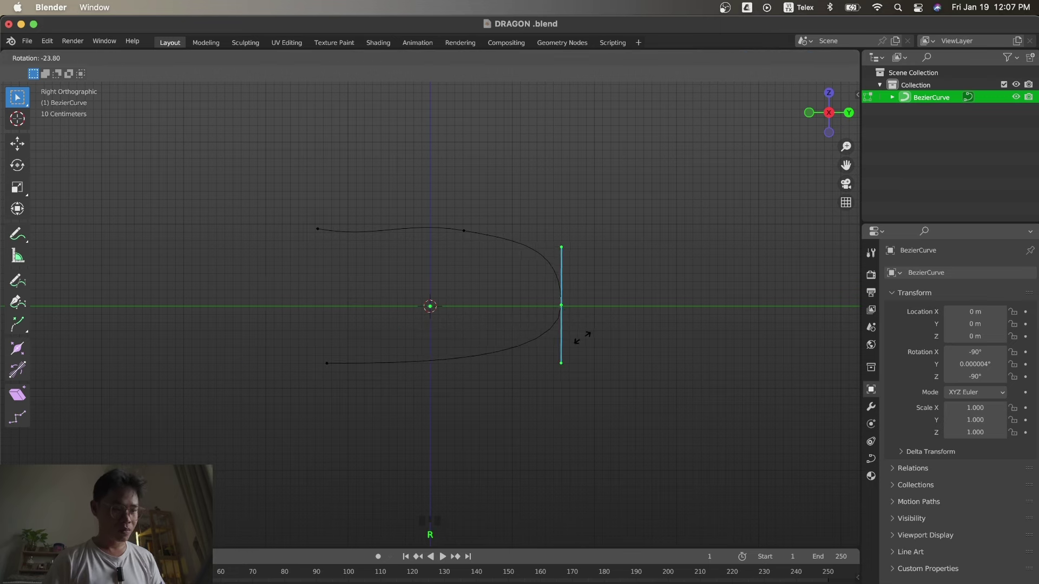
# Move the curve's end handle right and grab the upper-stroke control point to shape the hook.
pyautogui.press('g')
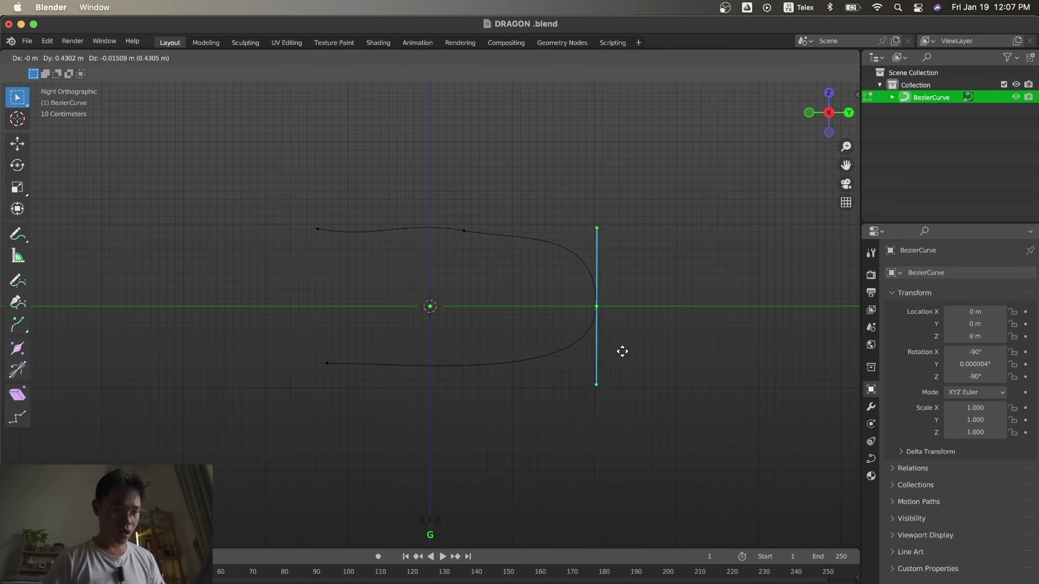
pyautogui.click(459, 222)
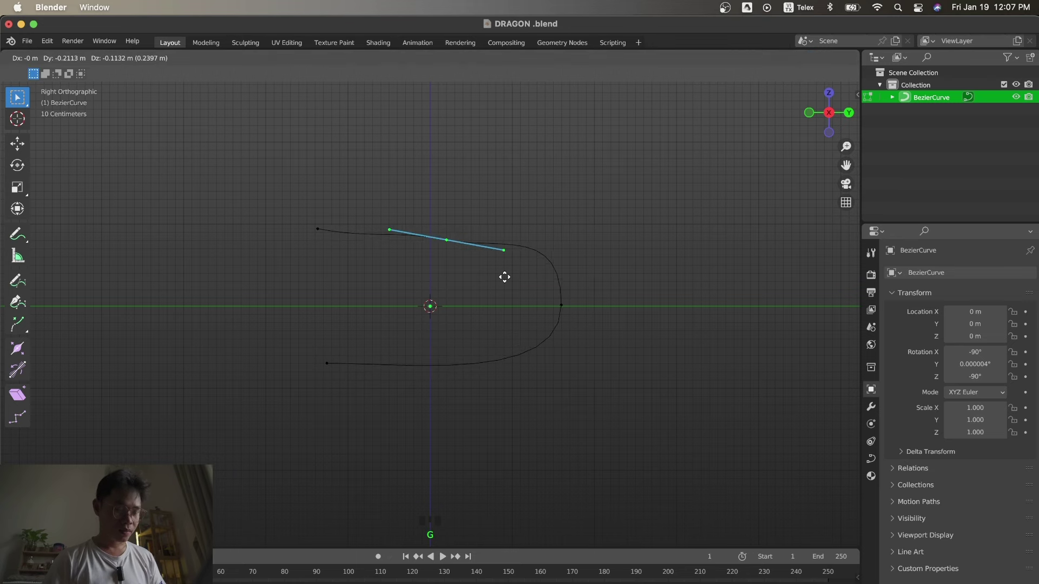
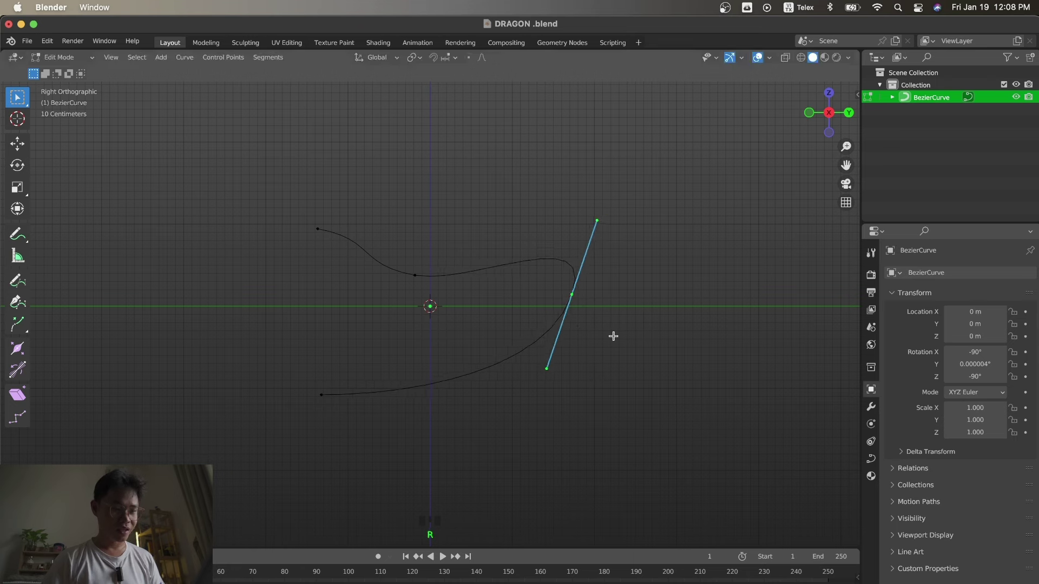
# Leave curve editing and give the curve Extrude 0.05 m and Bevel Depth 0.04 m so it becomes a rounded tube.
pyautogui.press('Tab')
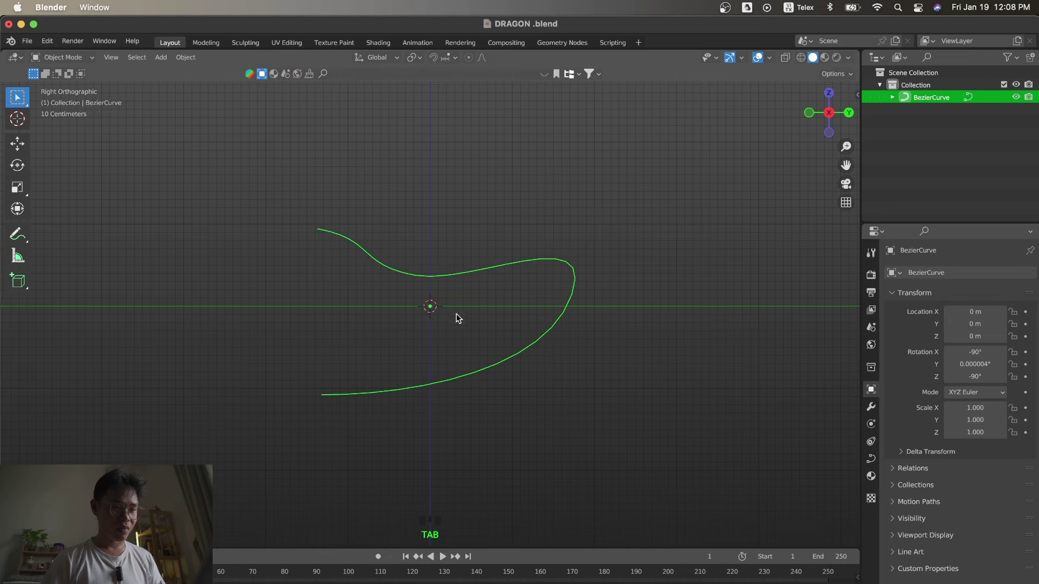
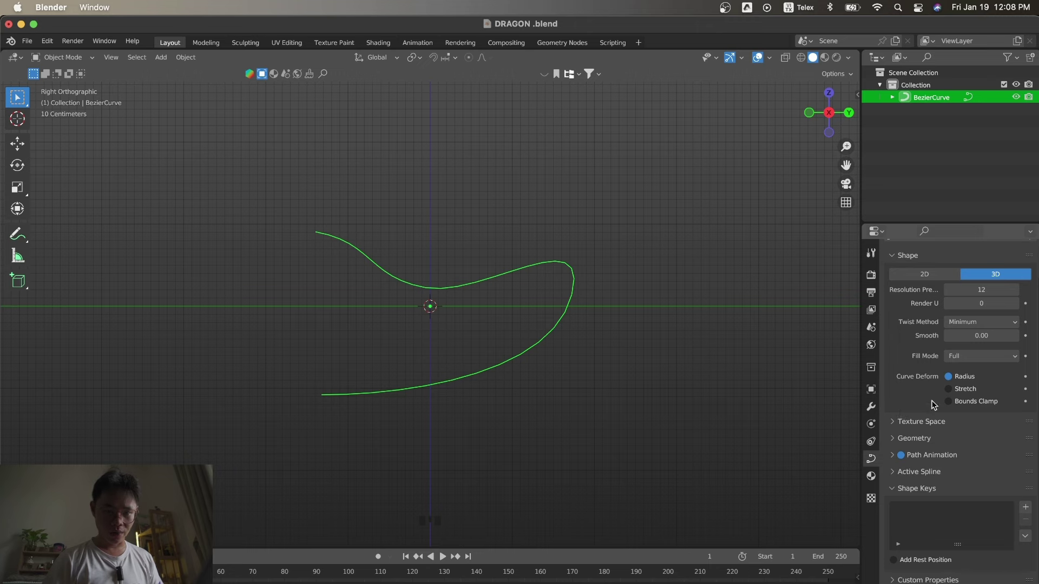
pyautogui.moveTo(892, 442); pyautogui.dragTo(1022, 465)
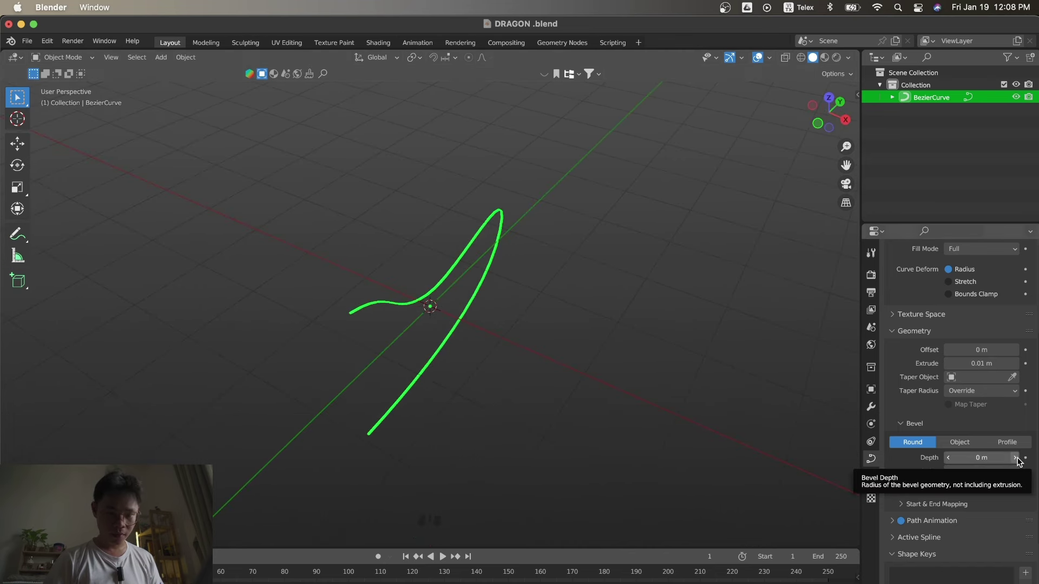
pyautogui.moveTo(1020, 464); pyautogui.dragTo(644, 370)
pyautogui.press('KP_3')
pyautogui.click(573, 424)
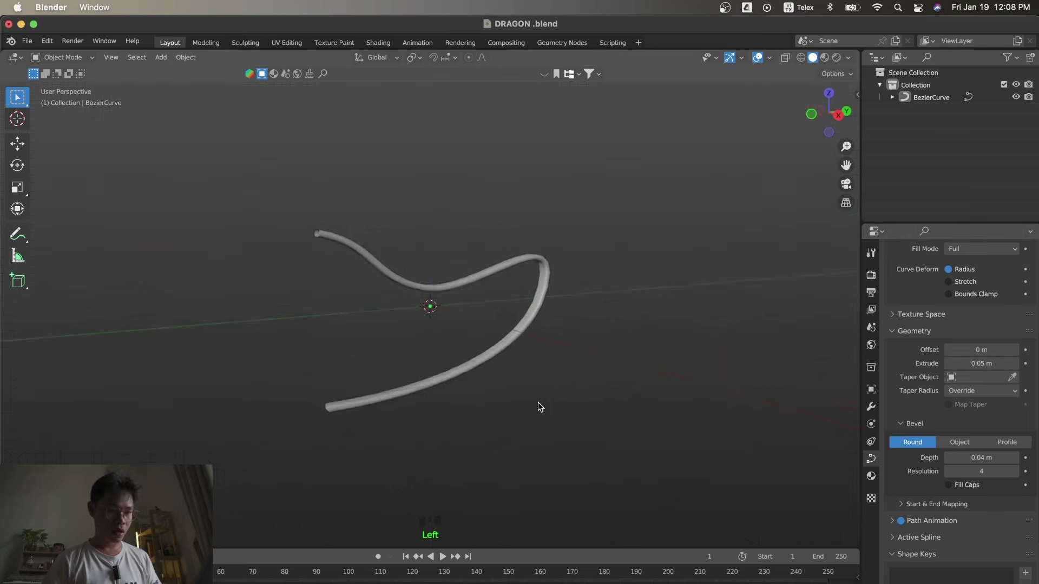
# Reselect the tube, check it from the top view and rename the object MEP.
pyautogui.click(459, 366)
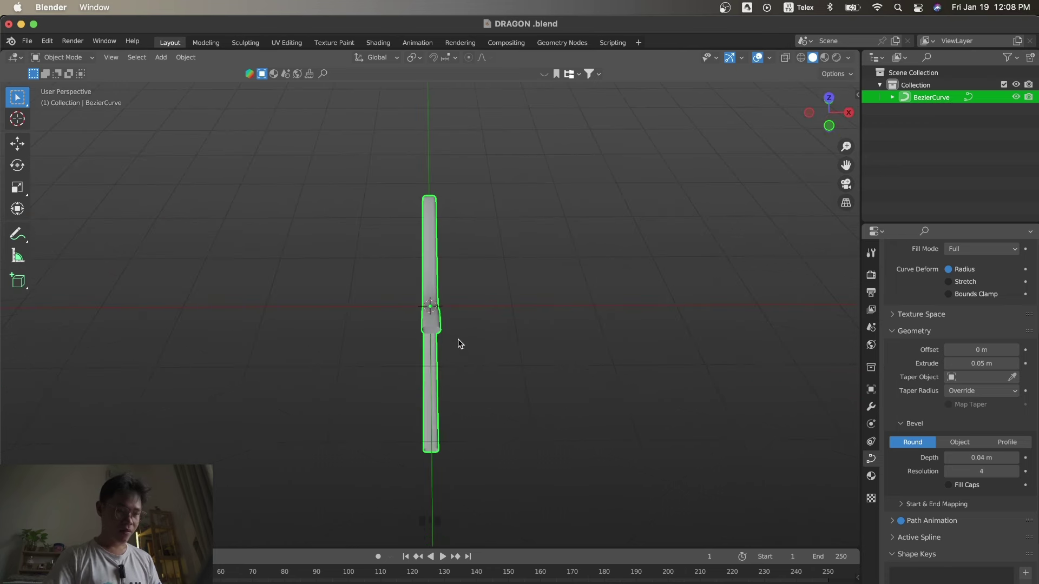
pyautogui.press('KP_7')
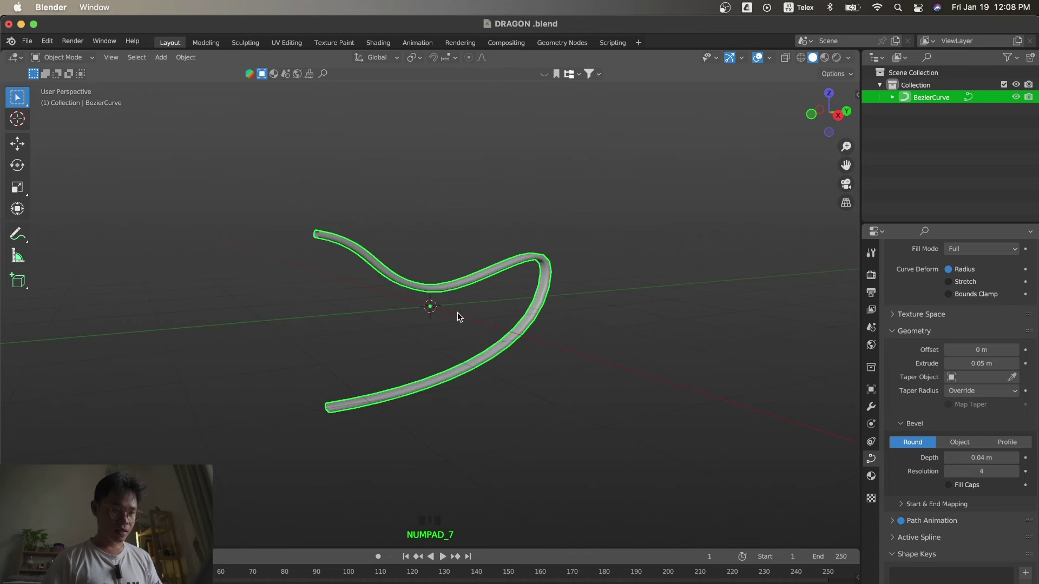
pyautogui.click(456, 286)
pyautogui.press('KP_7')
pyautogui.press('Tab')
pyautogui.press('Tab')
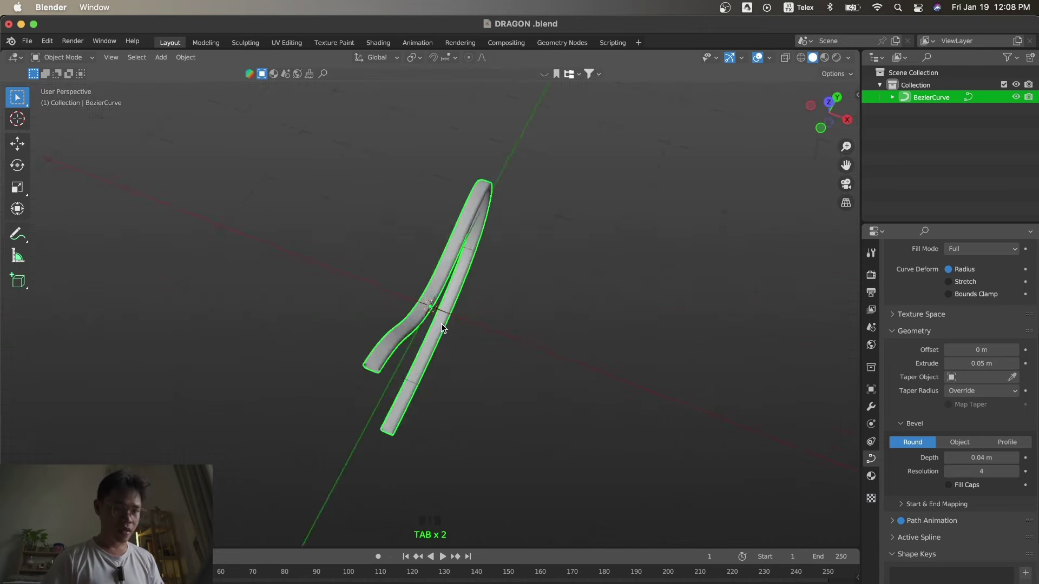
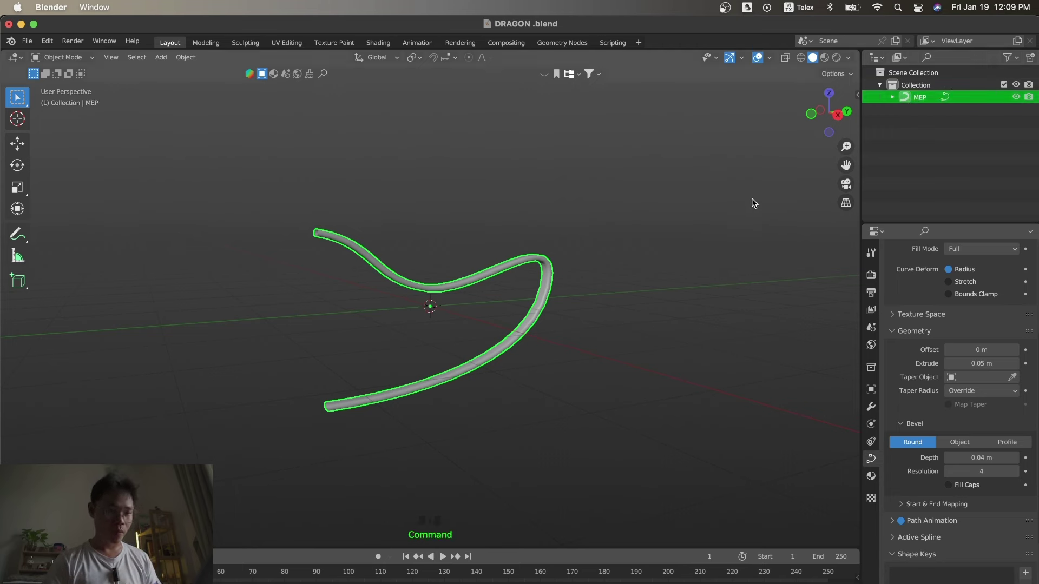
# From the side view, add a mesh cube in front of the curved tube.
pyautogui.press('s')
pyautogui.press('KP_3')
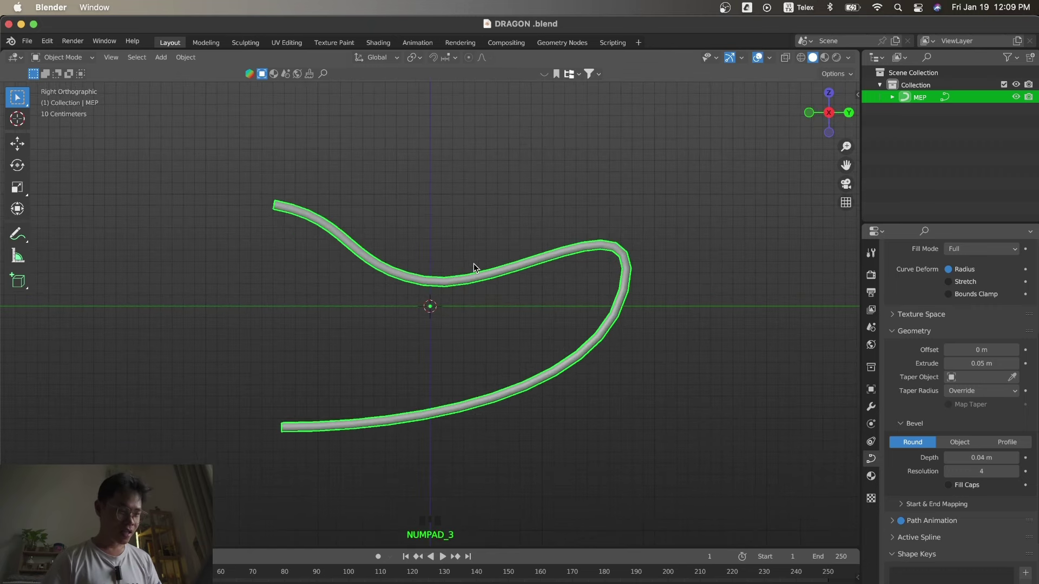
pyautogui.press('shift+a')
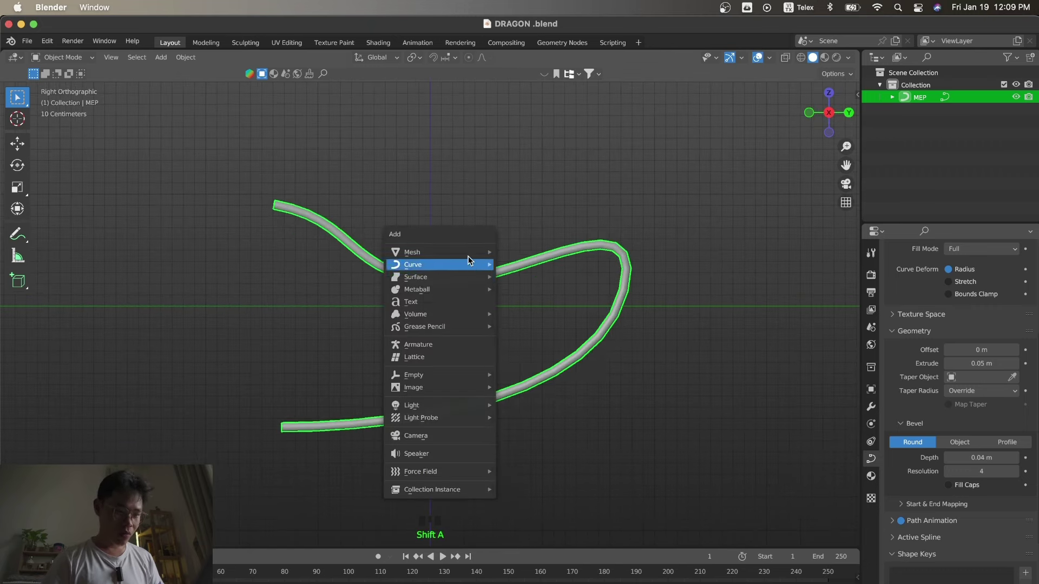
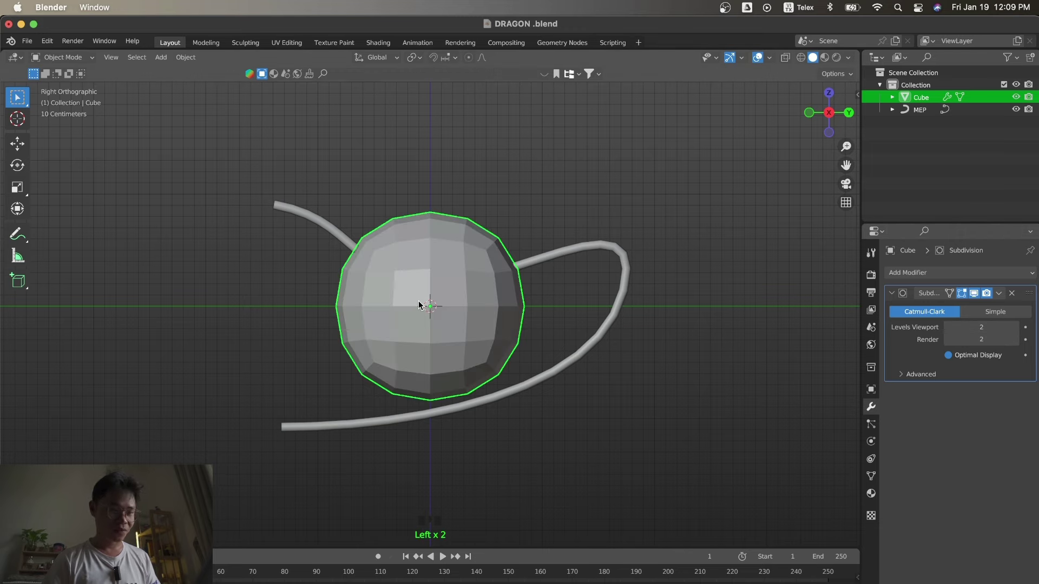
# Smooth the cube into a rounded ball with a level-2 Subdivision Surface modifier and adjust it in Edit Mode.
pyautogui.press('Tab')
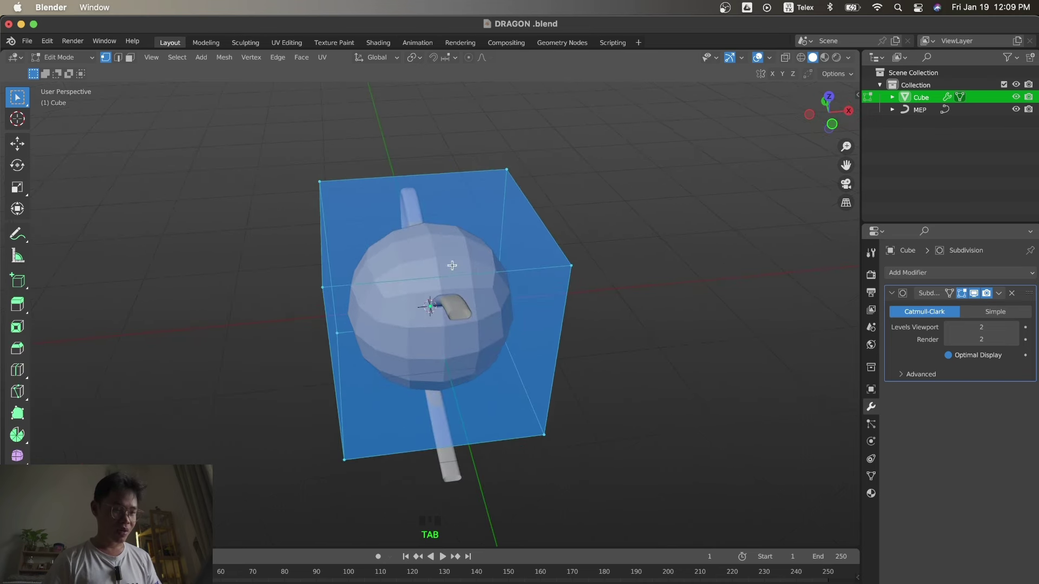
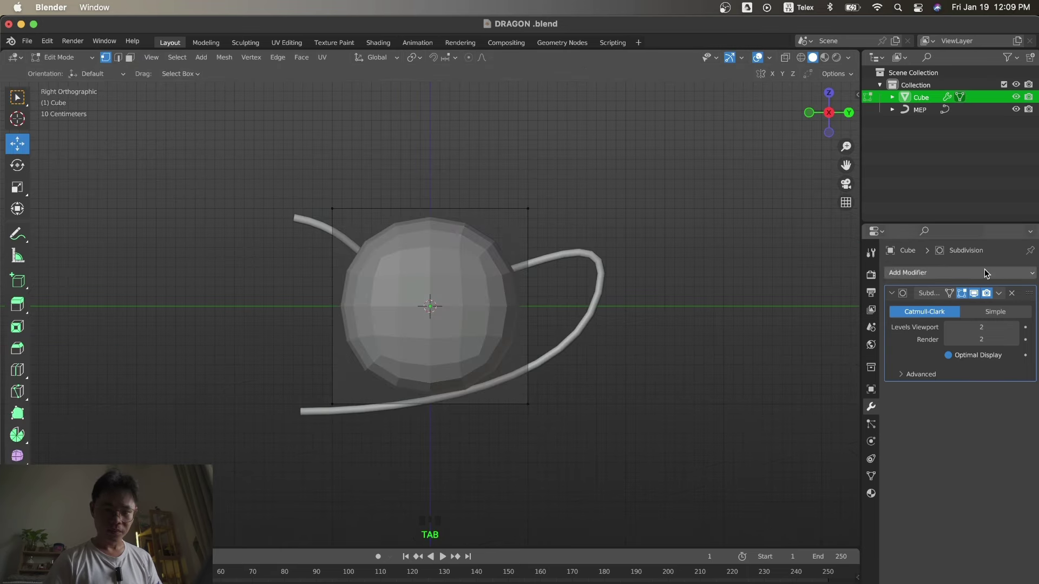
pyautogui.press('Tab')
pyautogui.press('s')
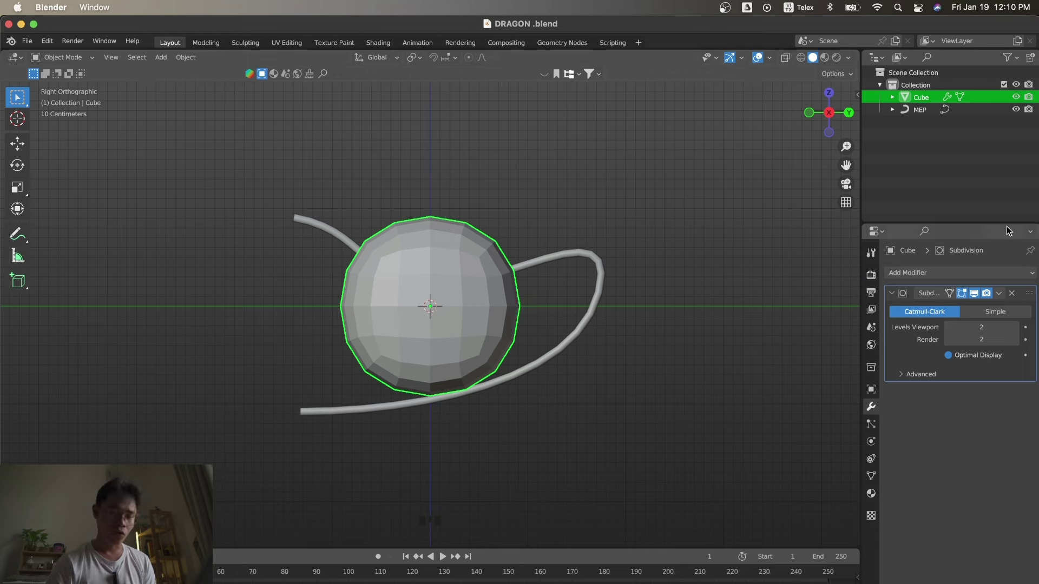
# Add a 0.1 m Bevel modifier, then shrink the cube and raise it above the curve's upper bend.
pyautogui.moveTo(911, 279); pyautogui.dragTo(813, 324)
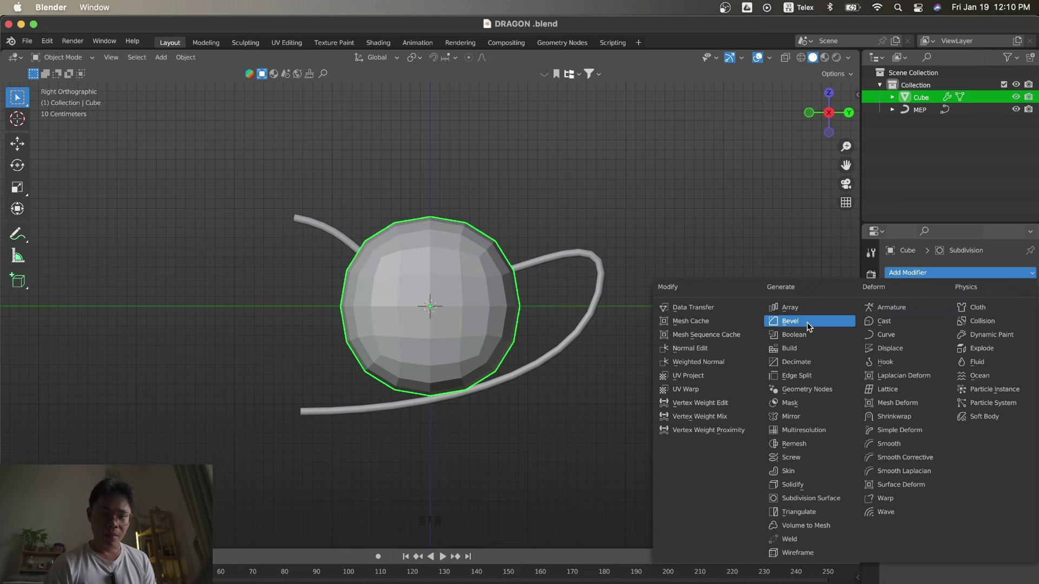
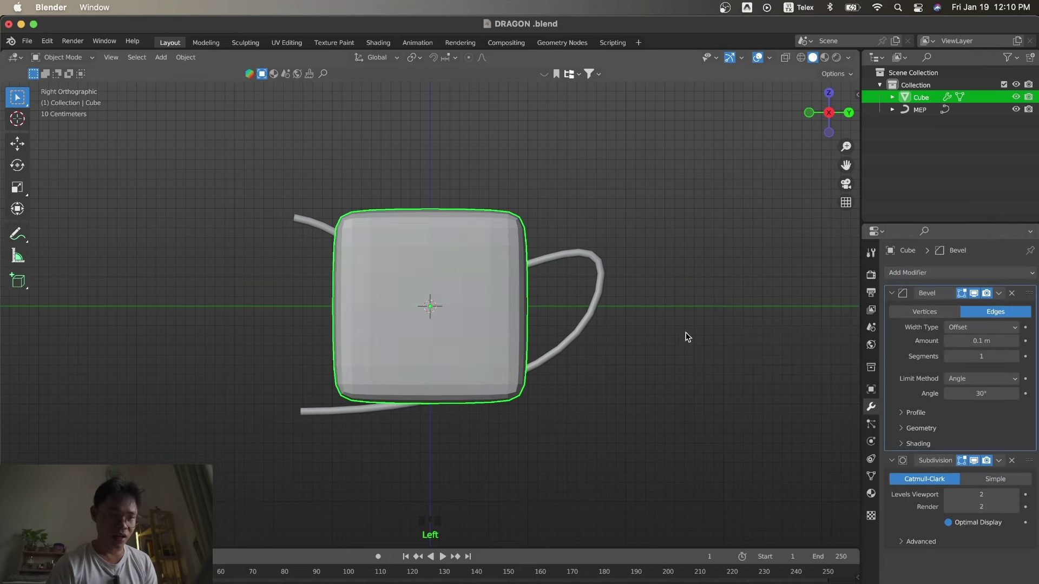
pyautogui.press('Tab')
pyautogui.press('KP_3')
pyautogui.press('a')
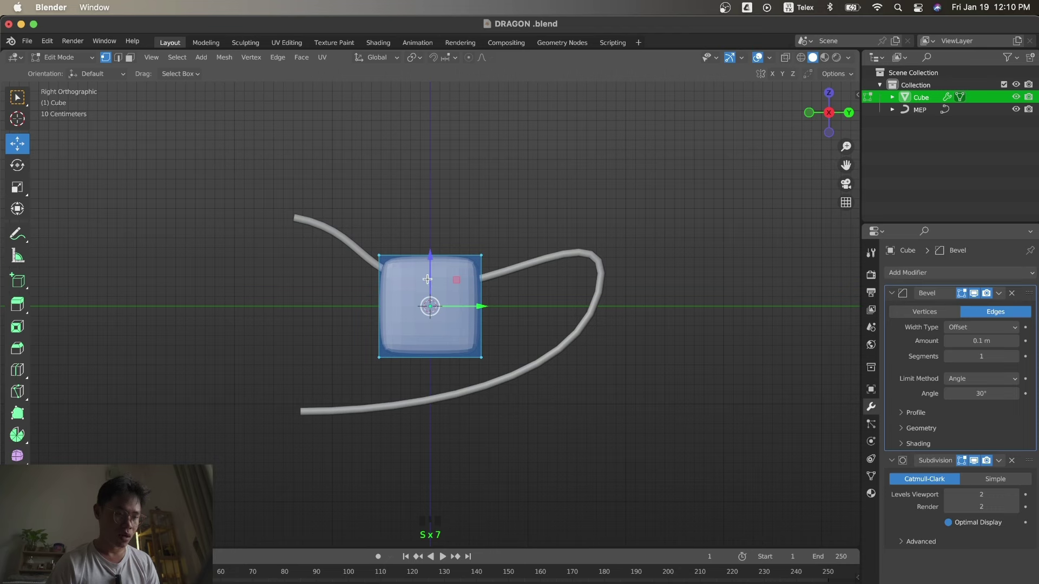
pyautogui.press('s')
pyautogui.press('g')
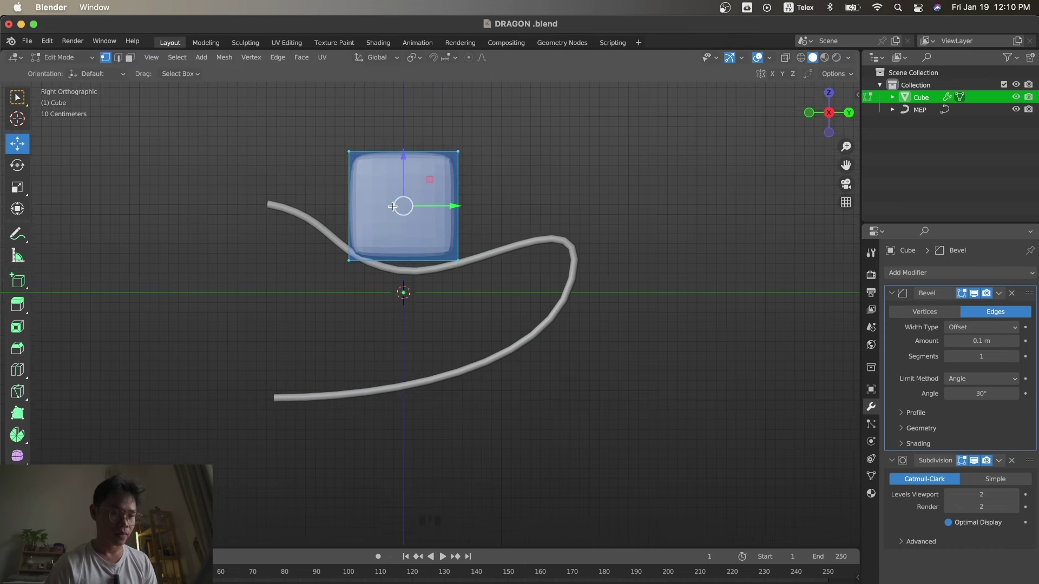
# Select the MEP tube and check the placement from the front view.
pyautogui.click(398, 281)
pyautogui.press('KP_1')
pyautogui.press('Tab')
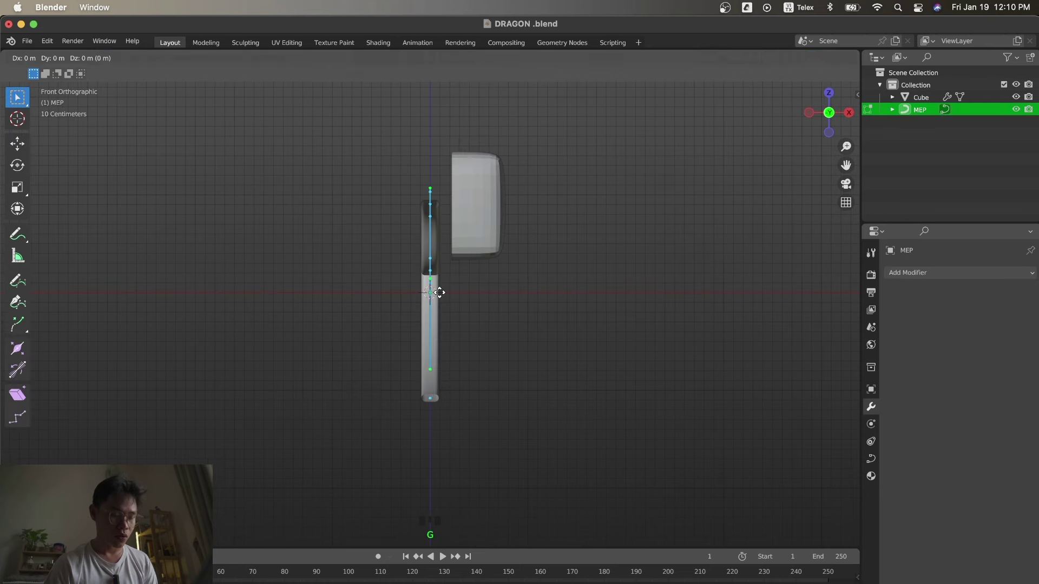
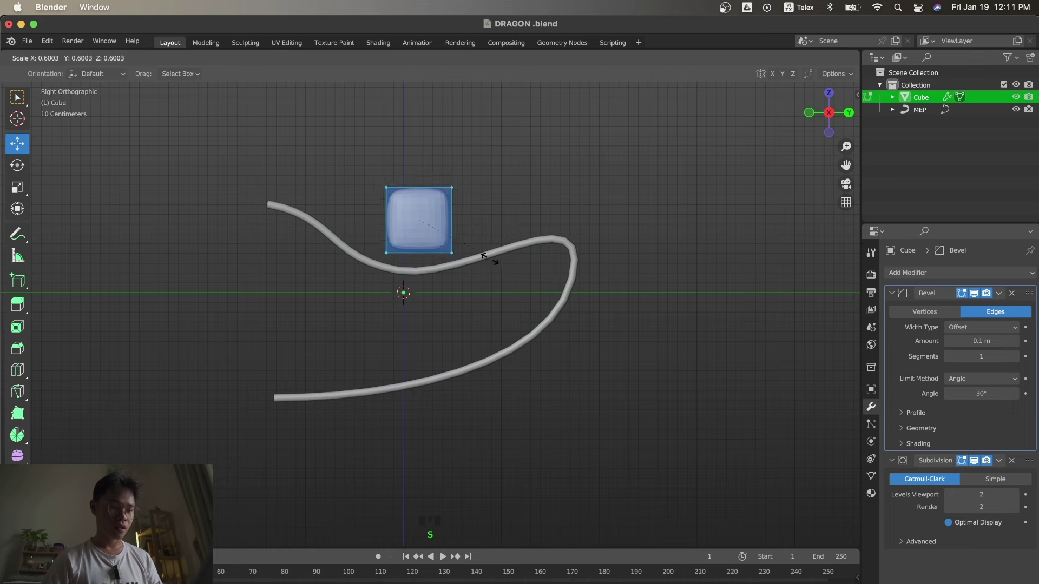
# In side view with face select, extrude the block's end face sideways to lengthen the head.
pyautogui.press('g')
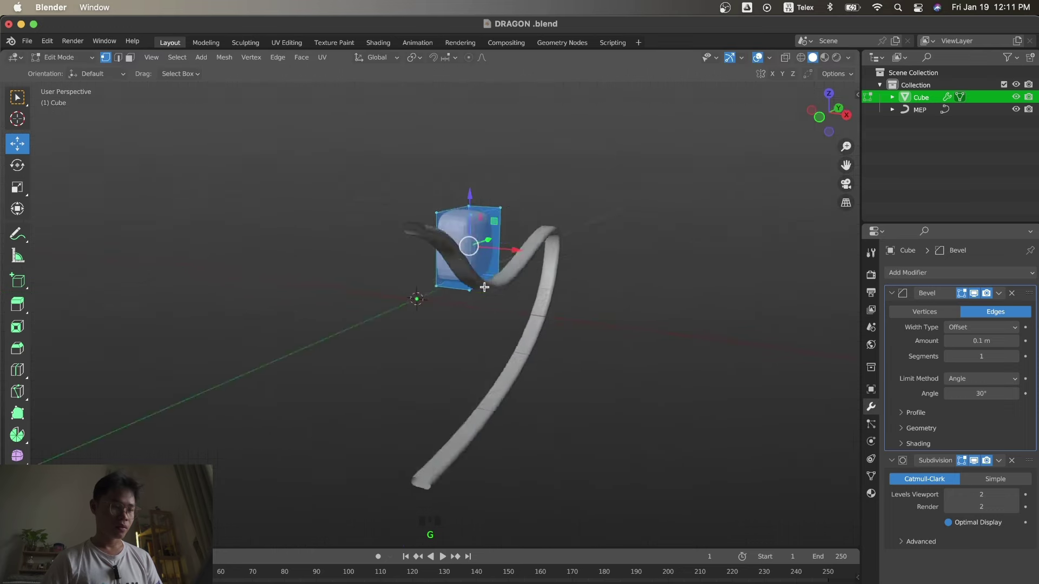
pyautogui.press('KP_3')
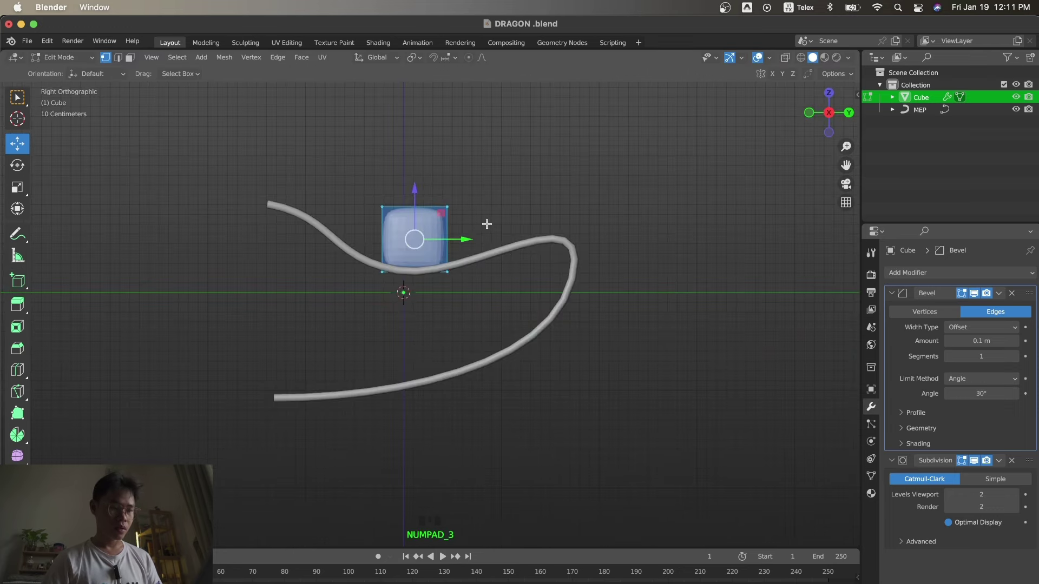
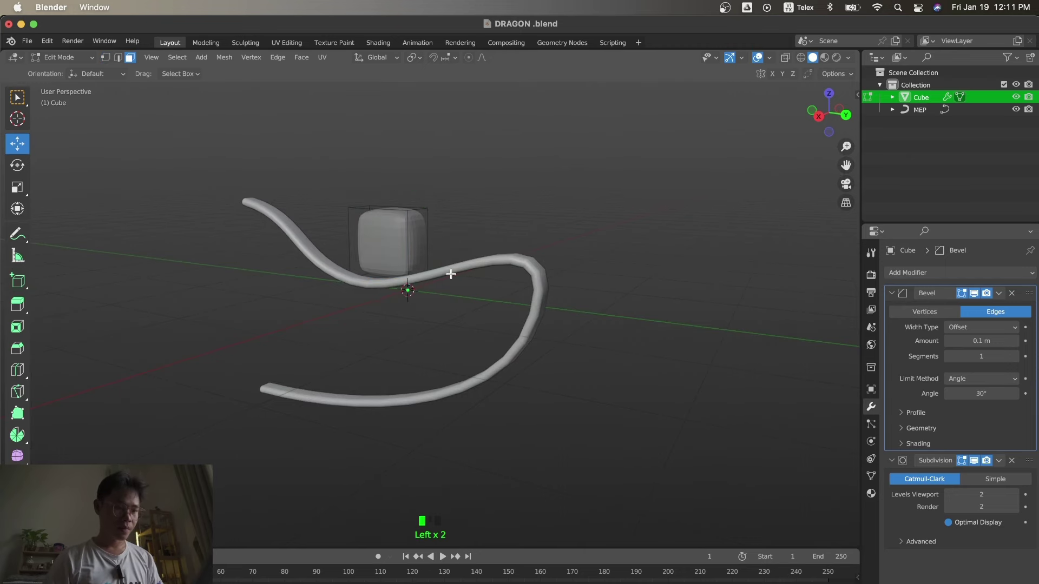
pyautogui.press('KP_3')
pyautogui.press('e')
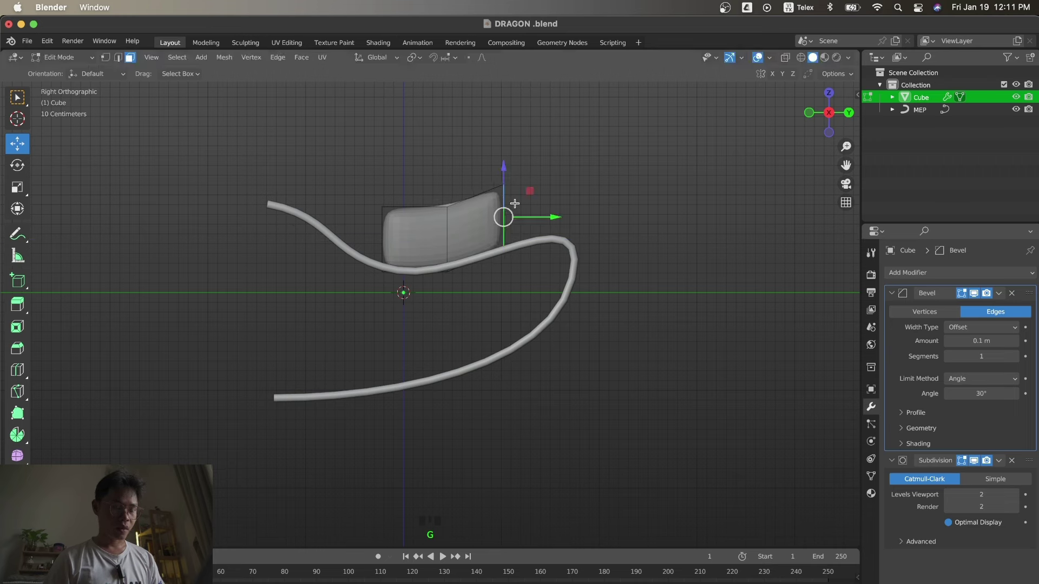
pyautogui.click(527, 213)
pyautogui.press('g')
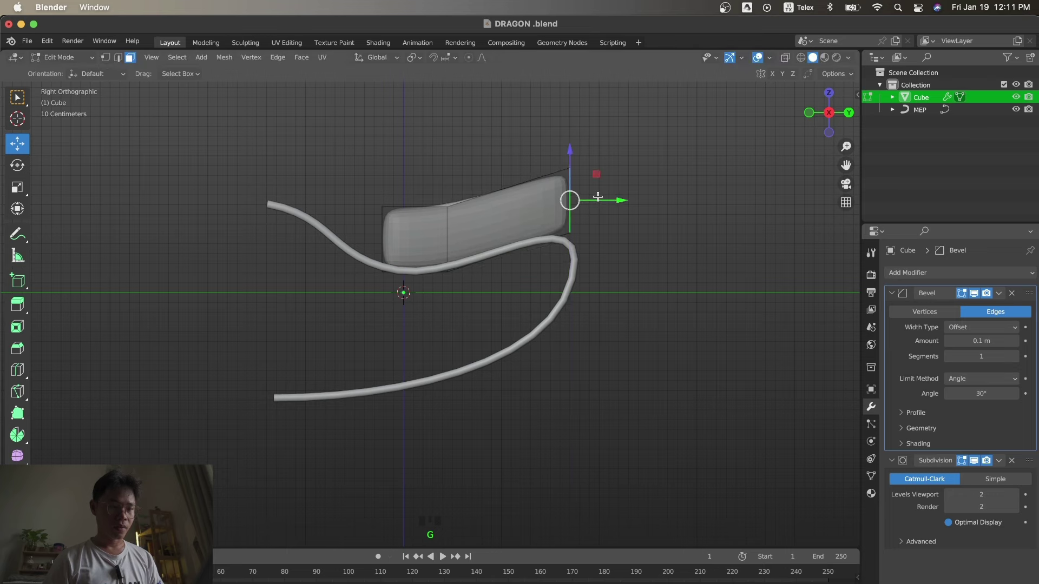
pyautogui.click(524, 182)
# Extrude the top of the new section upward into a raised back and nudge its edge vertically.
pyautogui.press('KP_3')
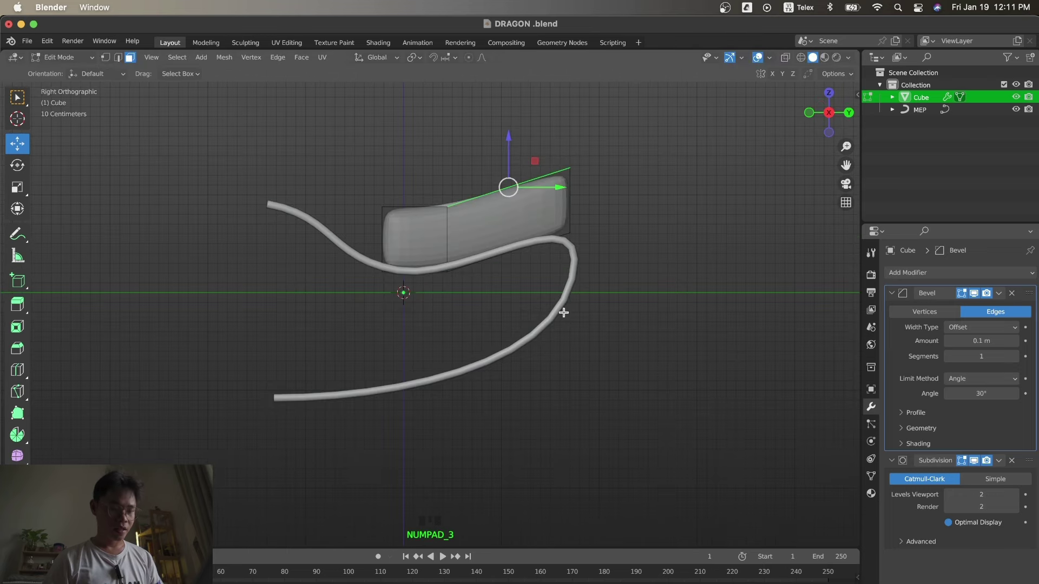
pyautogui.press('e')
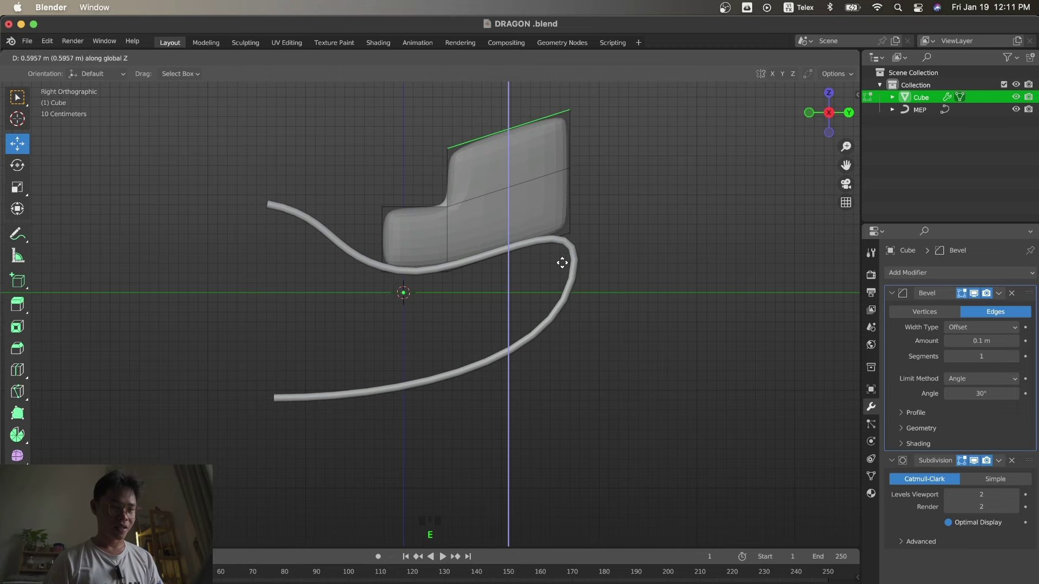
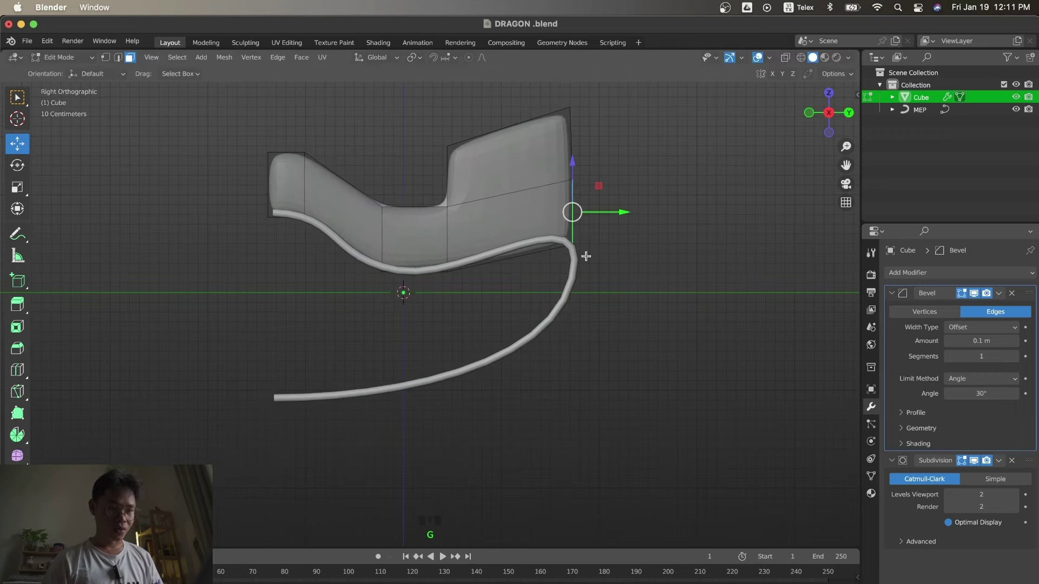
pyautogui.press('z')
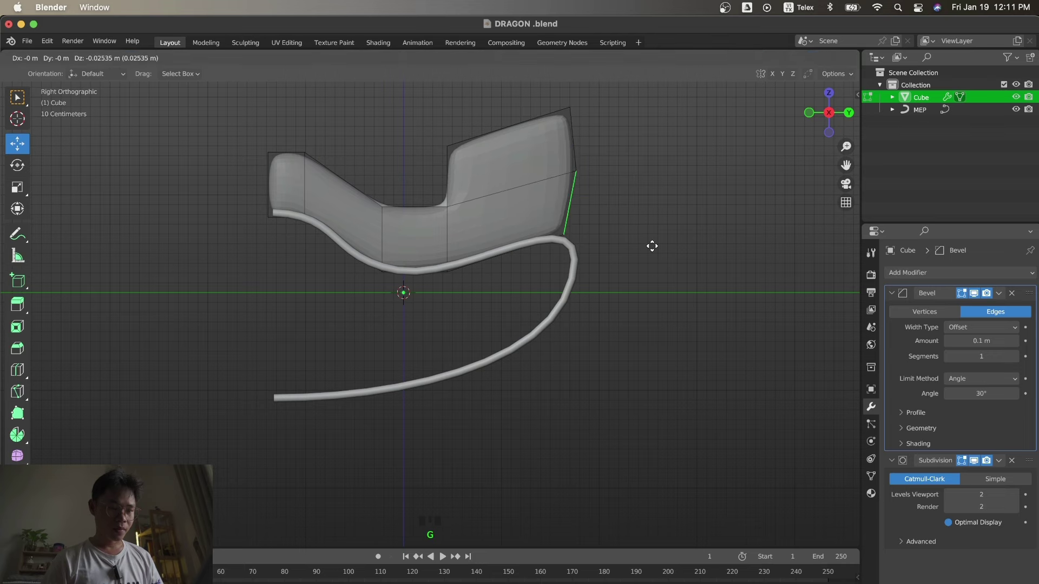
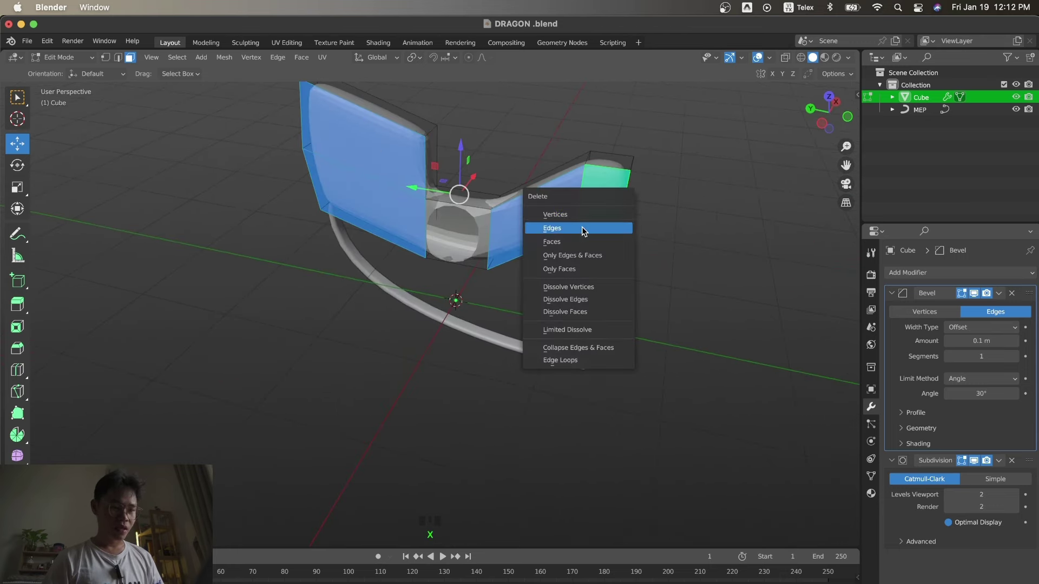
# Delete the selected side faces, leaving a narrow upright block above the tube.
pyautogui.press('KP_3')
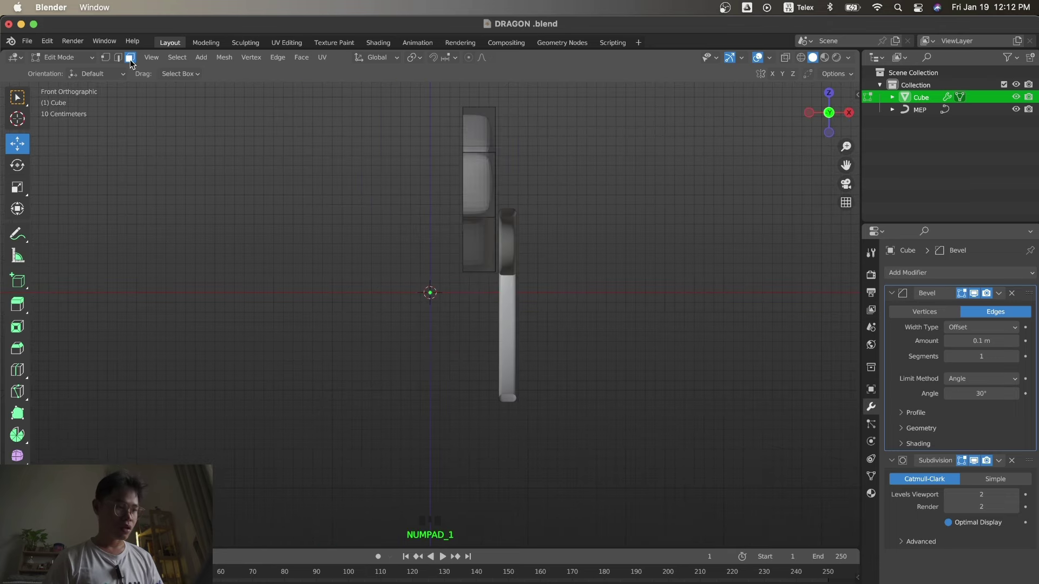
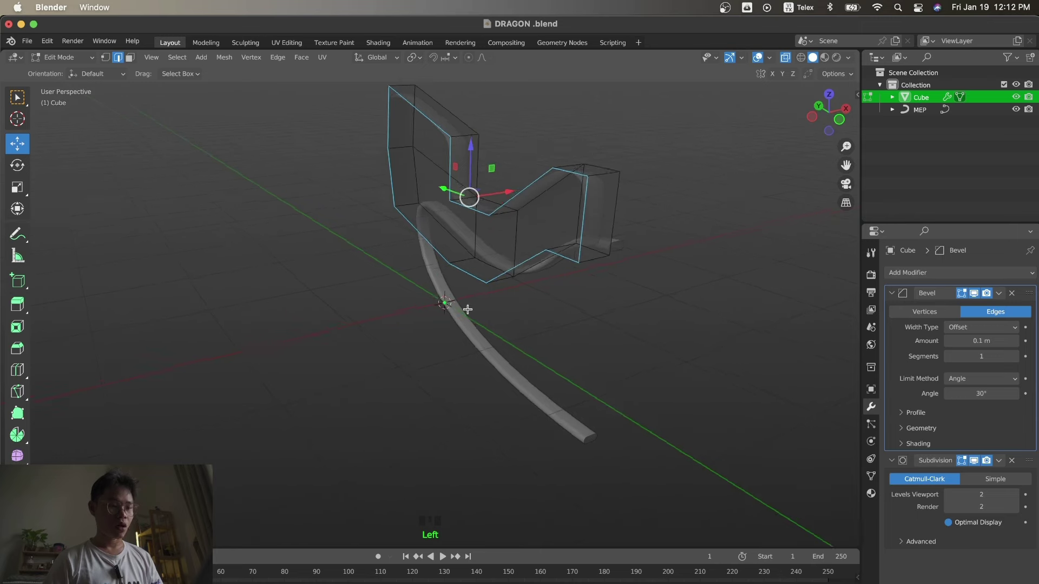
# From the front, slide the half mesh's outer edge horizontally to the centre and pick the head's bottom edge.
pyautogui.press('KP_3')
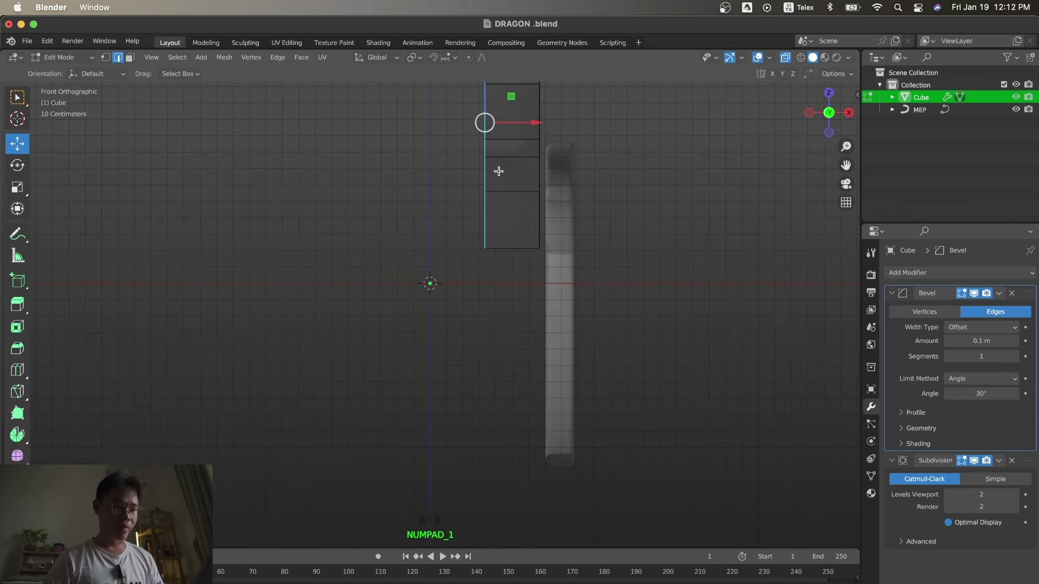
pyautogui.click(531, 124)
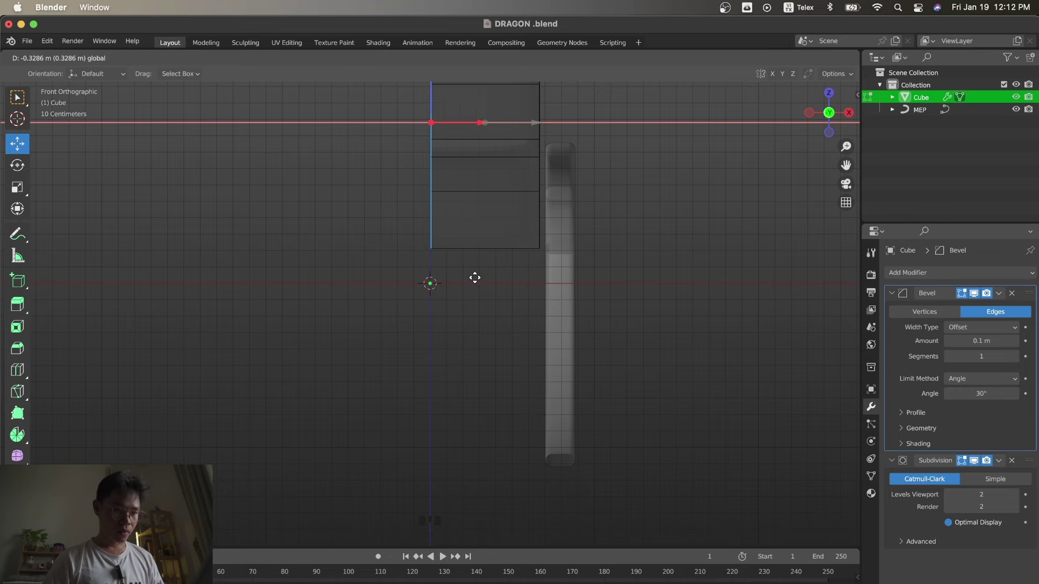
pyautogui.press('KP_3')
pyautogui.press('Tab')
pyautogui.press('s')
pyautogui.moveTo(788, 61); pyautogui.dragTo(595, 242)
pyautogui.press('s')
pyautogui.click(518, 267)
pyautogui.press('Tab')
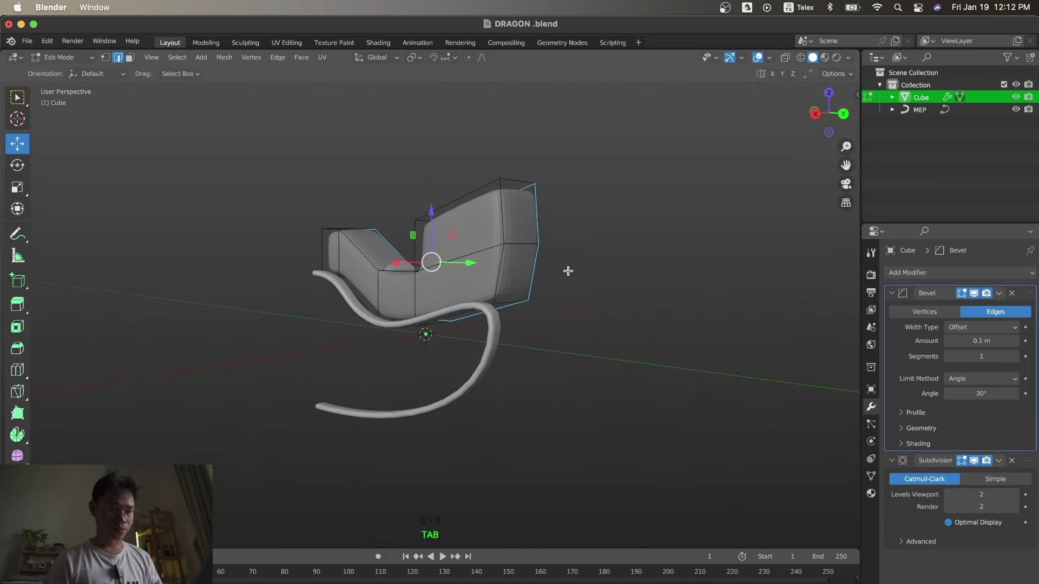
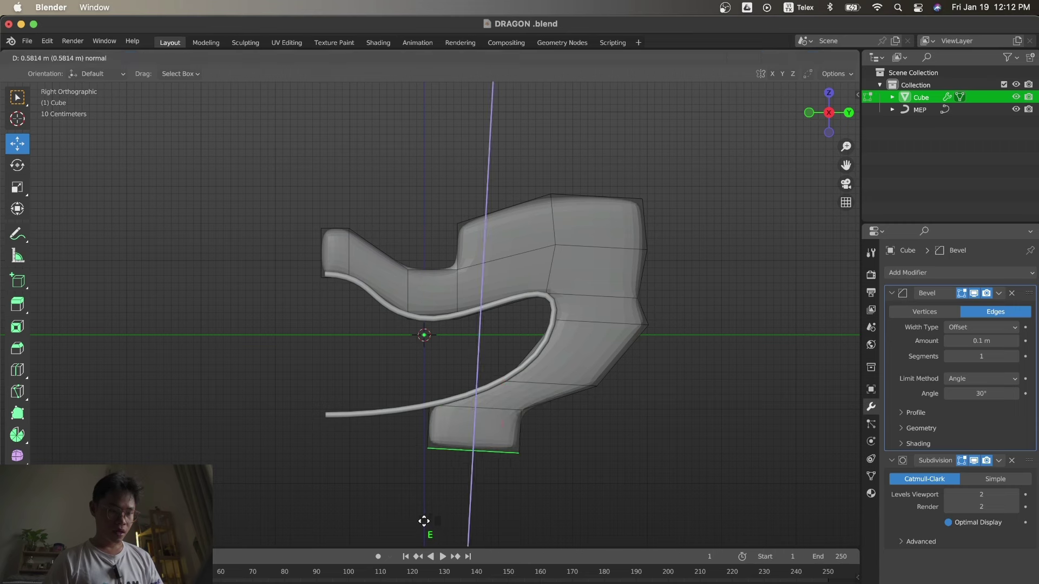
# Extrude the jaw's bottom edge downward and reposition it, undoing an unwanted shrink.
pyautogui.press('z')
pyautogui.press('z')
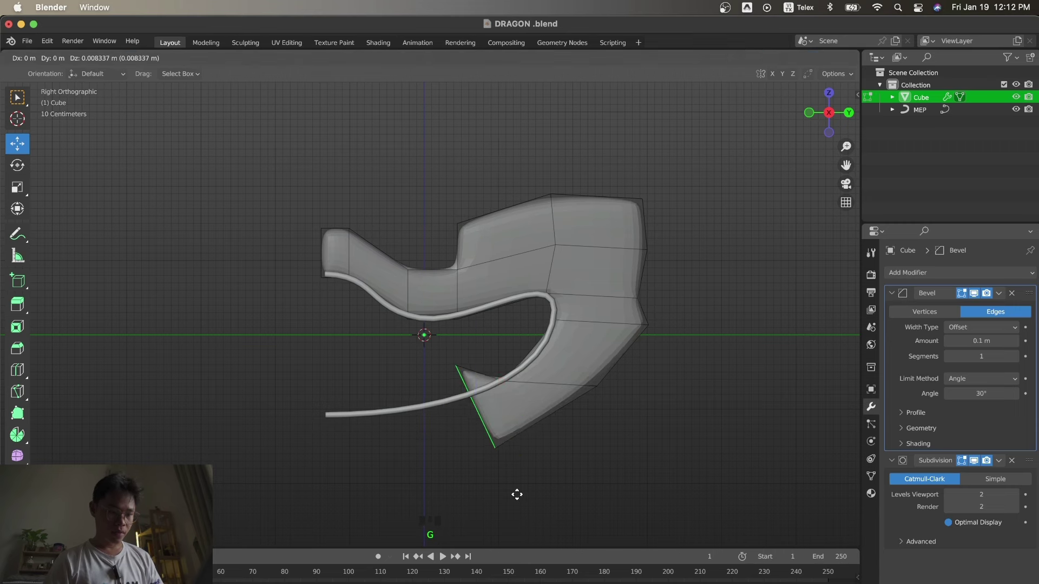
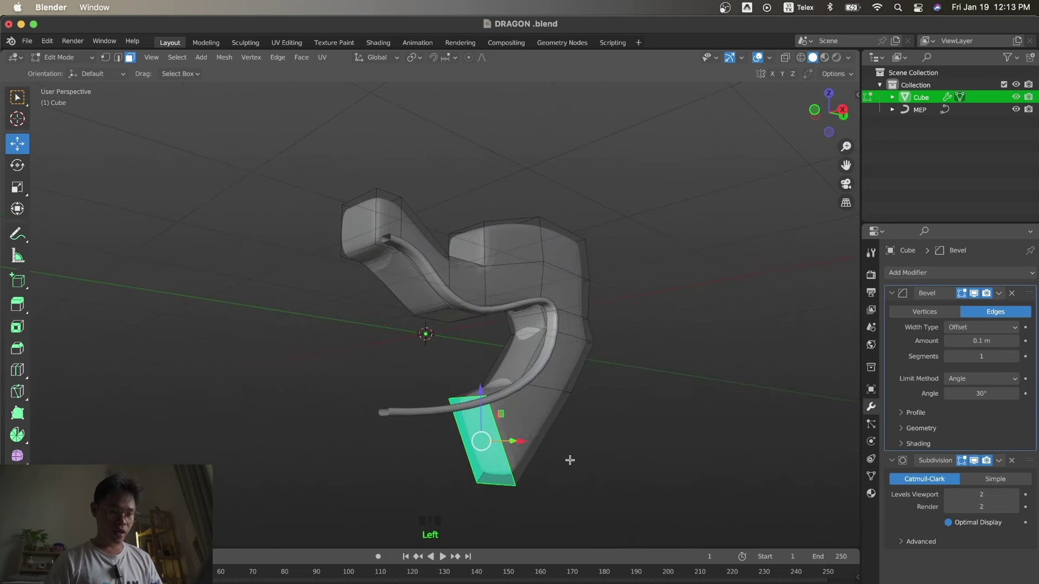
pyautogui.press('s')
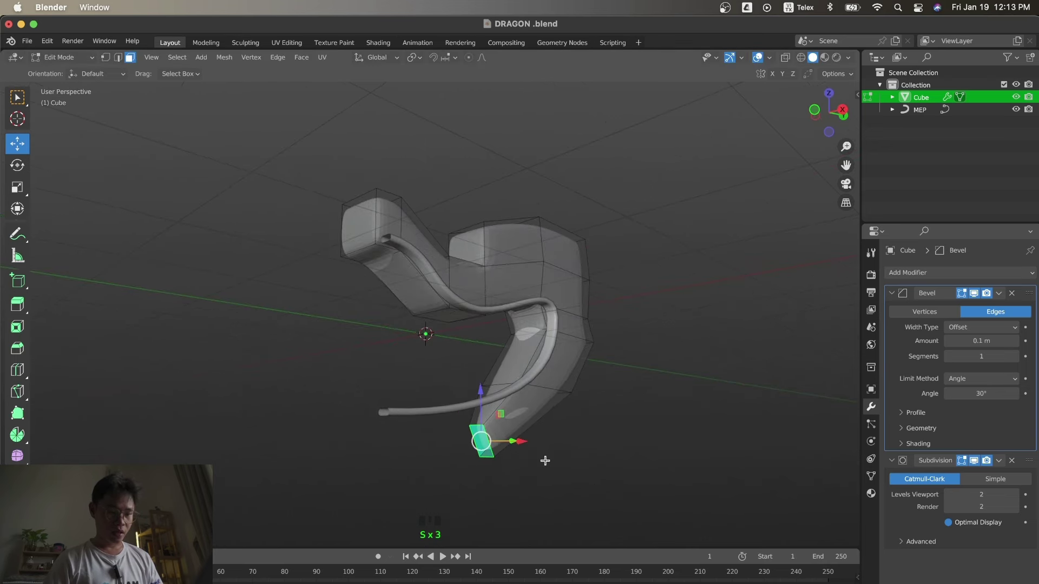
pyautogui.press('z')
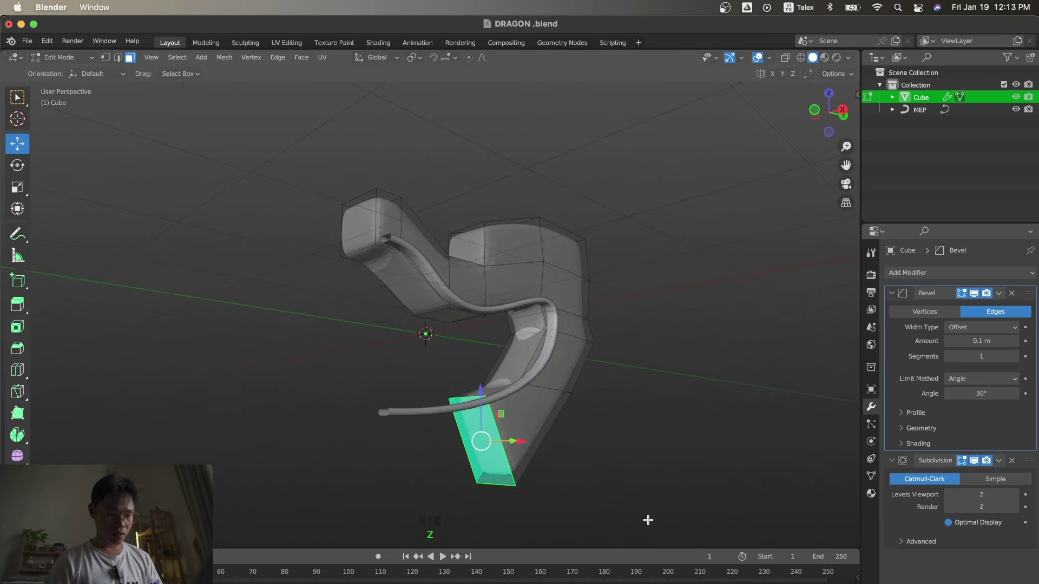
# Extrude the jaw forward along the curve guide to its tip and tidy the lower jaw outline.
pyautogui.press('KP_3')
pyautogui.press('g')
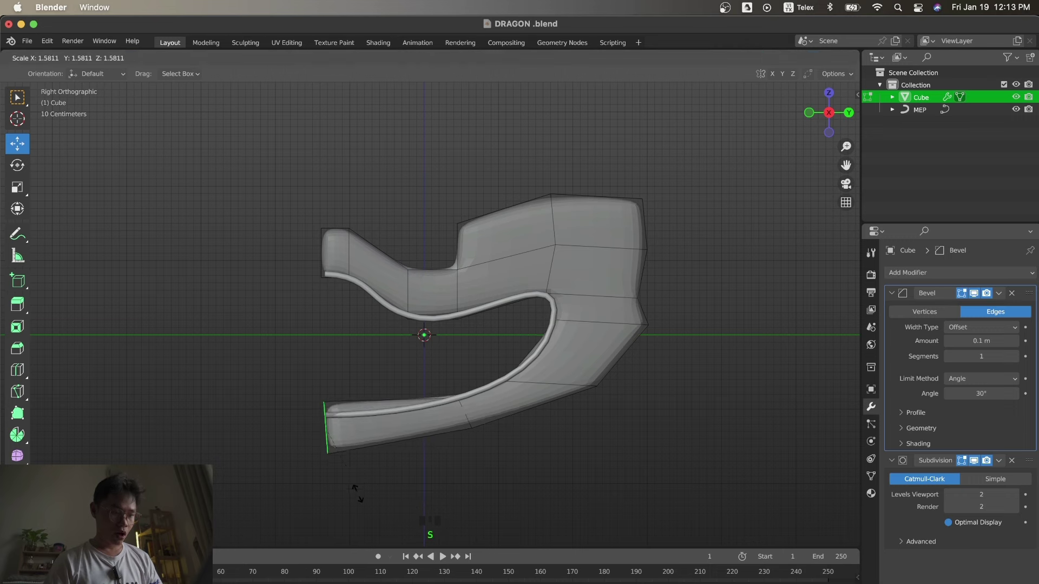
pyautogui.press('g')
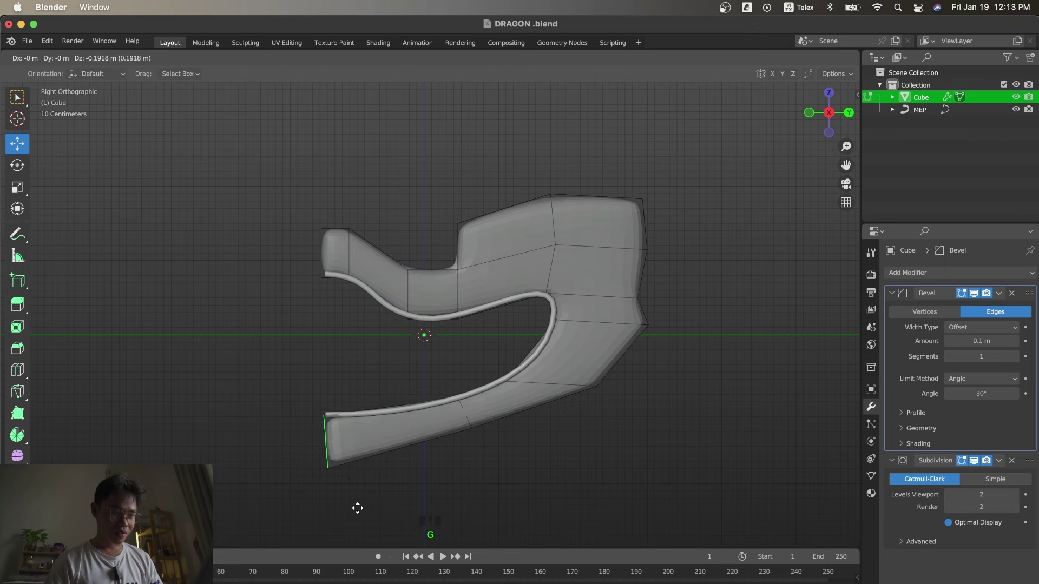
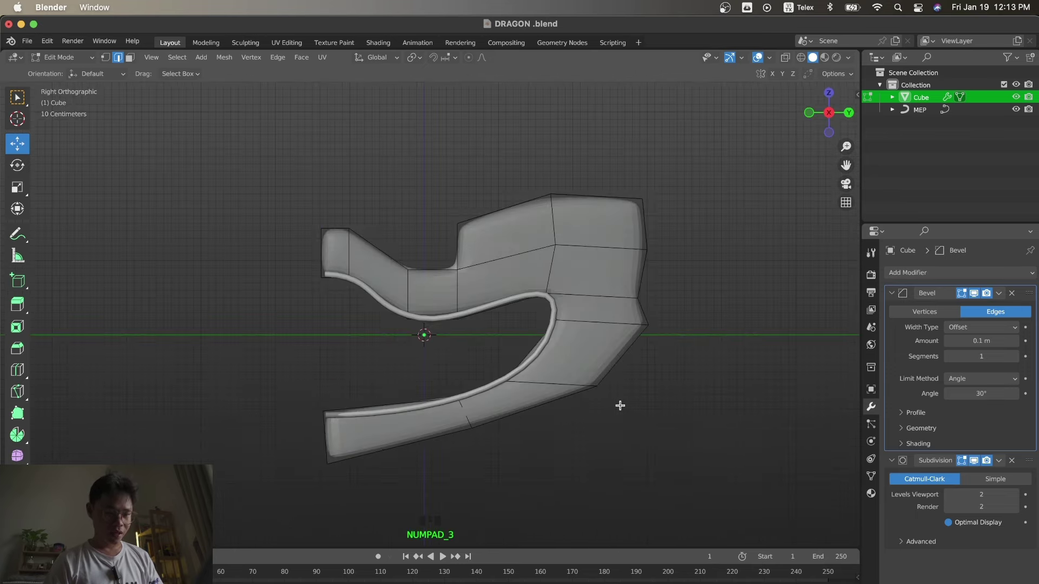
pyautogui.click(572, 359)
pyautogui.press('KP_3')
pyautogui.press('g')
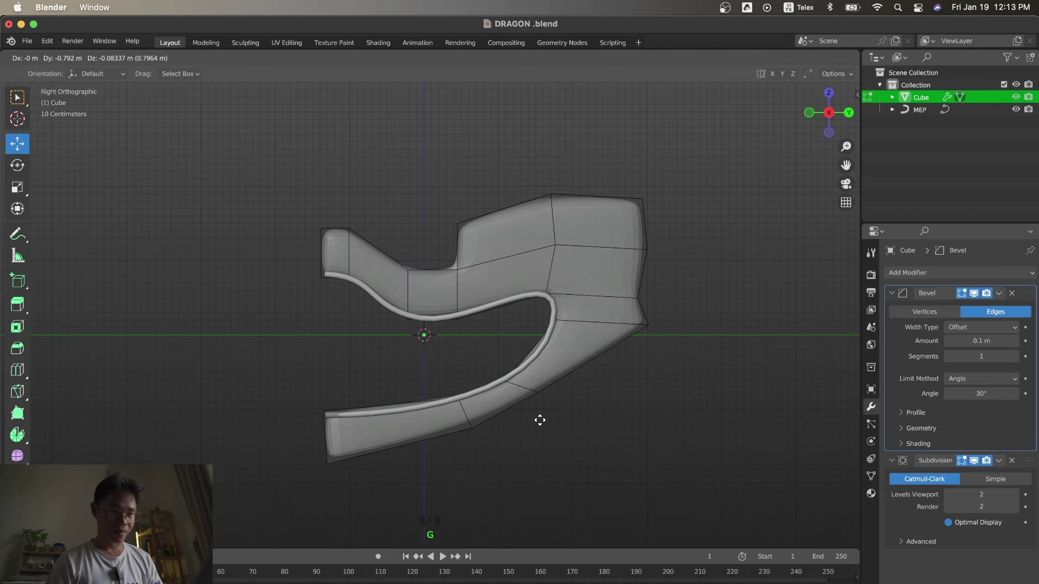
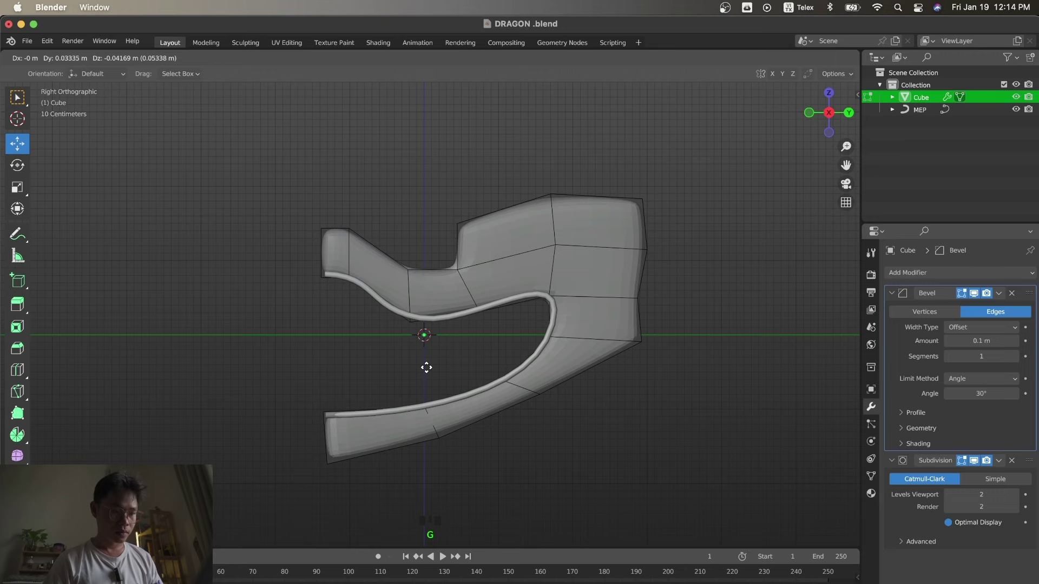
# Nudge the jaw tip vertices upward so the underside hugs the MEP tube's lower curve.
pyautogui.press('KP_3')
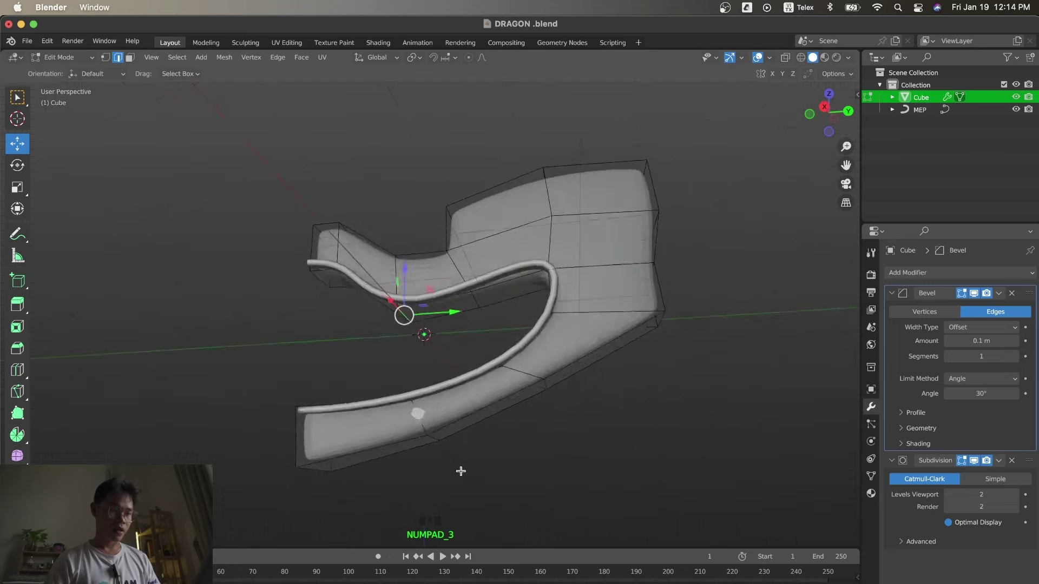
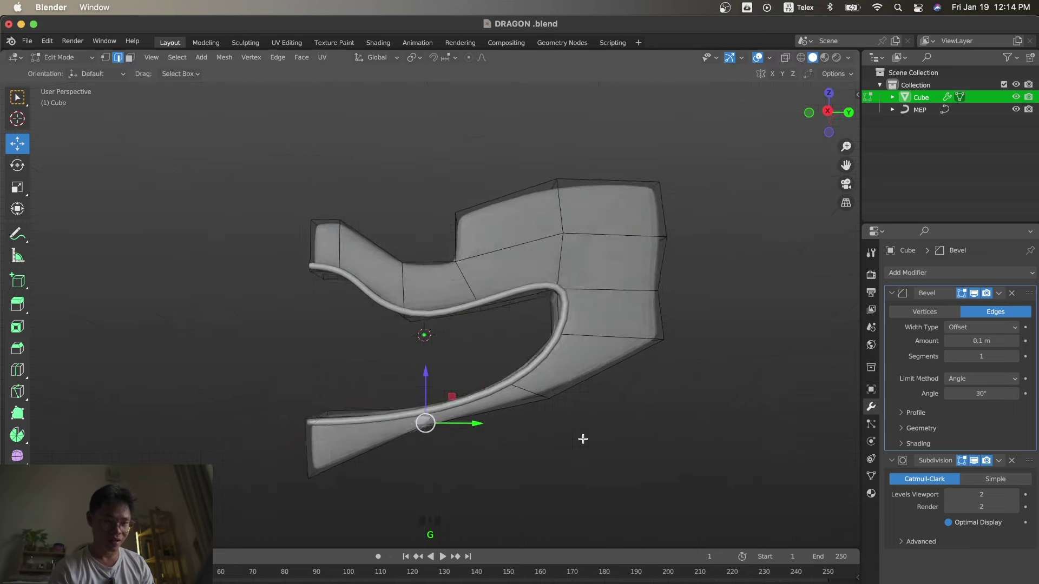
pyautogui.click(550, 379)
pyautogui.press('KP_3')
pyautogui.press('g')
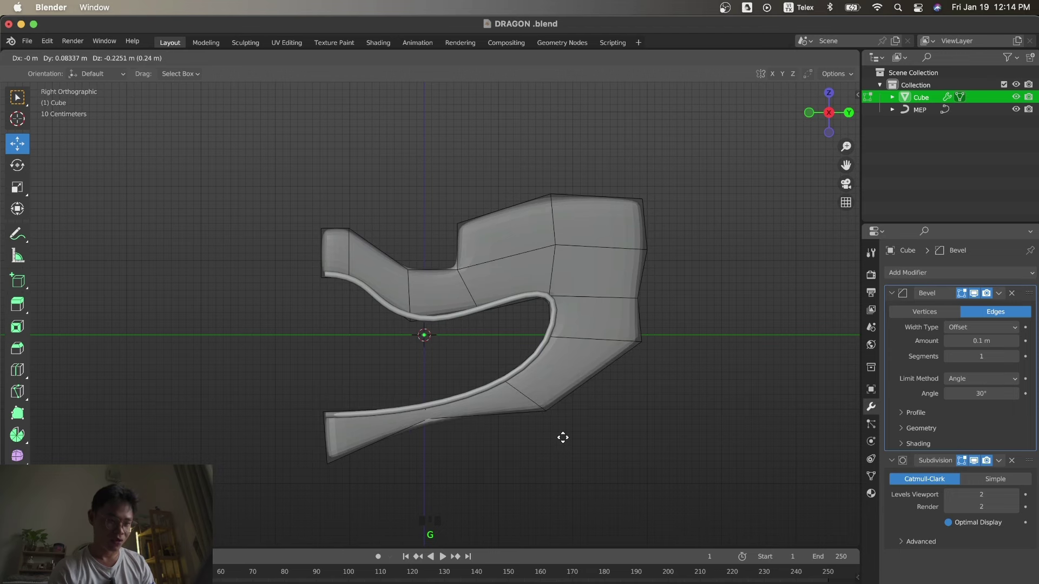
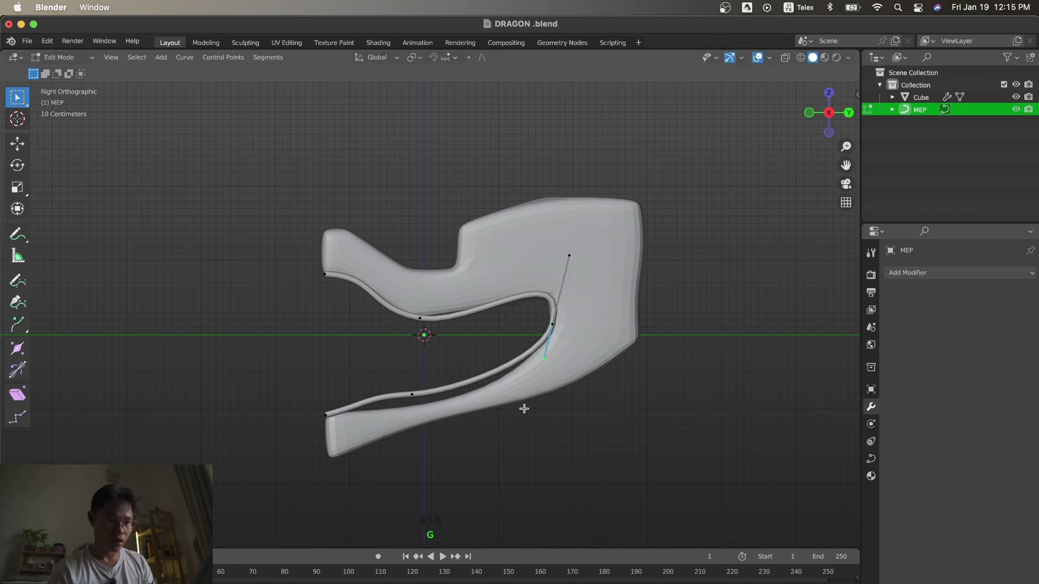
# Move and rotate the MEP curve's bend and lower-stroke handles so the tube follows the jaw.
pyautogui.press('g')
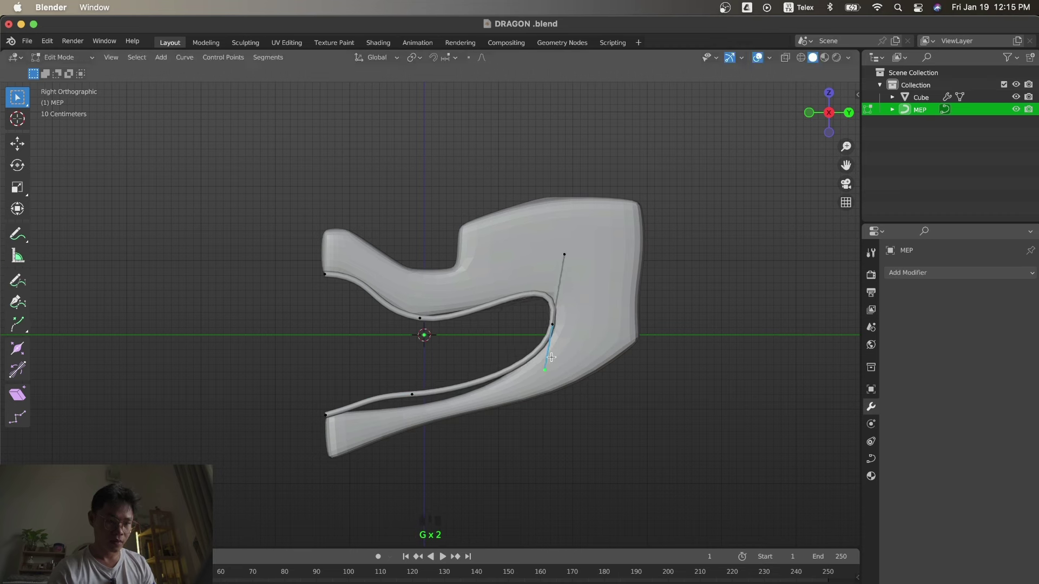
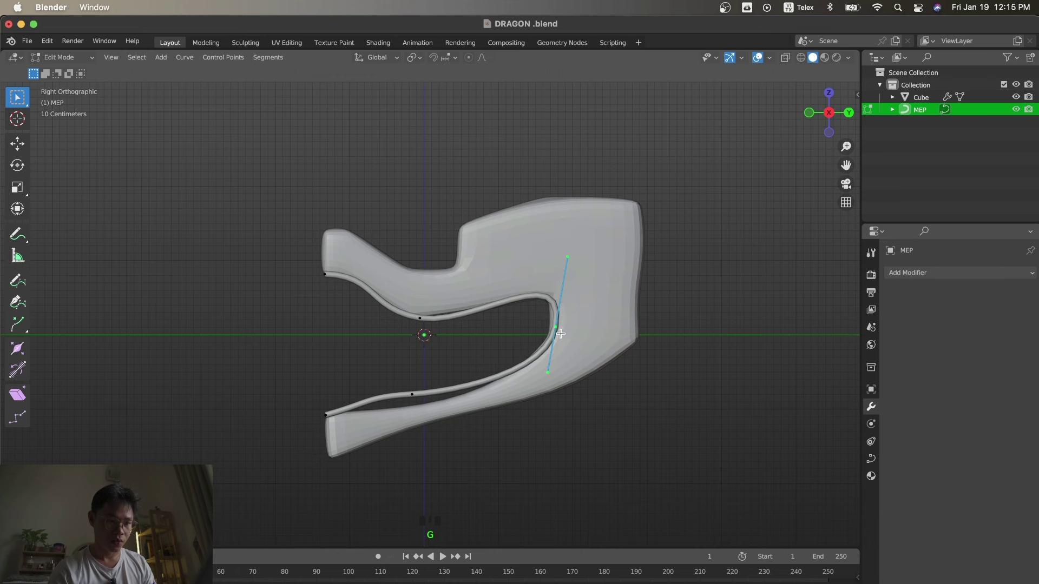
pyautogui.press('g')
pyautogui.press('z')
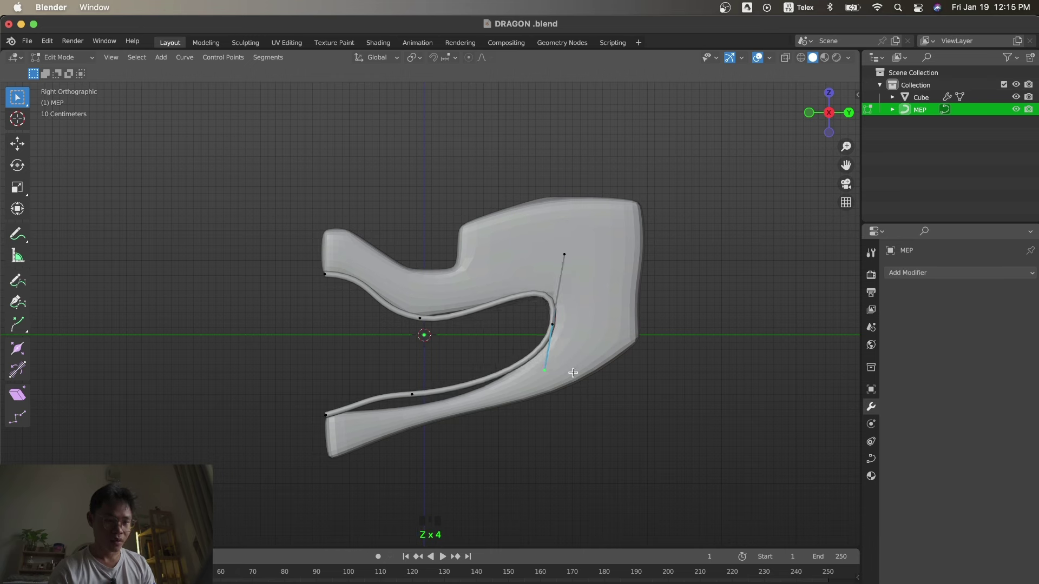
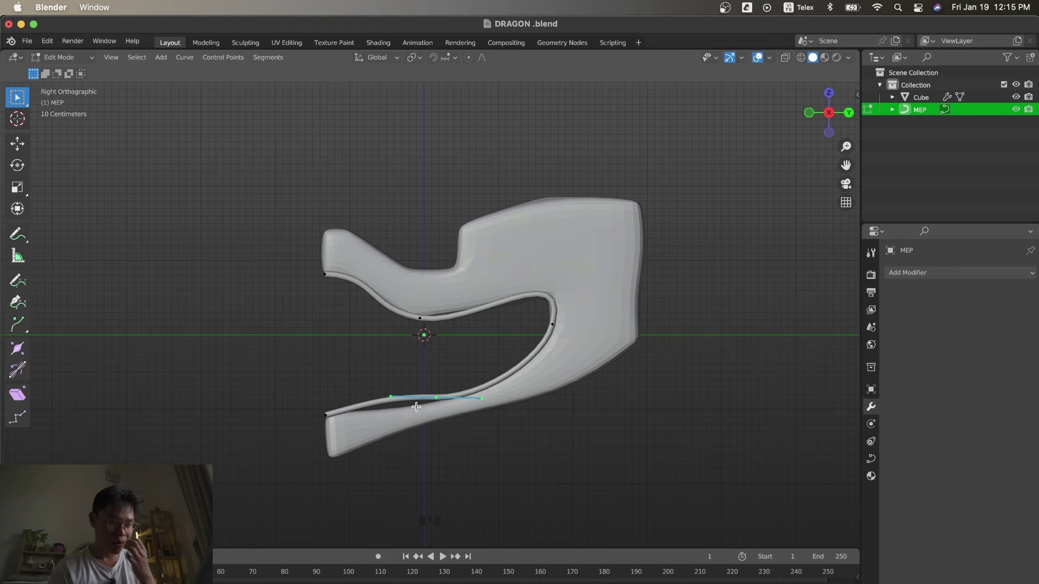
pyautogui.click(391, 397)
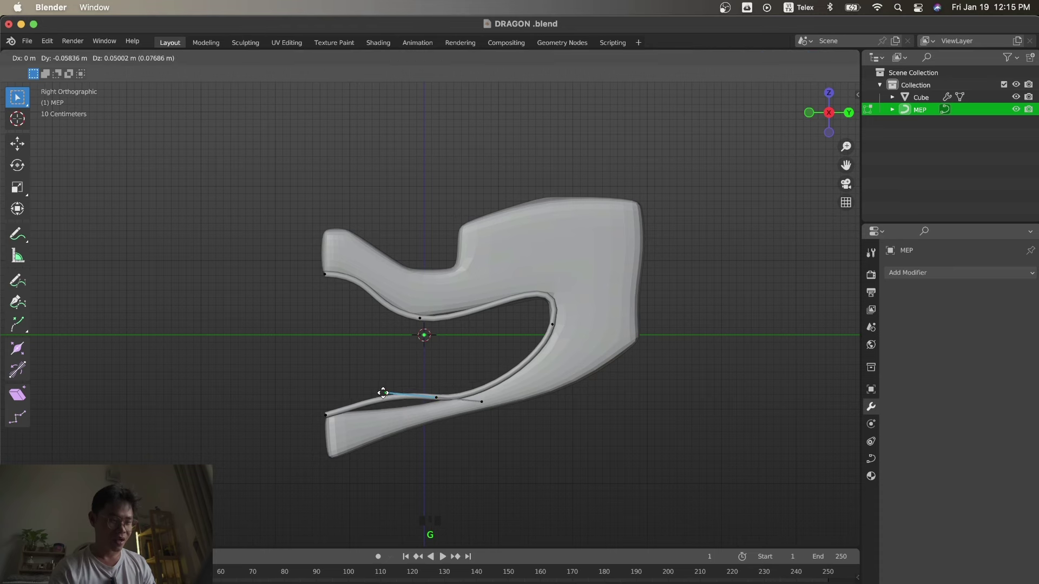
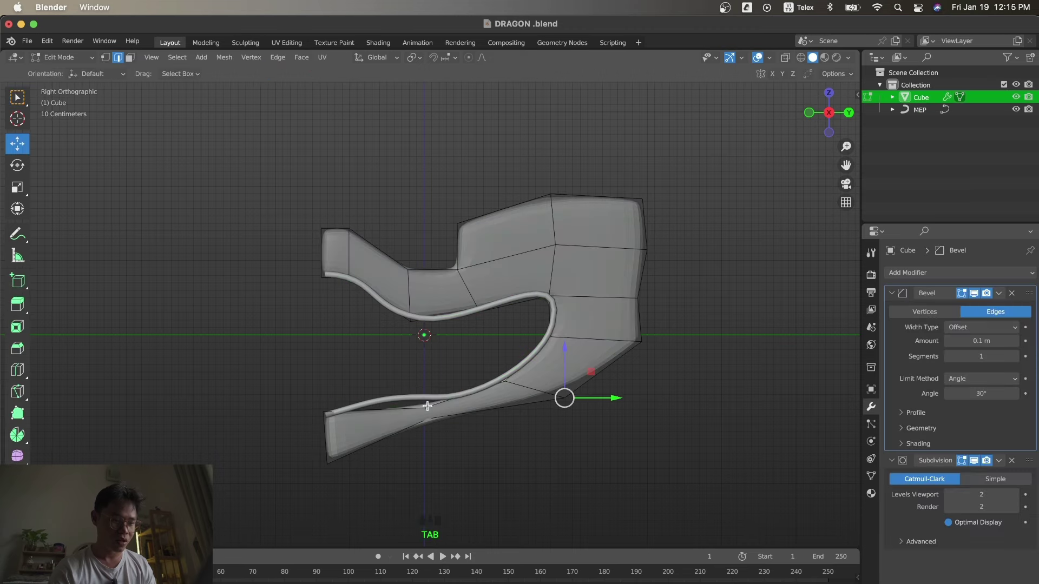
# Move a vertex on the jaw's lower edge into place and review the head in perspective.
pyautogui.click(430, 410)
pyautogui.press('KP_3')
pyautogui.press('g')
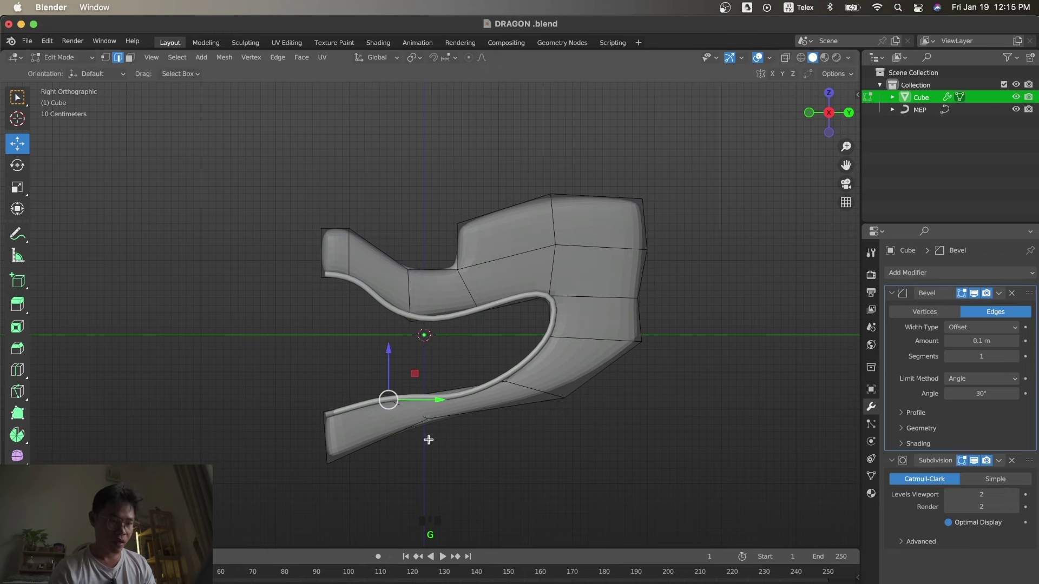
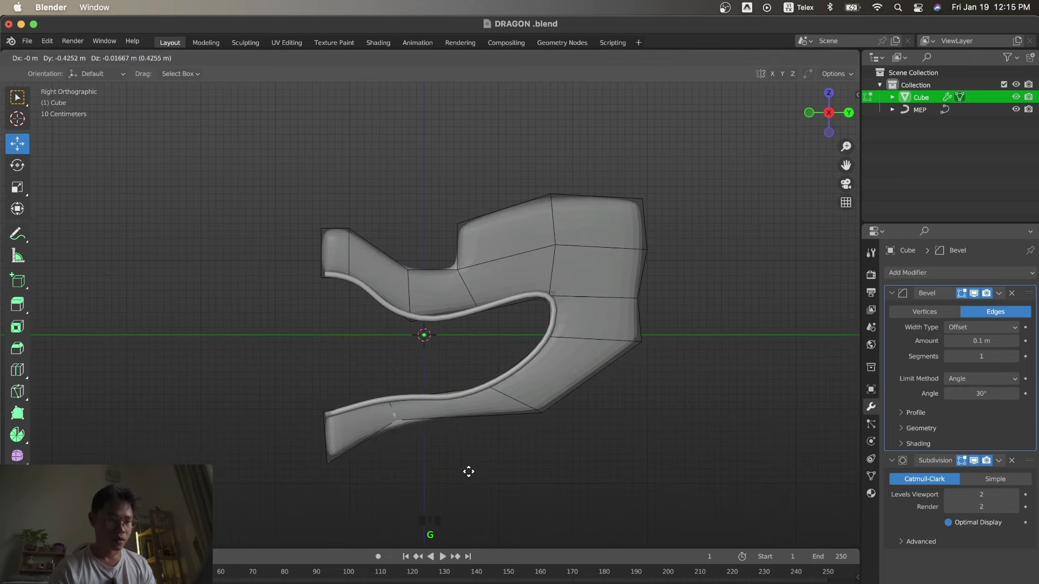
pyautogui.press('KP_3')
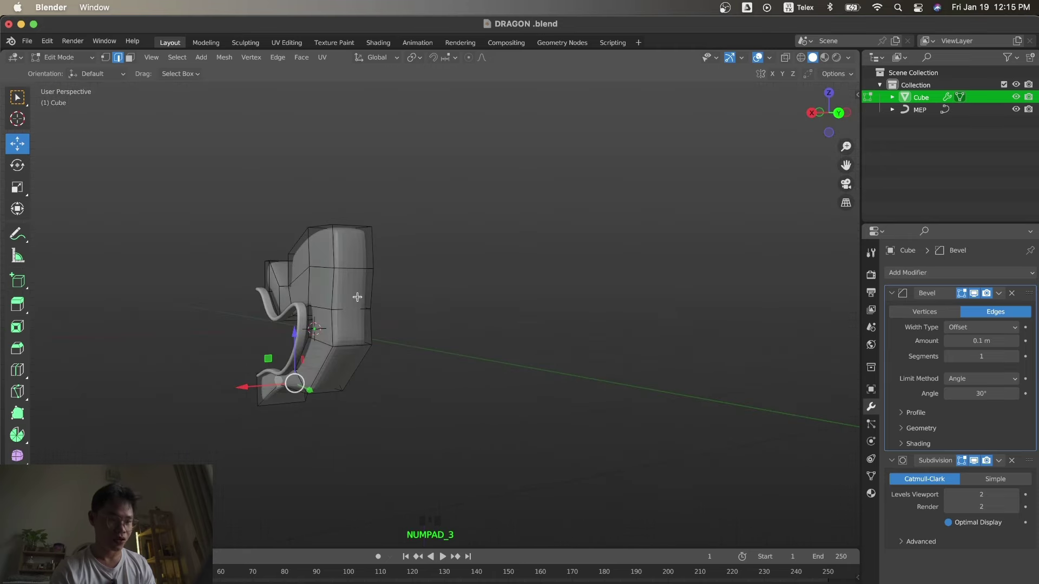
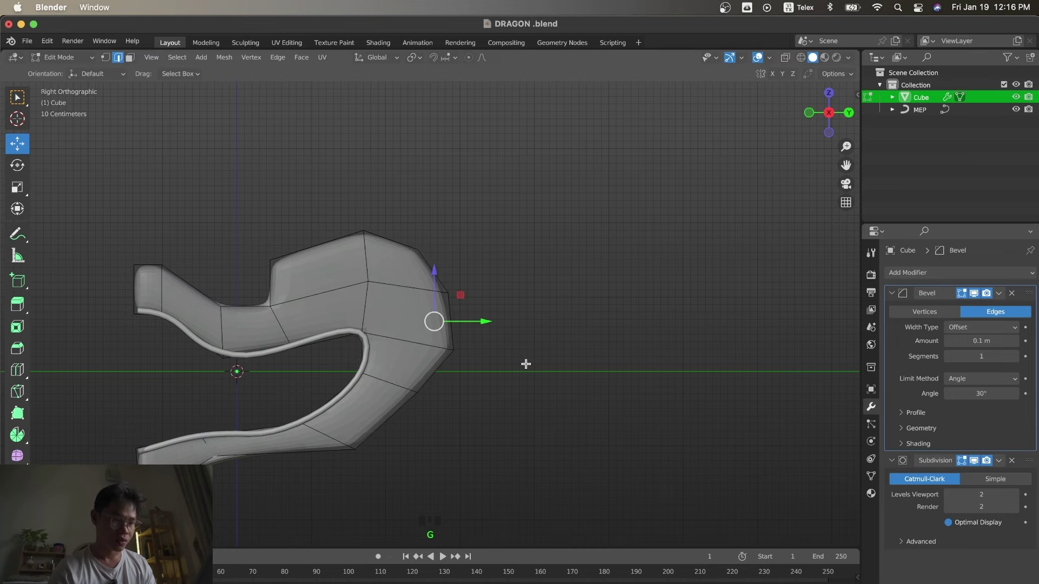
# Lower a front-edge vertex and push a back-of-head vertex outward to round the skull outline.
pyautogui.click(396, 394)
pyautogui.press('KP_3')
pyautogui.press('g')
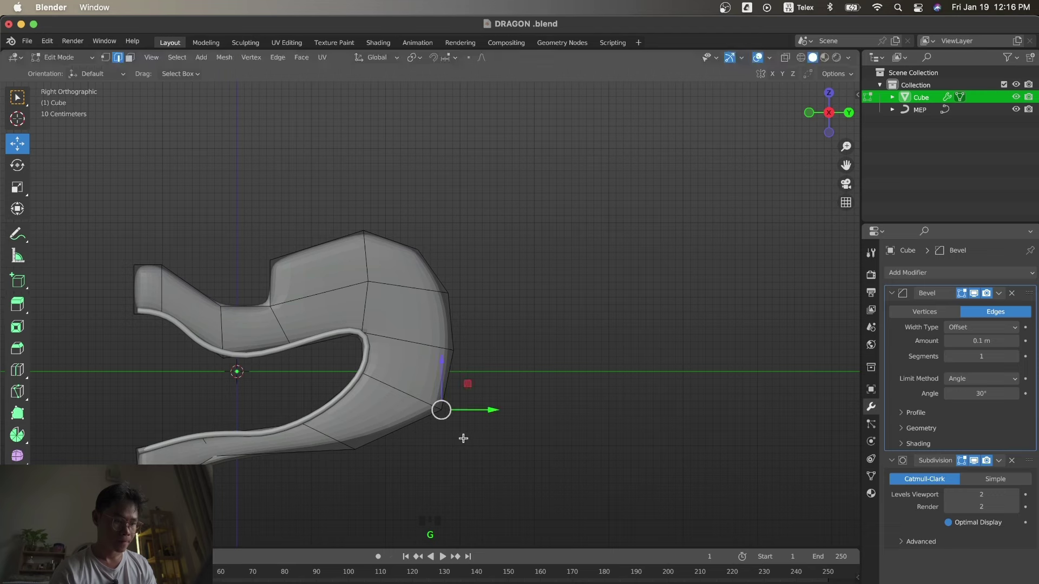
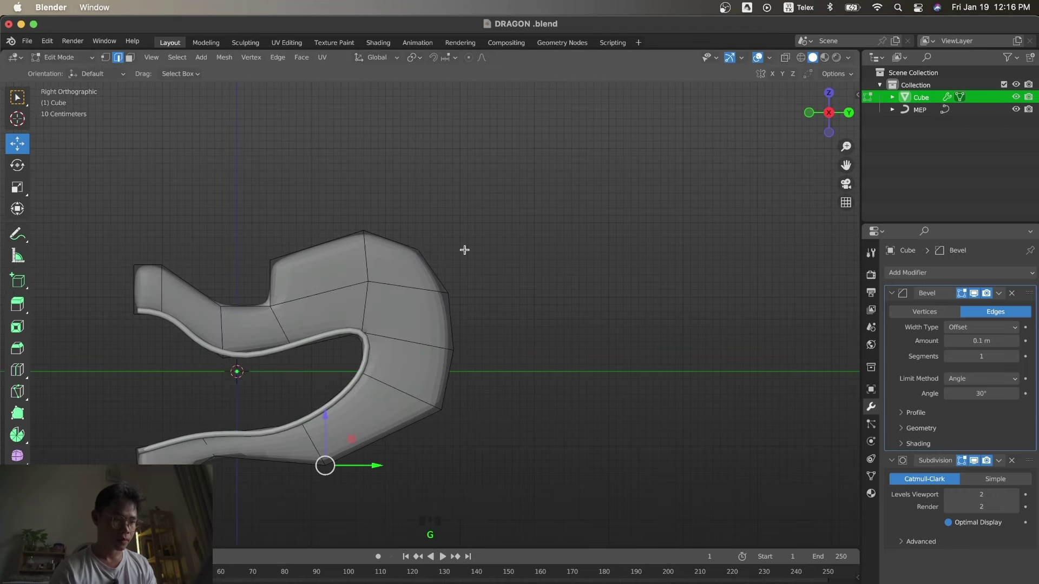
pyautogui.press('g')
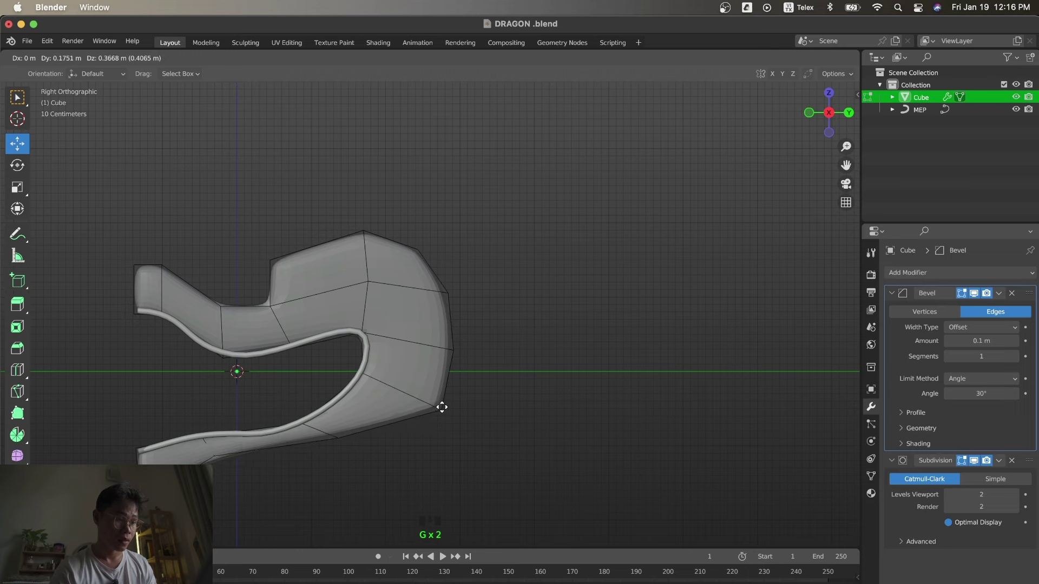
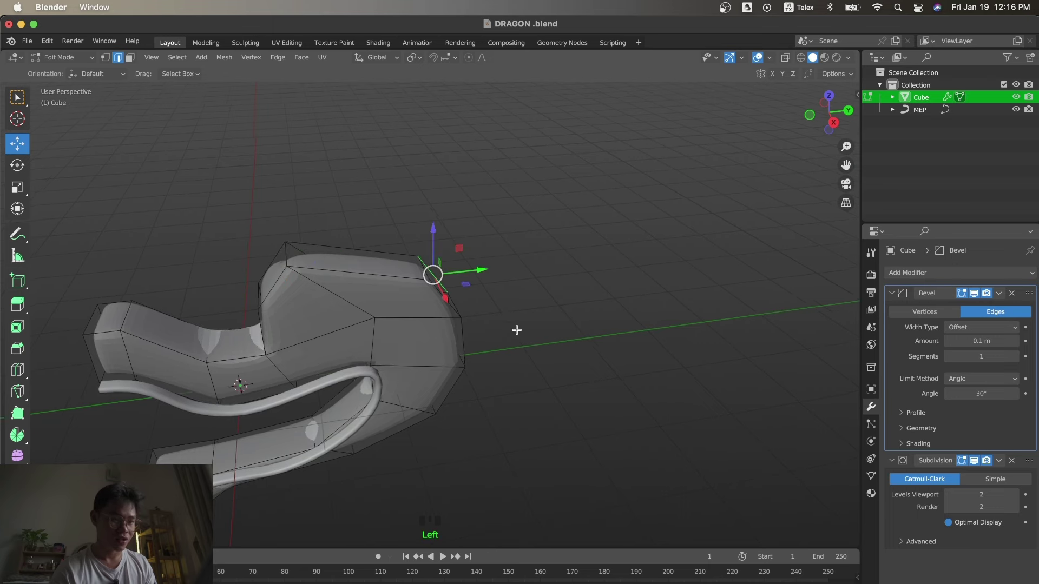
# Select a top-of-head vertex and bring up the delete options for it.
pyautogui.click(395, 248)
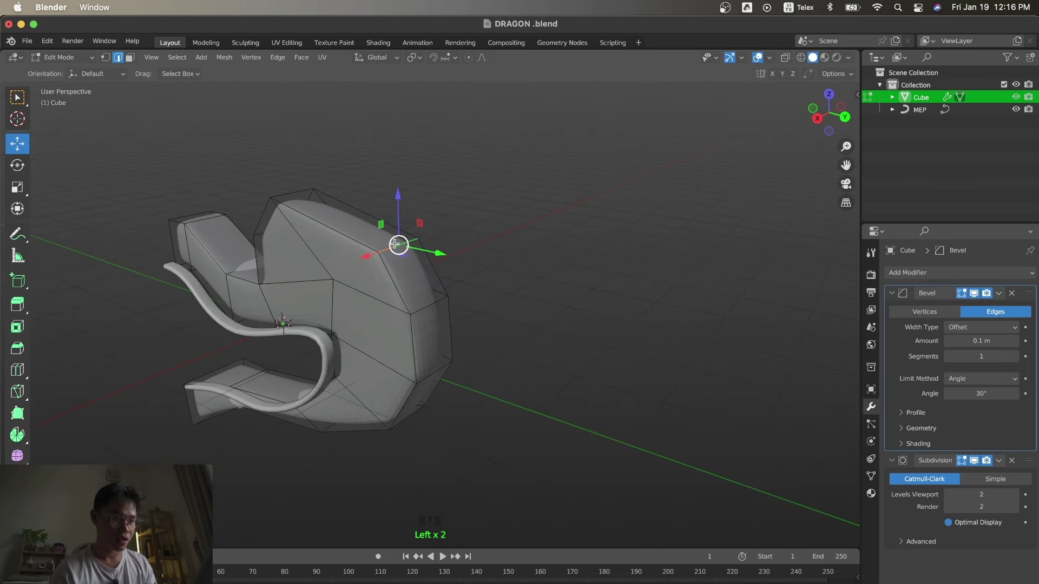
pyautogui.press('x')
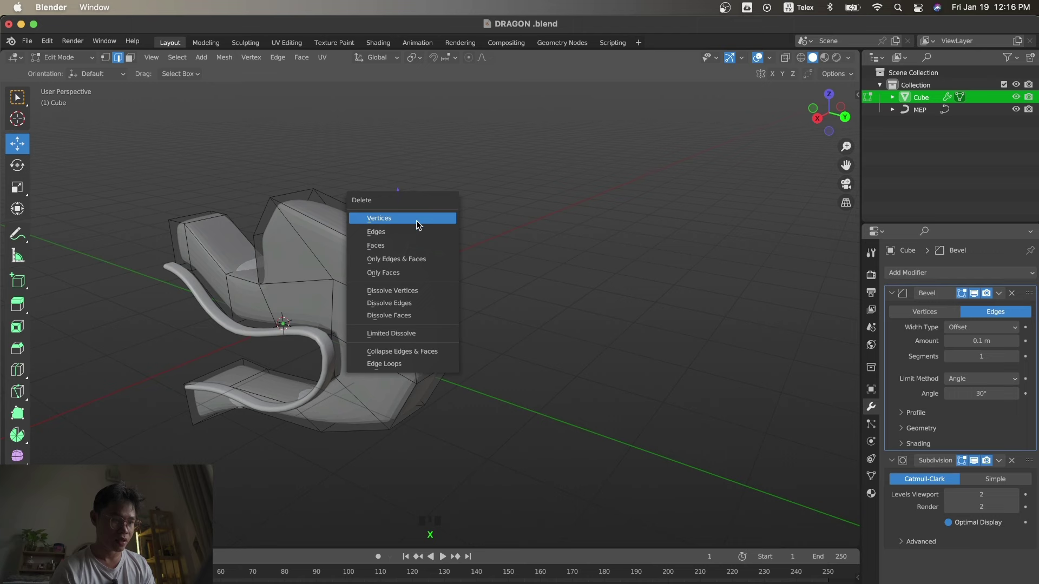
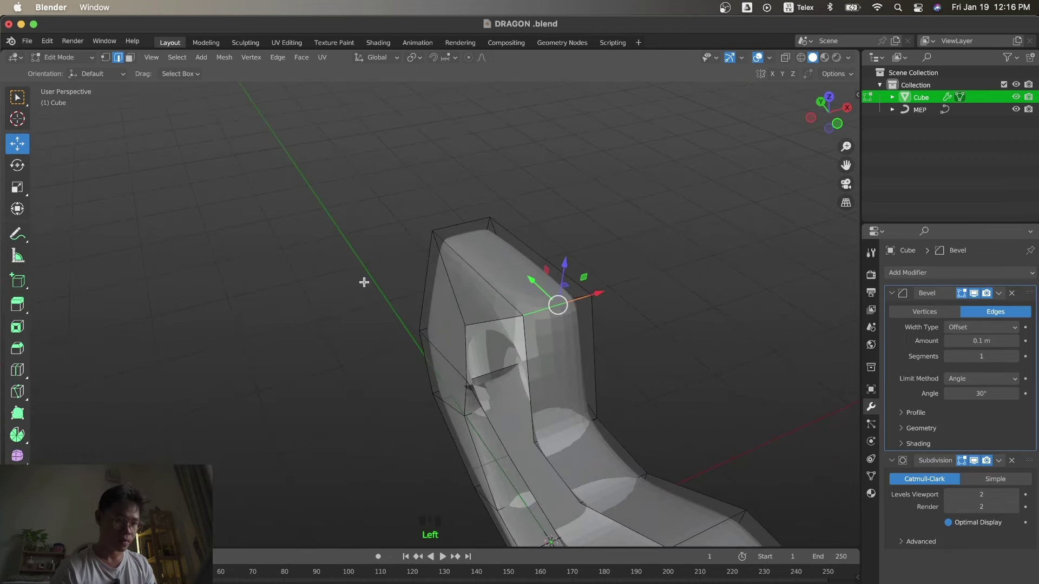
pyautogui.press('KP_3')
# Pull the rear vertex outward in side view so the back of the head forms a point.
pyautogui.press('g')
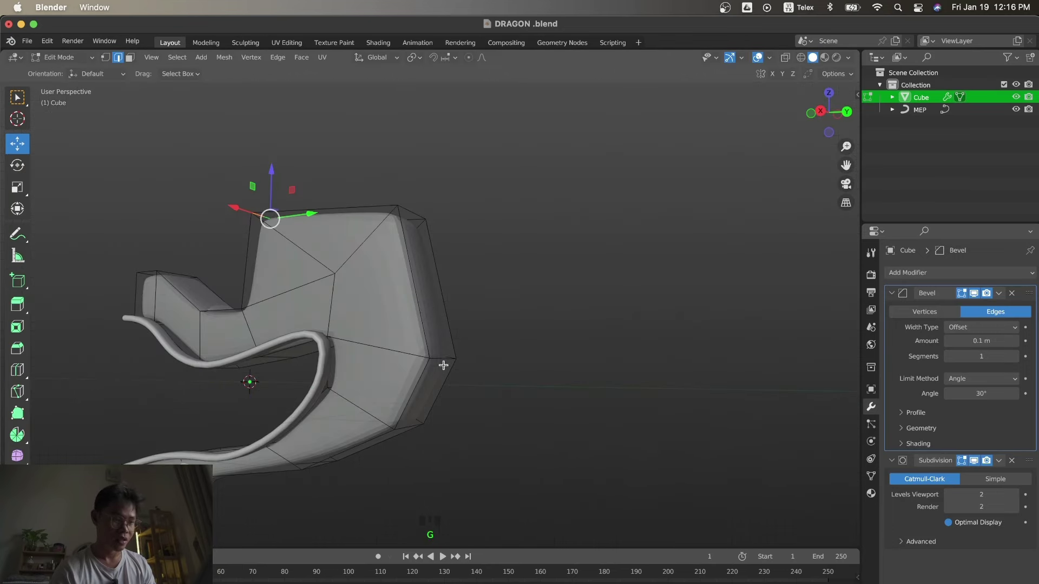
pyautogui.click(443, 355)
pyautogui.press('KP_3')
pyautogui.press('g')
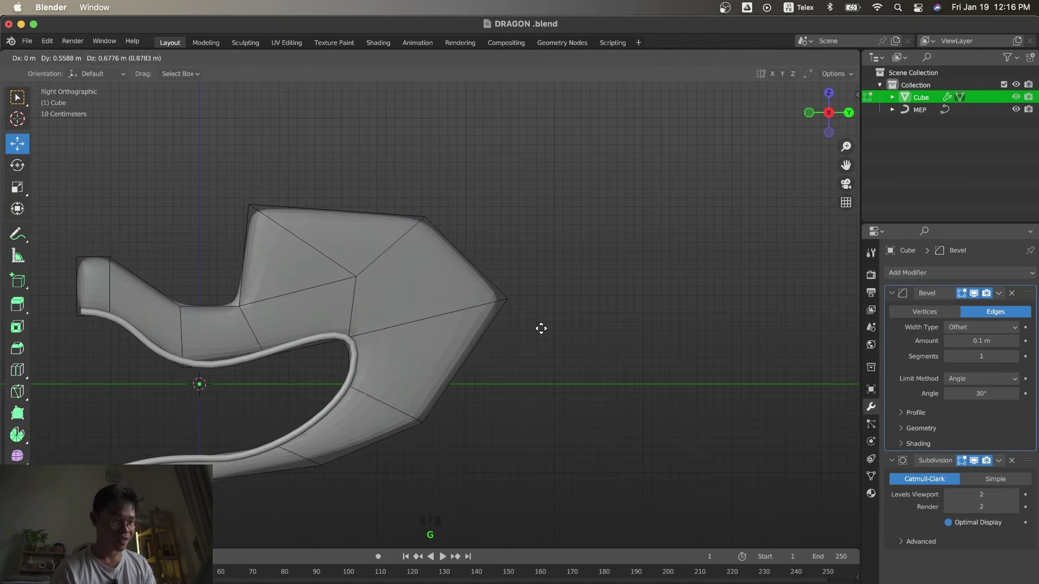
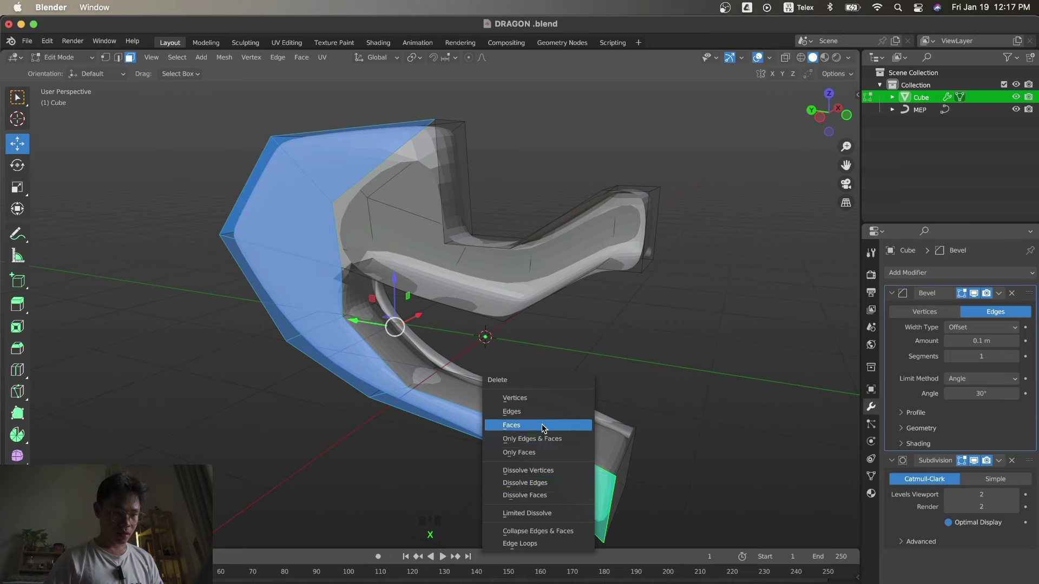
# Remove the selected half of the head and reposition the upper snout vertex.
pyautogui.press('KP_3')
pyautogui.press('s')
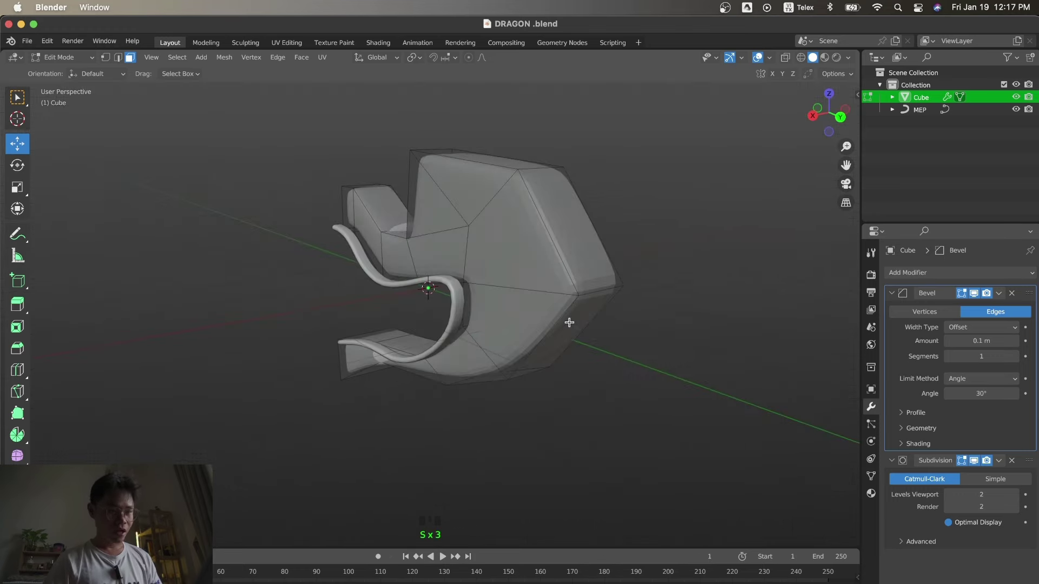
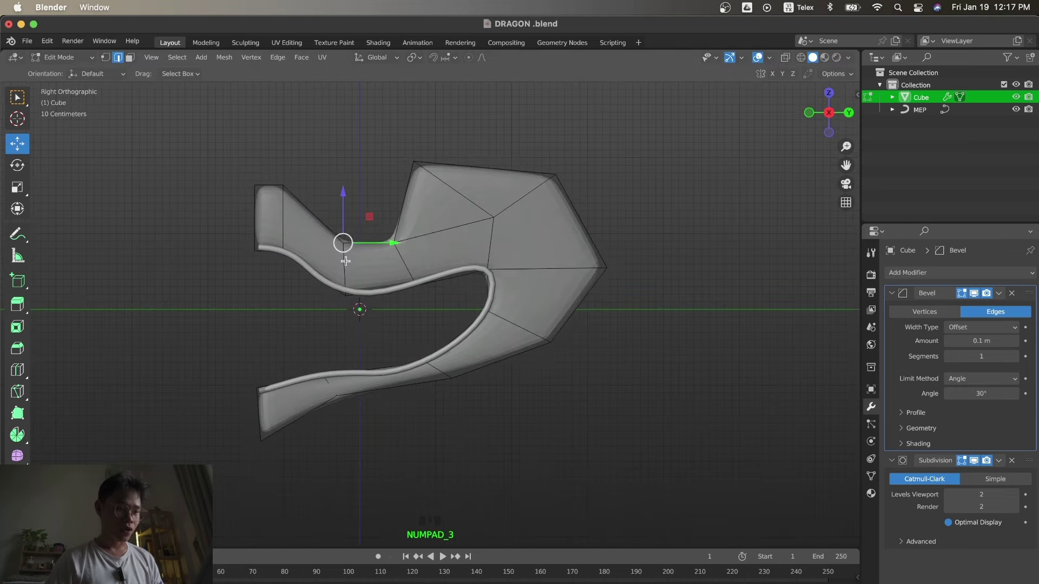
pyautogui.press('g')
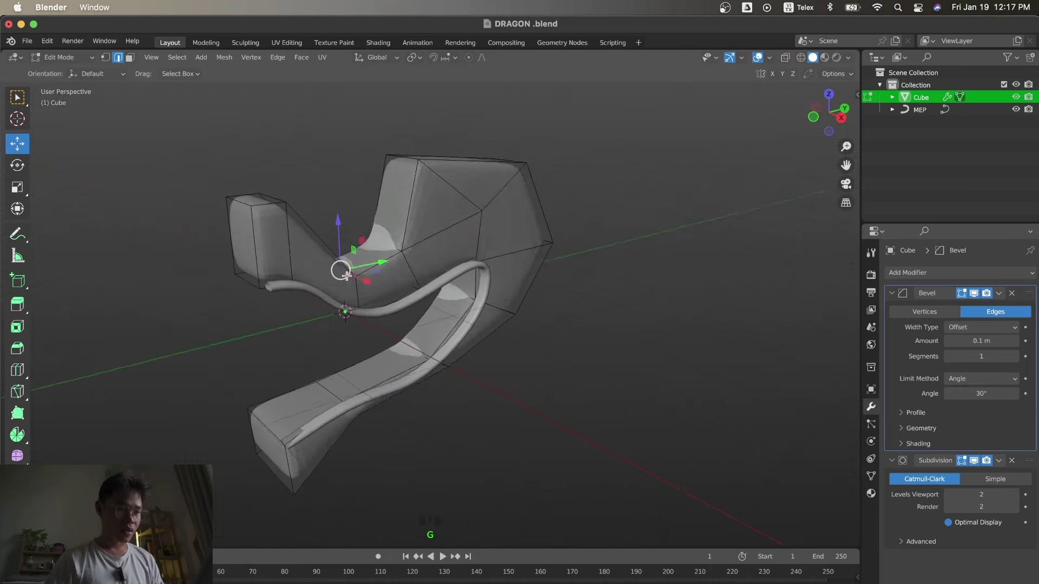
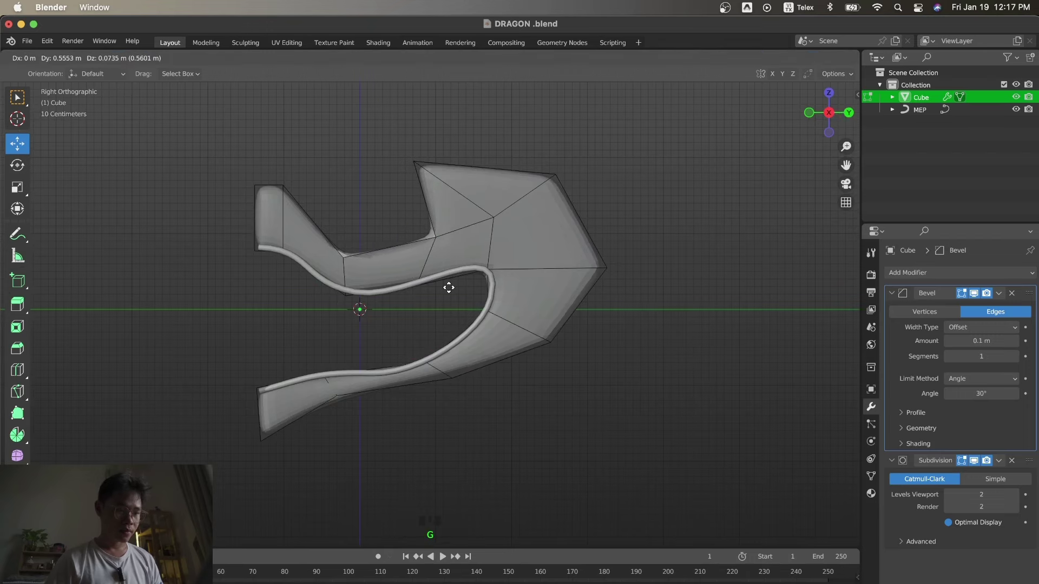
pyautogui.press('s')
# Move the lower jaw tip vertex down and back in side view.
pyautogui.click(261, 460)
pyautogui.press('KP_3')
pyautogui.press('g')
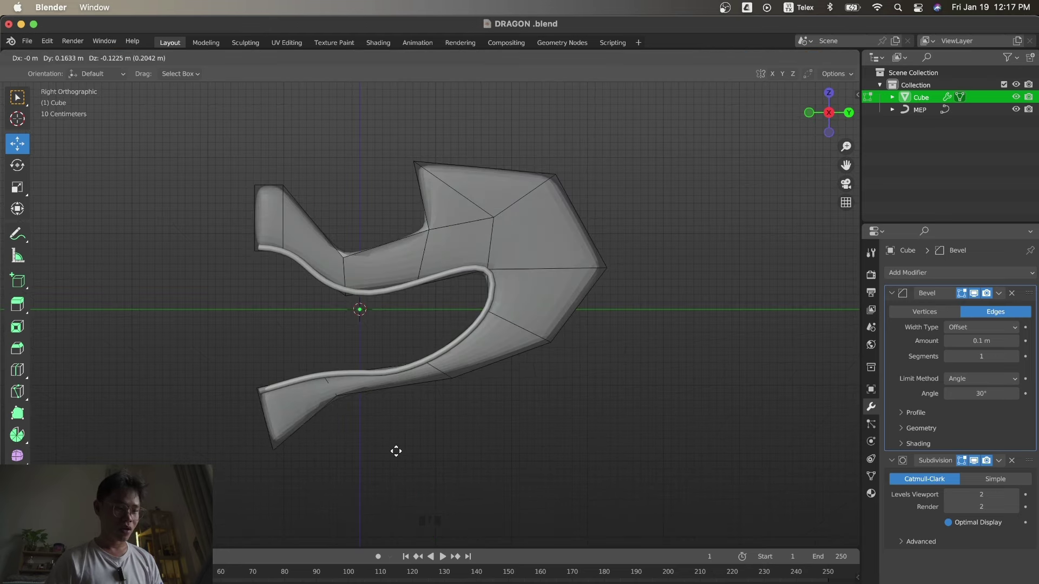
# Leave mesh editing and check the half head from the side and straight from the front.
pyautogui.press('s')
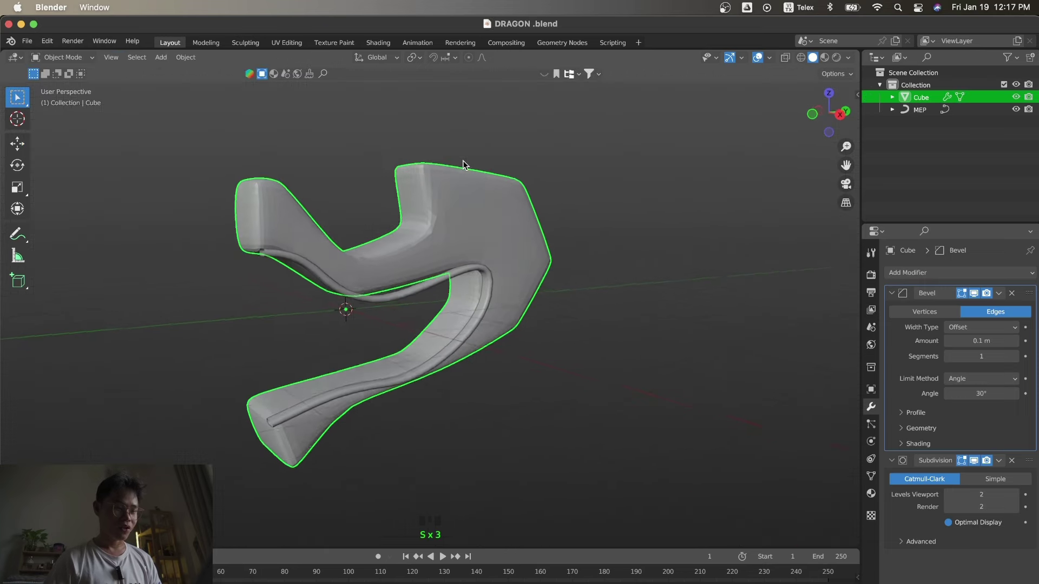
pyautogui.press('s')
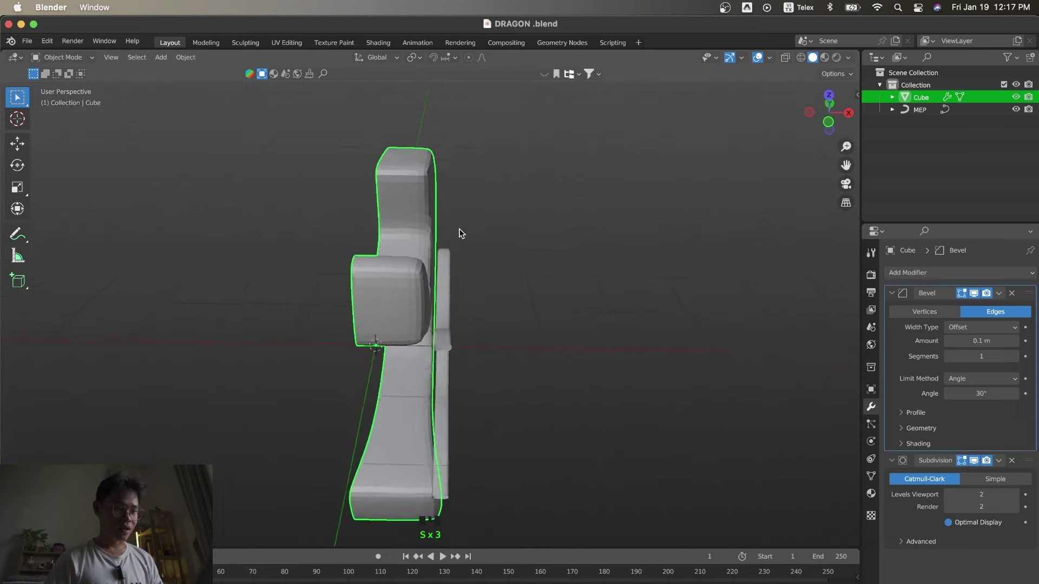
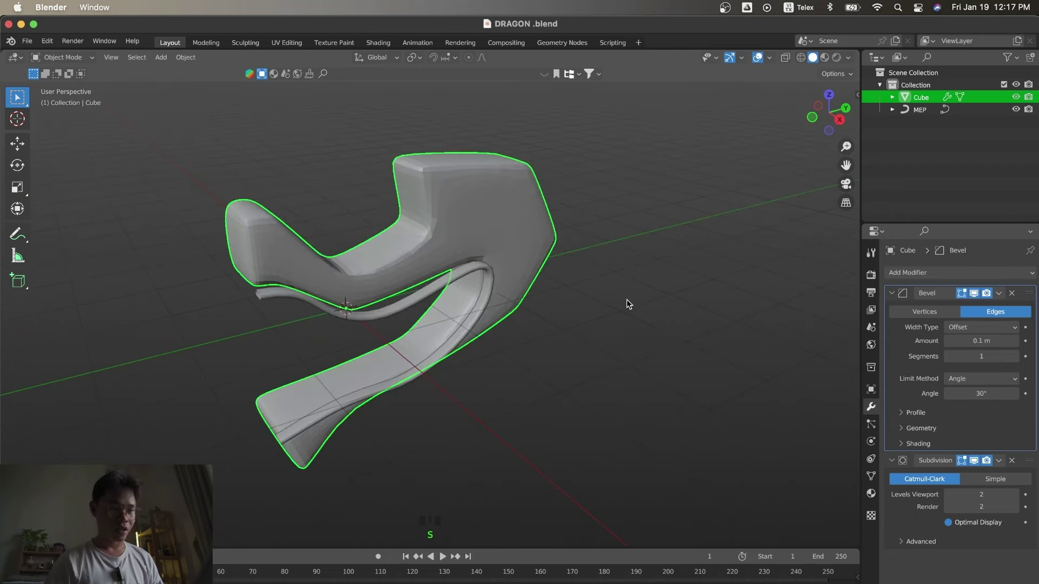
pyautogui.press('KP_1')
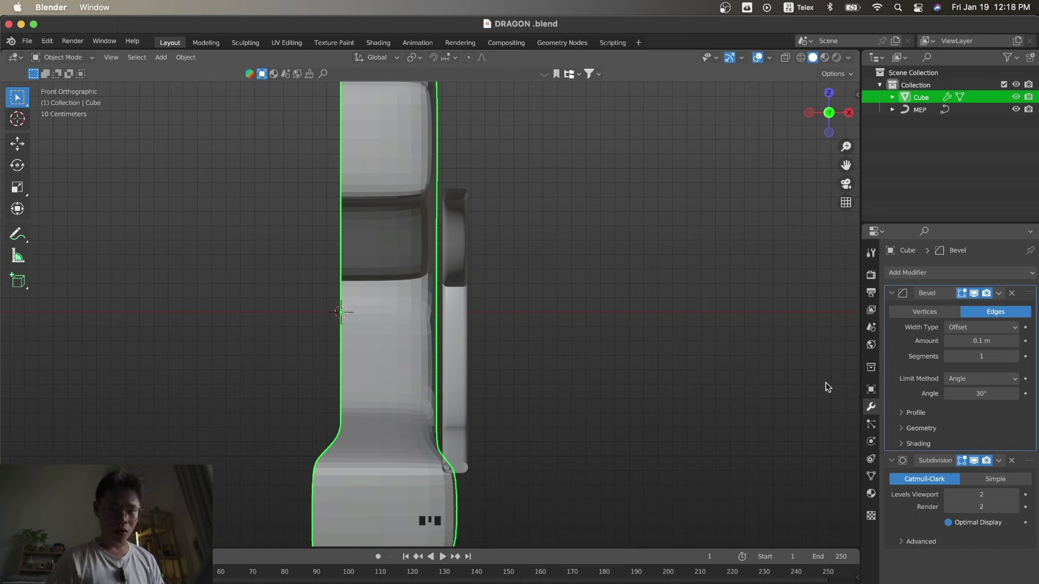
# Add a Mirror modifier on X to the half head and orbit to check the whole head.
pyautogui.moveTo(894, 301); pyautogui.dragTo(634, 348)
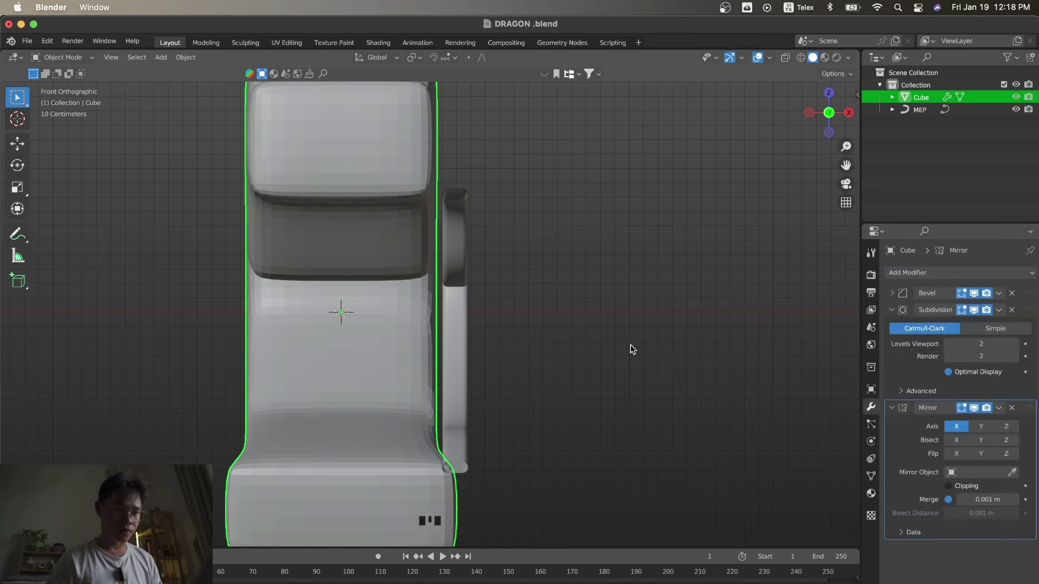
pyautogui.press('KP_3')
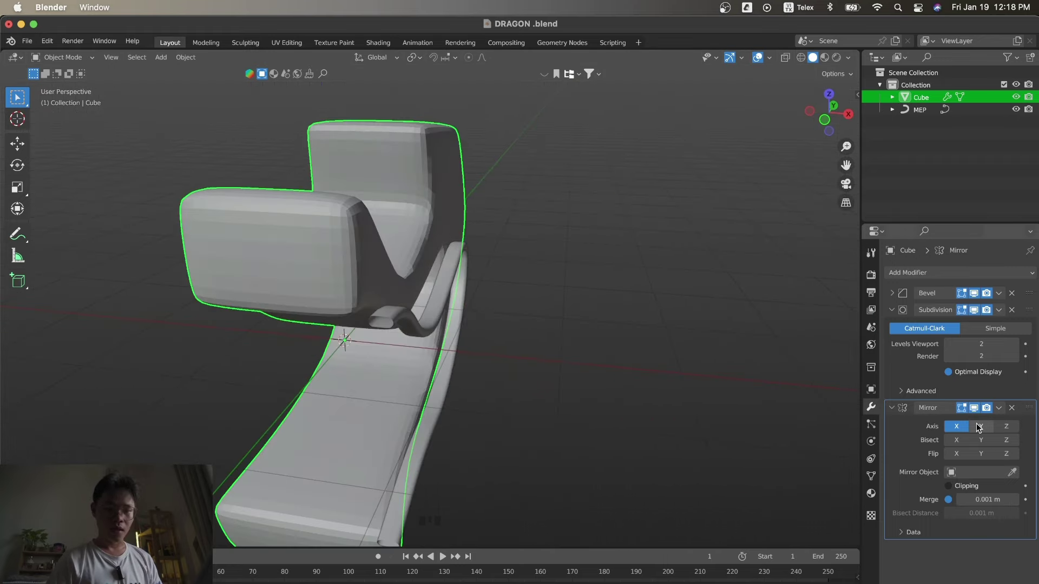
pyautogui.doubleClick(962, 431)
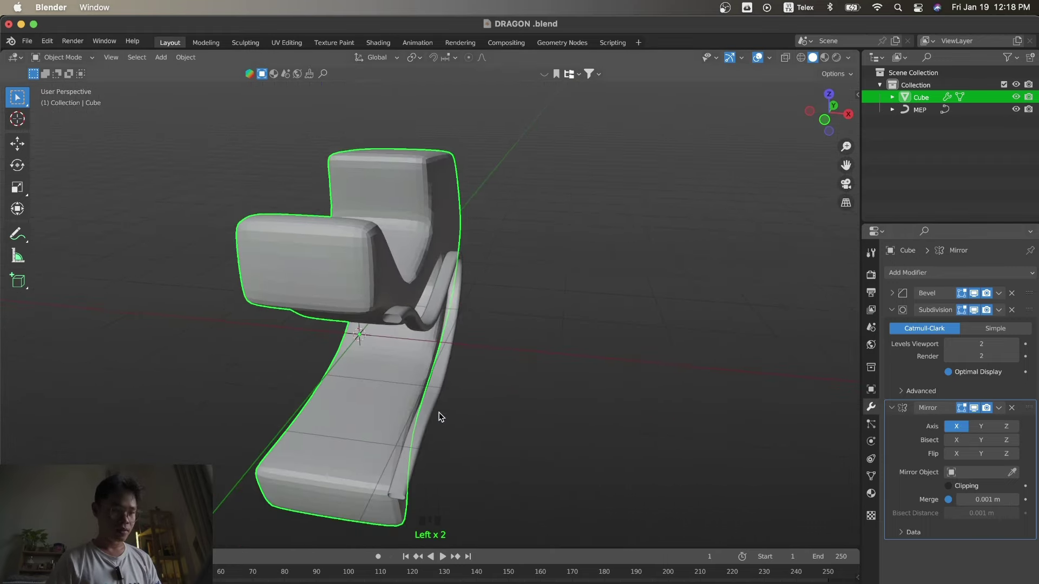
# Add a cube-shaped empty at the origin, discarding a first misplaced one.
pyautogui.press('s')
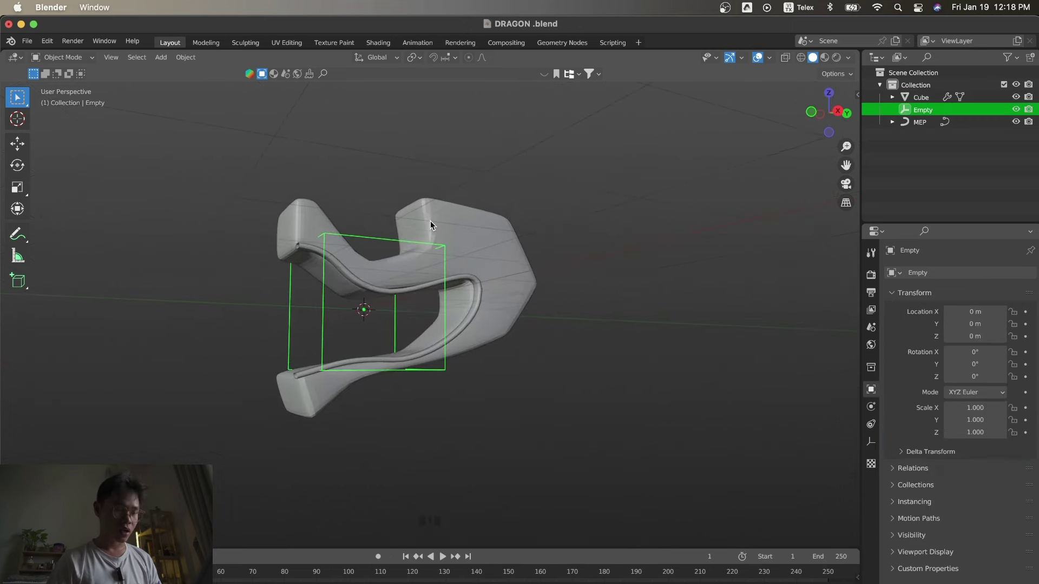
pyautogui.press('x')
pyautogui.press('shift+a')
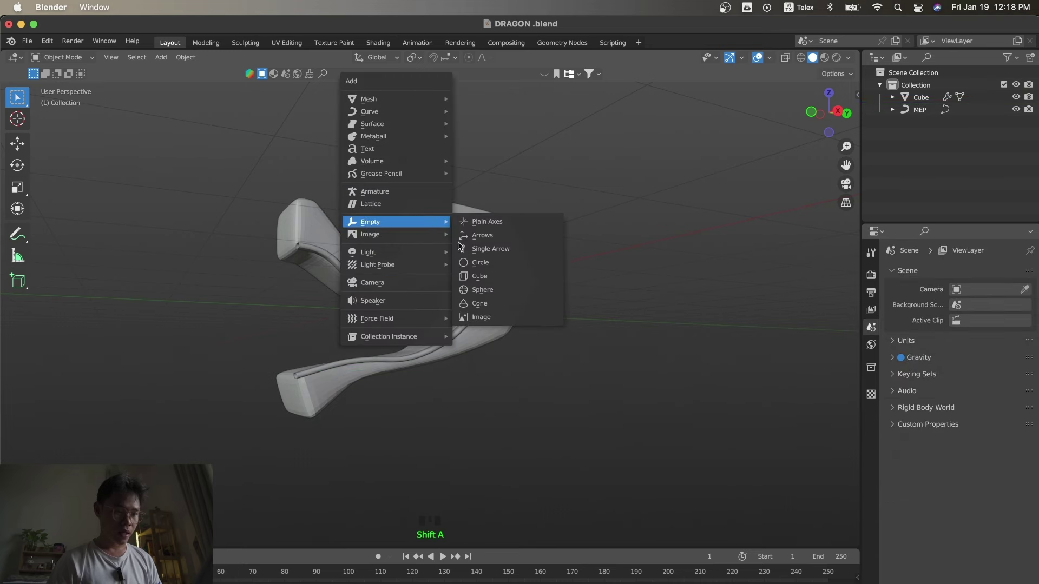
pyautogui.click(489, 259)
# Set the empty as the head's Mirror Object and keep it at the origin.
pyautogui.click(1016, 469)
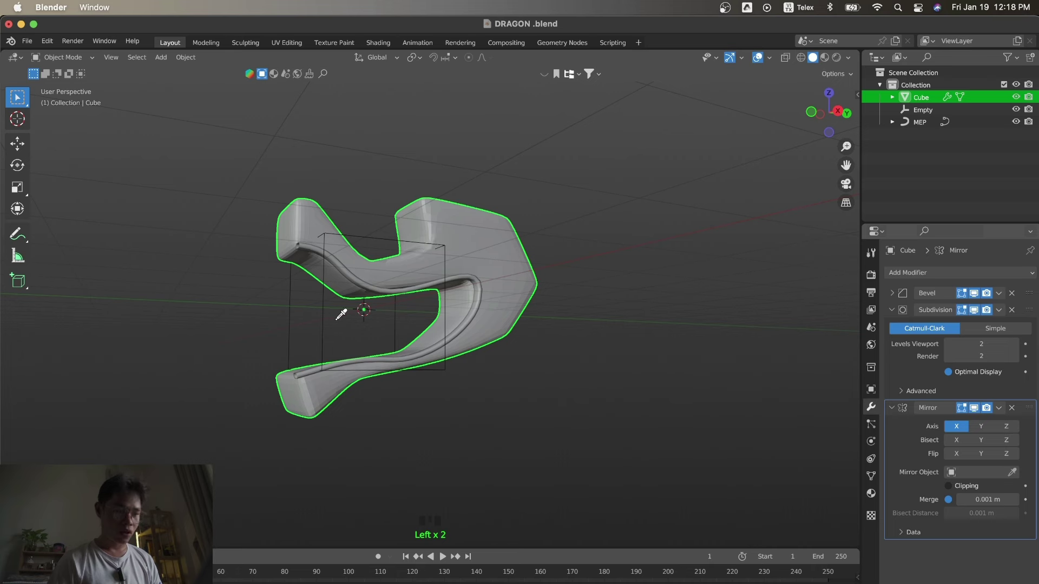
pyautogui.press('KP_1')
pyautogui.click(337, 329)
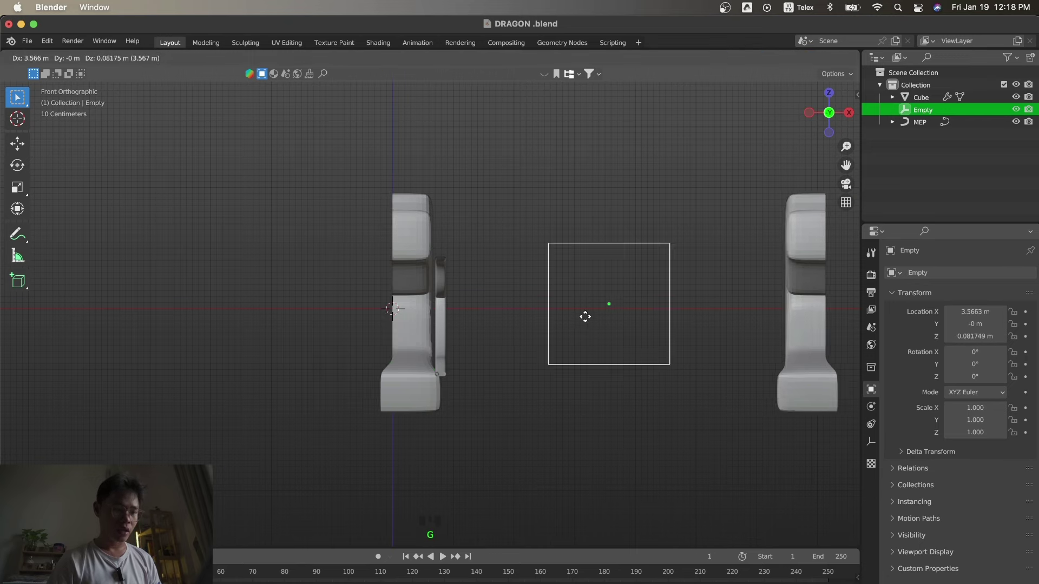
pyautogui.press('s')
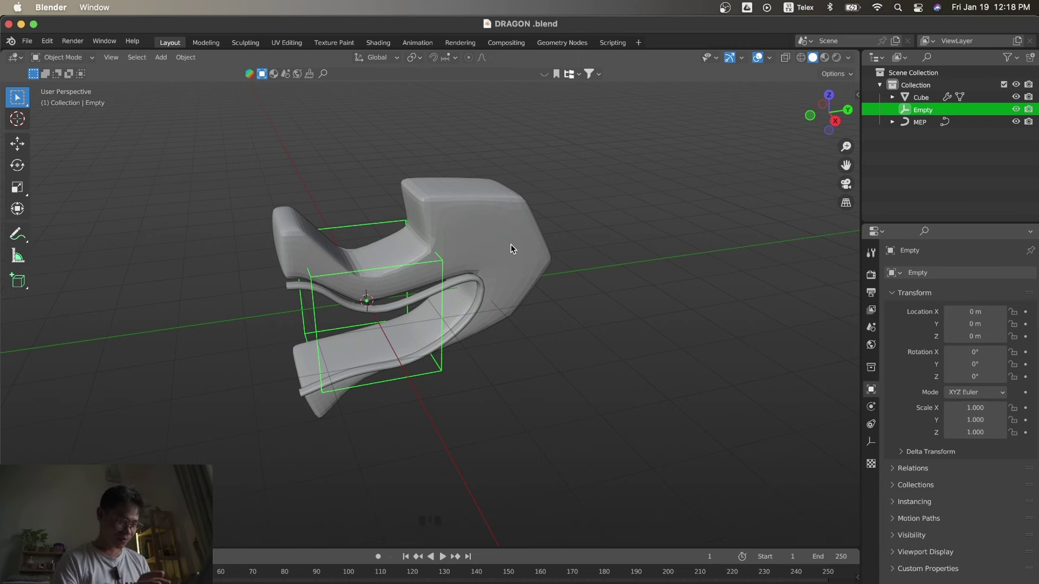
# Reposition part of the head mesh in edit mode and return to object mode.
pyautogui.click(375, 174)
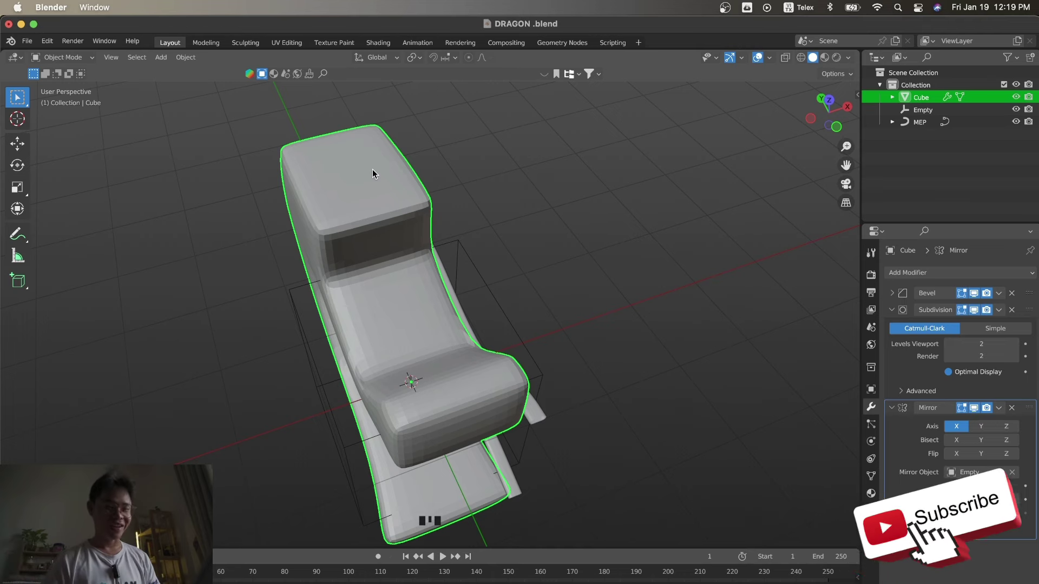
pyautogui.press('KP_3')
pyautogui.press('s')
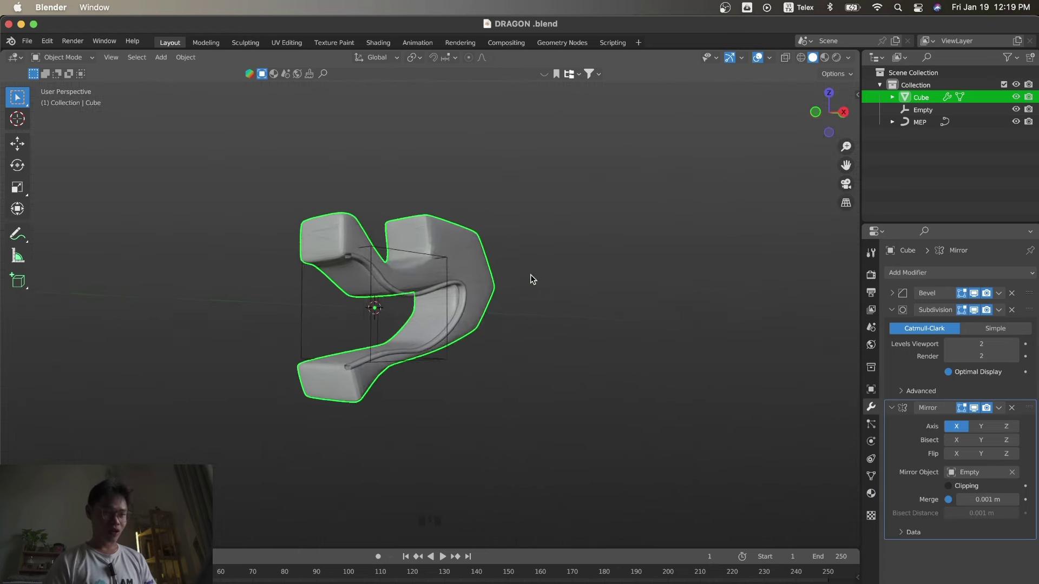
pyautogui.press('Tab')
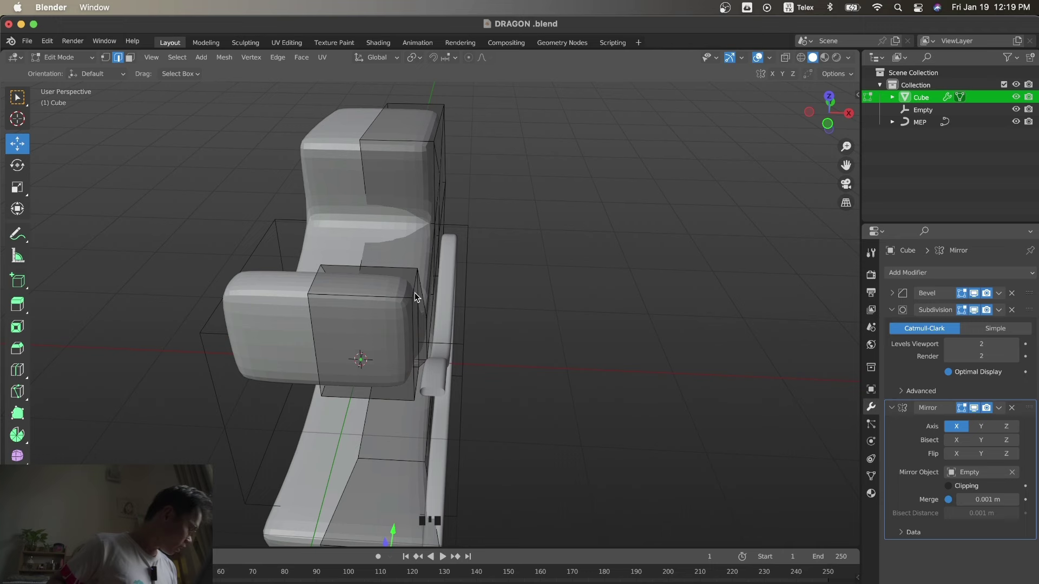
pyautogui.click(378, 348)
pyautogui.press('KP_1')
pyautogui.click(480, 165)
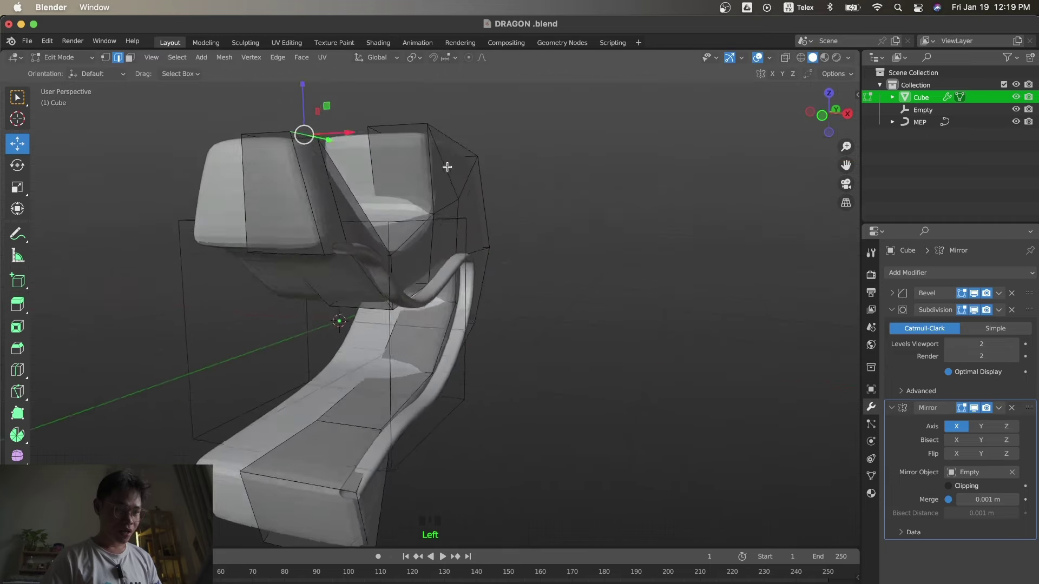
pyautogui.press('Tab')
# Hide the mirror empty from the viewport and reselect the dragon head.
pyautogui.click(198, 386)
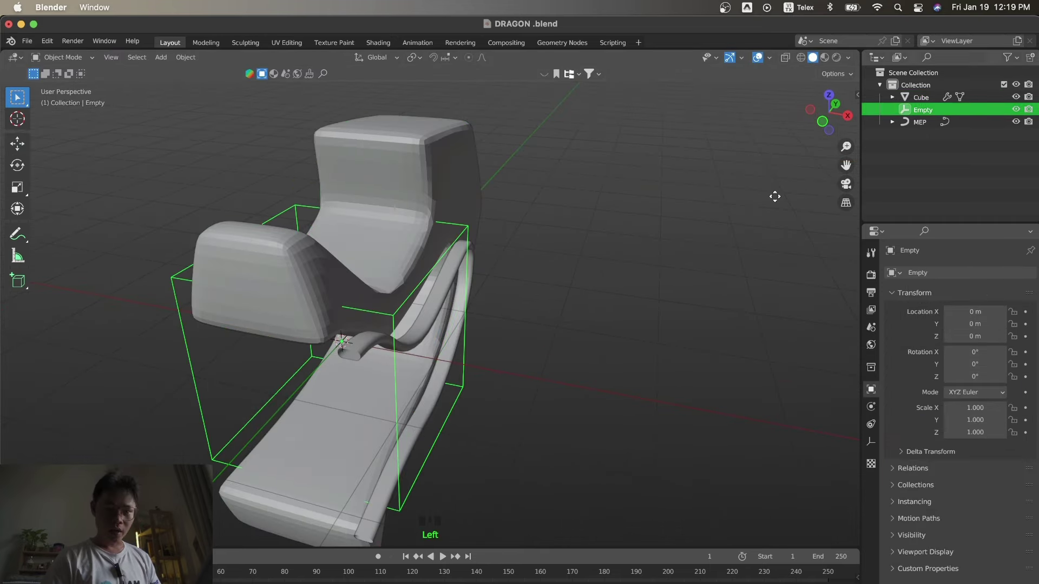
pyautogui.press('h')
pyautogui.click(377, 258)
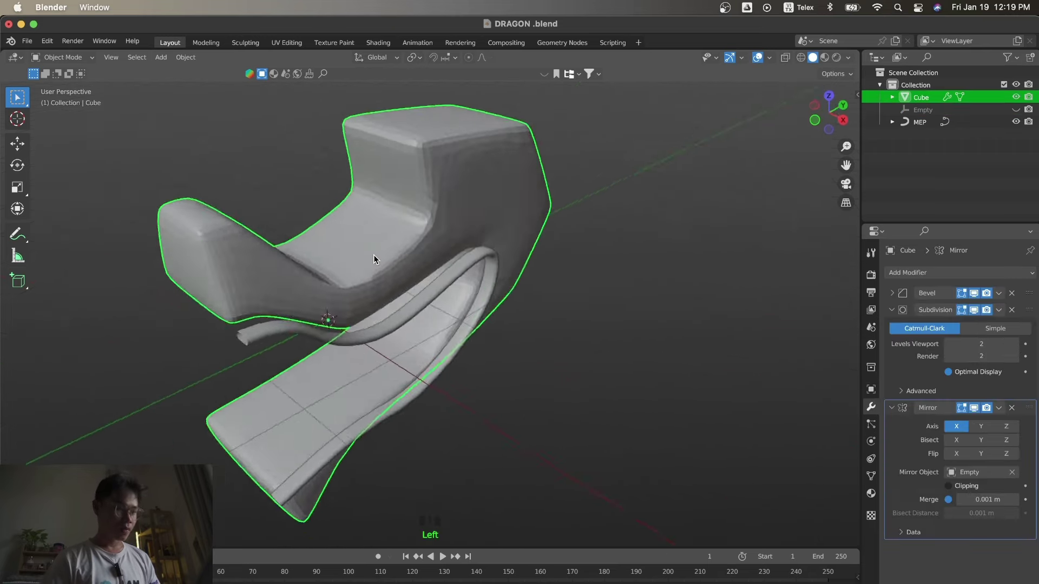
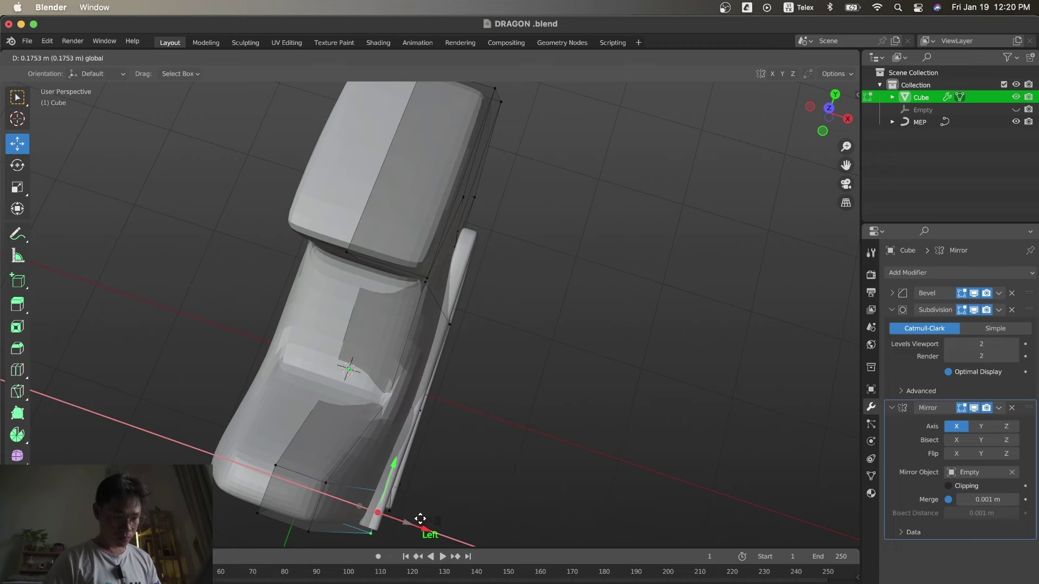
# Tweak the head's outline vertices in side view, then select the MEP curve object.
pyautogui.press('KP_3')
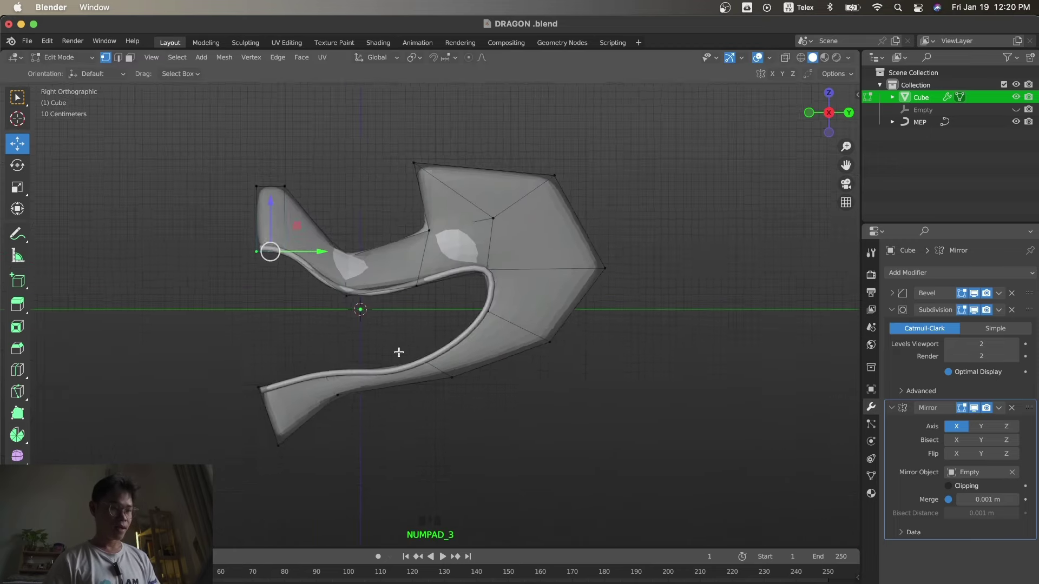
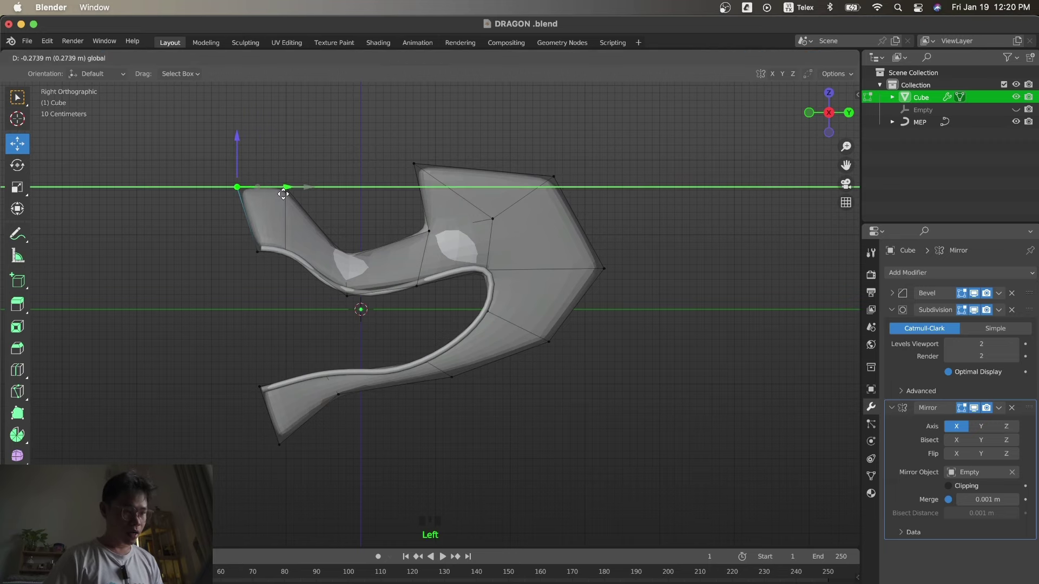
pyautogui.press('s')
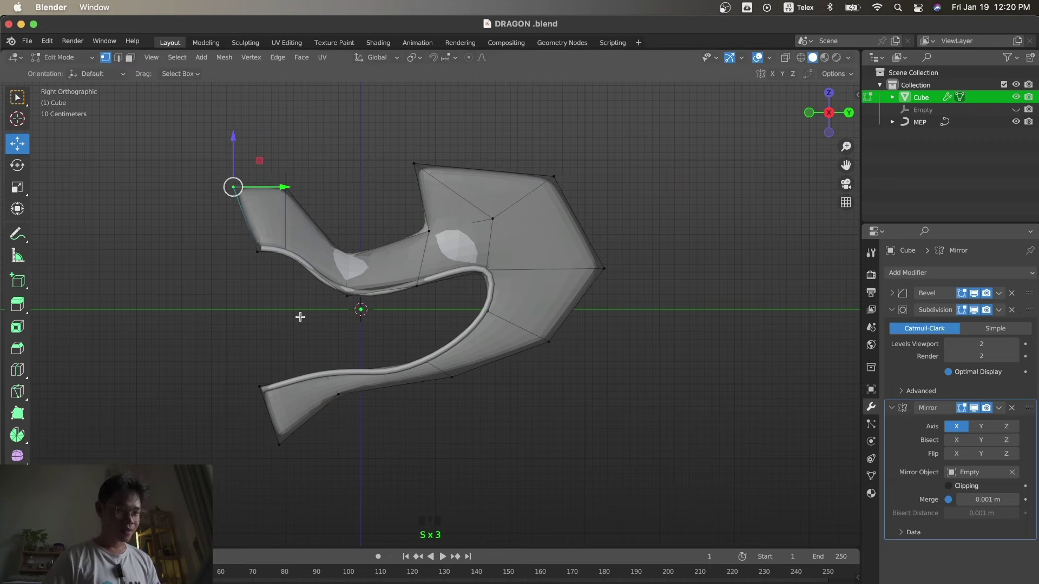
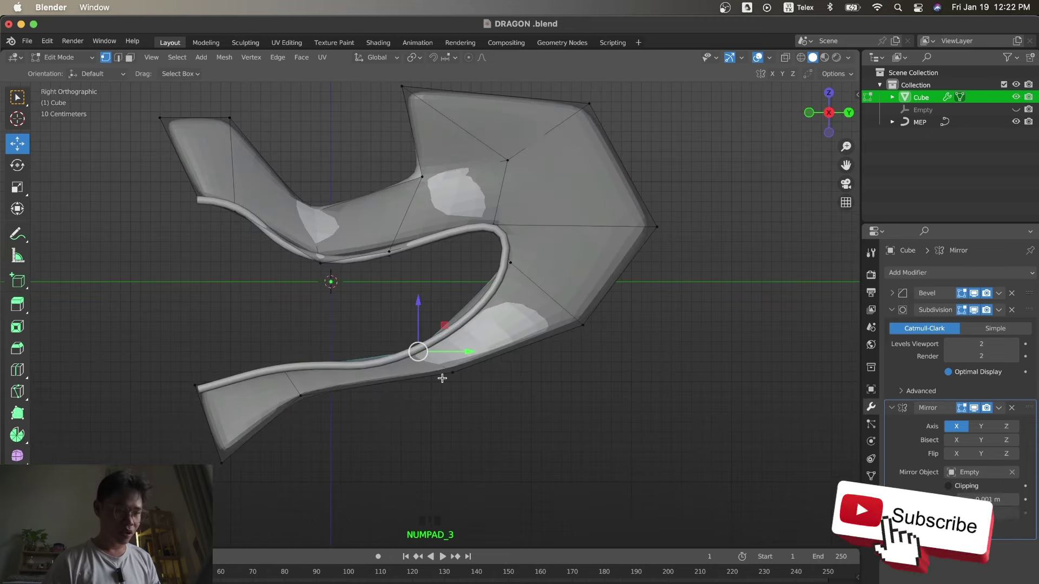
pyautogui.press('g')
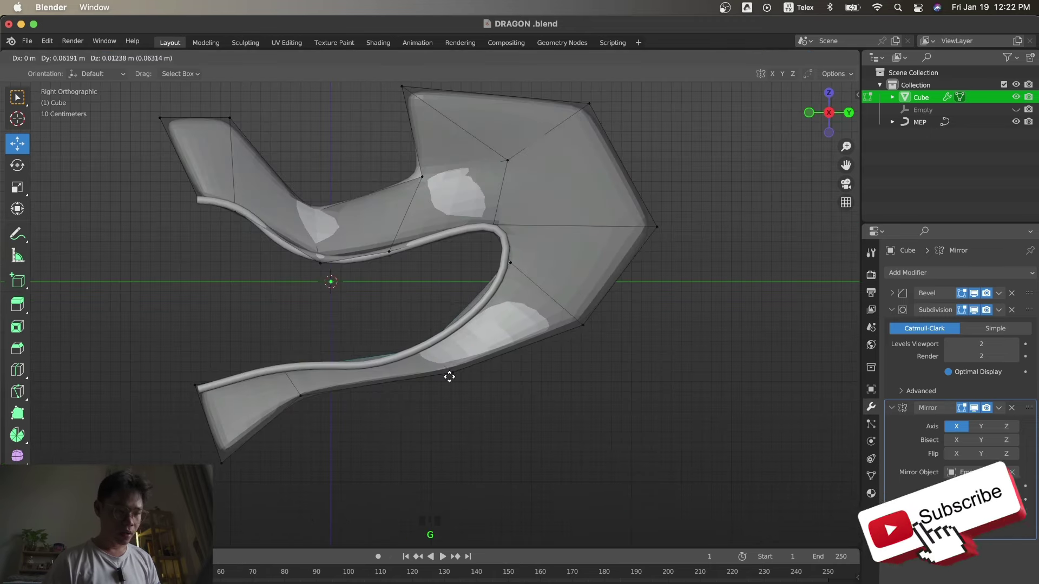
pyautogui.click(416, 366)
# Rotate the MEP curve's lower control point, checking it from side and top views.
pyautogui.press('Tab')
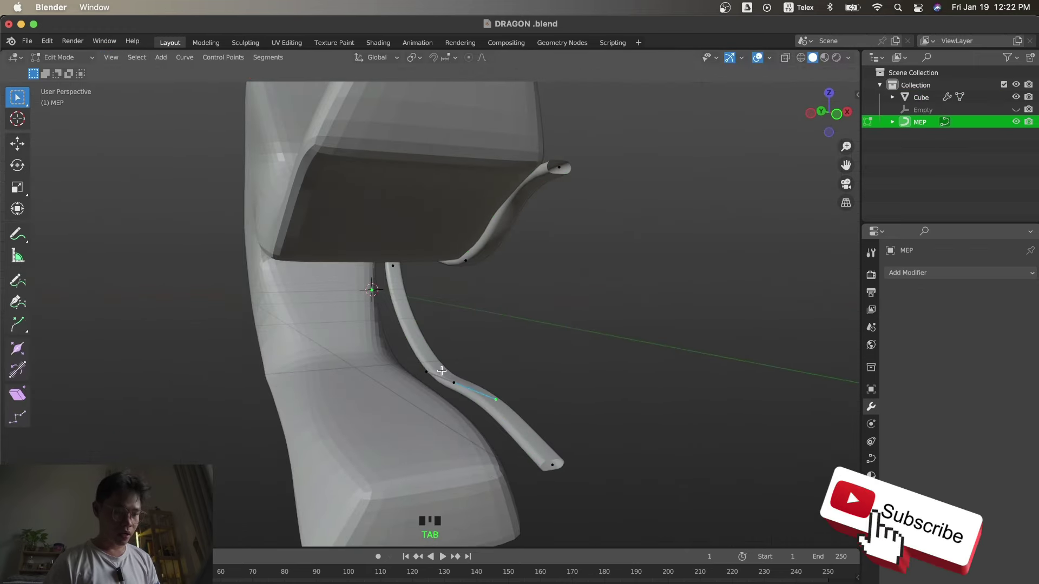
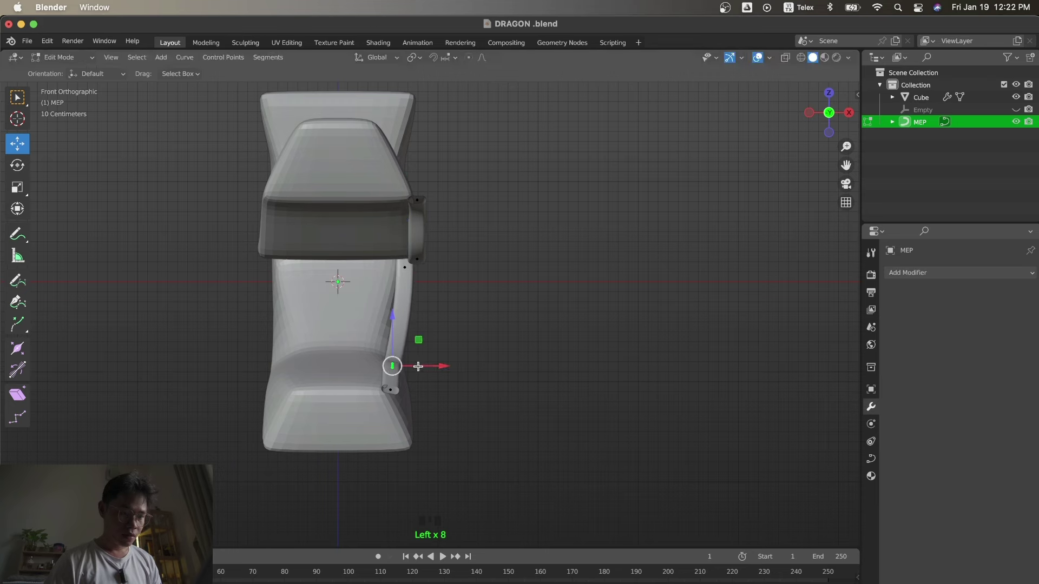
pyautogui.press('r')
pyautogui.press('KP_3')
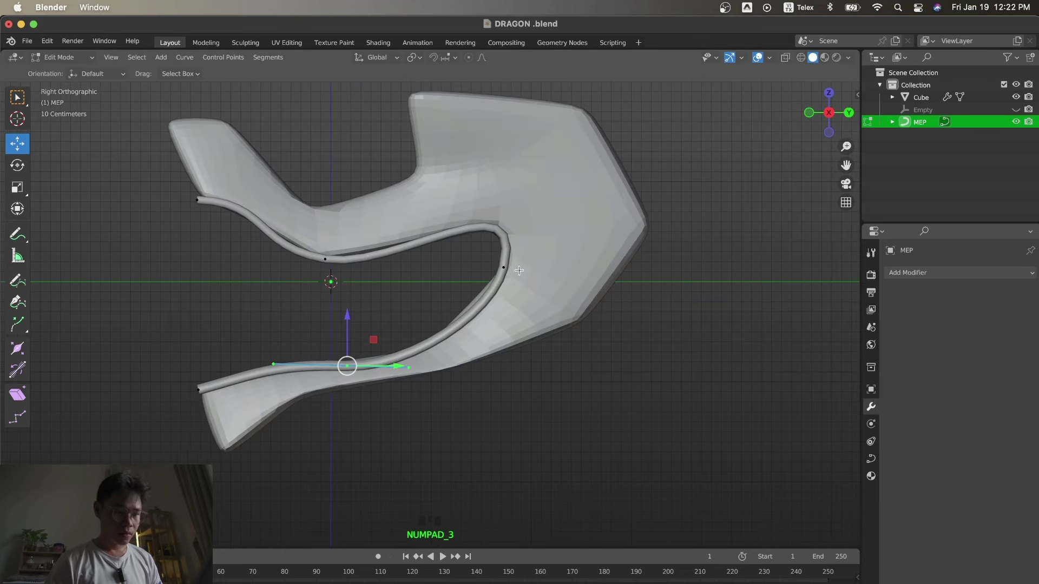
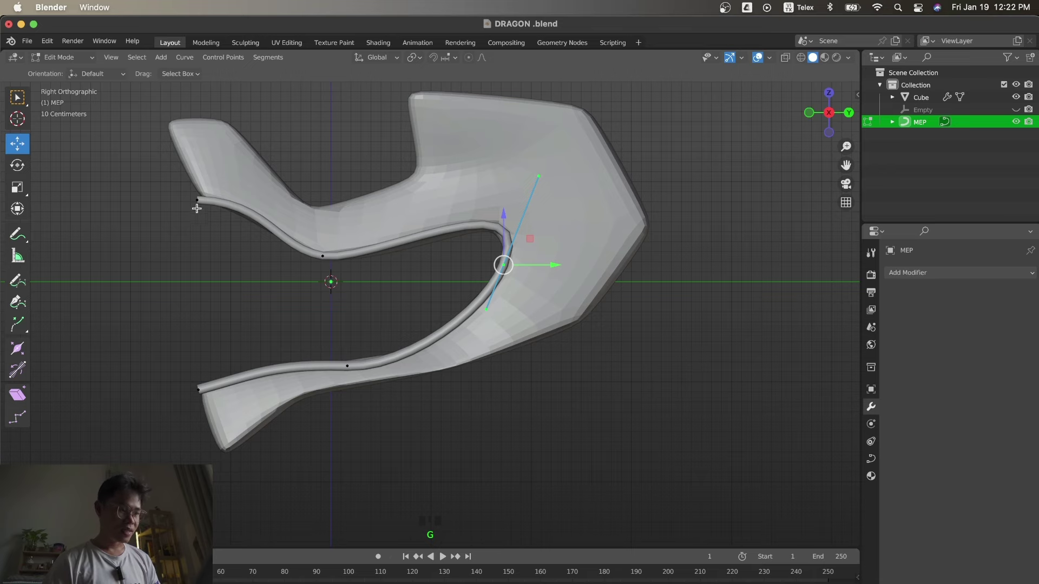
pyautogui.click(201, 204)
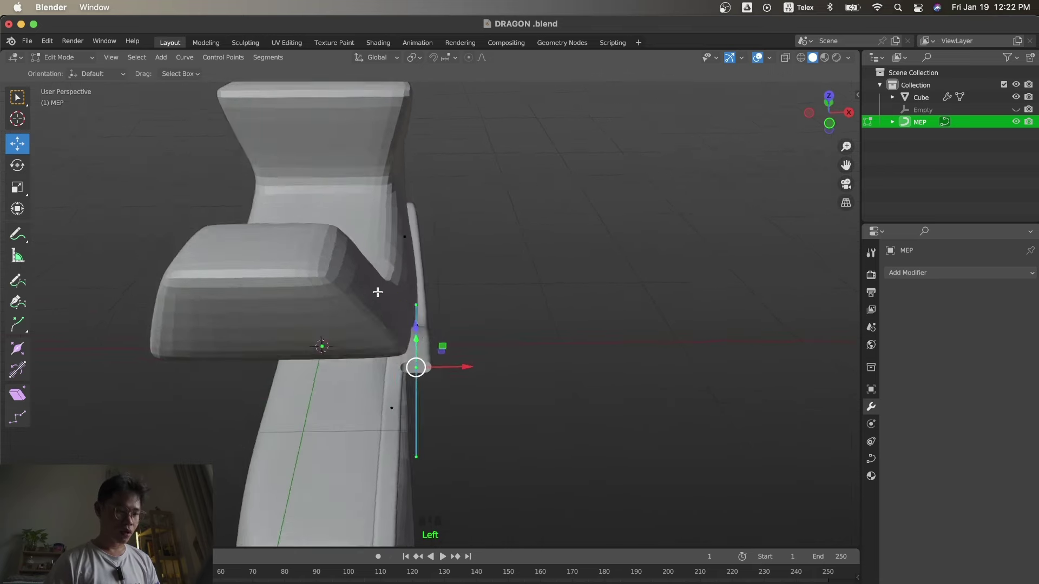
pyautogui.press('KP_7')
# Rotate and move the point's handle so the curve hugs the head's outer edge.
pyautogui.press('r')
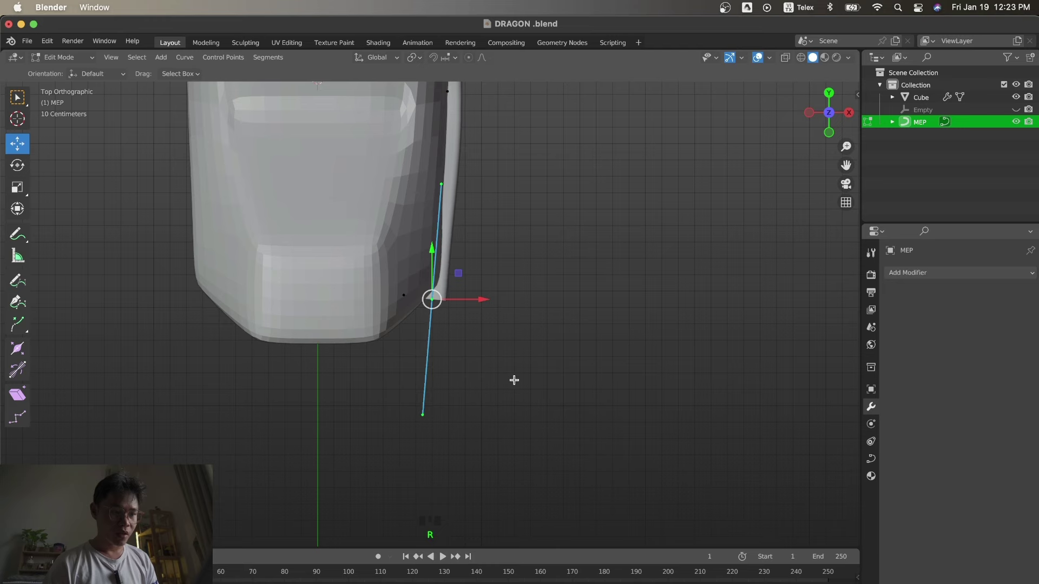
pyautogui.press('KP_3')
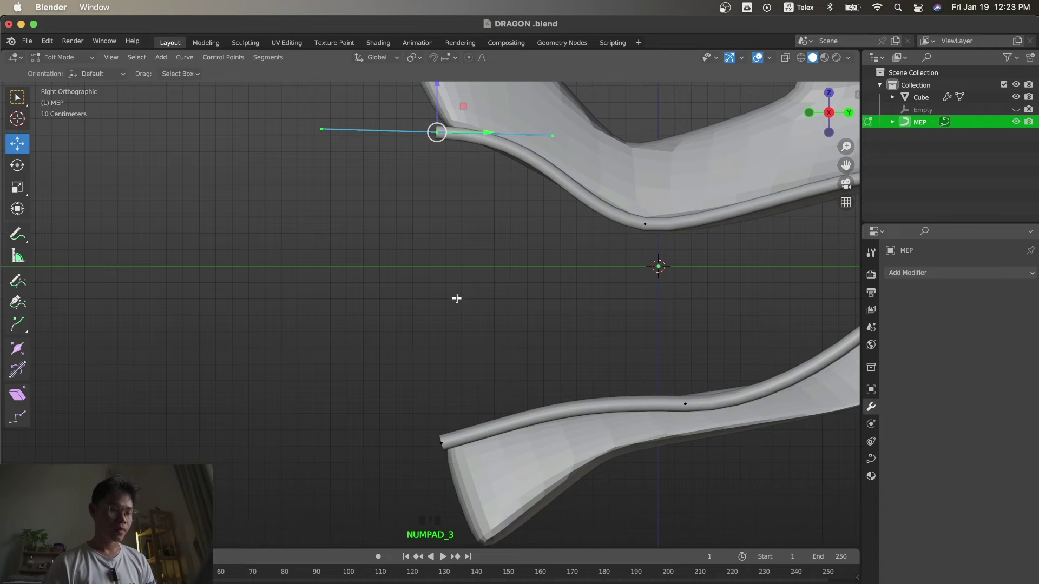
pyautogui.press('e')
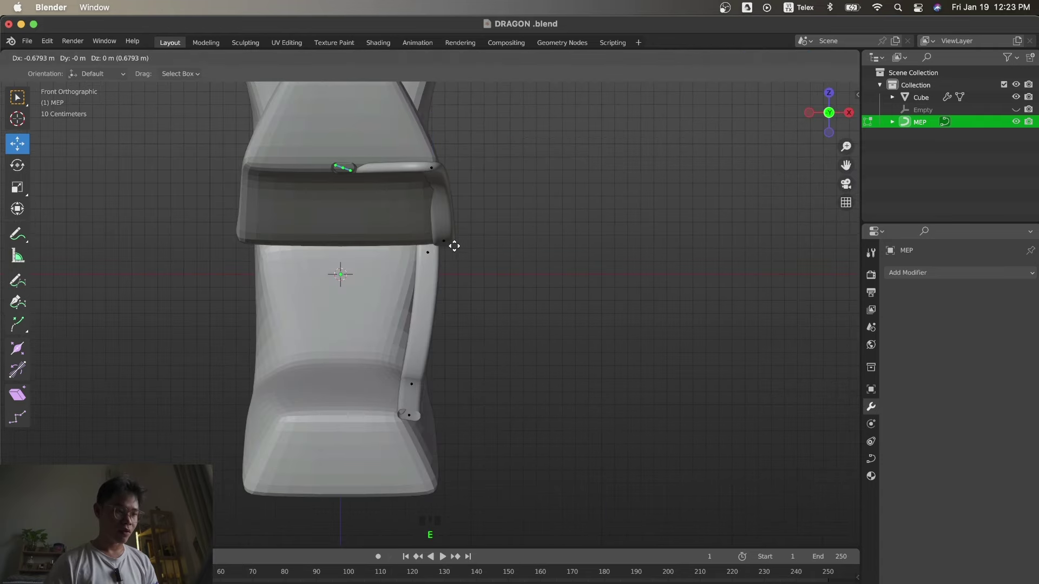
pyautogui.press('KP_7')
pyautogui.press('g')
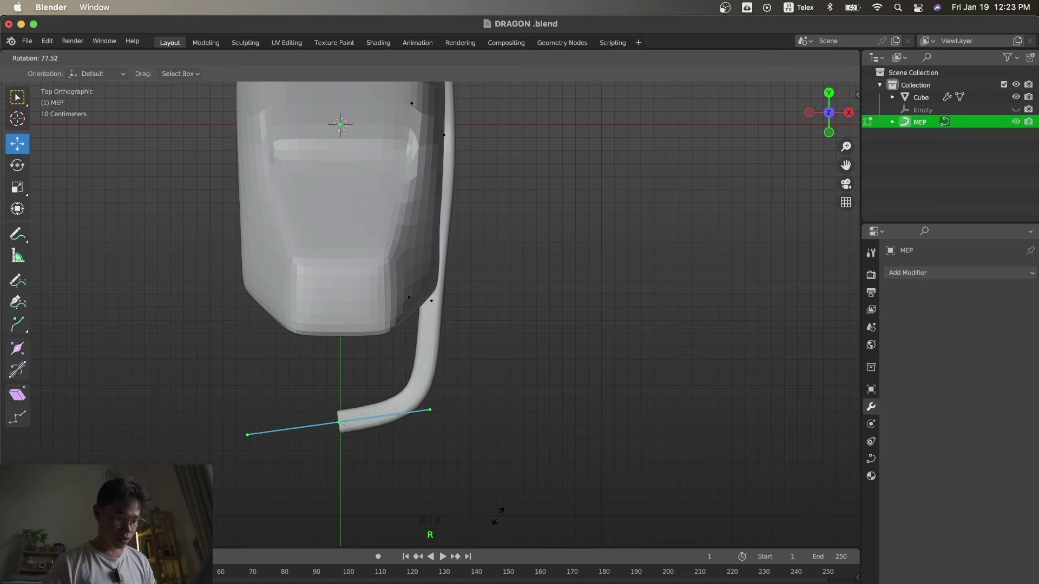
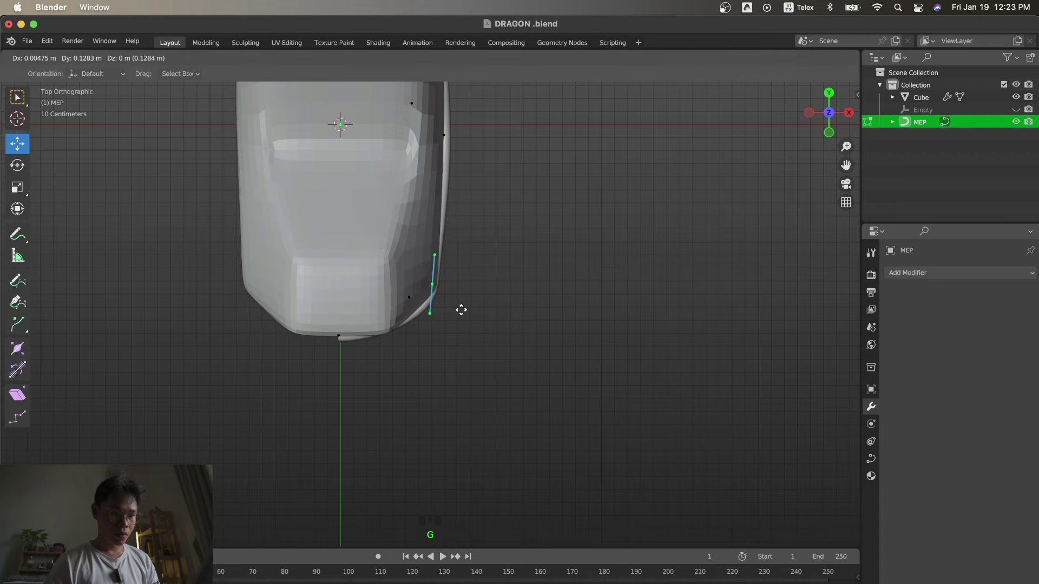
pyautogui.press('KP_3')
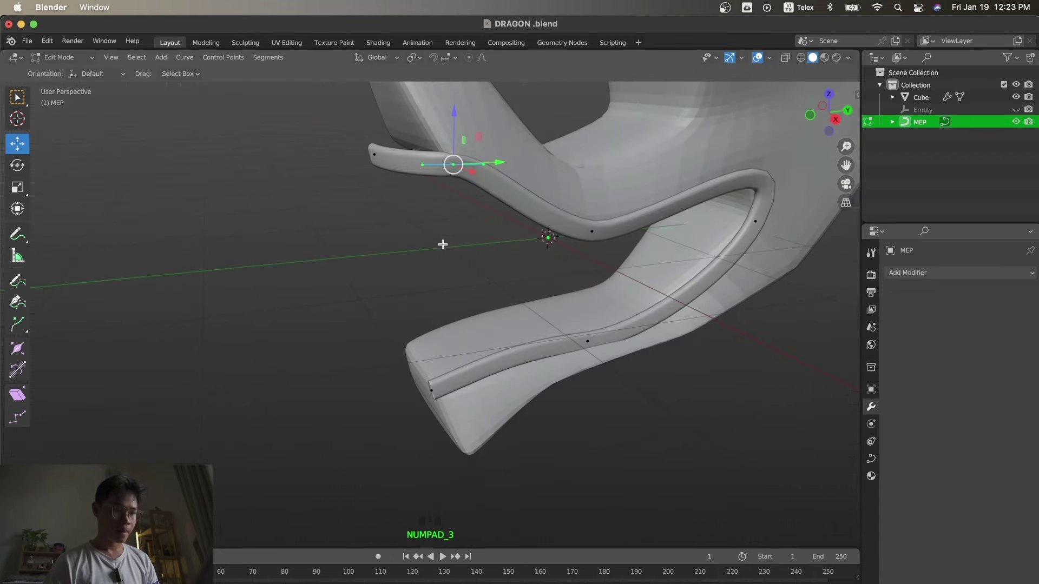
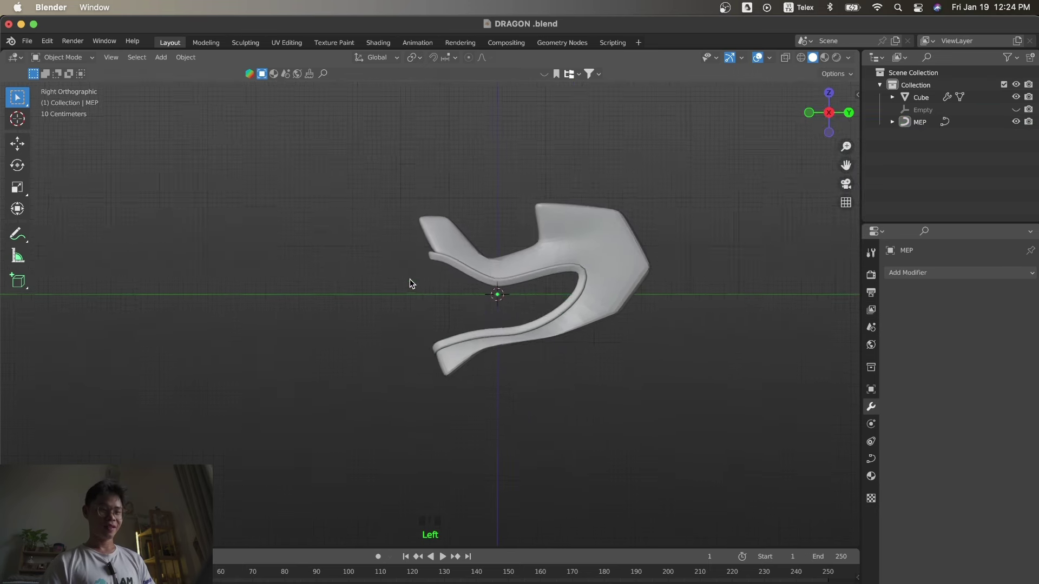
# Inspect the head and curve in perspective, then deselect everything via the object menu.
pyautogui.press('s')
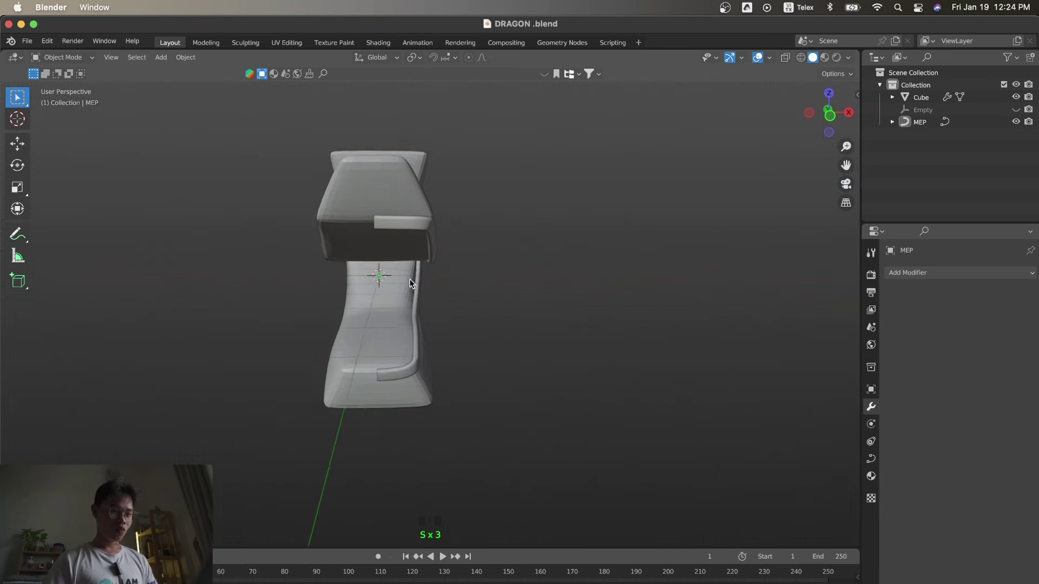
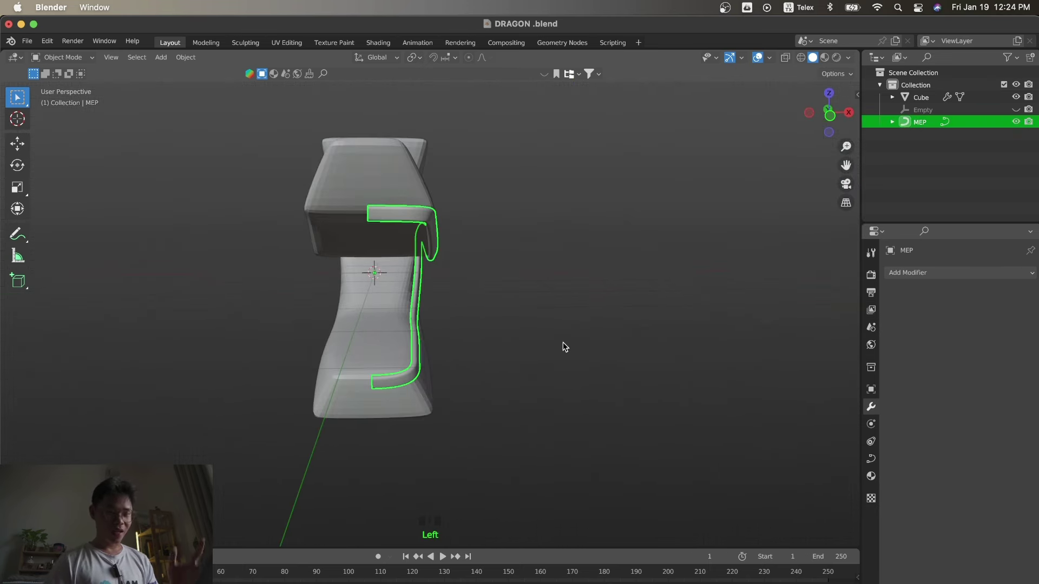
pyautogui.click(340, 170)
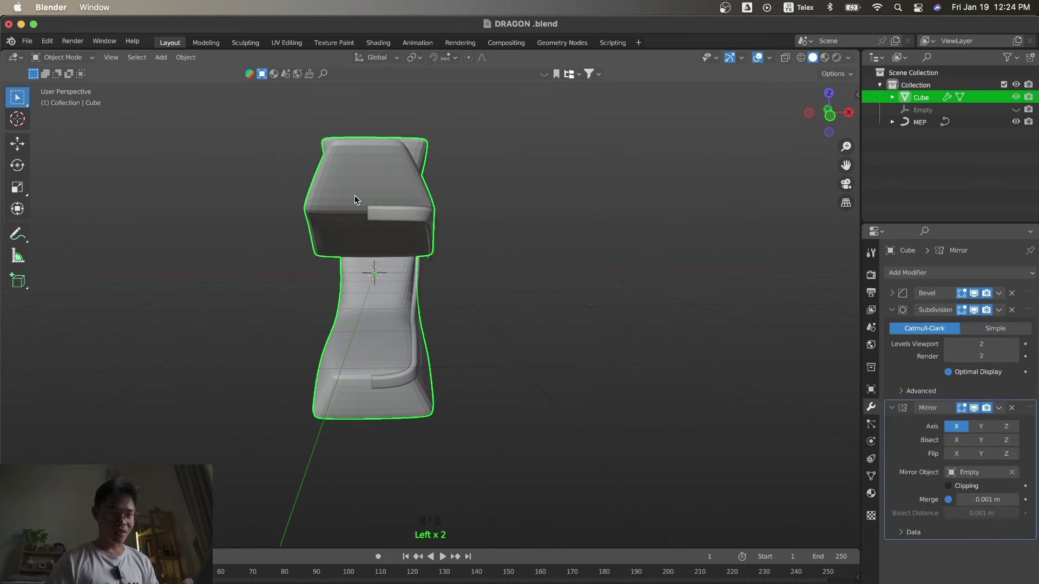
pyautogui.click(381, 215)
pyautogui.press('s')
pyautogui.rightClick(382, 215)
pyautogui.press('s')
pyautogui.click(536, 263)
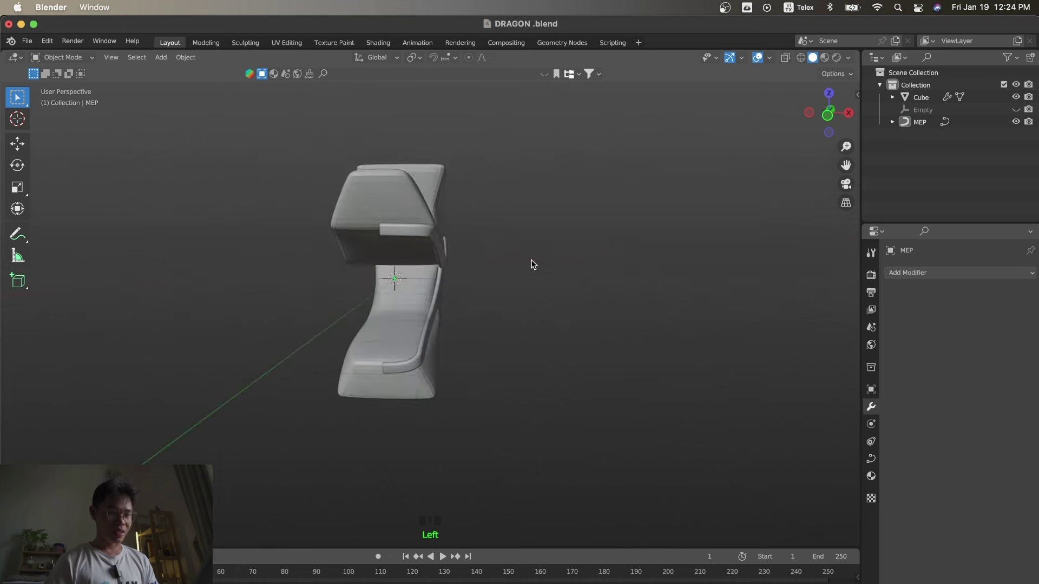
# Orbit around the model from front and side views.
pyautogui.press('KP_1')
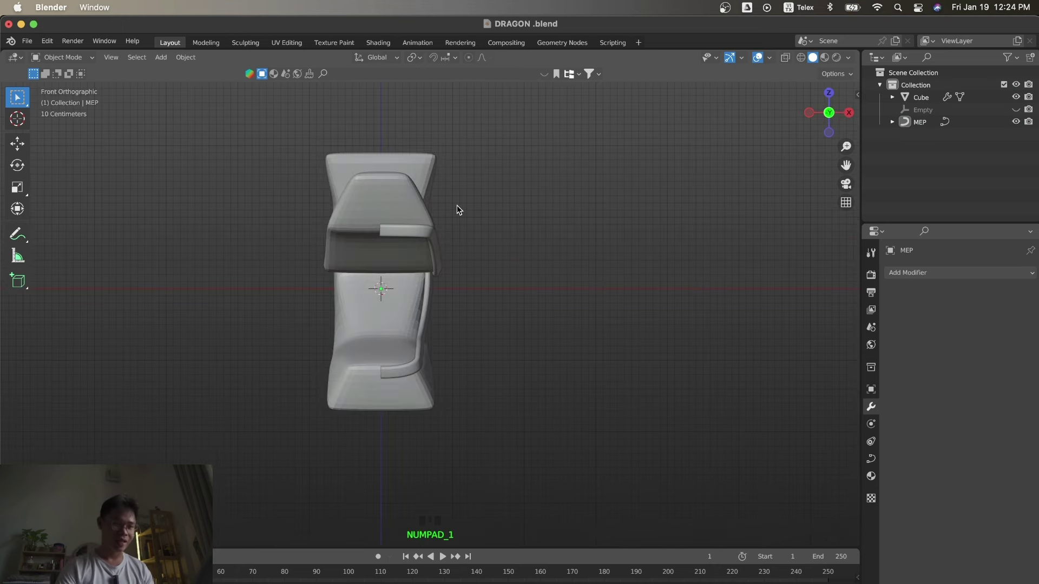
pyautogui.press('s')
pyautogui.press('KP_3')
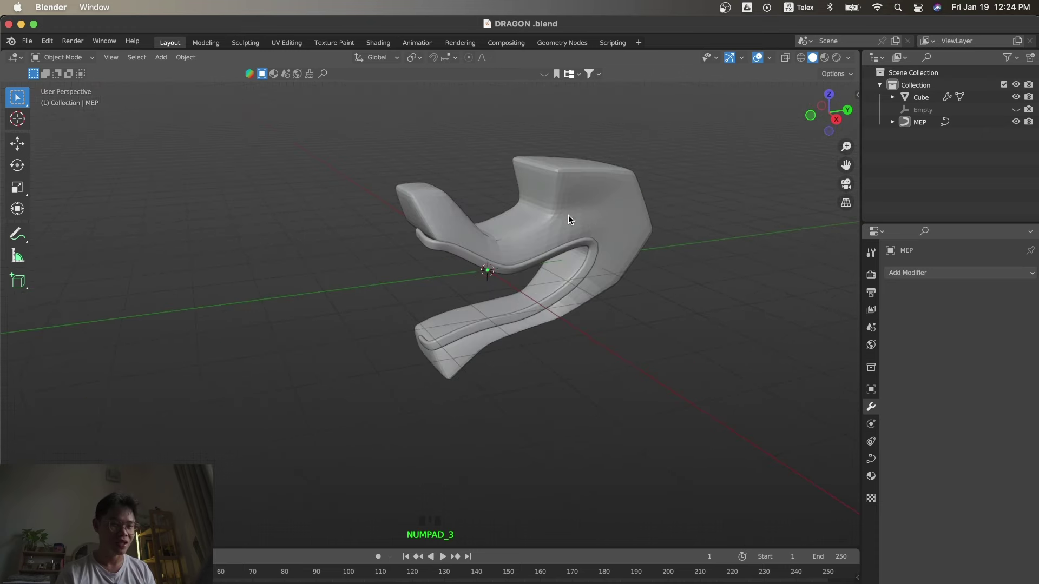
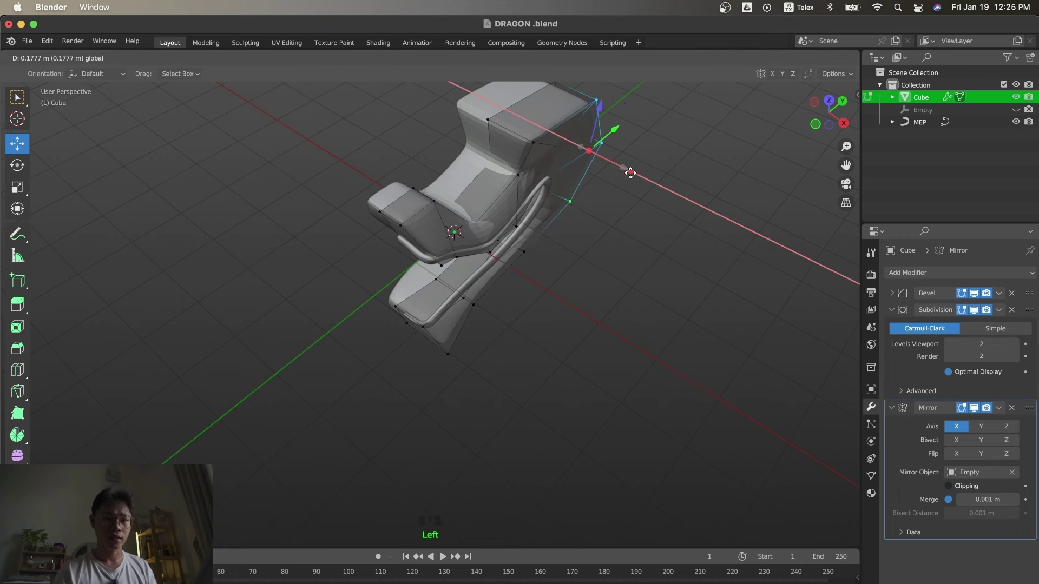
# Select the top back vertices and move them outward along X to widen the head.
pyautogui.click(613, 140)
pyautogui.click(605, 99)
pyautogui.click(639, 135)
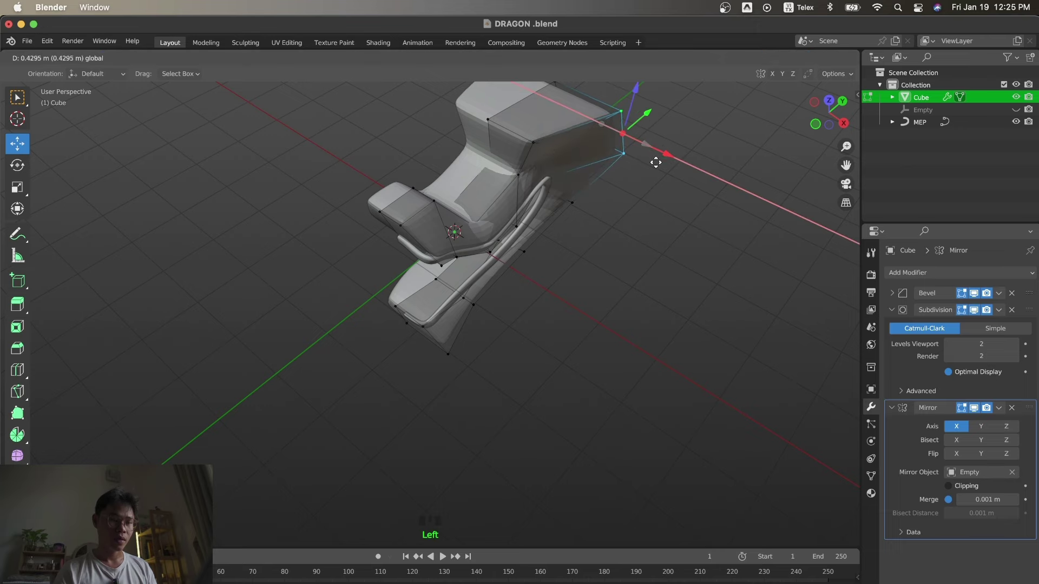
pyautogui.press('KP_3')
# Nudge one more neck vertex and return the smooth mirrored head to object mode.
pyautogui.press('Tab')
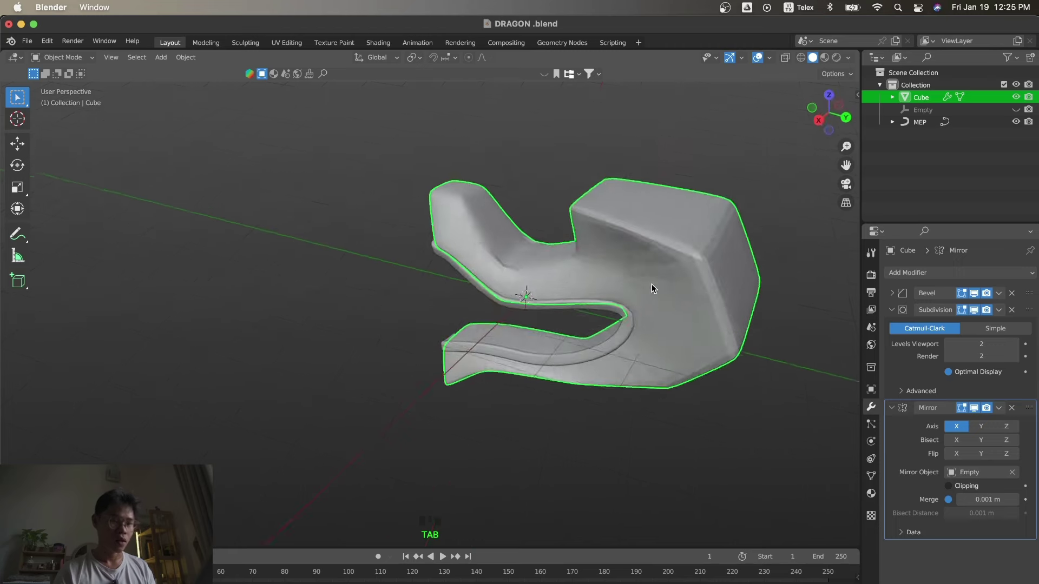
pyautogui.press('Tab')
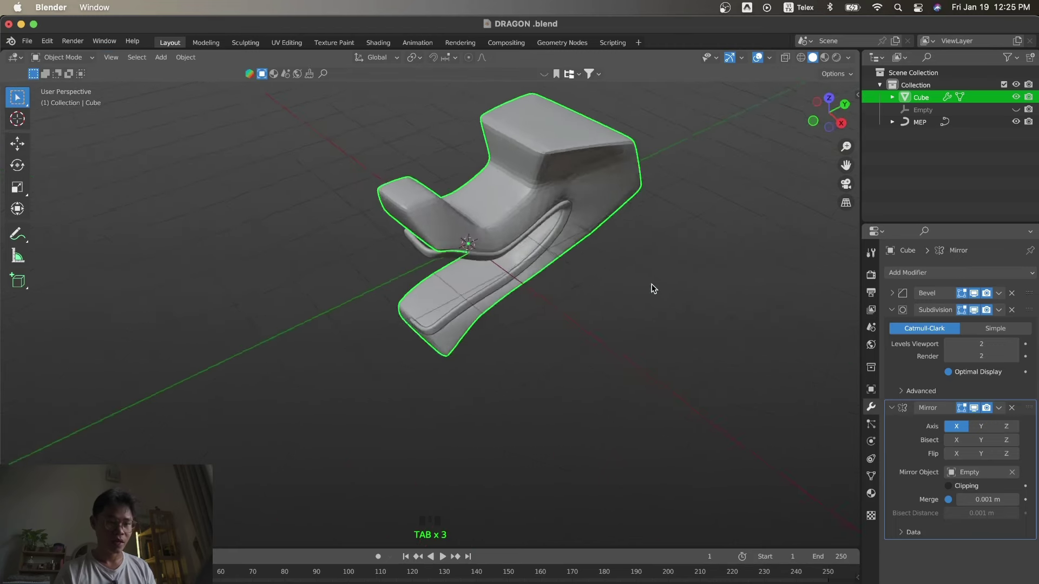
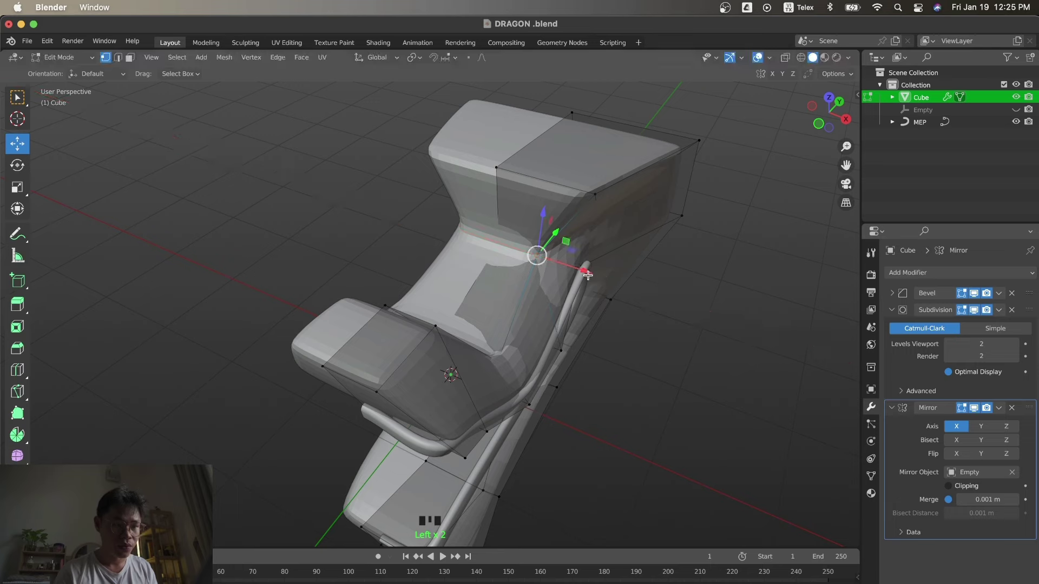
pyautogui.press('Tab')
pyautogui.press('s')
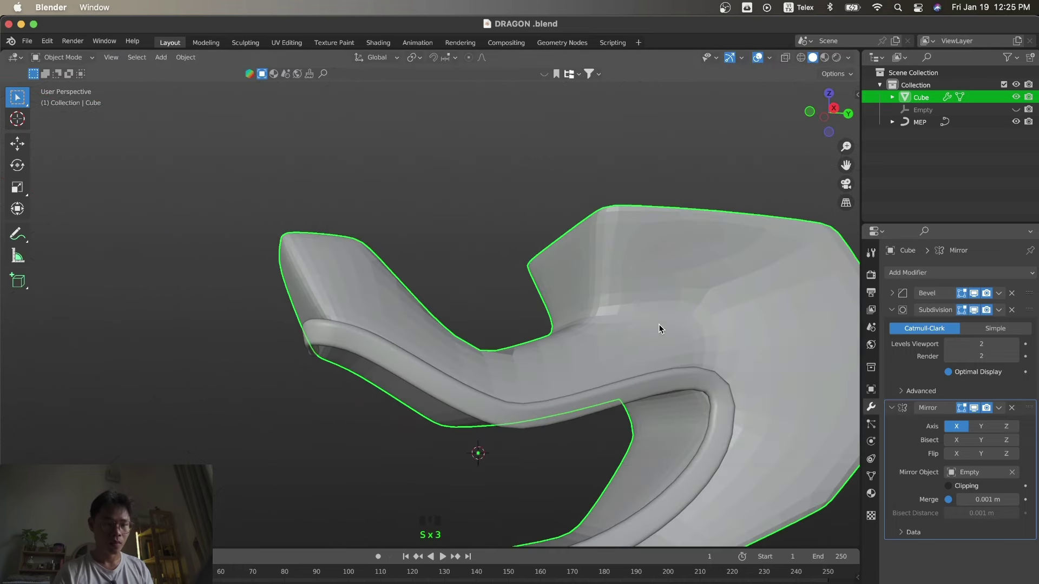
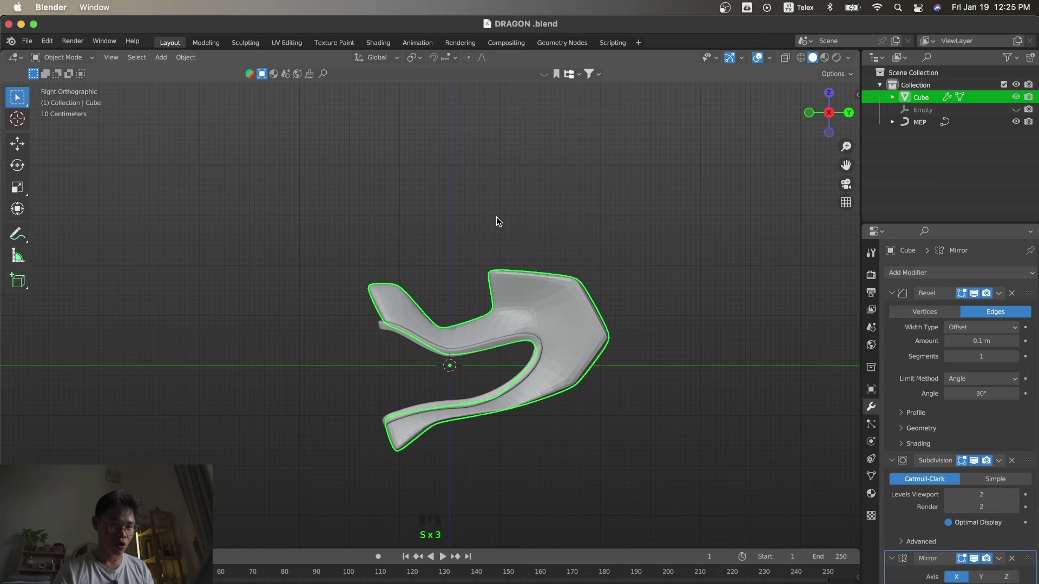
# Select the MEP lip curve and pick its tip control point near the snout for editing.
pyautogui.click(499, 222)
pyautogui.press('s')
pyautogui.click(435, 393)
pyautogui.click(418, 375)
pyautogui.press('Tab')
pyautogui.click(397, 375)
# In Right view, move the tip point and lengthen its handles to follow the head's edge.
pyautogui.press('KP_3')
pyautogui.press('g')
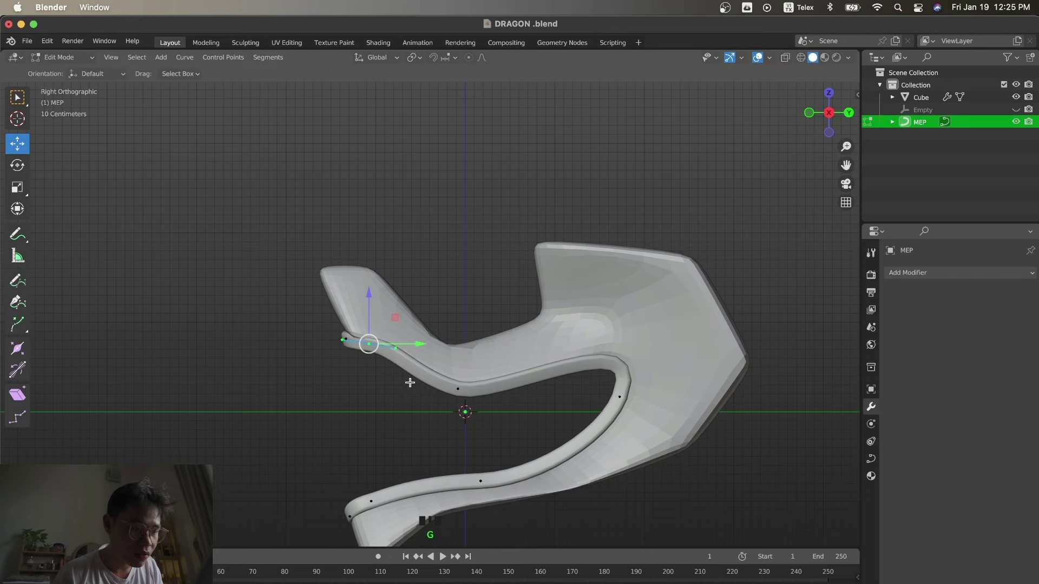
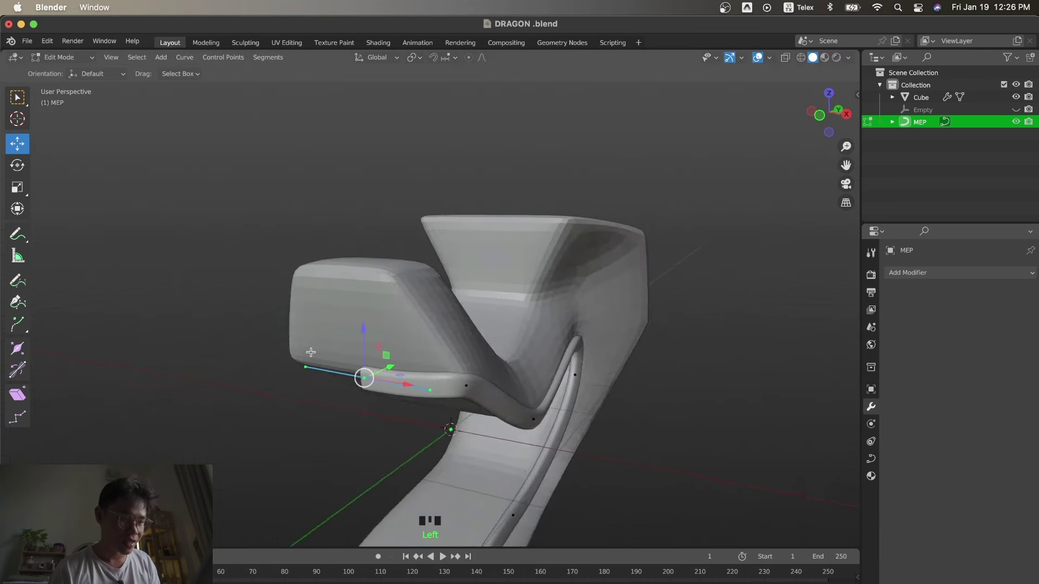
pyautogui.press('s')
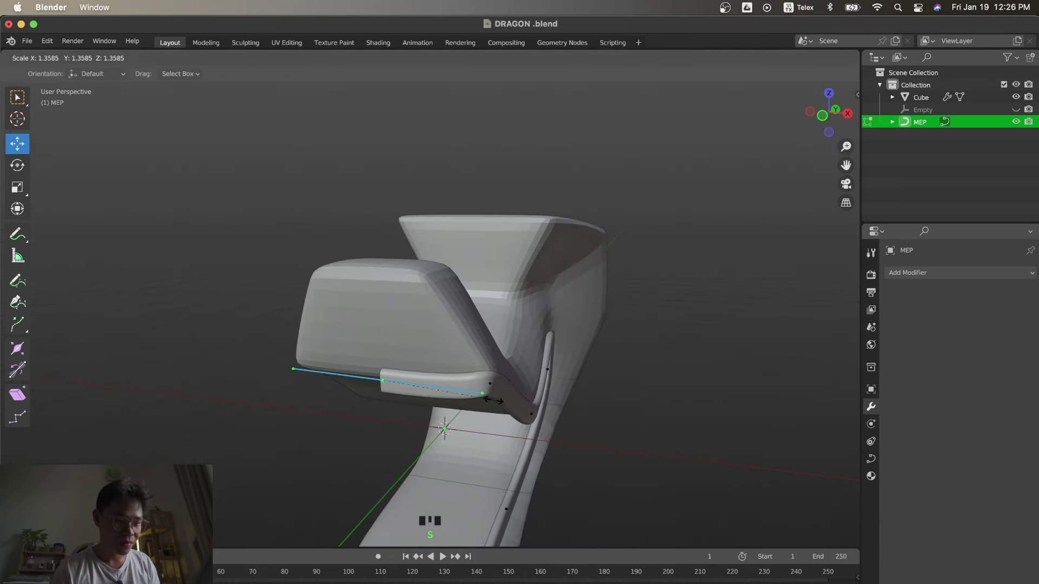
pyautogui.press('KP_3')
pyautogui.press('s')
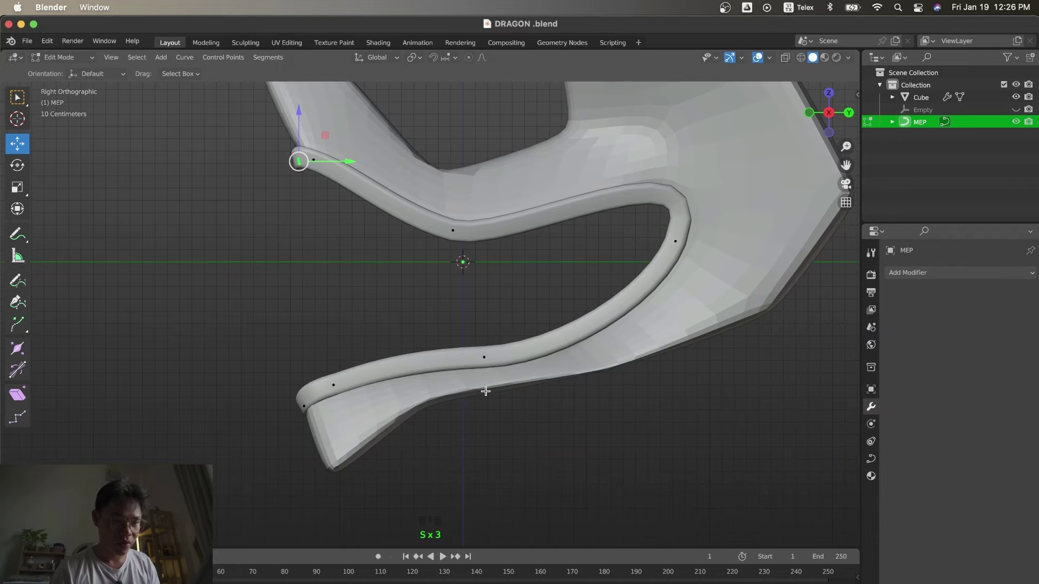
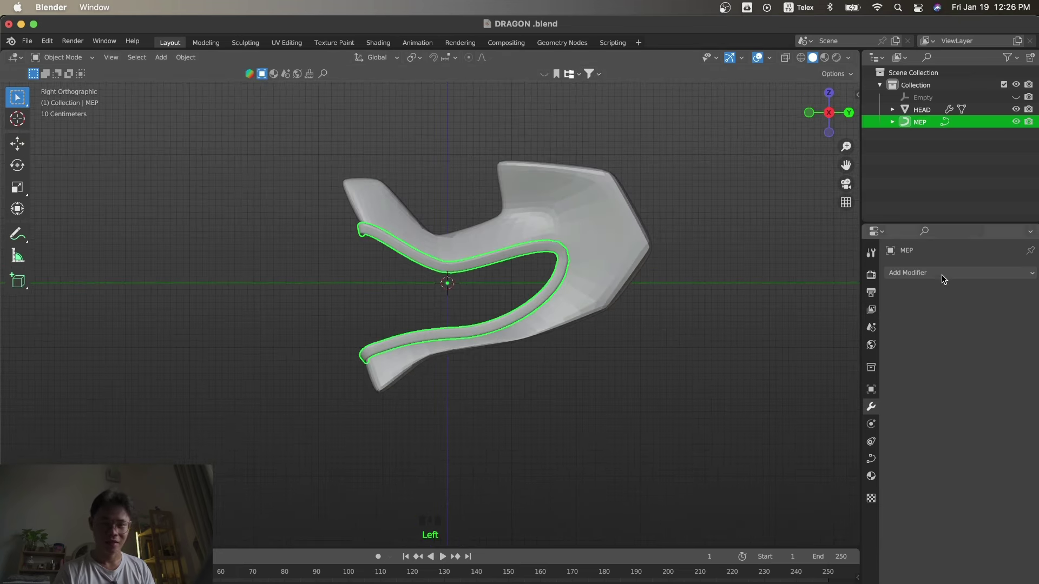
# Add a Mirror modifier on X to the lip curve and reach its mirror-object setting.
pyautogui.moveTo(941, 273); pyautogui.dragTo(977, 321)
pyautogui.moveTo(1013, 297); pyautogui.dragTo(834, 376)
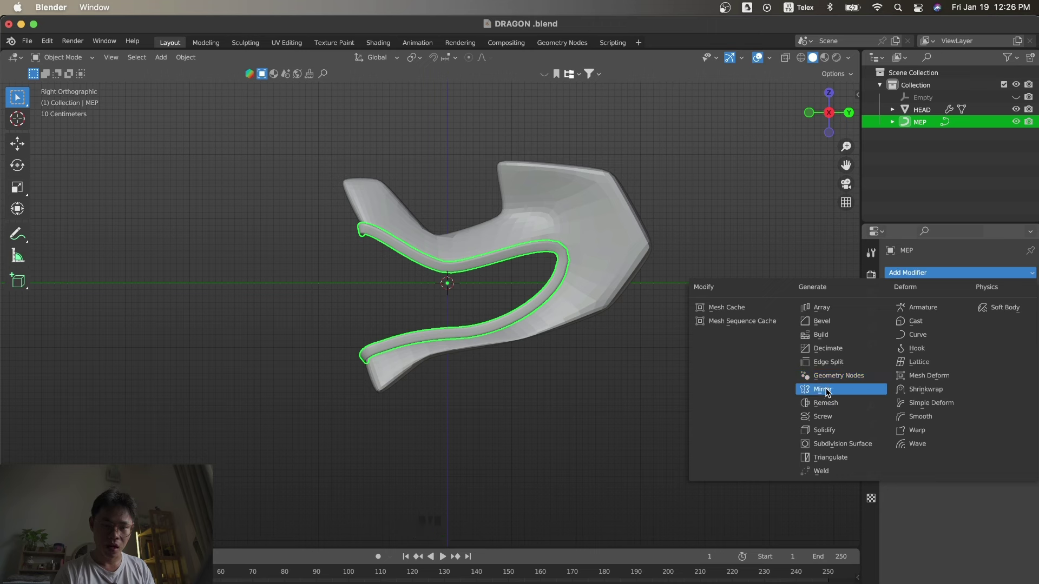
pyautogui.click(1017, 363)
pyautogui.click(650, 403)
# Set the Empty as the mirror centre and bring up the curve's geometry settings.
pyautogui.press('s')
pyautogui.press('KP_3')
pyautogui.press('s')
pyautogui.click(566, 265)
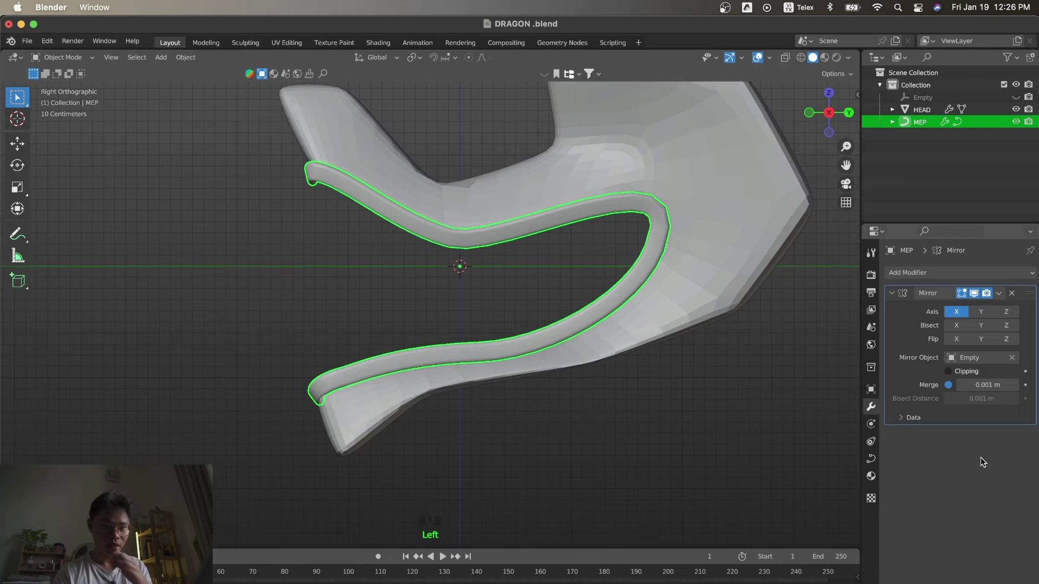
pyautogui.click(871, 460)
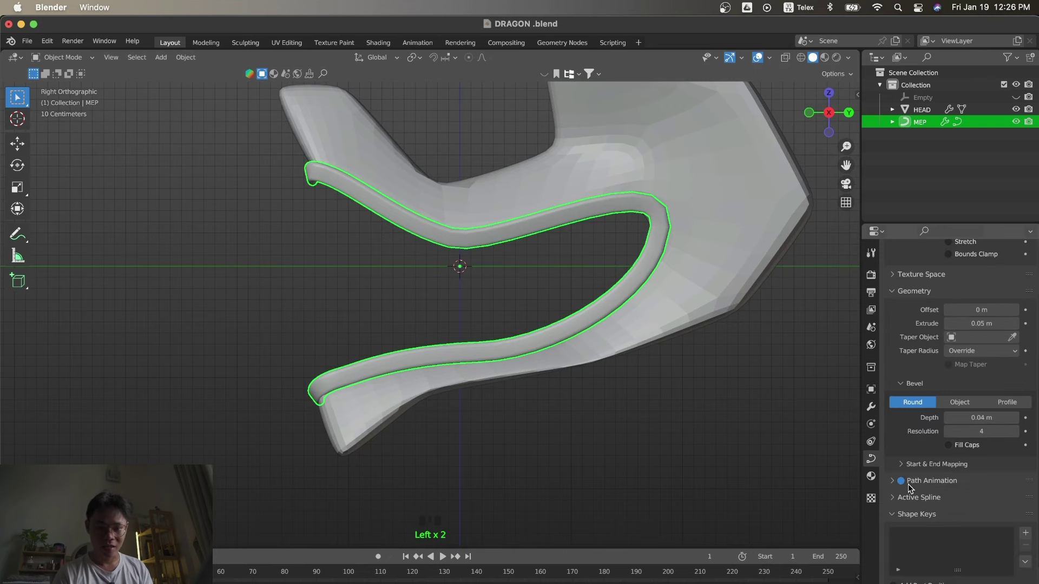
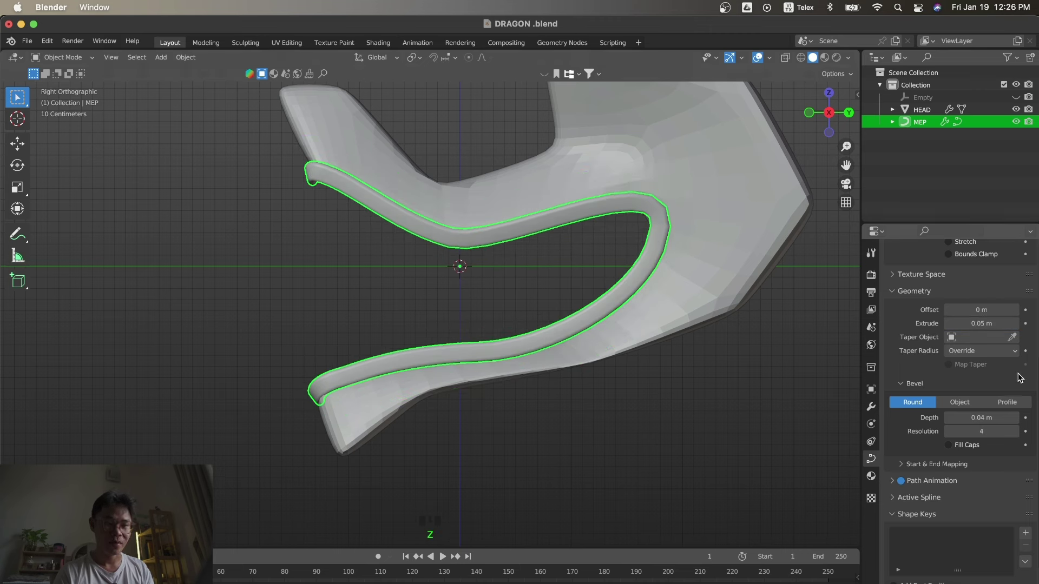
# Thin the lip tube's bevel depth to 0.02 m and view the head from the front.
pyautogui.moveTo(951, 420); pyautogui.dragTo(628, 429)
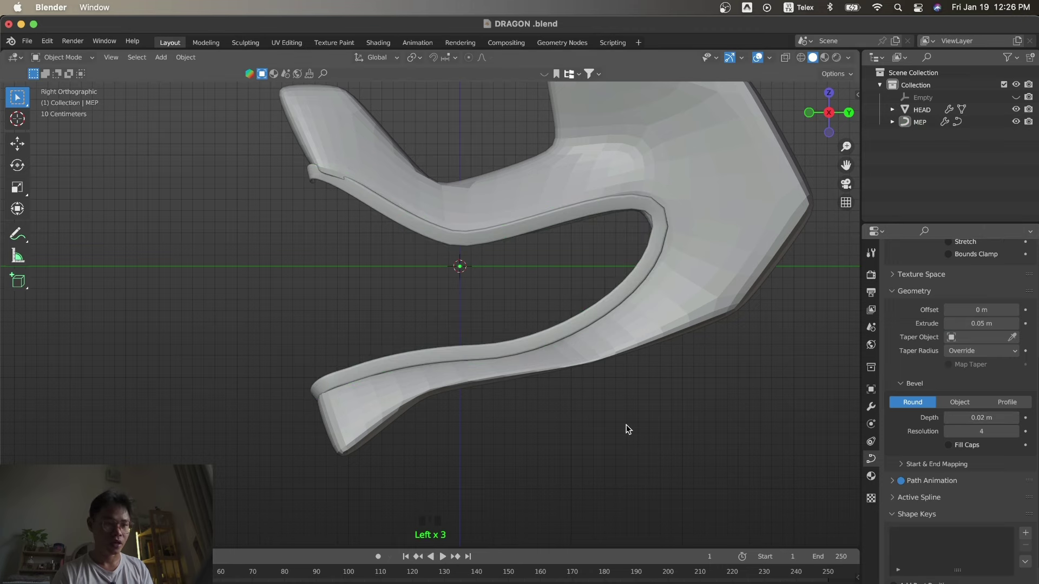
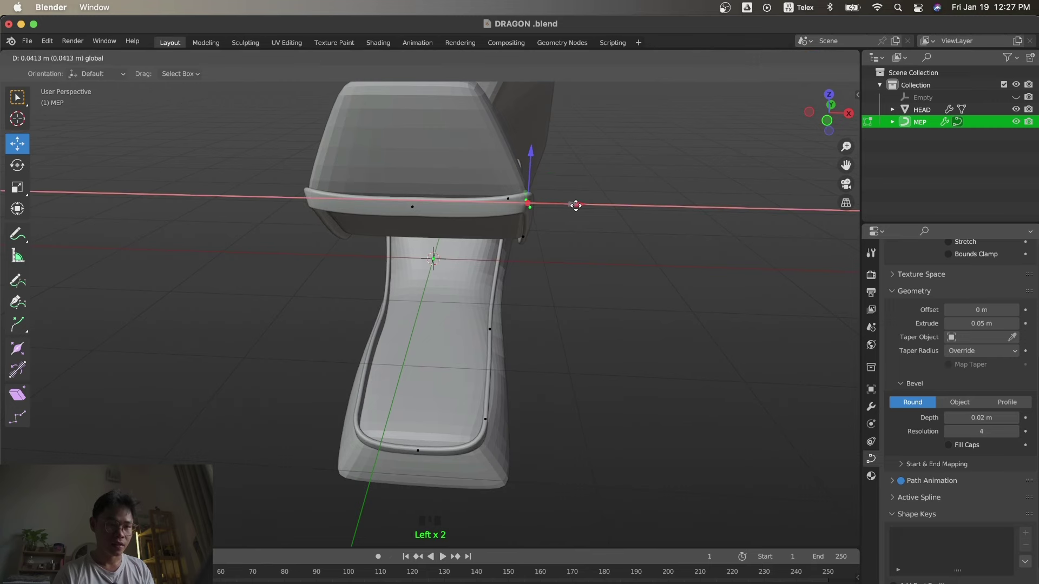
pyautogui.press('KP_3')
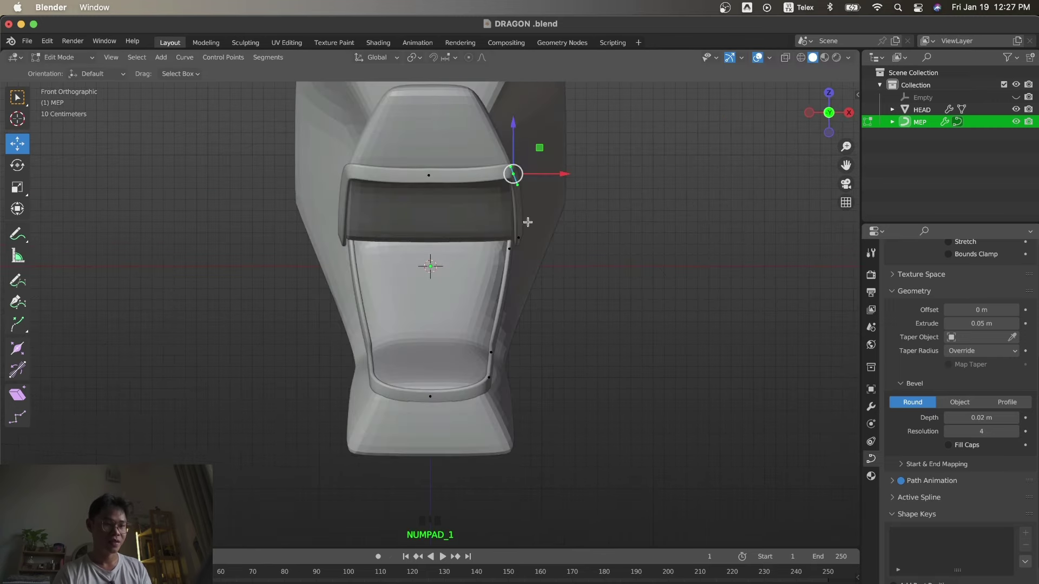
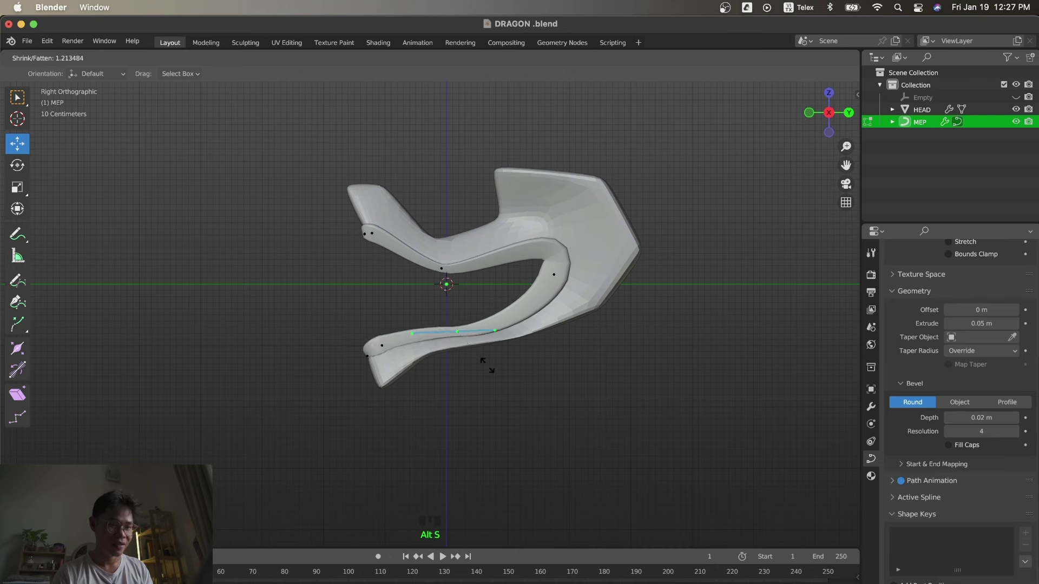
# Fatten the lower-lip points with Alt+S and check the result in Object Mode.
pyautogui.press('alt+s')
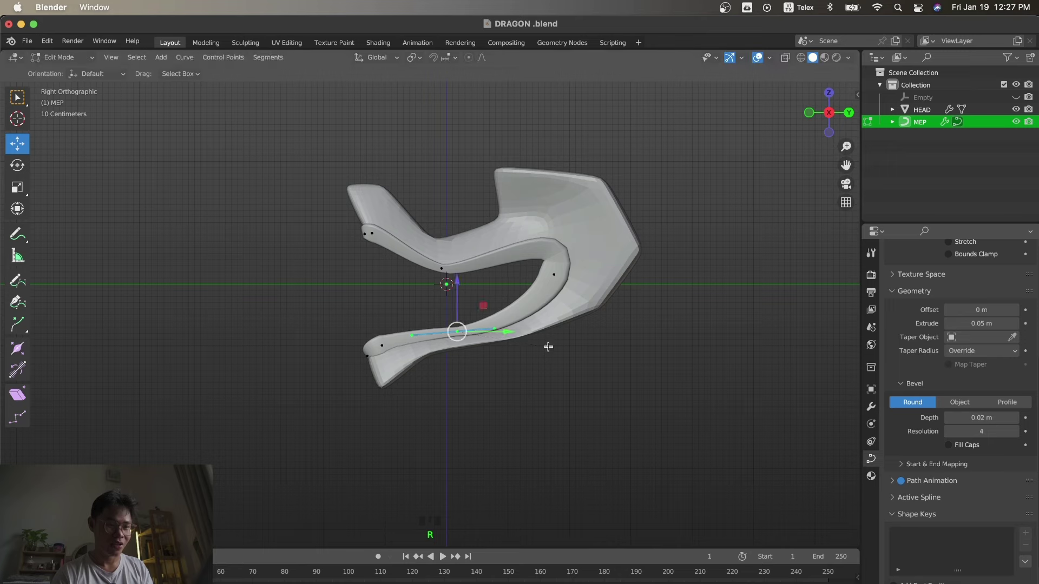
pyautogui.press('Tab')
pyautogui.click(583, 386)
pyautogui.press('s')
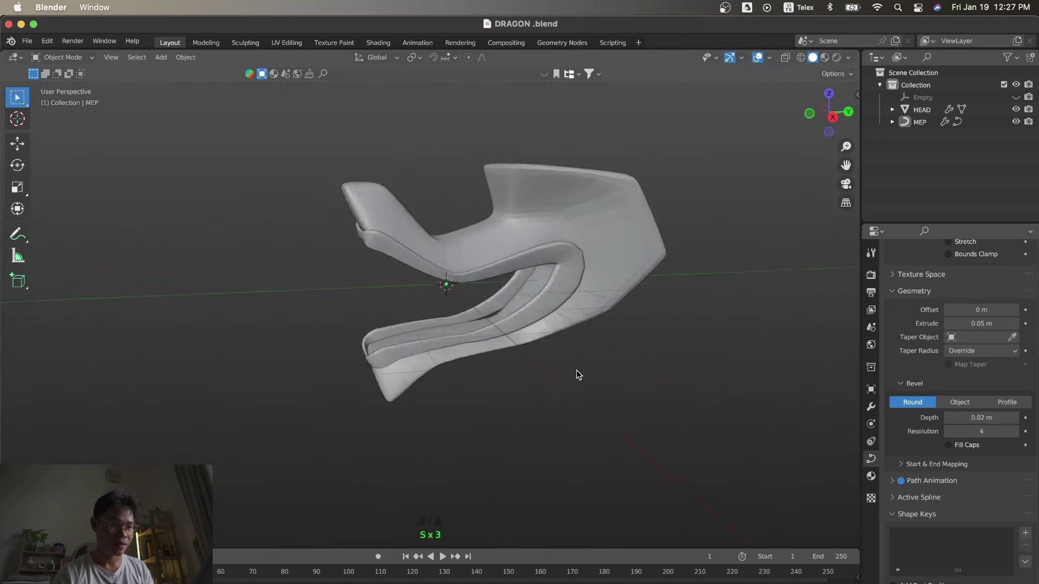
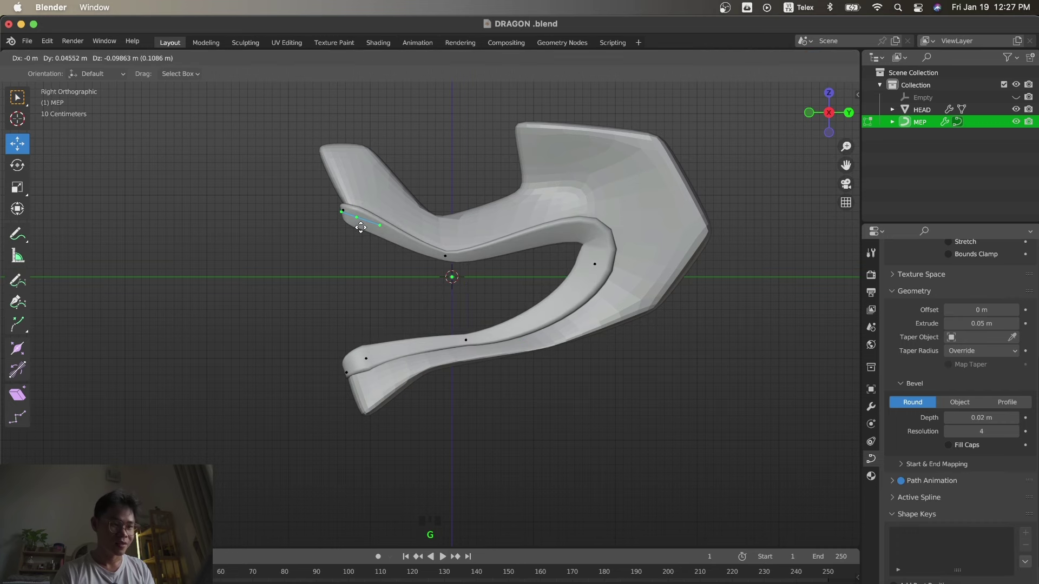
pyautogui.press('z')
# Move the snout tip point and tilt the mouth-corner points so the lips hug the head.
pyautogui.press('Tab')
pyautogui.press('Tab')
pyautogui.press('g')
pyautogui.press('KP_1')
pyautogui.press('g')
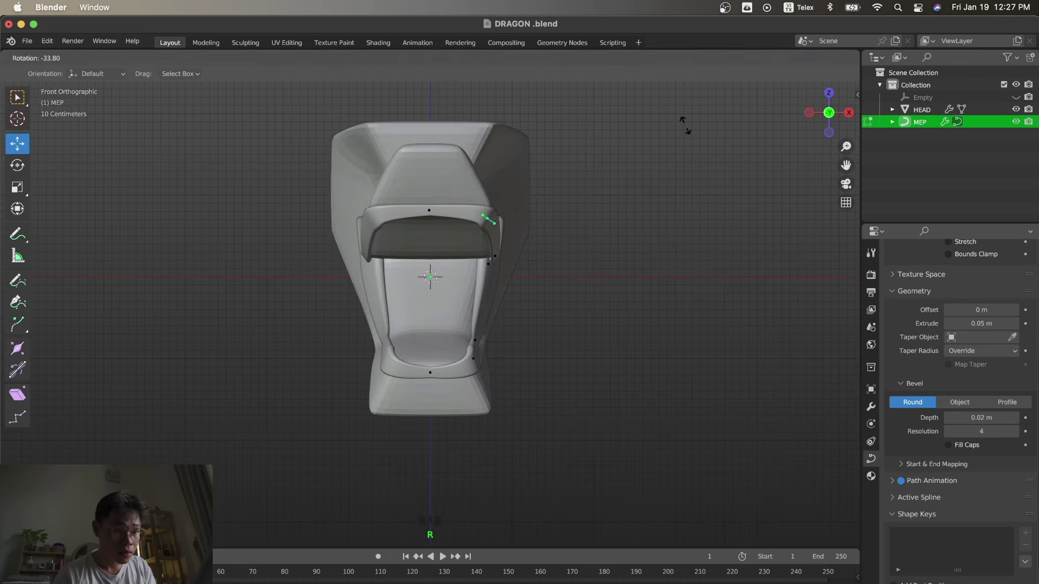
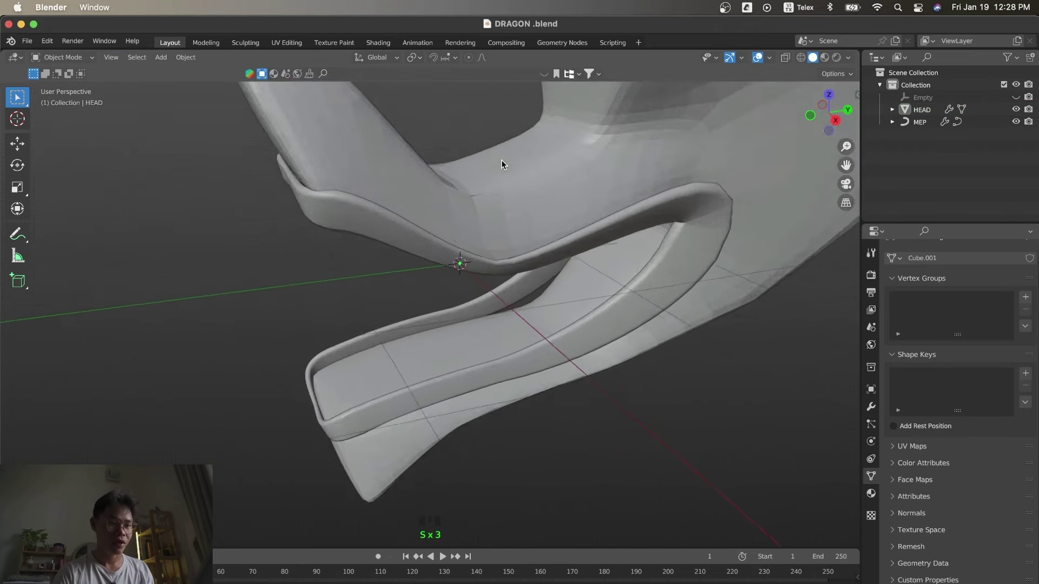
# Orbit and use front and side views to inspect the head with its finished lip tube.
pyautogui.press('s')
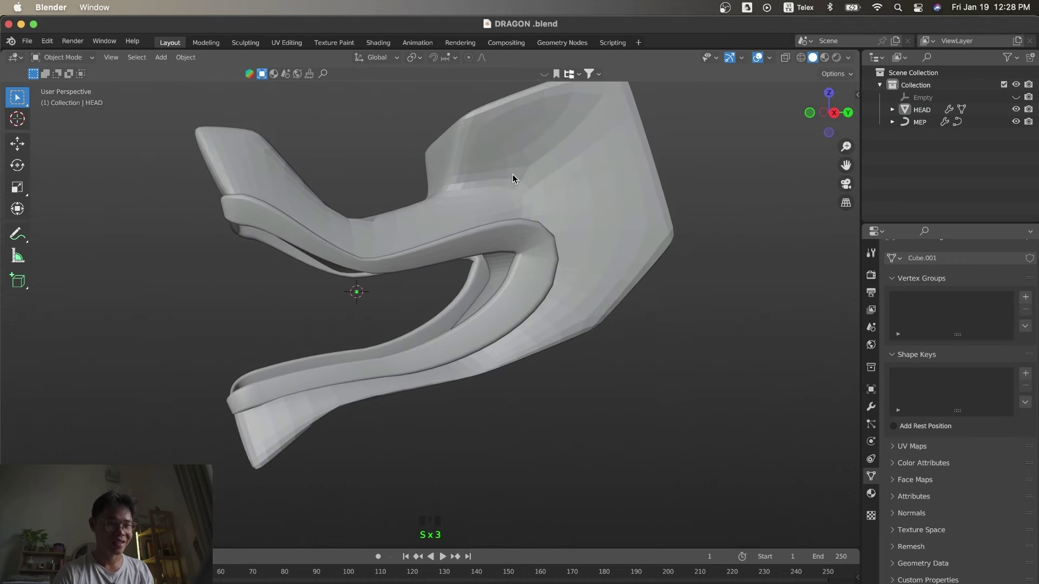
pyautogui.press('s')
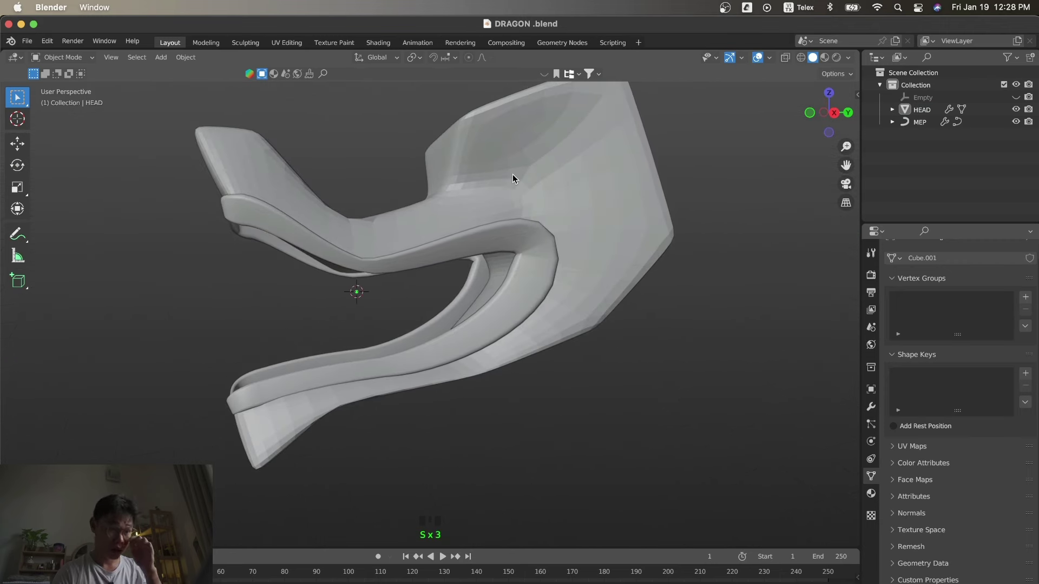
pyautogui.press('s')
pyautogui.press('KP_1')
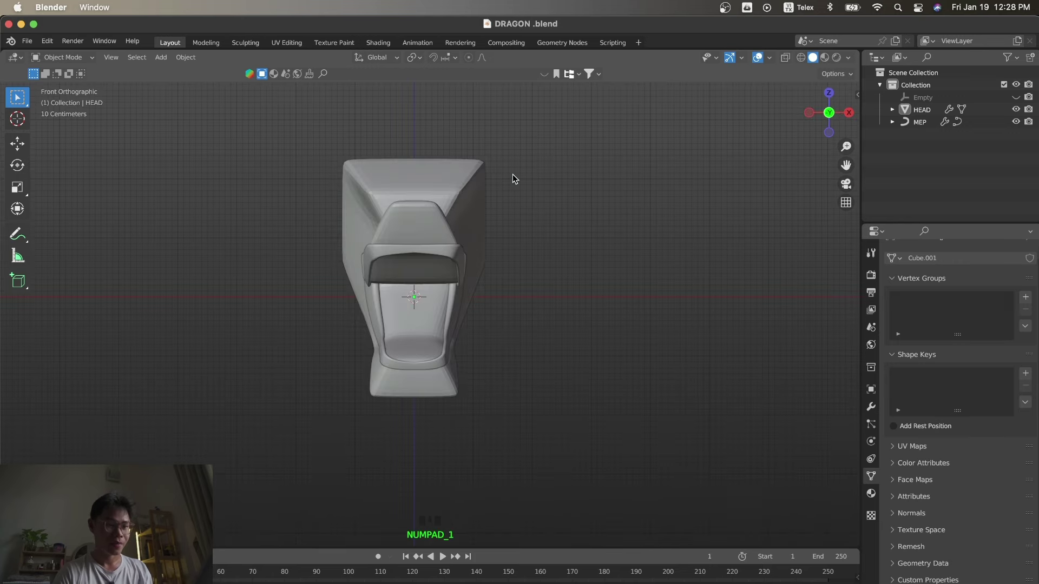
pyautogui.press('s')
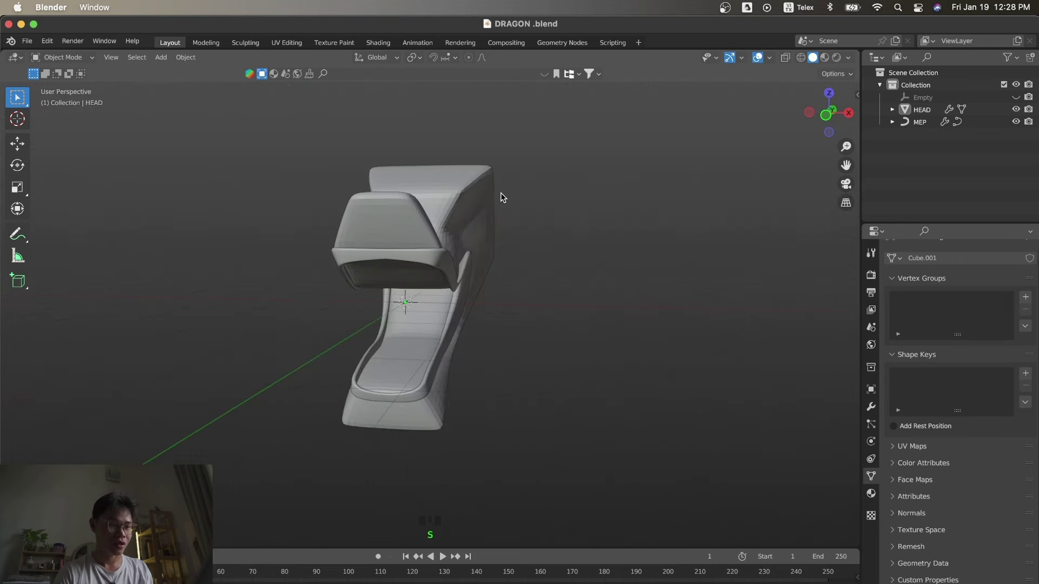
pyautogui.press('KP_3')
pyautogui.press('s')
# Compare against the dragon references, return to top view and bring up the Add menu.
pyautogui.press('s')
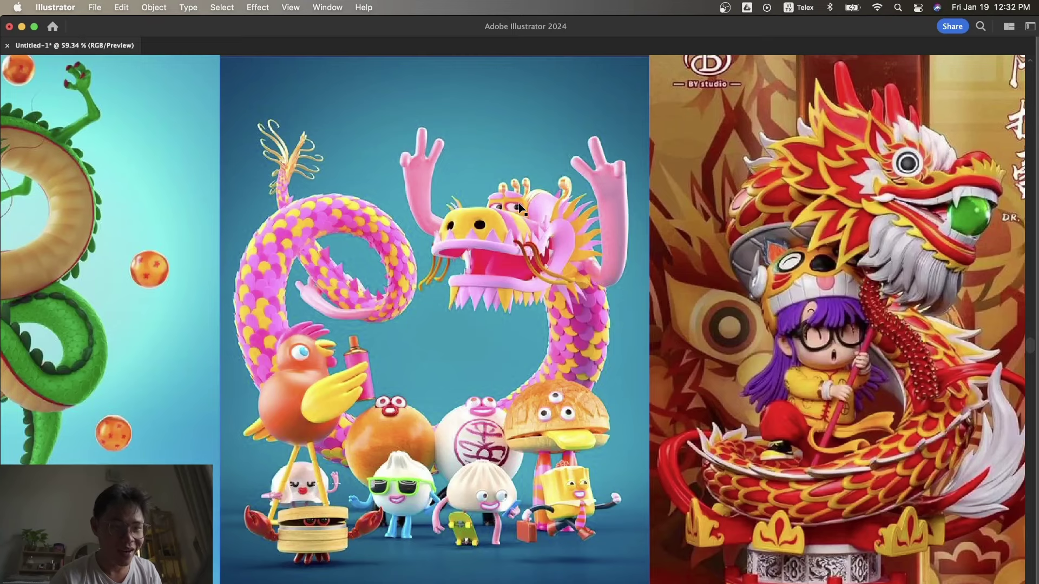
pyautogui.press('s')
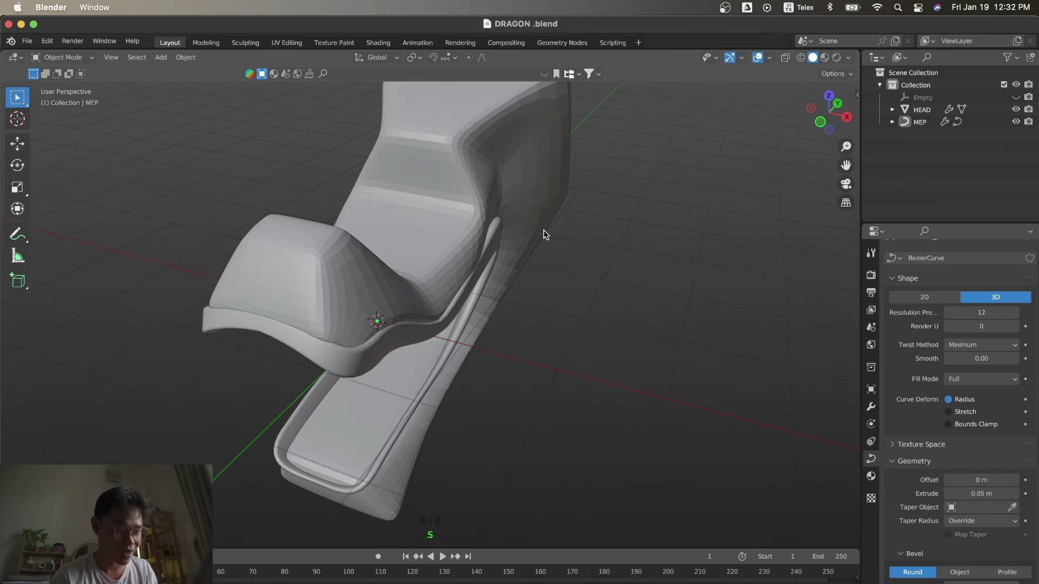
pyautogui.press('KP_7')
pyautogui.press('shift+a')
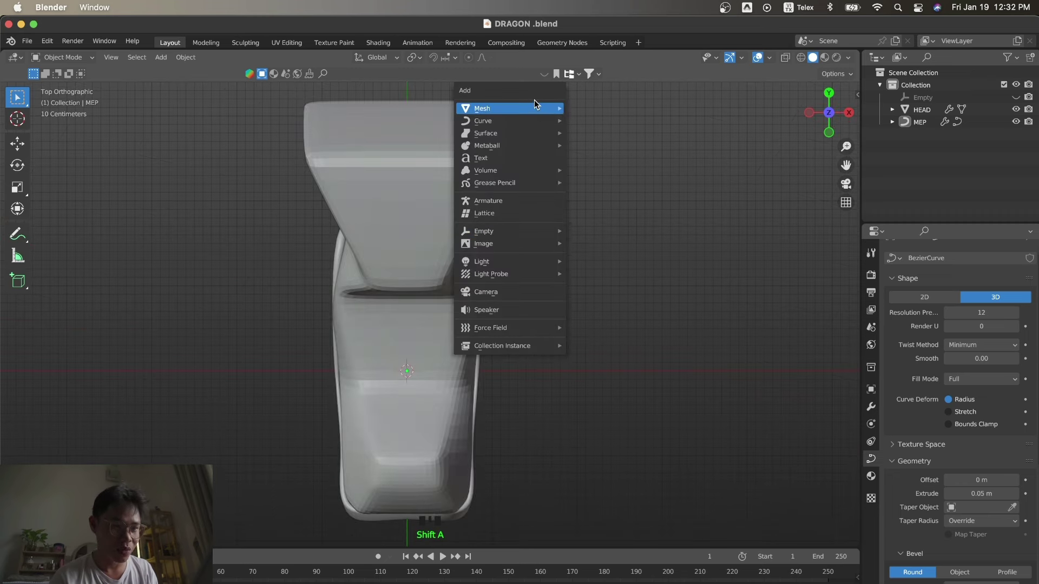
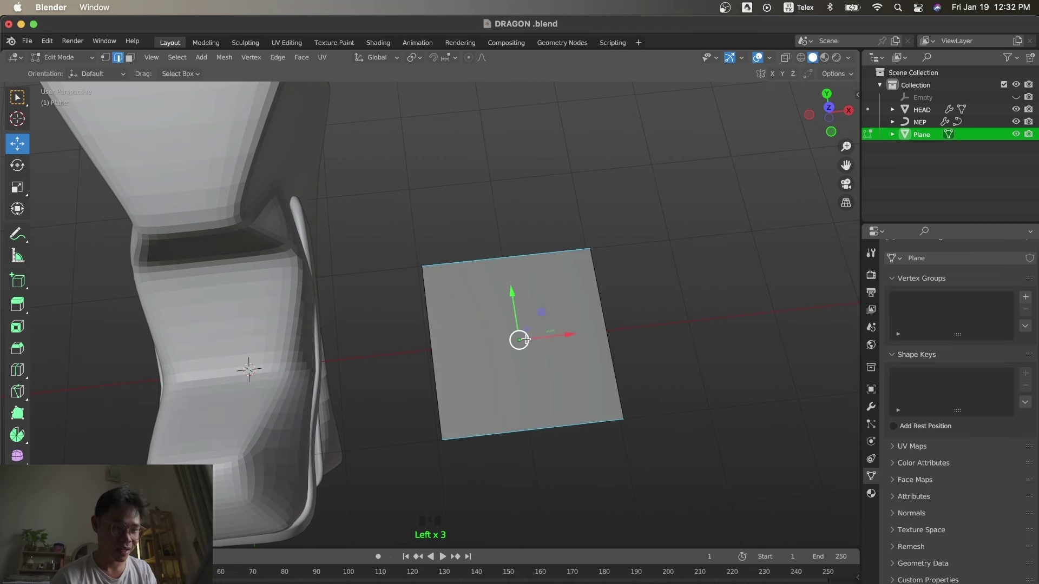
# Add loop cuts to the new plane and shape it into a long pointed flat piece.
pyautogui.press('r')
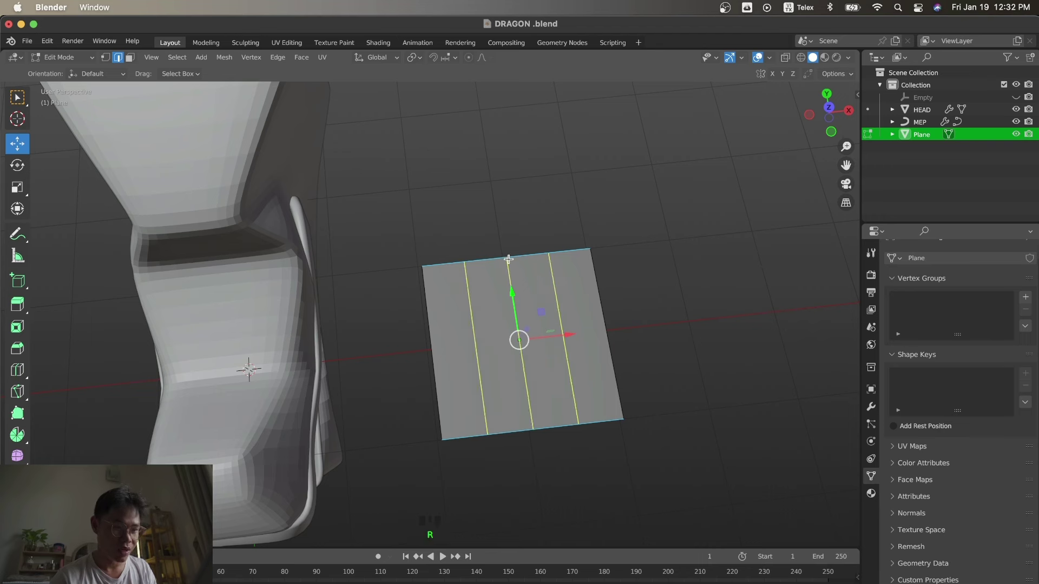
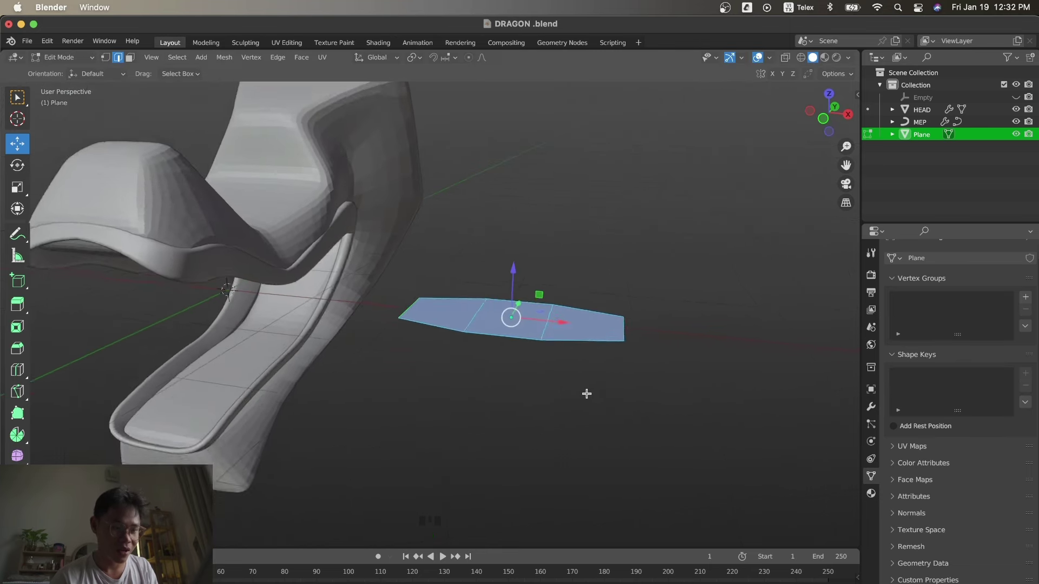
pyautogui.press('Tab')
# Give the plane a 0.13 m Solidify plus Subdivision and shrink it into a small nub.
pyautogui.click(873, 414)
pyautogui.moveTo(931, 273); pyautogui.dragTo(603, 448)
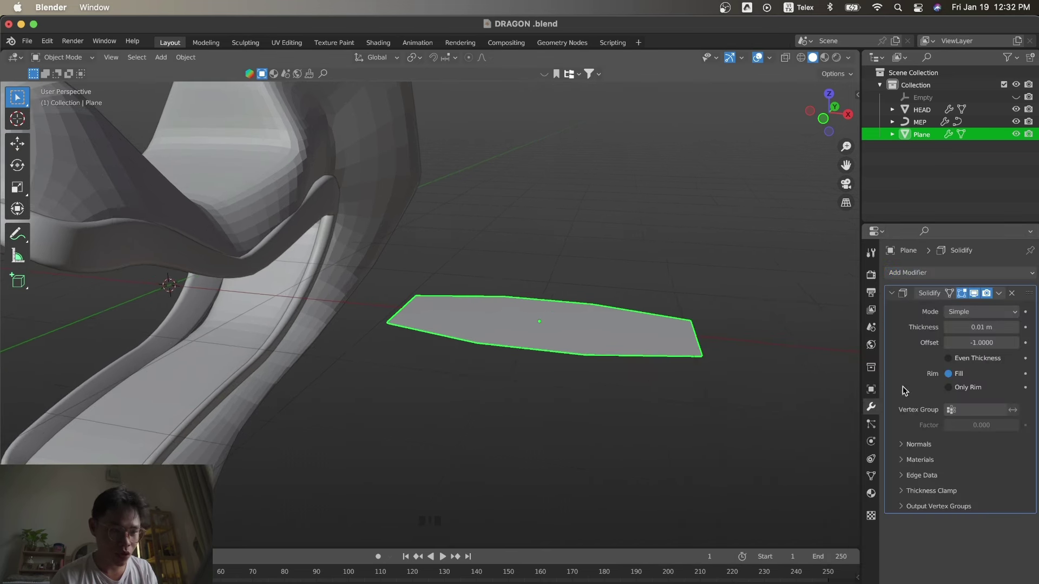
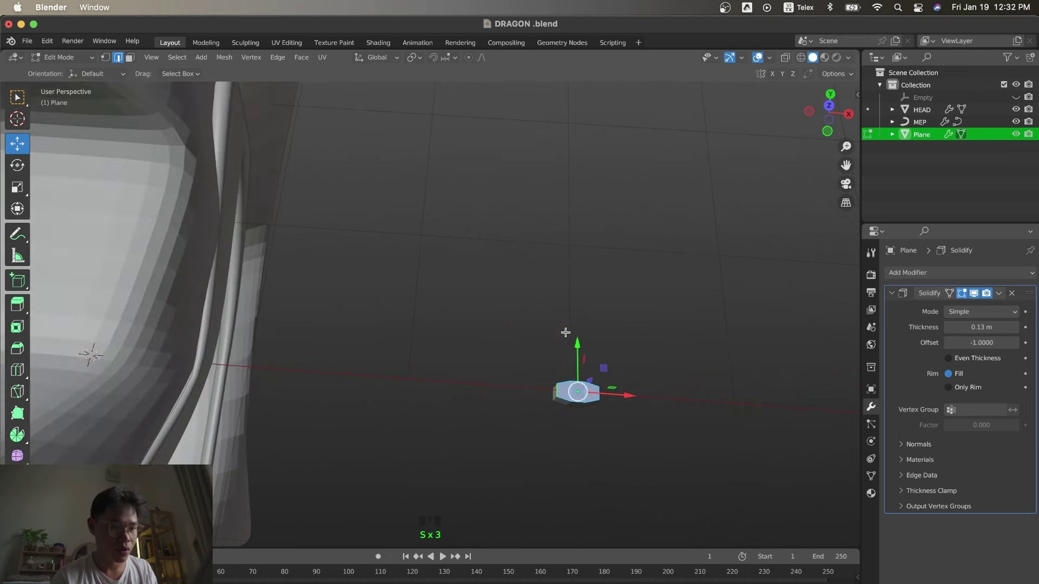
pyautogui.press('Tab')
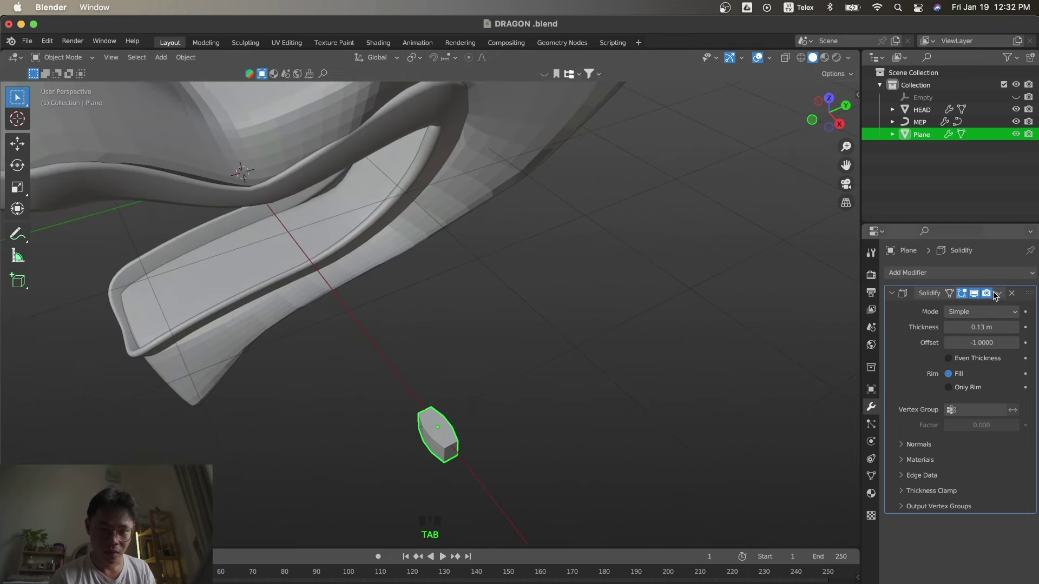
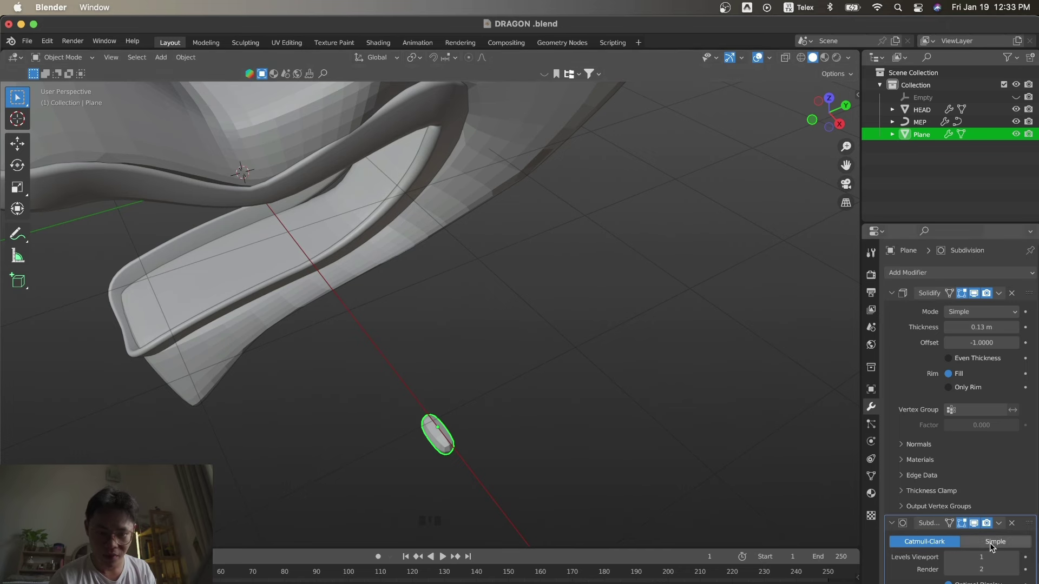
# In Right view, move the rounded nub onto the head's profile.
pyautogui.press('KP_3')
pyautogui.press('g')
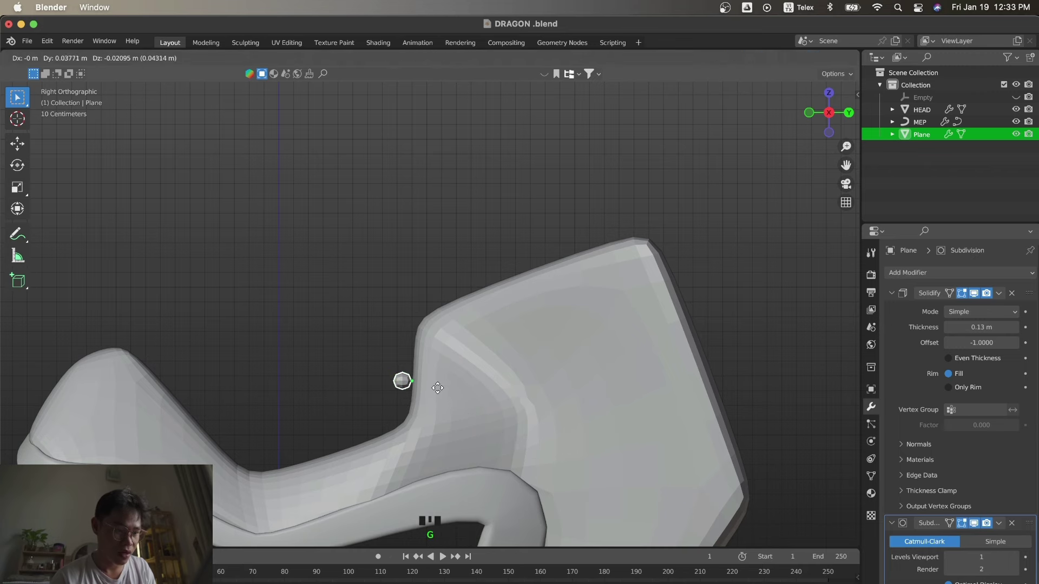
# Move the oval piece toward the head using front and side orthographic views.
pyautogui.press('KP_1')
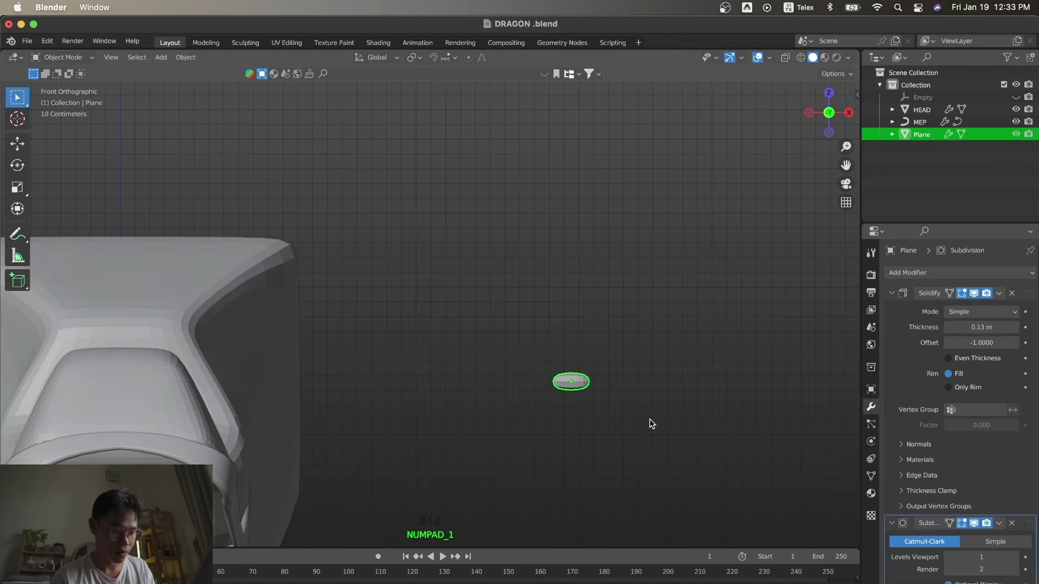
pyautogui.press('alt+g')
pyautogui.press('KP_3')
pyautogui.press('g')
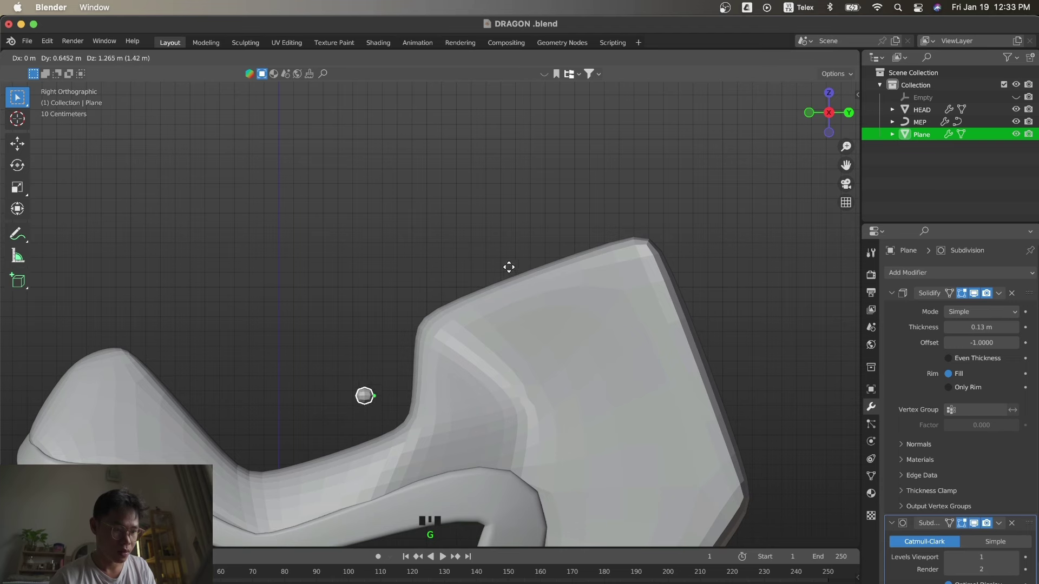
pyautogui.click(459, 248)
# Reduce Solidify thickness to 0.1 m and embed the oval on the upper snout side.
pyautogui.click(174, 356)
pyautogui.click(173, 349)
pyautogui.press('KP_1')
pyautogui.press('g')
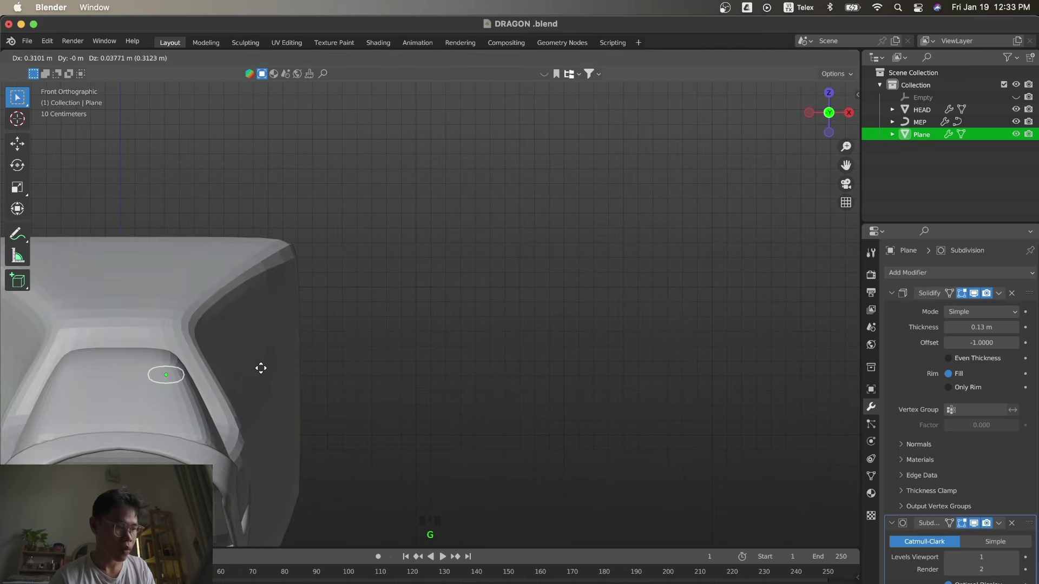
pyautogui.press('KP_3')
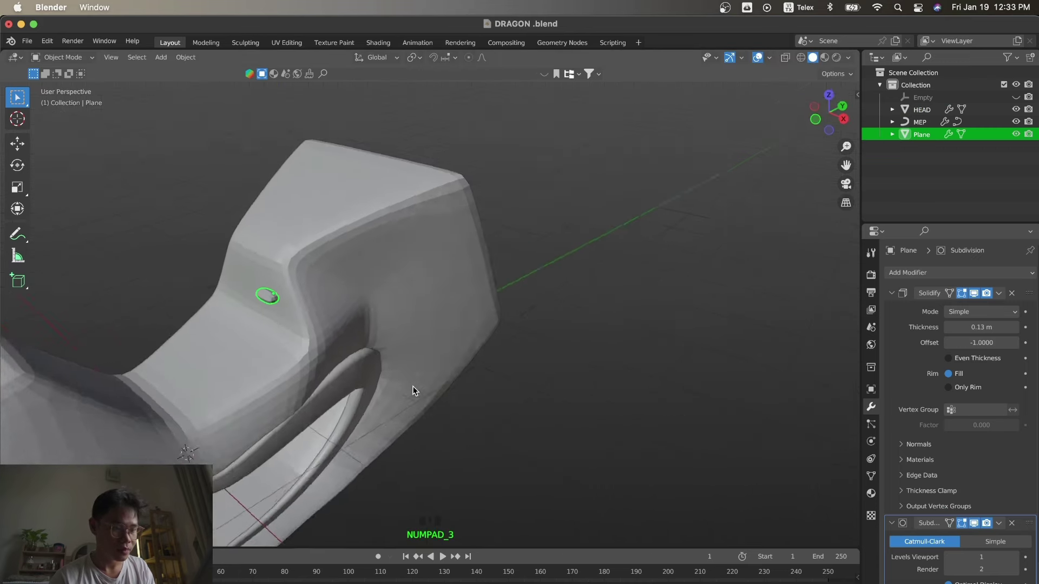
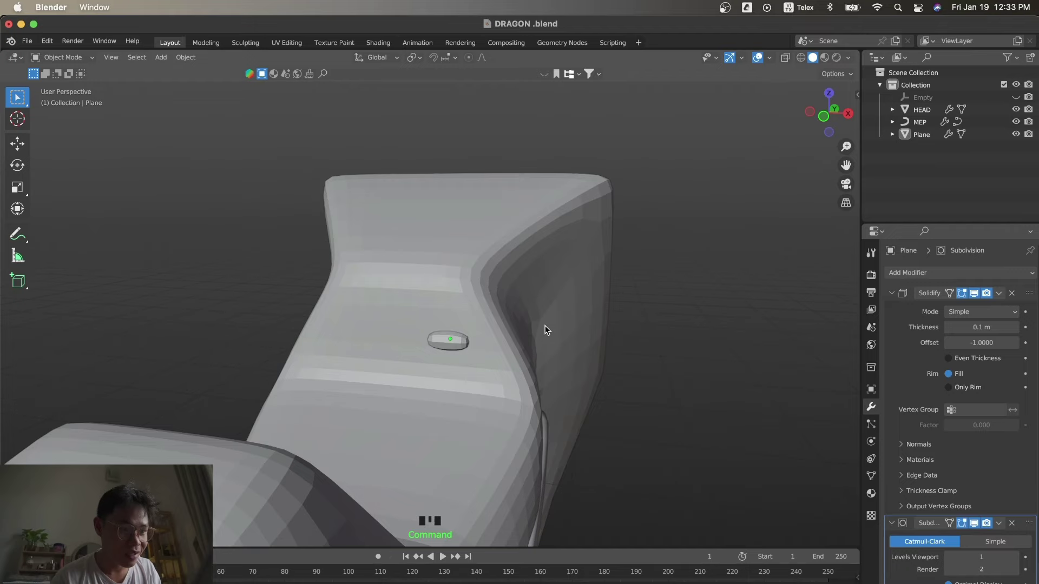
# Edit the oval with modifier preview hidden, selecting and moving its upper edge in front view.
pyautogui.click(445, 343)
pyautogui.press('Tab')
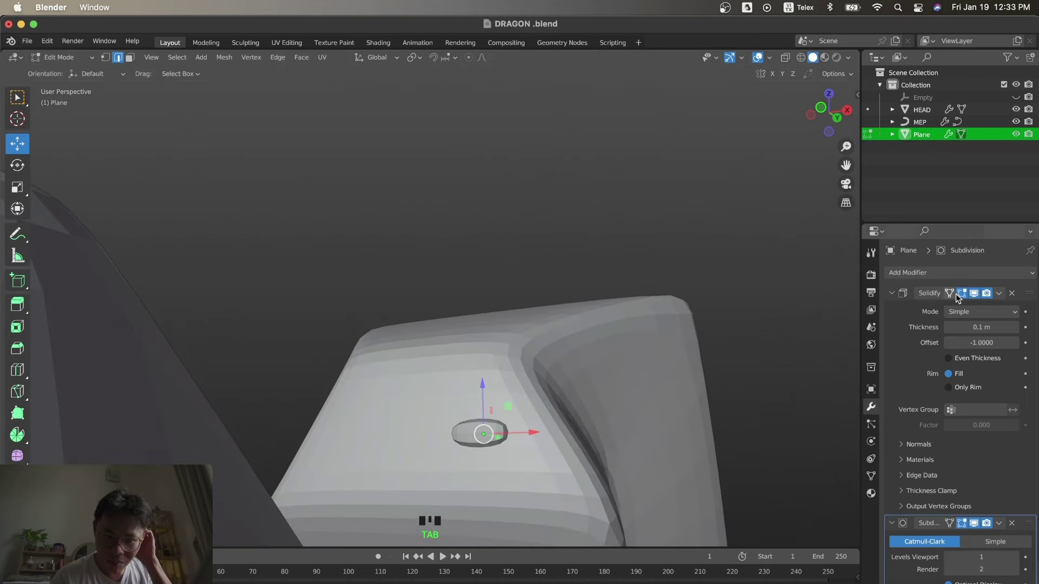
pyautogui.click(965, 293)
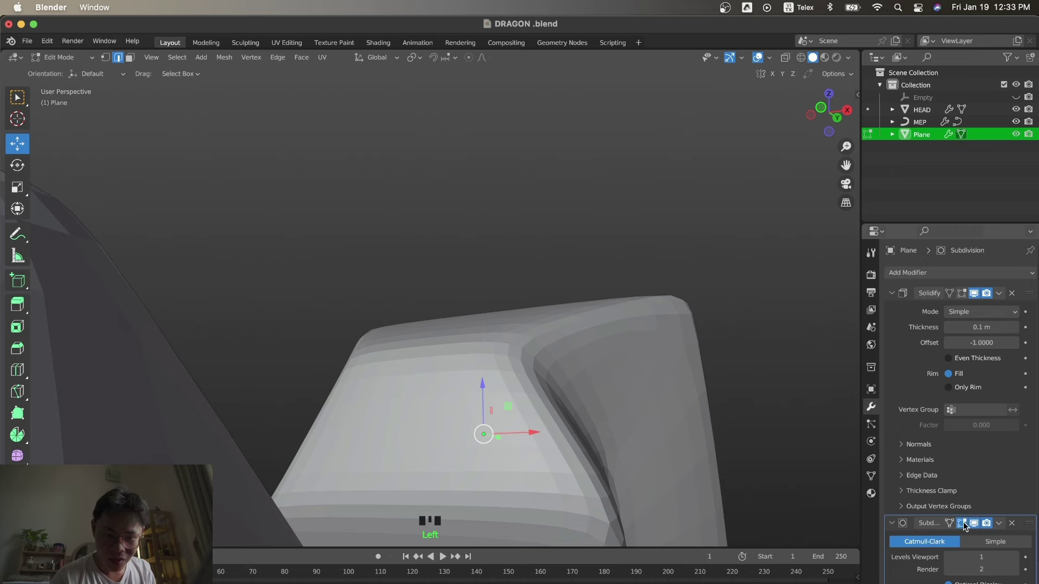
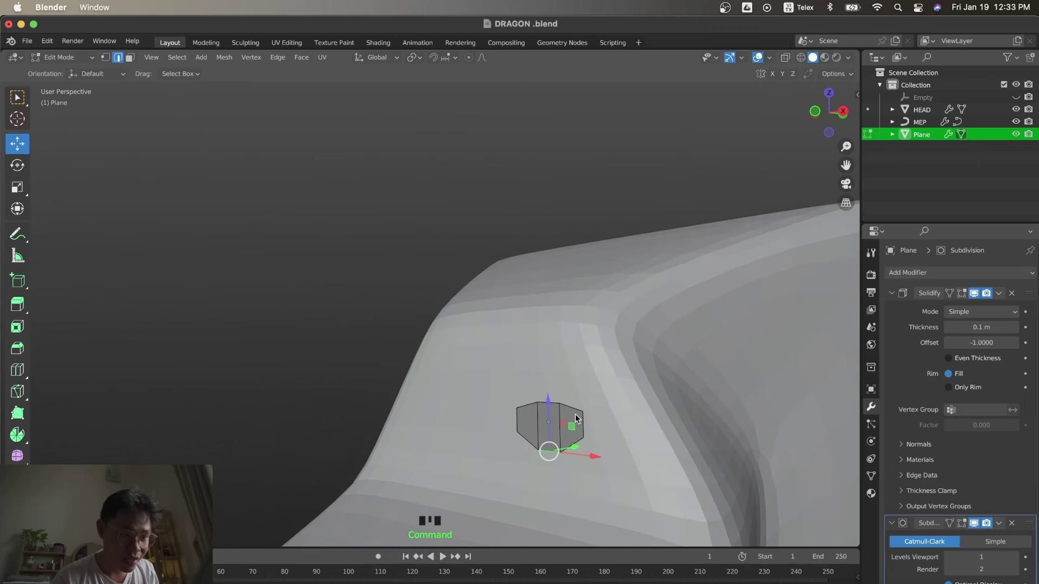
pyautogui.click(553, 406)
pyautogui.press('KP_1')
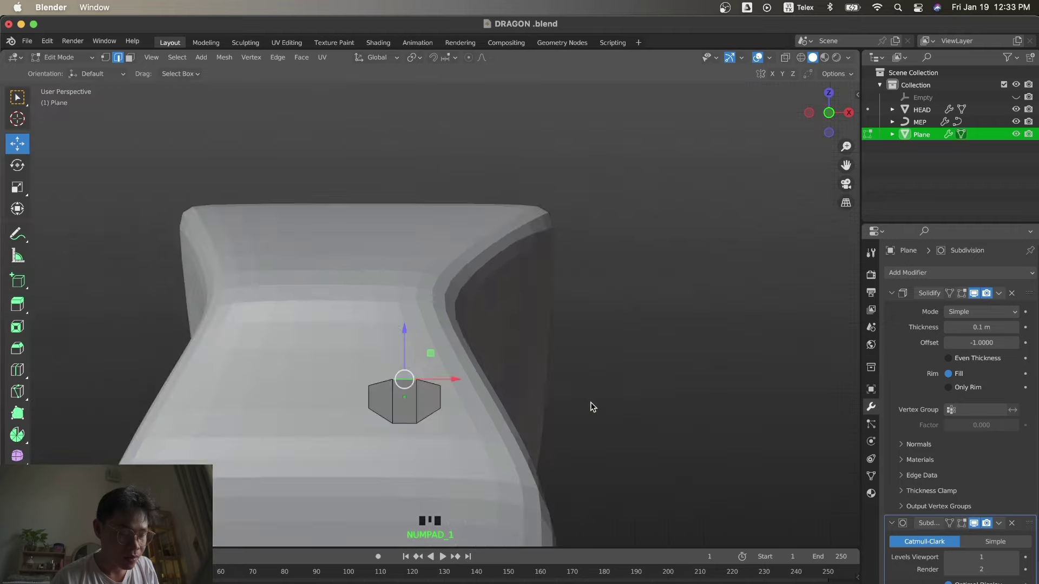
pyautogui.click(387, 282)
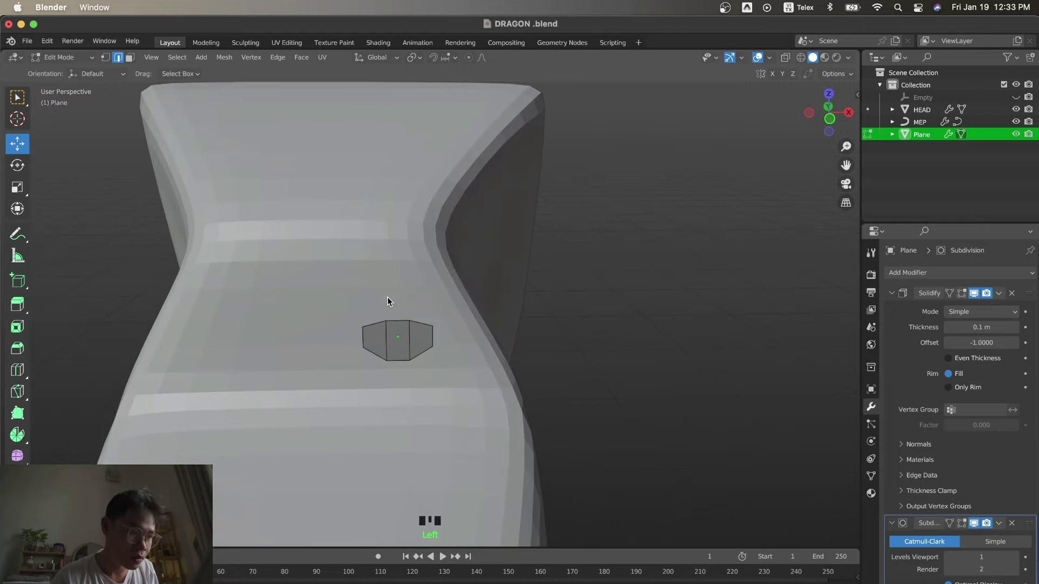
pyautogui.click(395, 323)
pyautogui.click(400, 281)
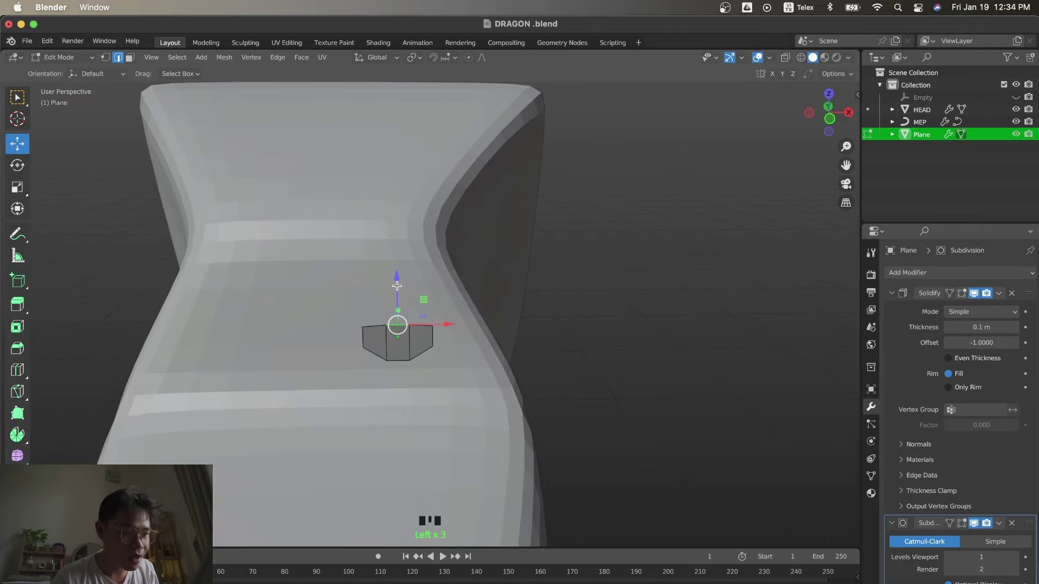
pyautogui.press('Tab')
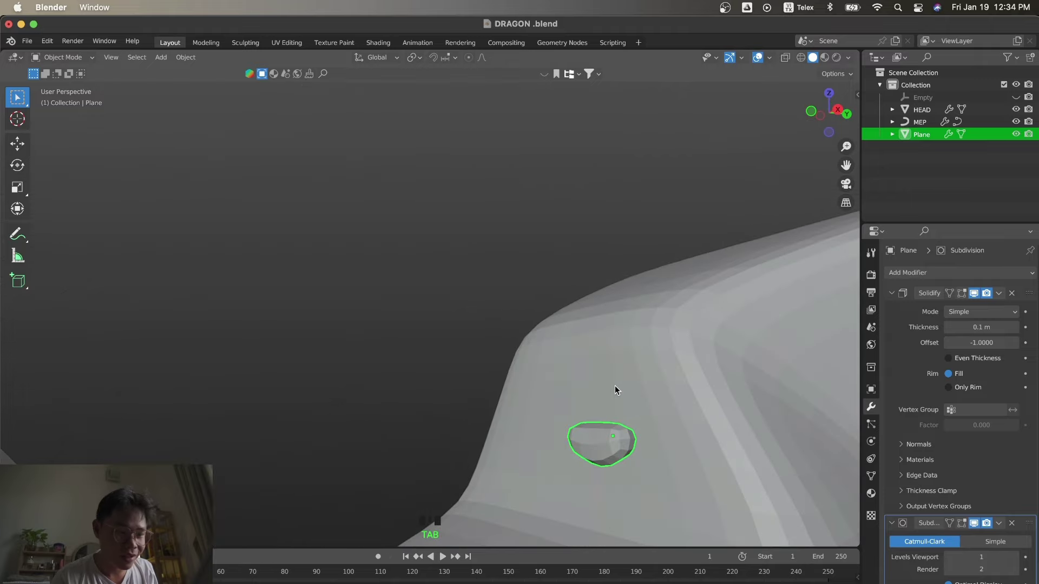
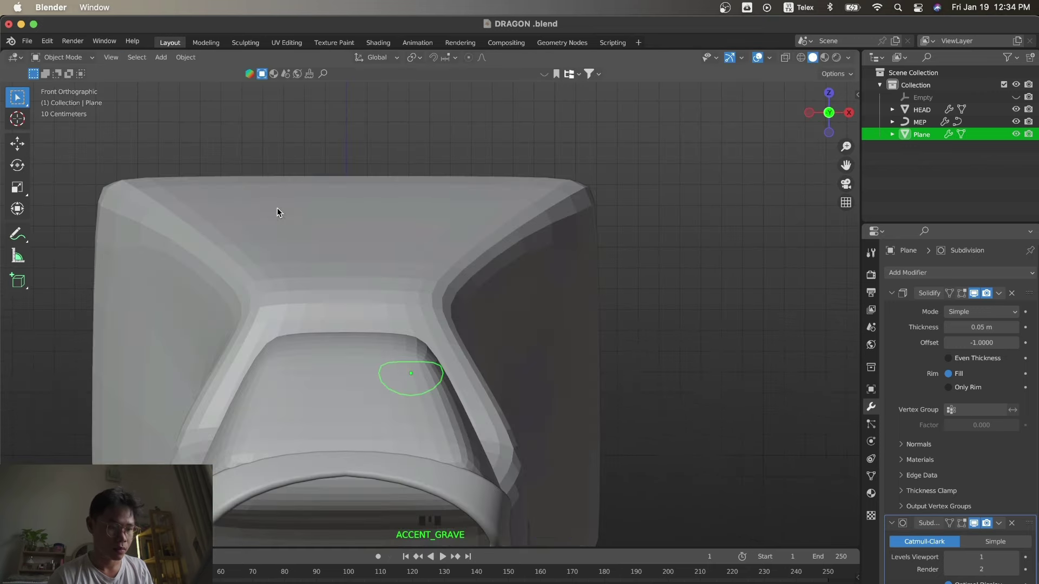
# Scale and rotate the oval's vertices into a slanted almond eye, reviewing from side and front.
pyautogui.press('Tab')
pyautogui.press('a')
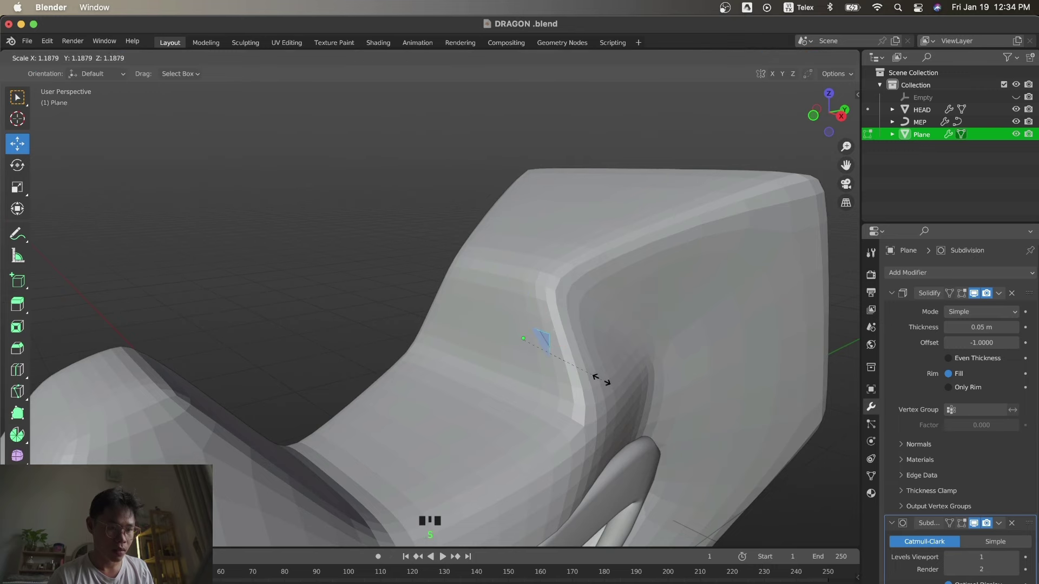
pyautogui.press('Tab')
pyautogui.press('KP_3')
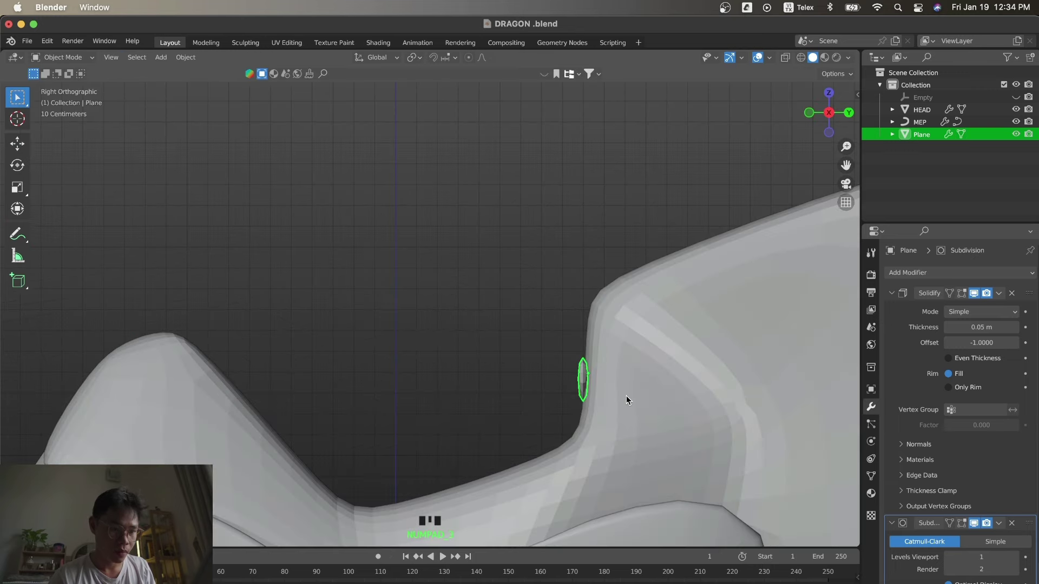
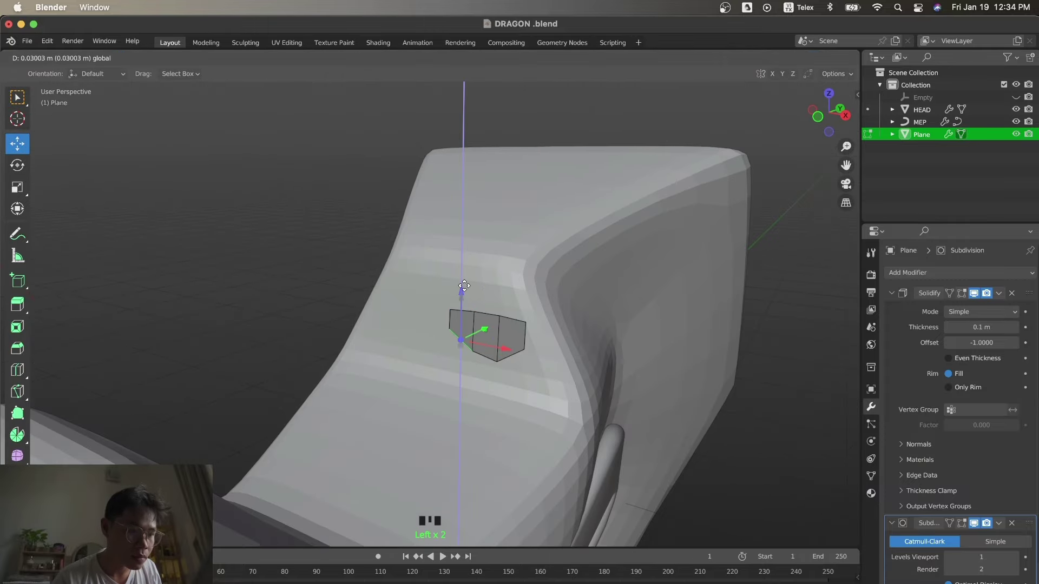
pyautogui.press('Tab')
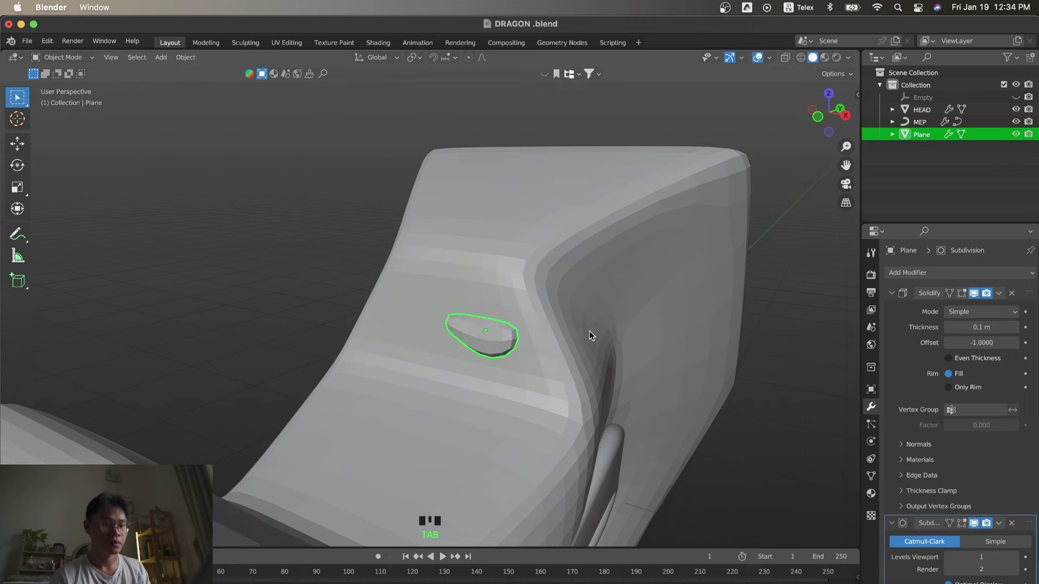
pyautogui.press('Tab')
pyautogui.press('KP_1')
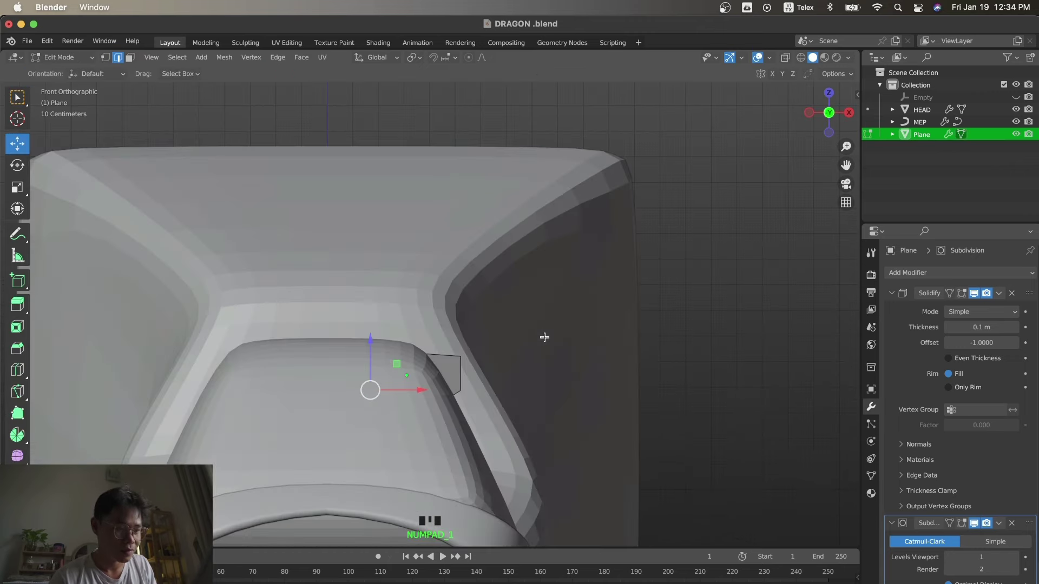
pyautogui.press('r')
pyautogui.press('Tab')
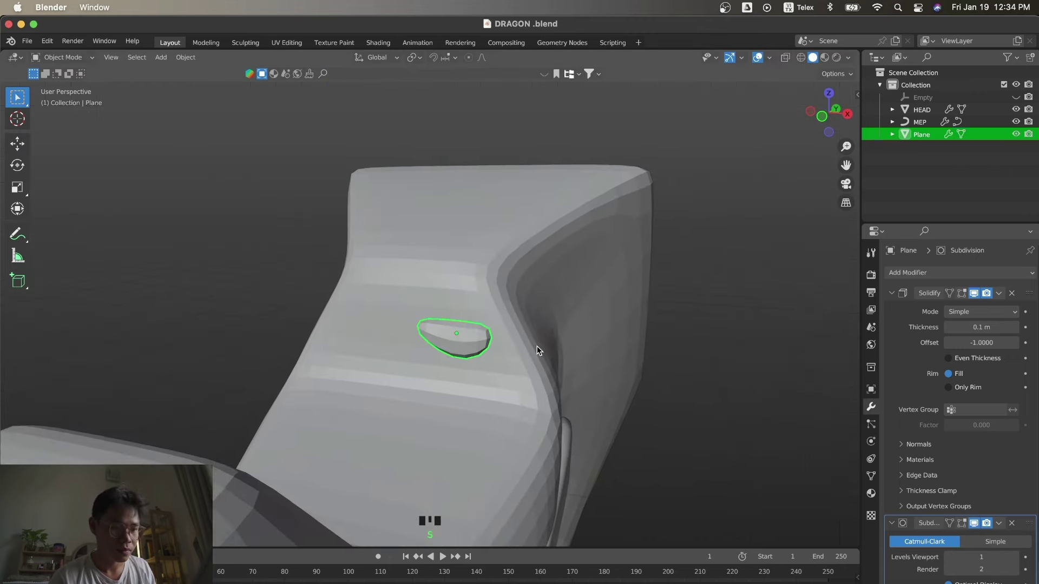
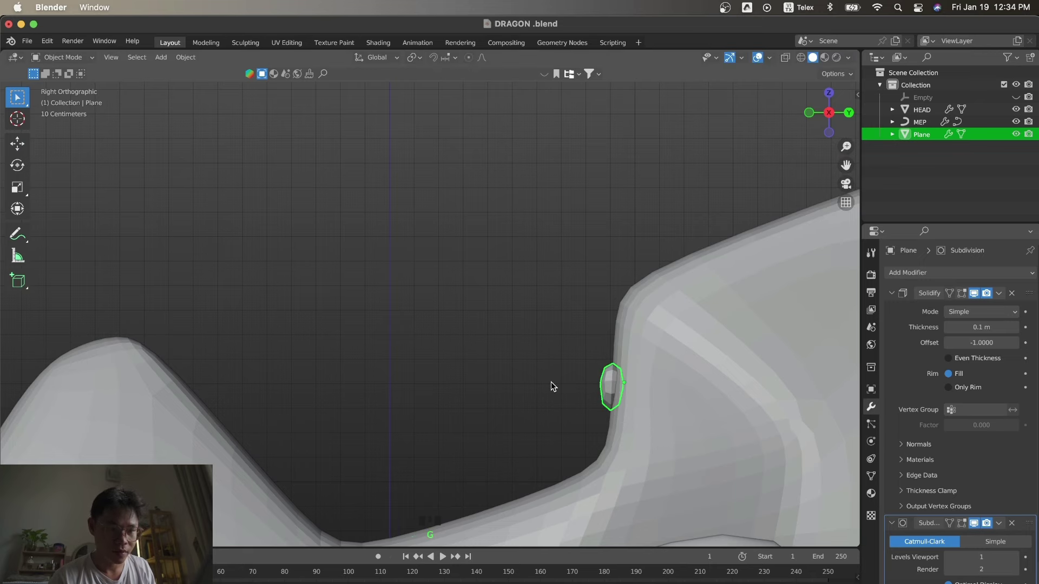
# Deselect, reselect the eye piece and the head to inspect their modifiers.
pyautogui.click(496, 293)
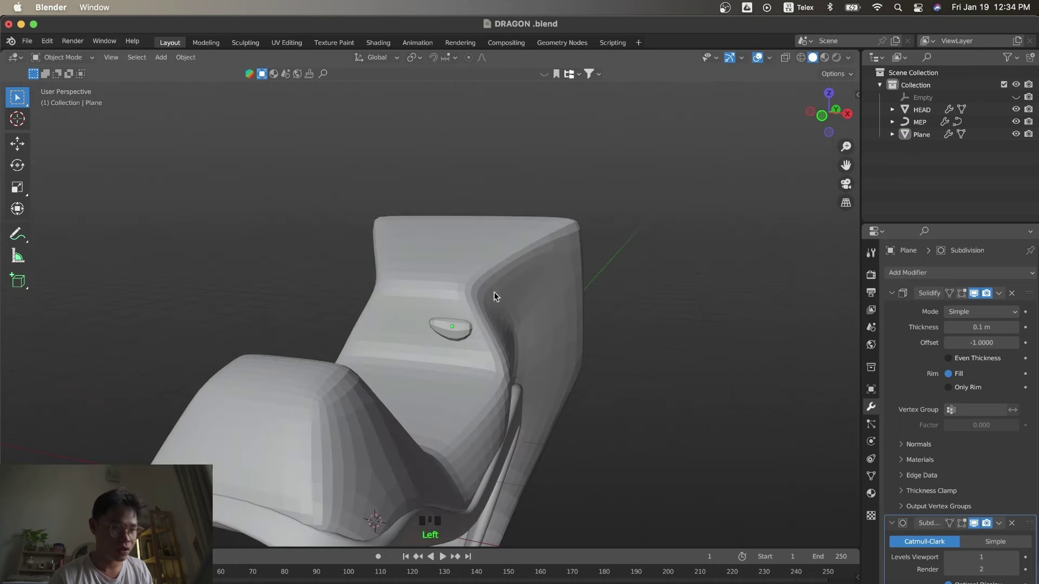
pyautogui.click(458, 335)
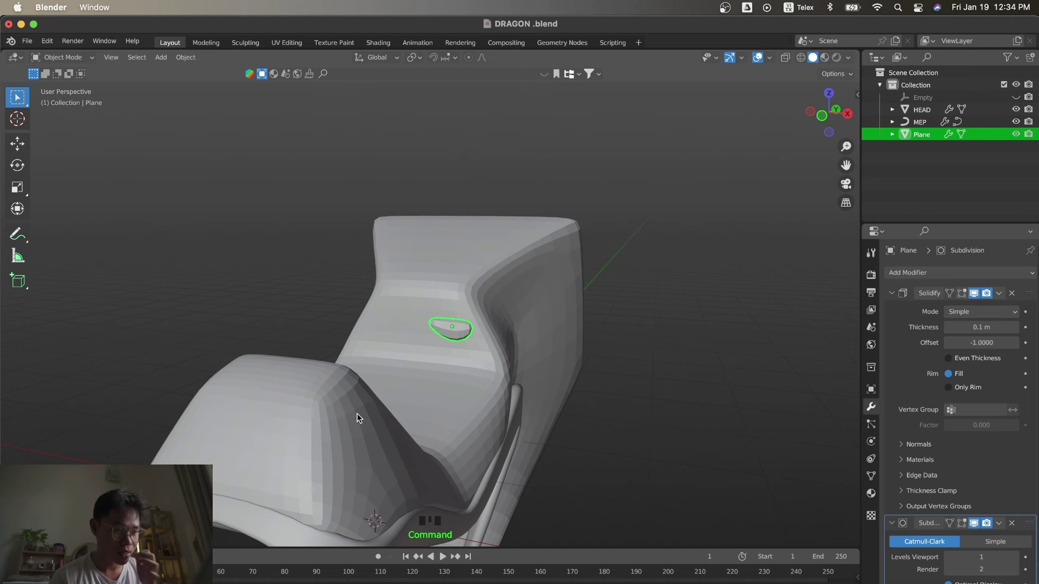
pyautogui.click(449, 403)
pyautogui.press('s')
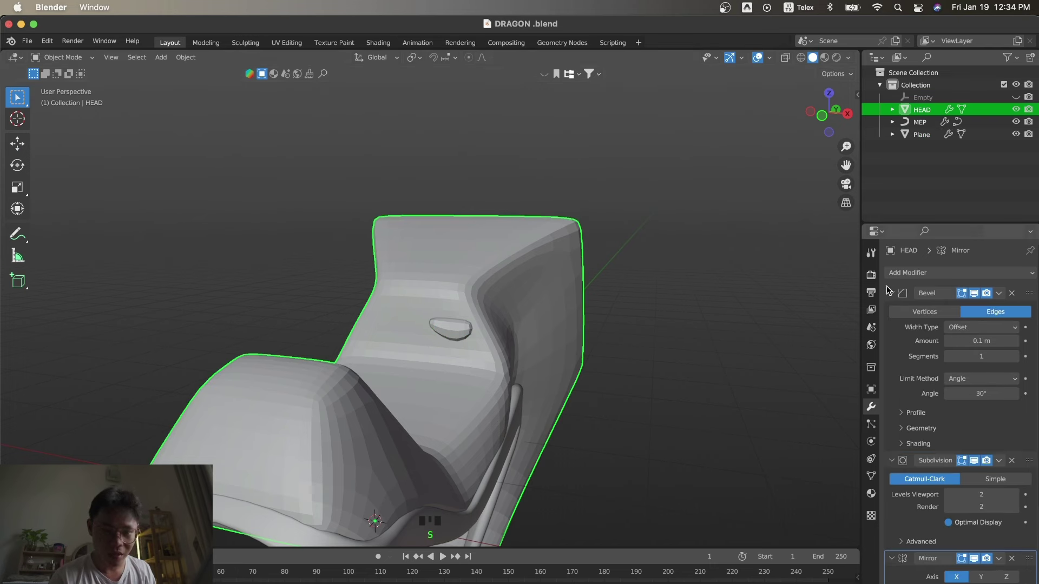
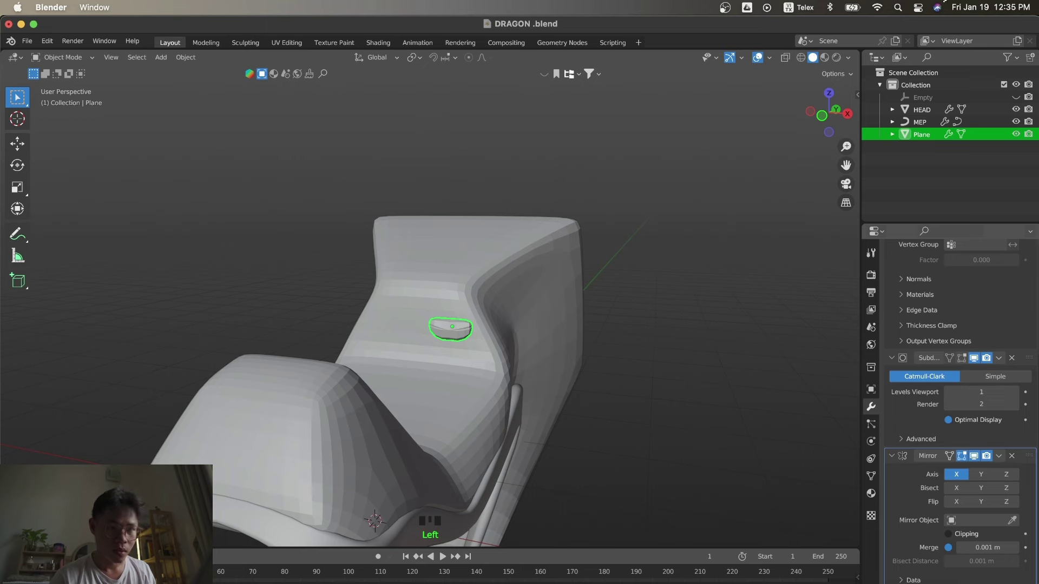
# Mirror the eye piece across the head around the Empty and reselect it.
pyautogui.click(639, 254)
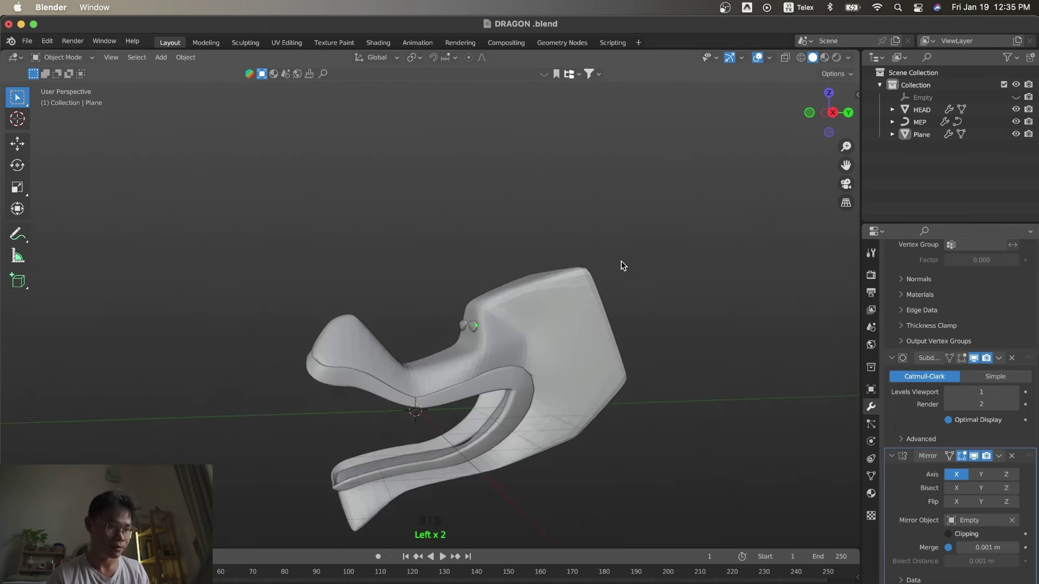
pyautogui.click(544, 375)
pyautogui.press('Tab')
pyautogui.press('Tab')
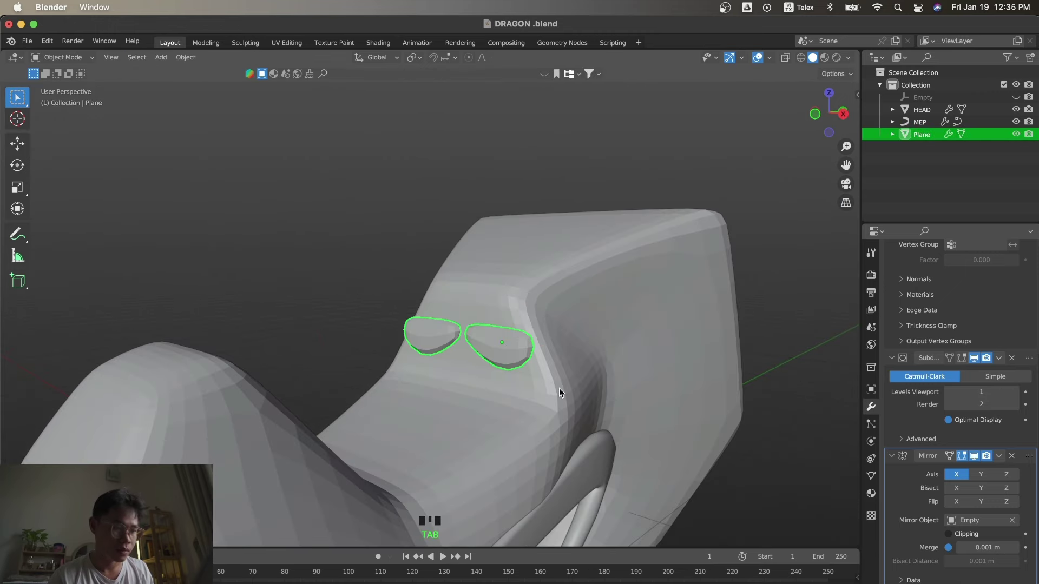
pyautogui.click(472, 349)
# Tilt and move the eyes inward in front view, then thicken them to 0.3 m.
pyautogui.press('KP_1')
pyautogui.press('r')
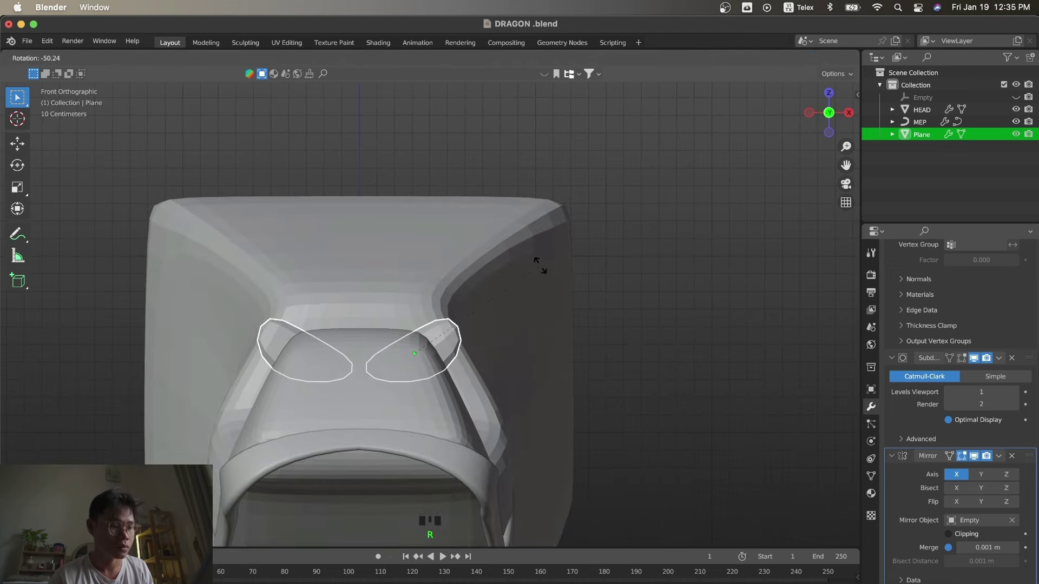
pyautogui.press('r')
pyautogui.press('g')
pyautogui.click(645, 408)
pyautogui.press('KP_3')
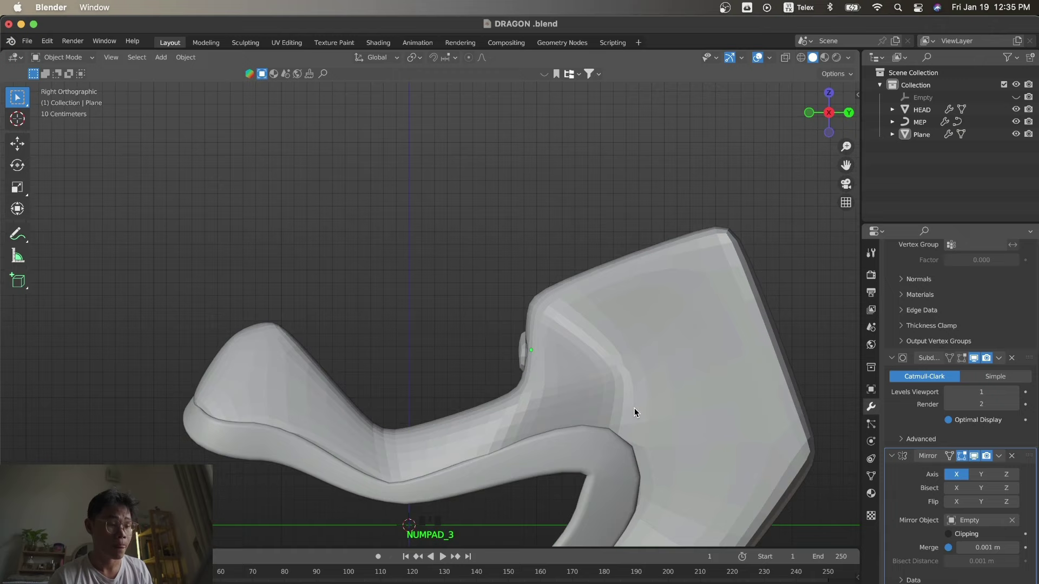
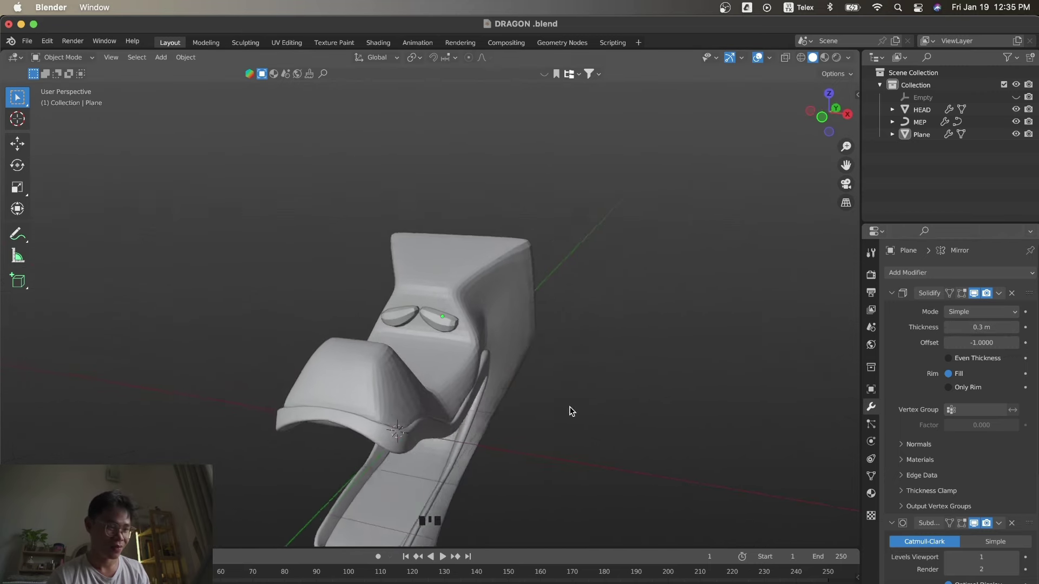
# Duplicate the eye piece Plane as Plane.001 and place it above the original pair, checking front and side views.
pyautogui.click(436, 319)
pyautogui.press('KP_1')
pyautogui.press('Tab')
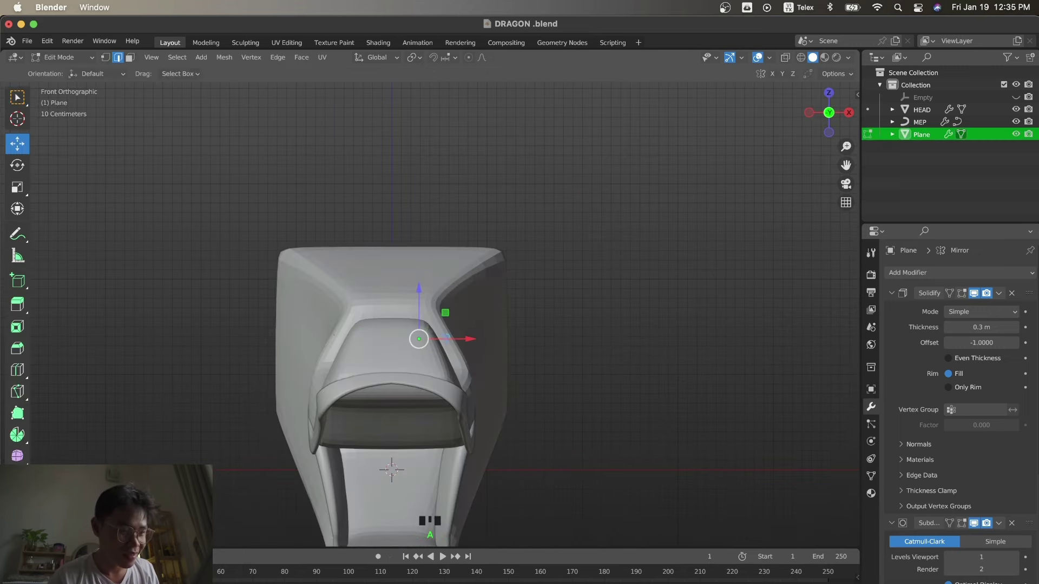
pyautogui.press('KP_3')
pyautogui.press('Tab')
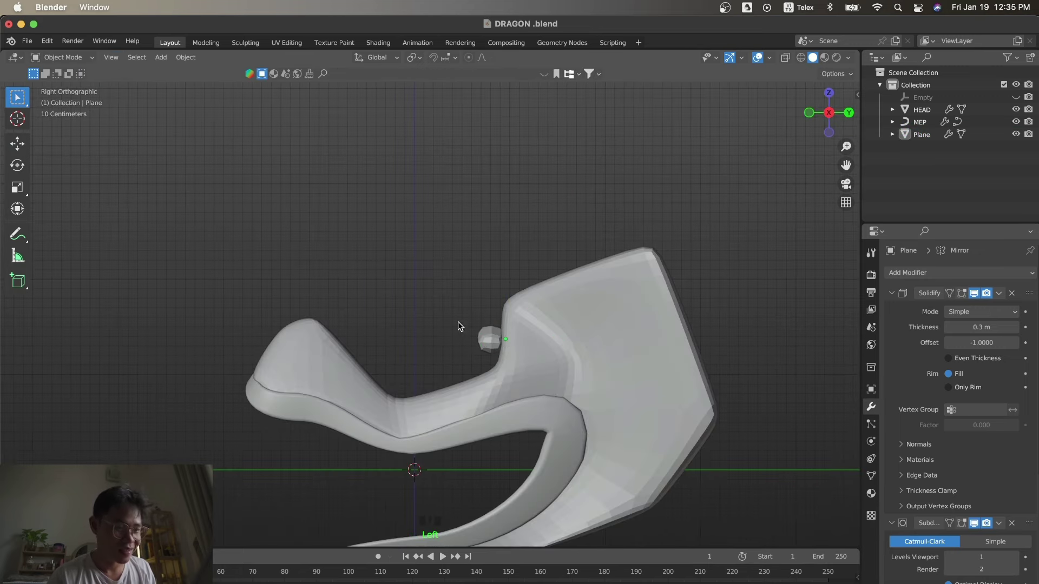
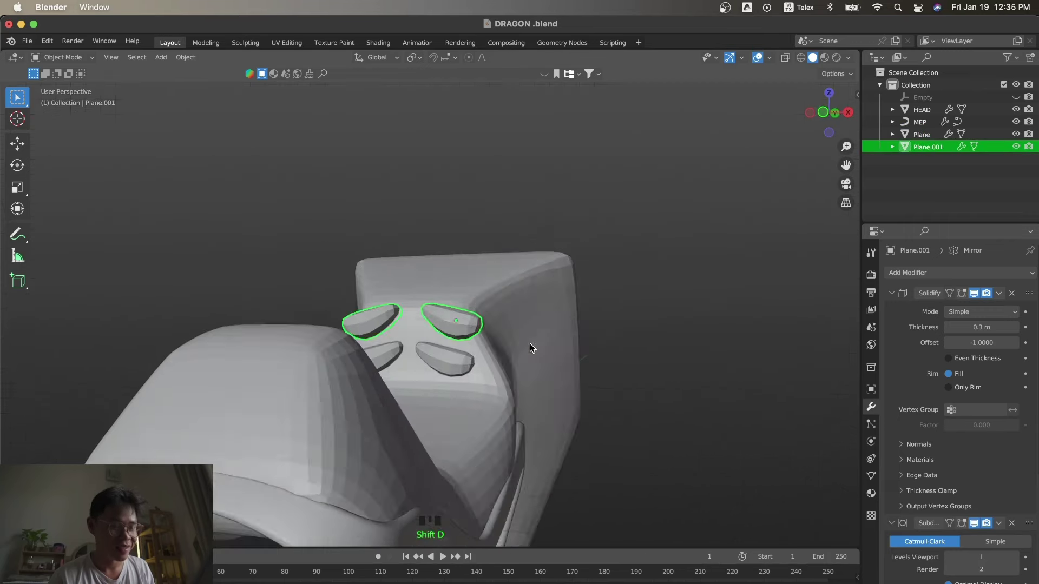
# Scale Plane.001's brow pieces down along Z so they lie flatter on the head.
pyautogui.press('Tab')
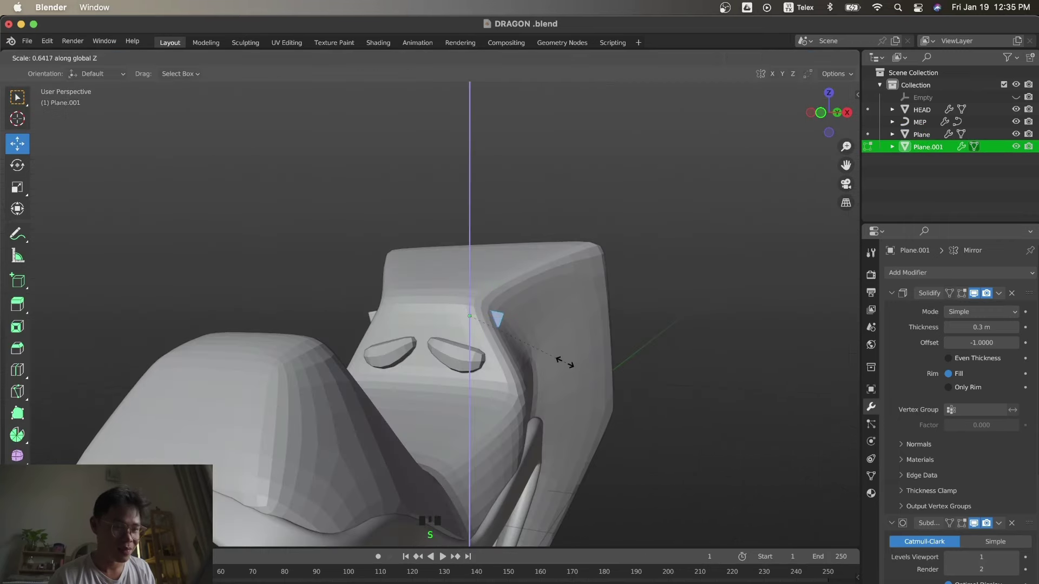
pyautogui.press('Tab')
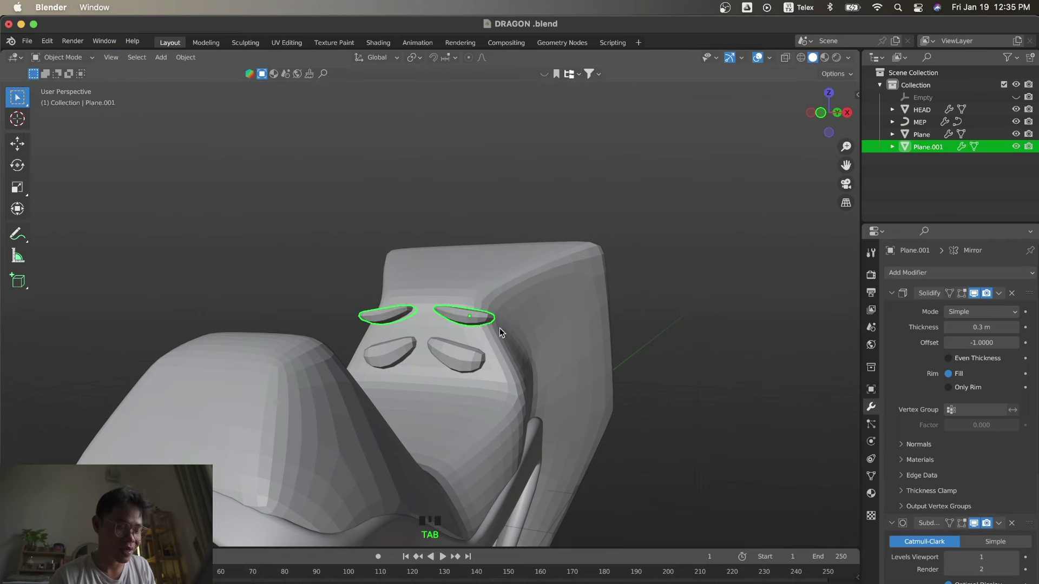
pyautogui.press('Tab')
pyautogui.press('a')
pyautogui.press('Tab')
# Rotate the brow pieces into slanted ridges in front view, then select HEAD.
pyautogui.click(481, 320)
pyautogui.press('KP_1')
pyautogui.press('Tab')
pyautogui.press('Tab')
pyautogui.press('r')
pyautogui.click(676, 444)
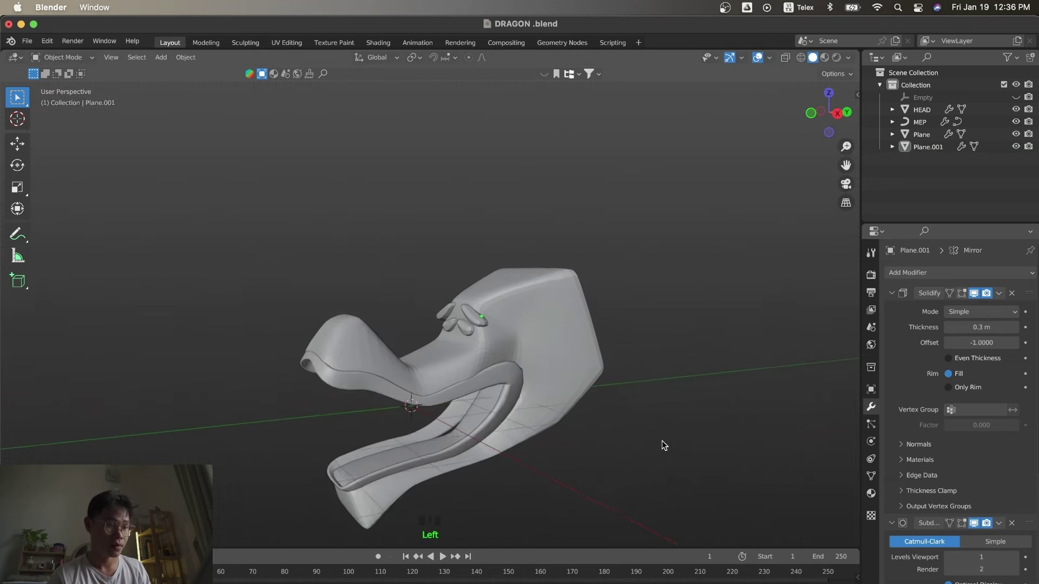
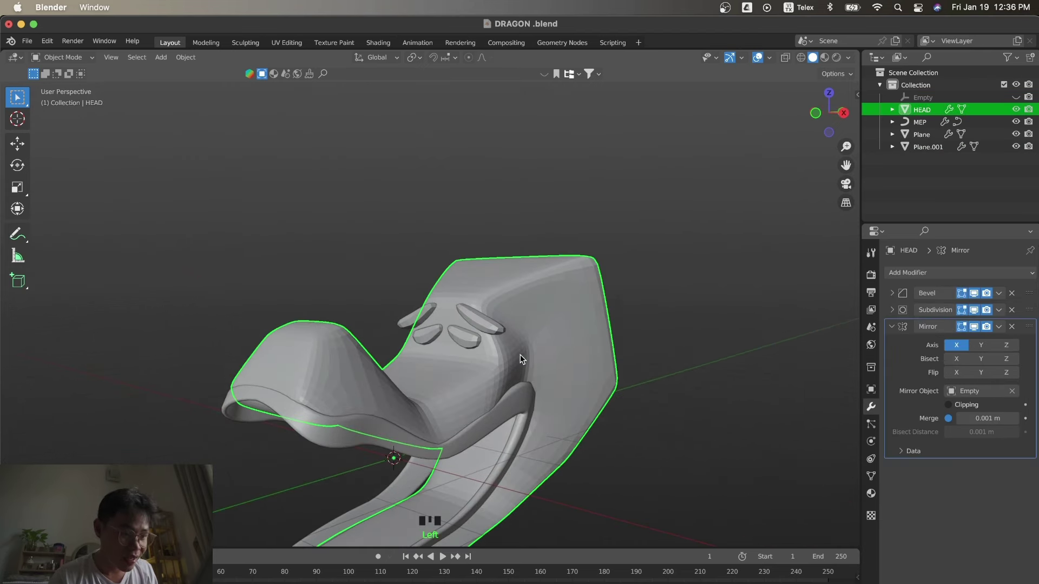
# Nudge a HEAD vertex near the brow in edit mode and return to object mode.
pyautogui.press('Tab')
pyautogui.click(498, 338)
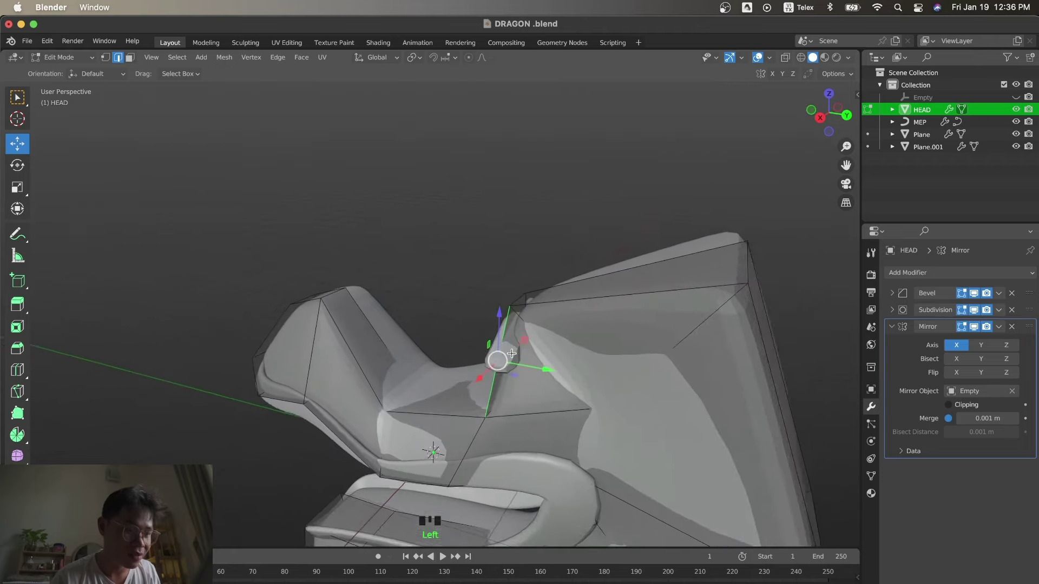
pyautogui.press('s')
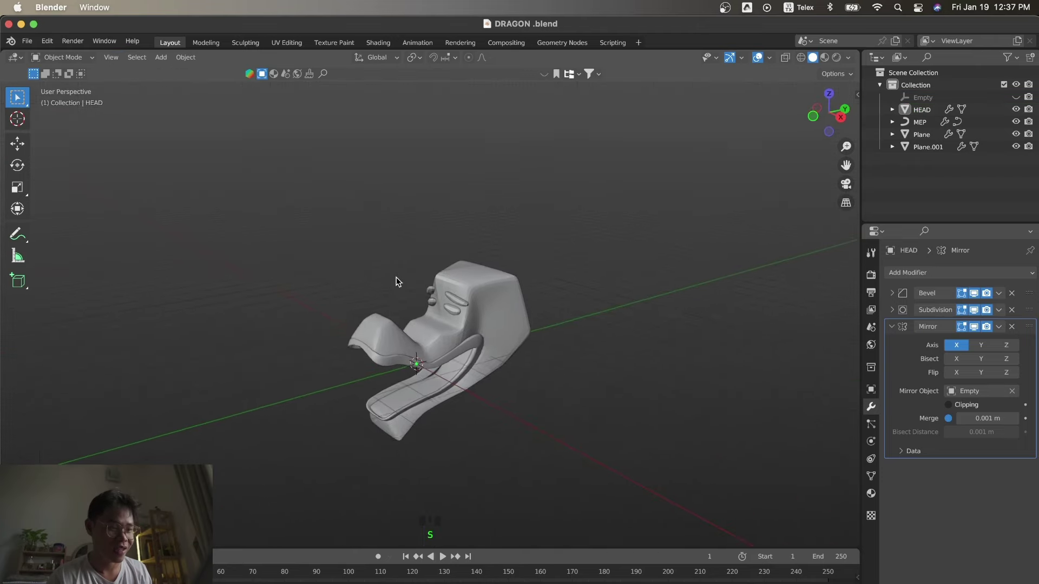
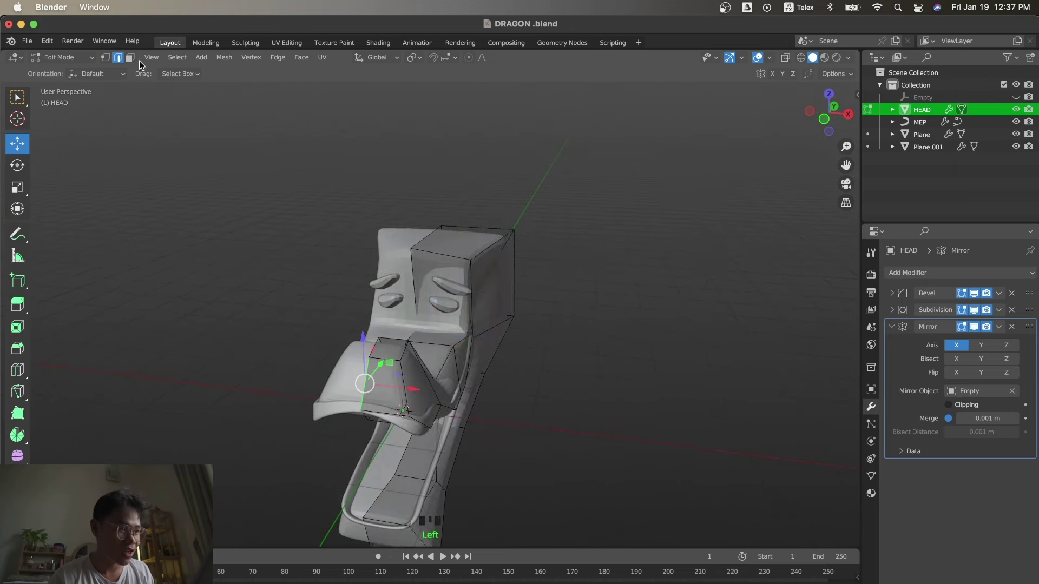
# Check the pink-and-yellow dragon reference board in Illustrator, then return to Blender.
pyautogui.click(131, 57)
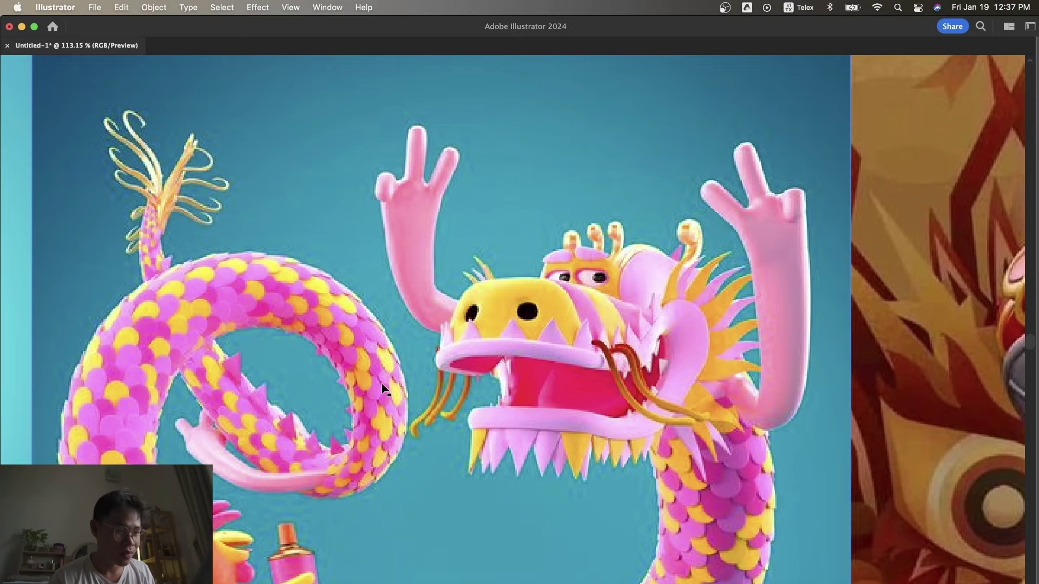
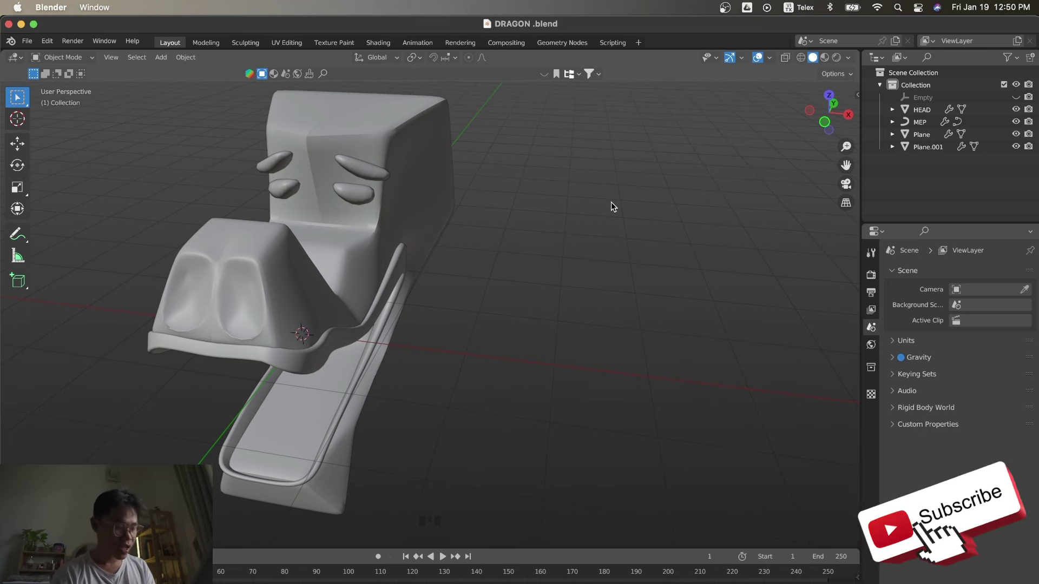
pyautogui.press('s')
pyautogui.press('KP_3')
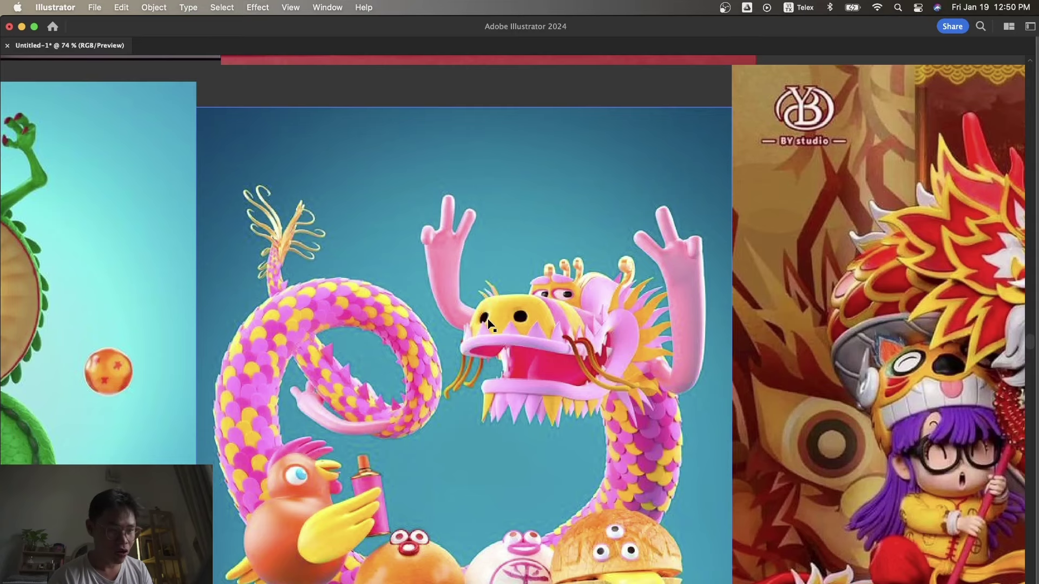
pyautogui.click(518, 345)
# Send HEAD, MEP, Plane and Plane.001 to a new HEAD collection, hide it, and duplicate MEP as MEP.001.
pyautogui.press('a')
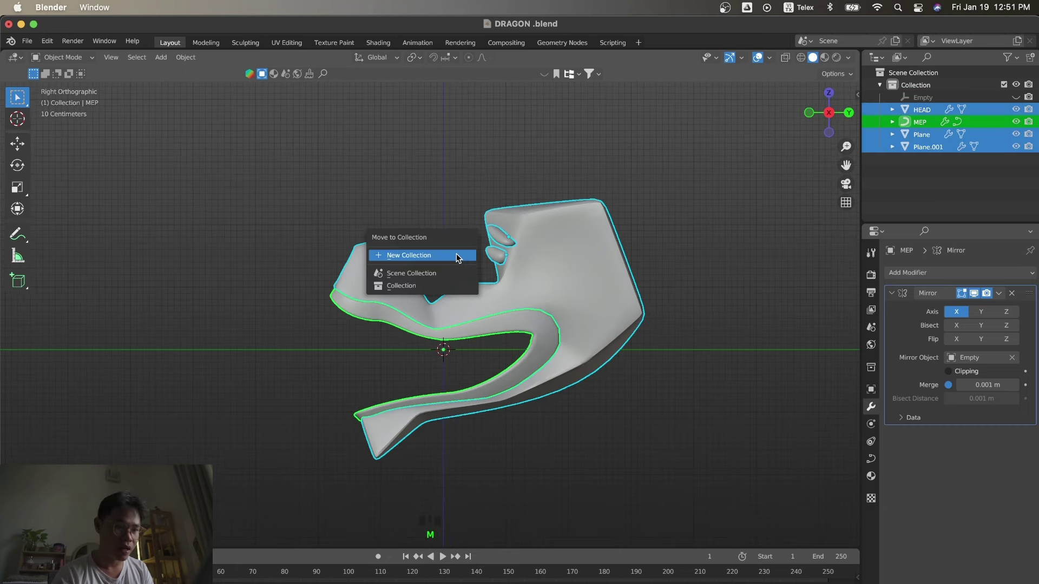
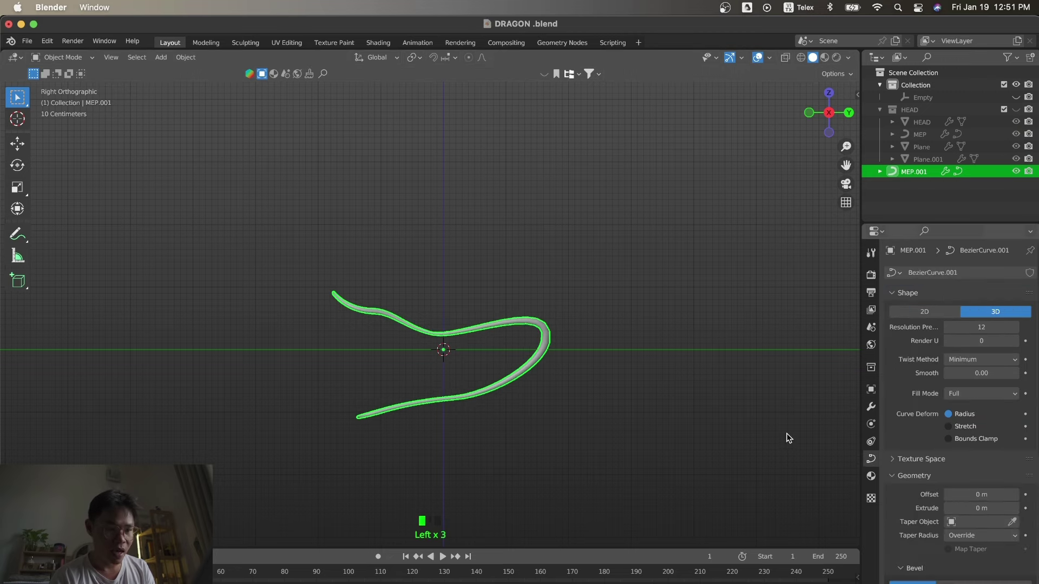
# Add a plane, merge two corners At Center into a small triangle and extrude its point upward as a spike.
pyautogui.press('s')
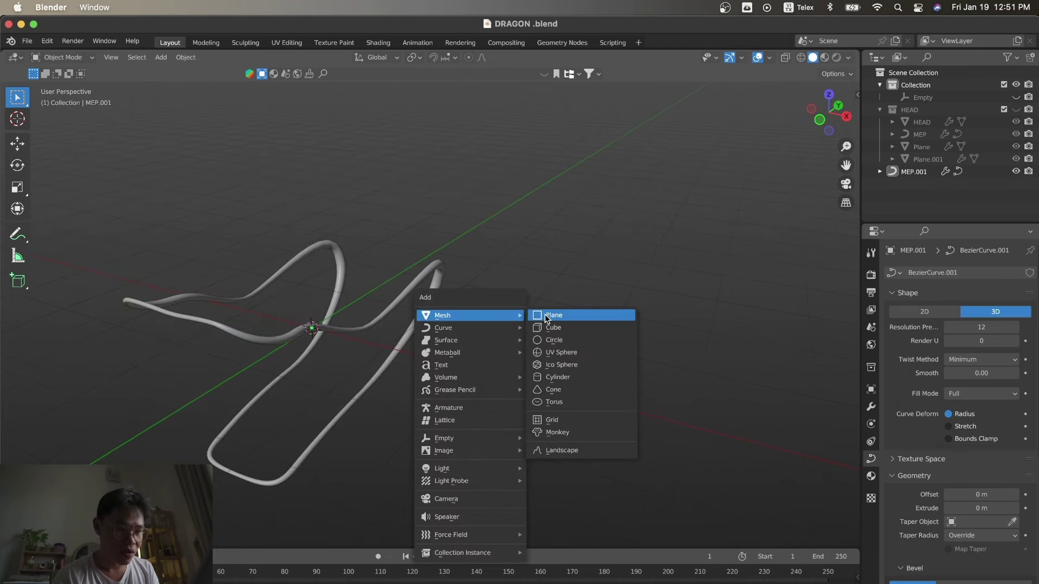
pyautogui.press('shift+a')
pyautogui.press('KP_7')
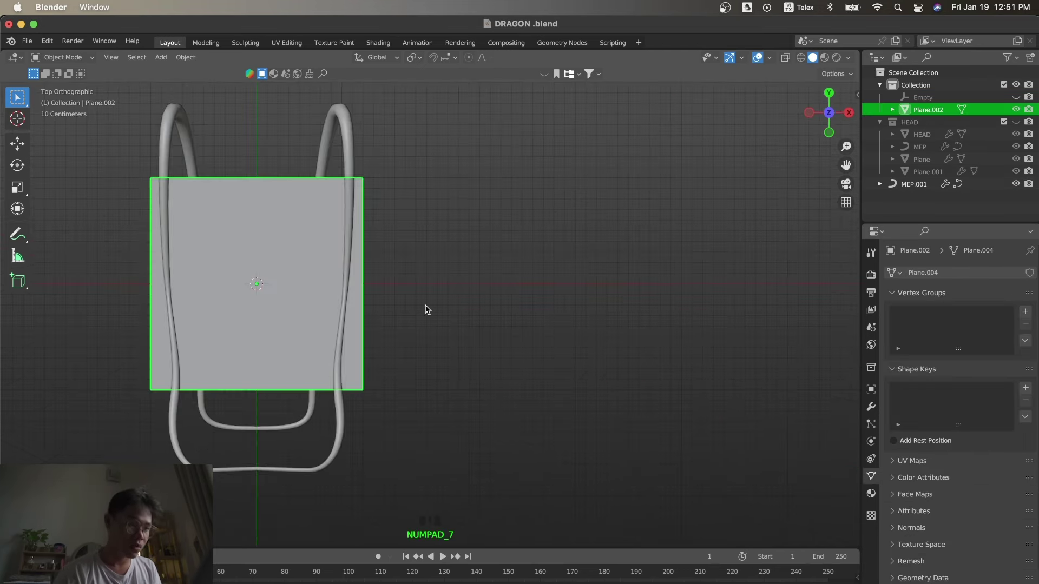
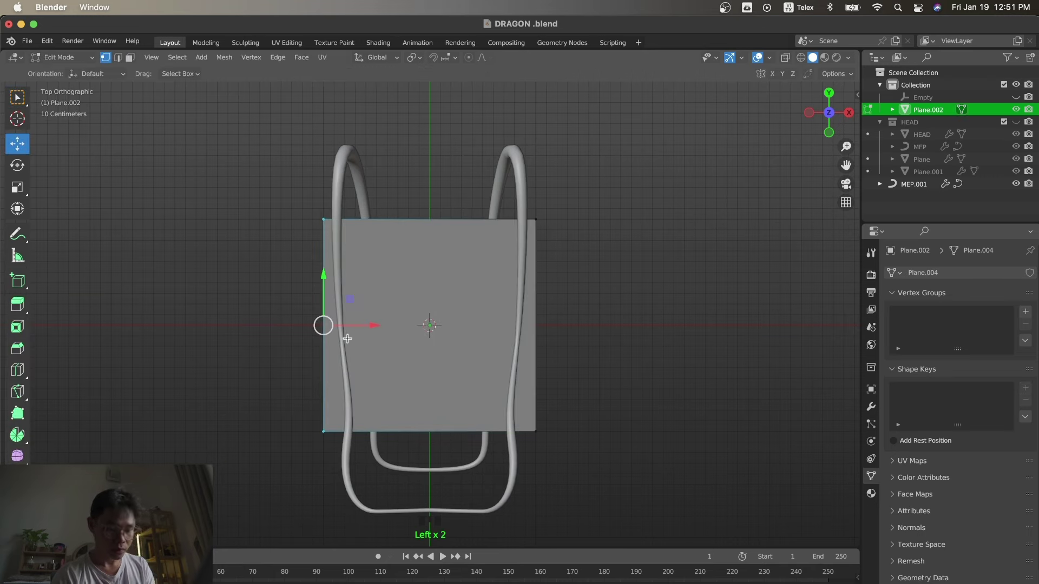
pyautogui.press('m')
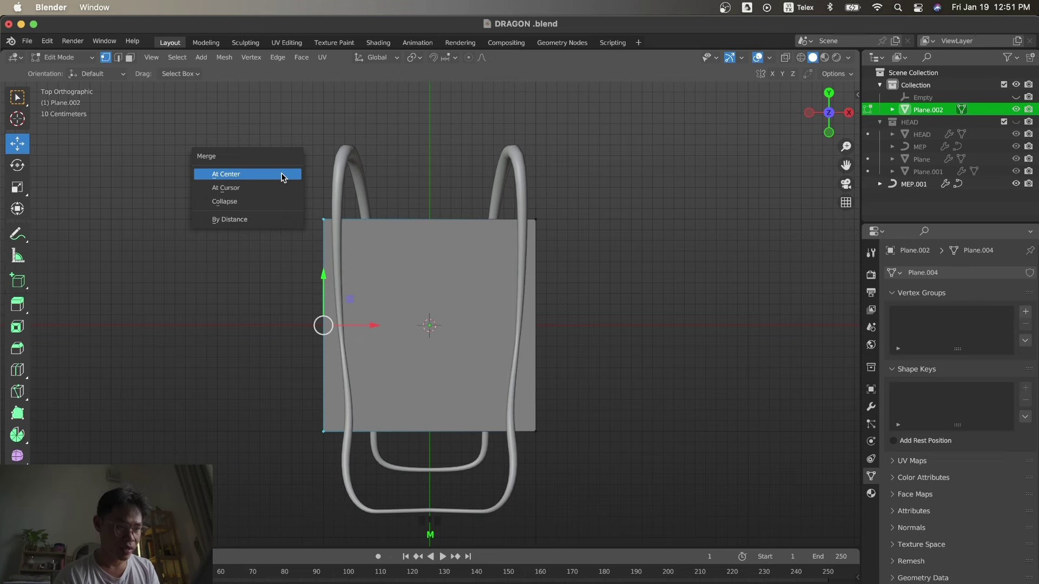
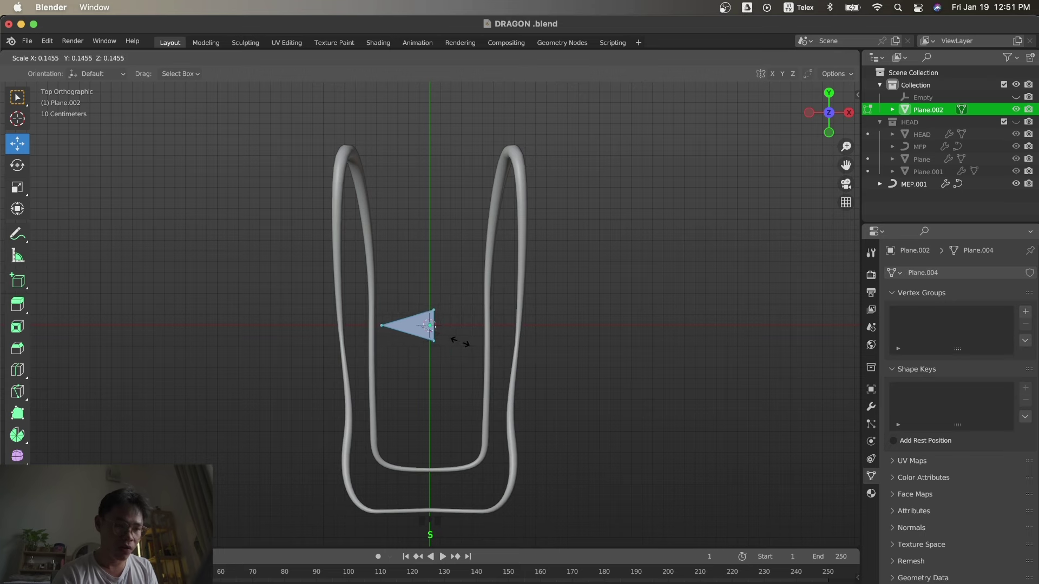
pyautogui.press('KP_1')
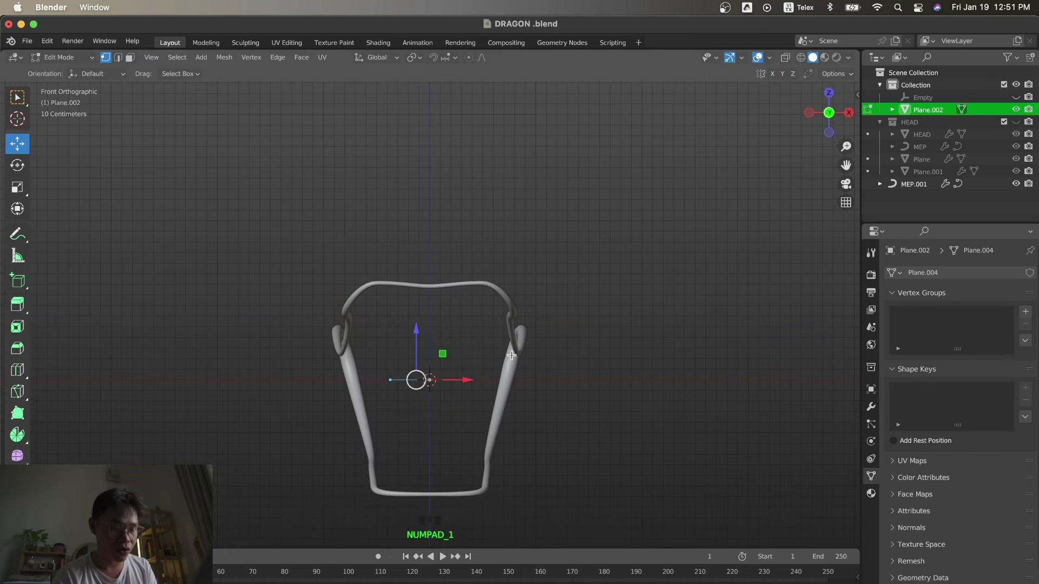
pyautogui.press('r')
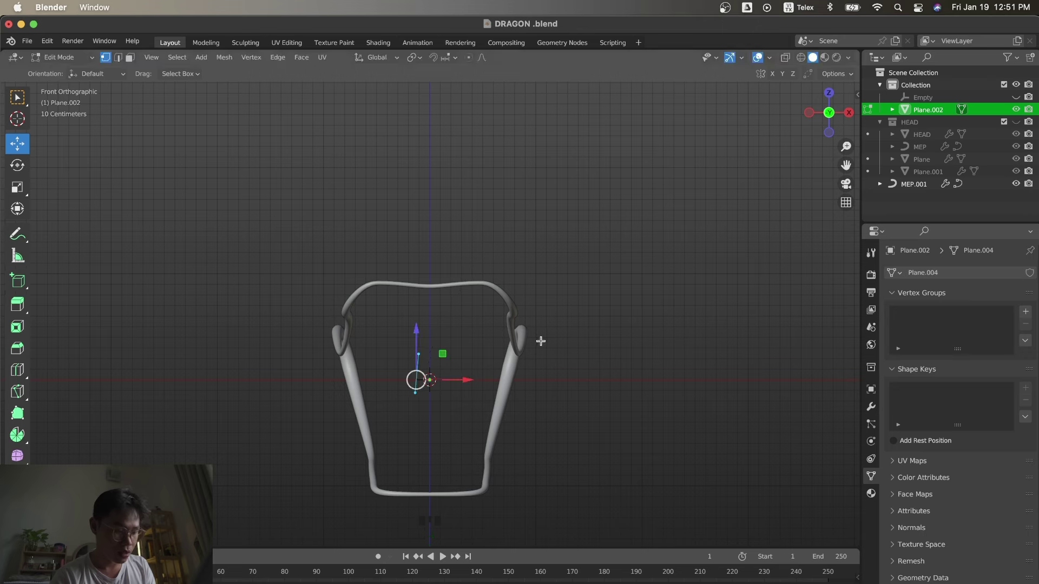
pyautogui.press('r')
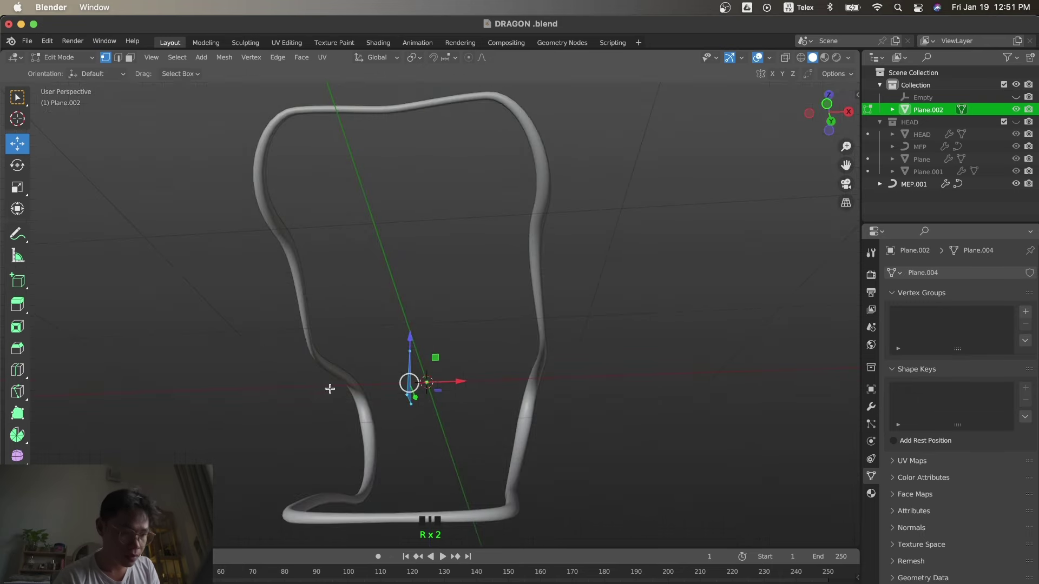
pyautogui.press('KP_1')
pyautogui.click(456, 391)
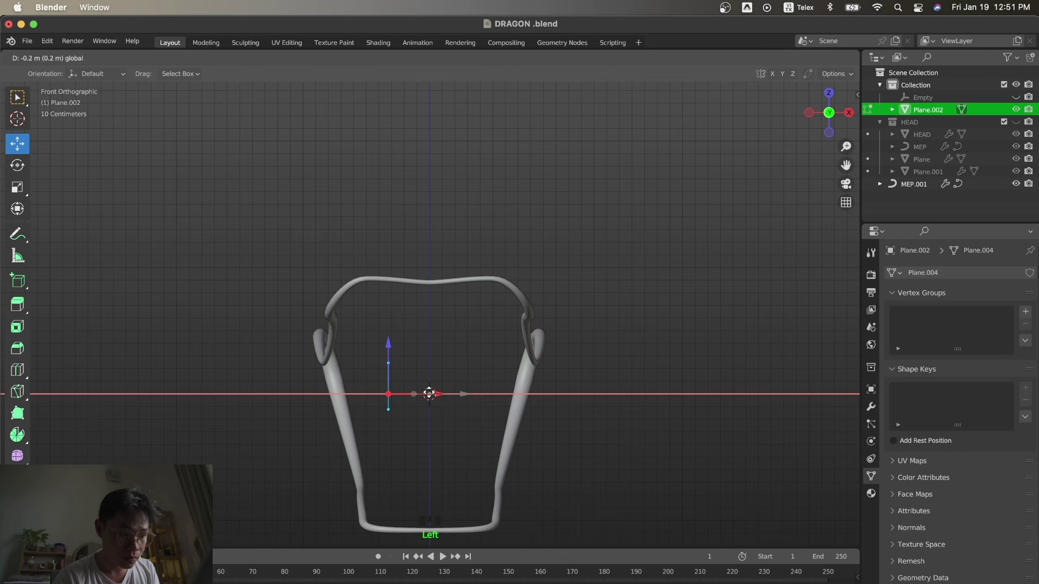
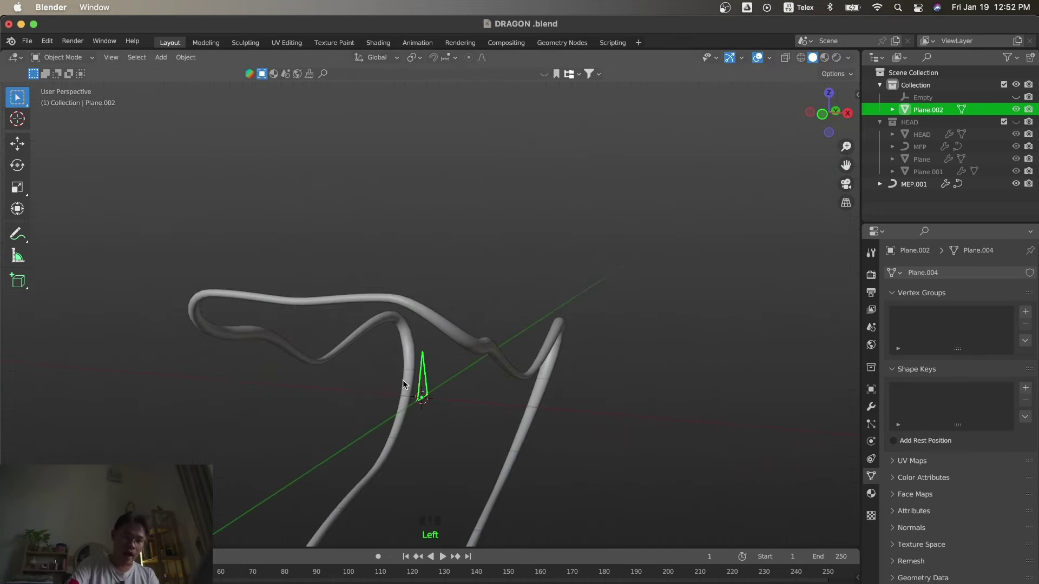
# Compare with MEP.001's modifiers, then give the spike an Array modifier with count 4.
pyautogui.press('KP_3')
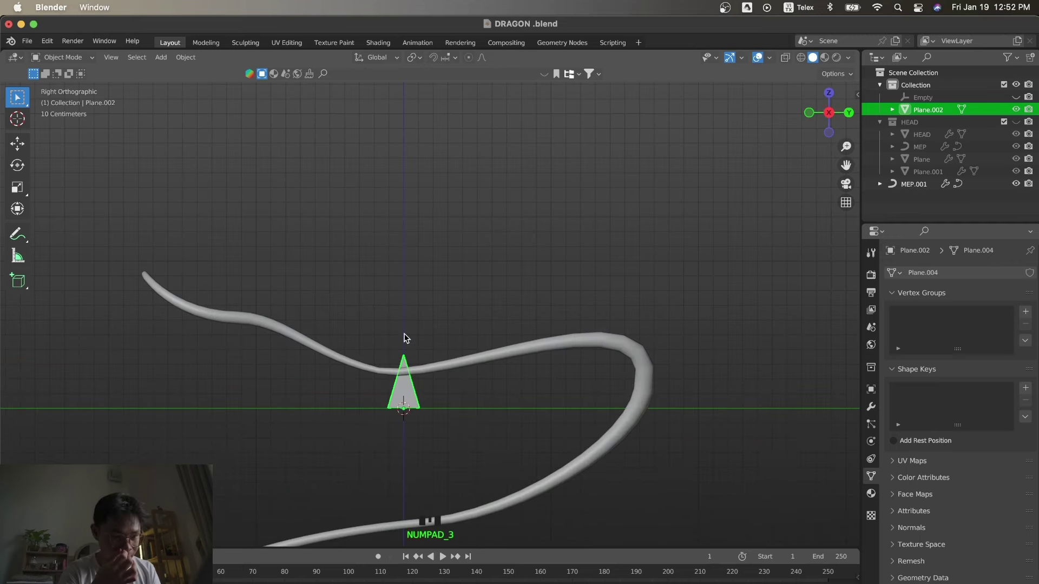
pyautogui.press('s')
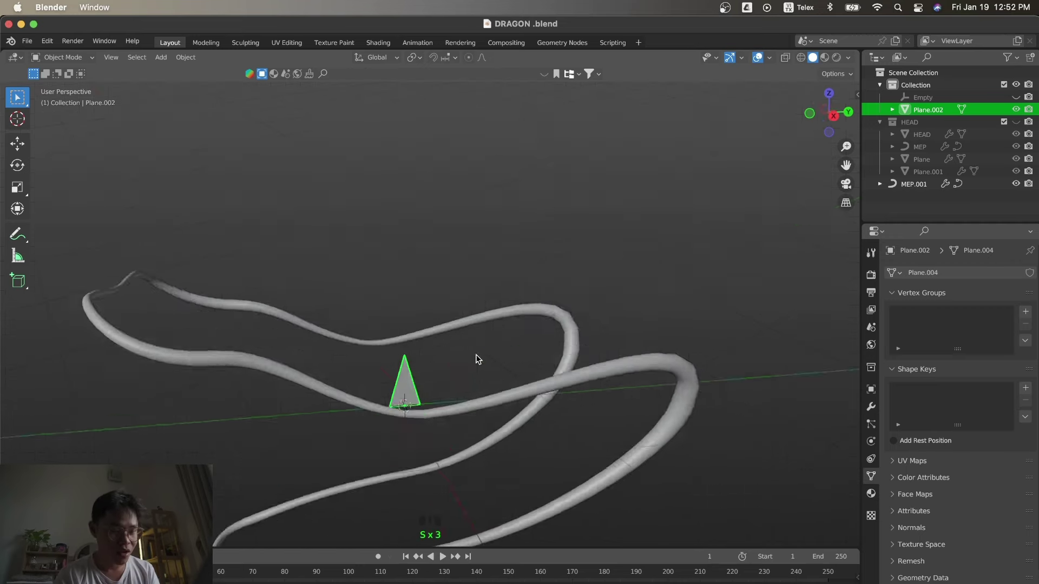
pyautogui.click(562, 395)
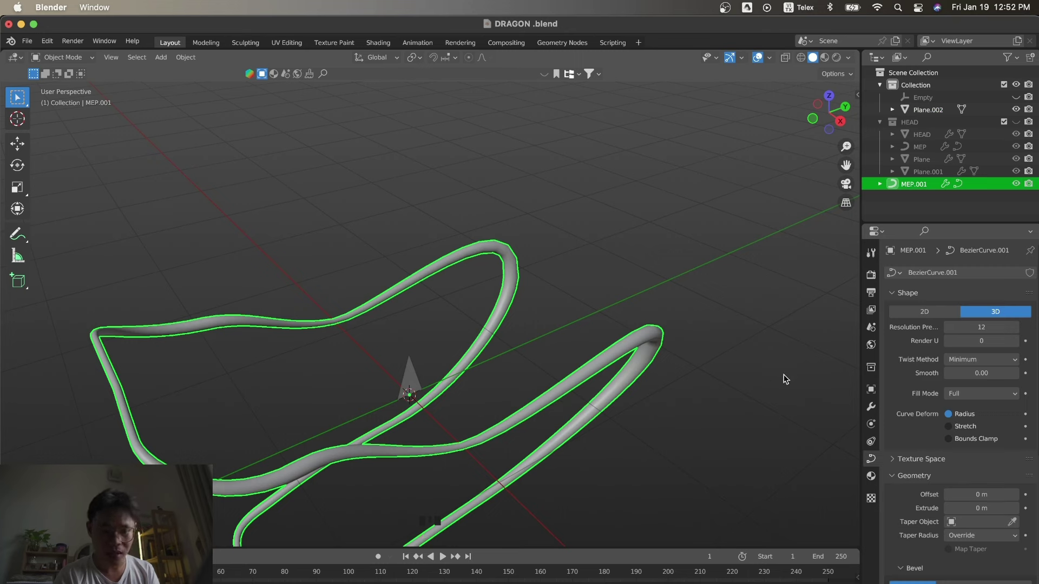
pyautogui.click(873, 415)
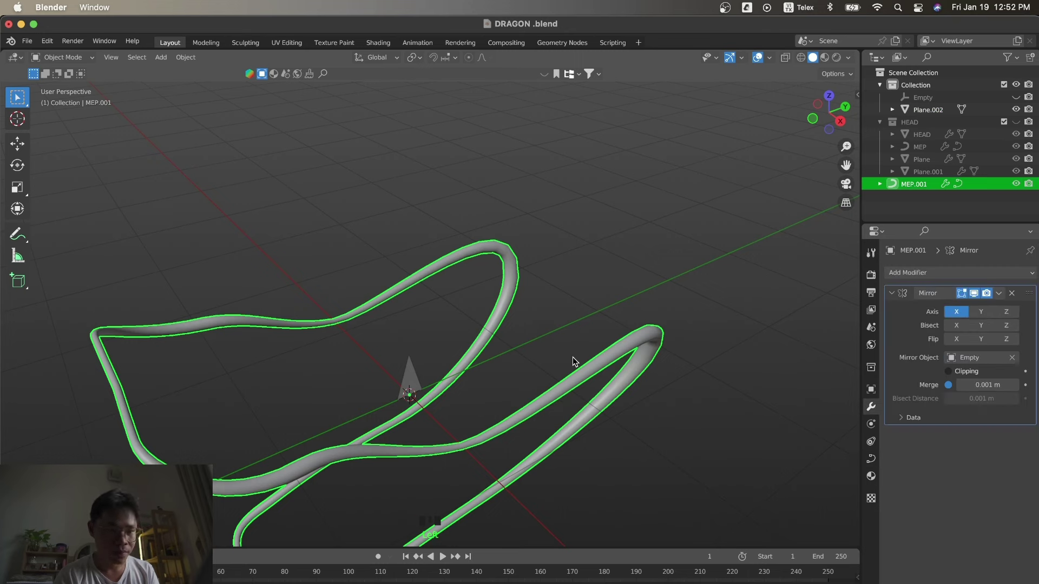
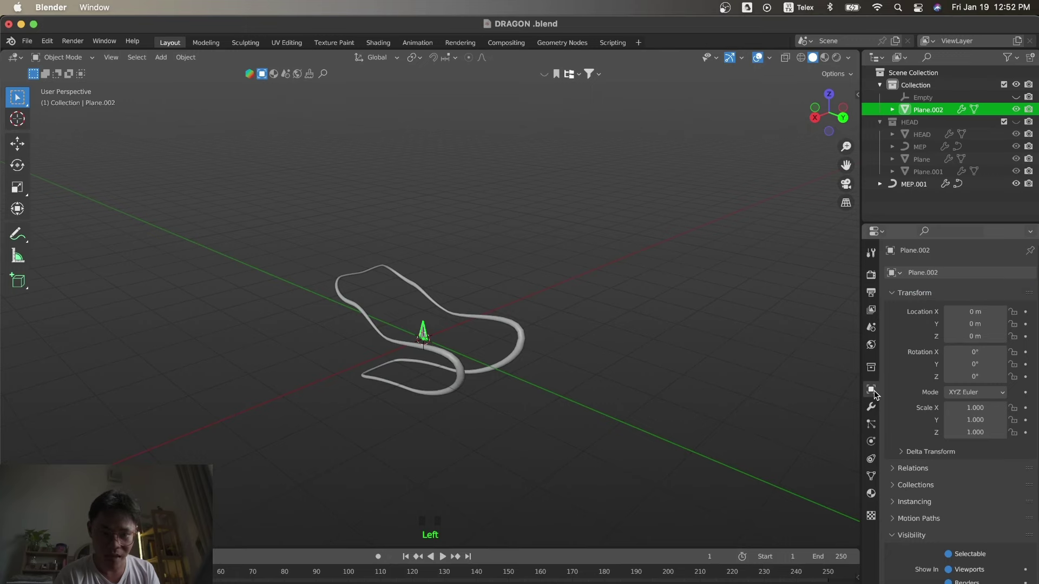
pyautogui.press('KP_3')
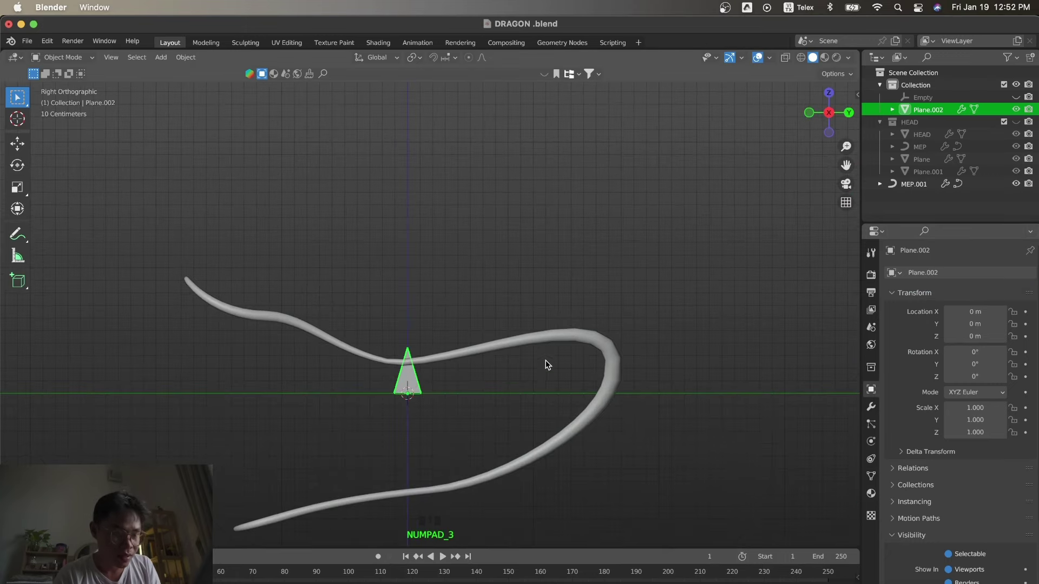
pyautogui.click(408, 420)
pyautogui.click(872, 408)
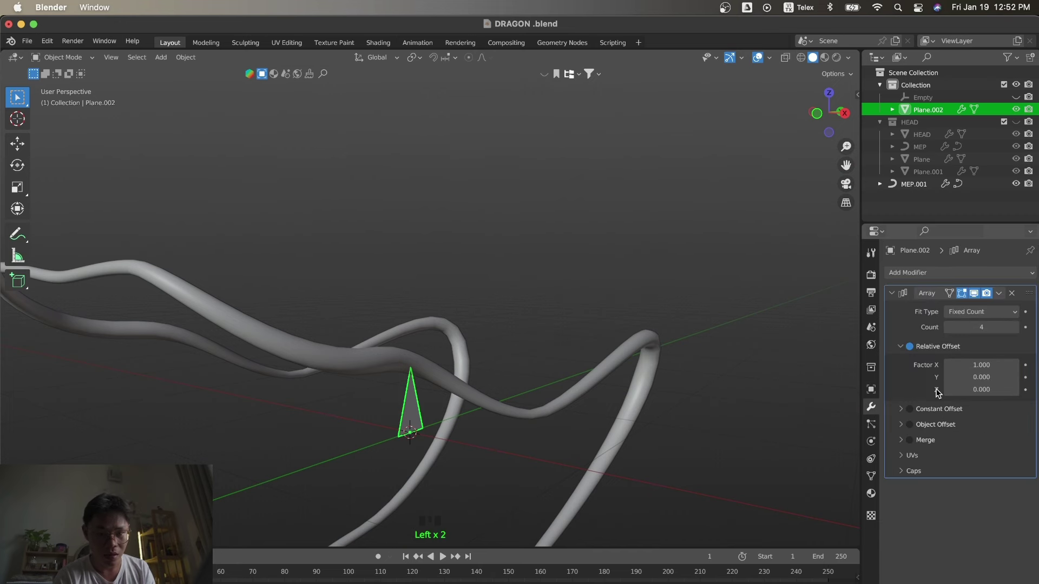
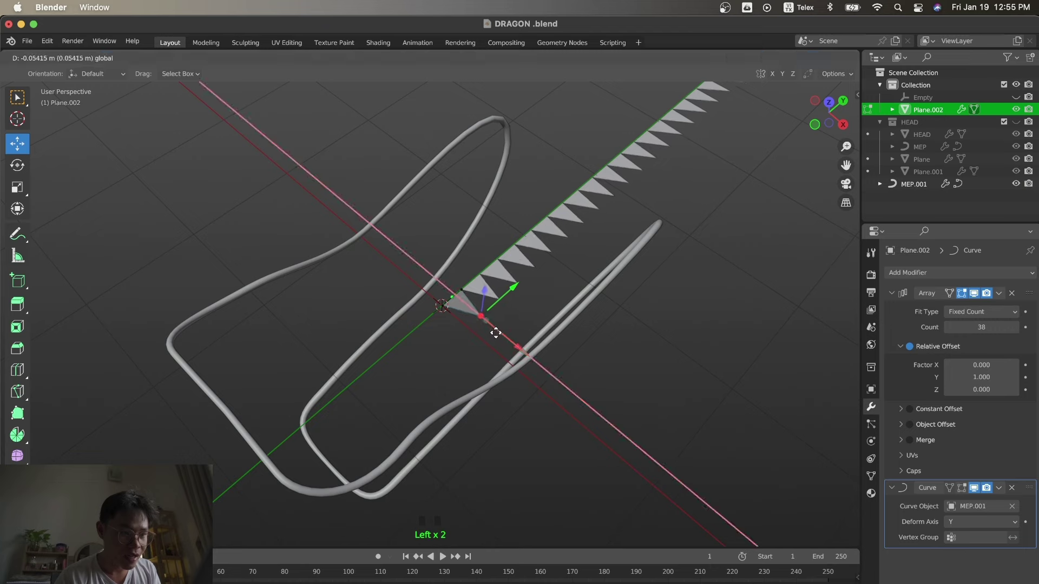
# Select and scale MEP.001's control points at the hooked bend and tail in front and side views.
pyautogui.press('Tab')
pyautogui.press('KP_1')
pyautogui.press('s')
pyautogui.press('KP_3')
pyautogui.click(681, 430)
pyautogui.press('s')
pyautogui.click(672, 284)
pyautogui.press('Tab')
pyautogui.press('Tab')
# Fatten the curve radius at those points with Alt+S so the spikes grow longer there.
pyautogui.click(642, 273)
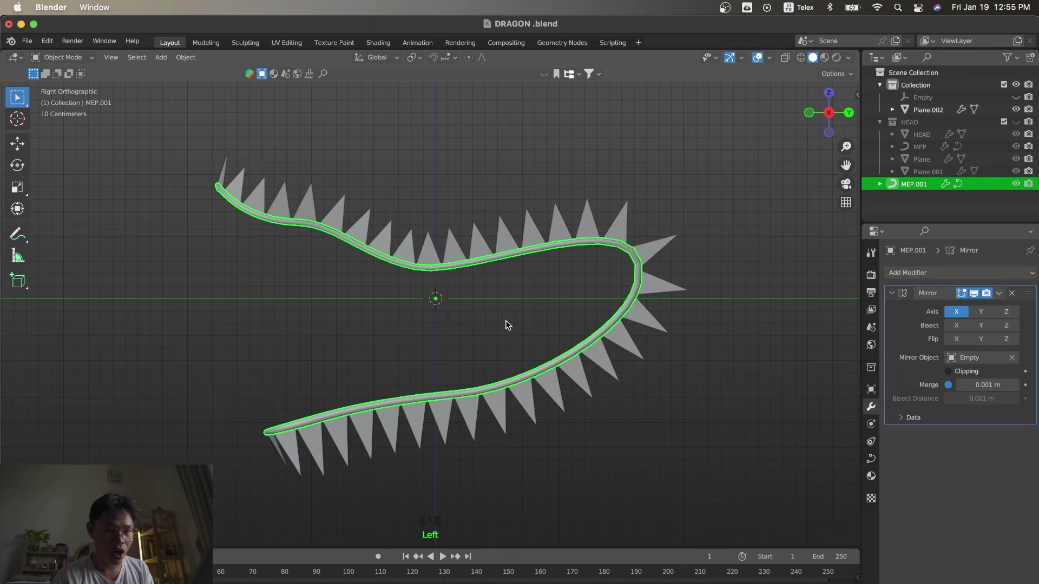
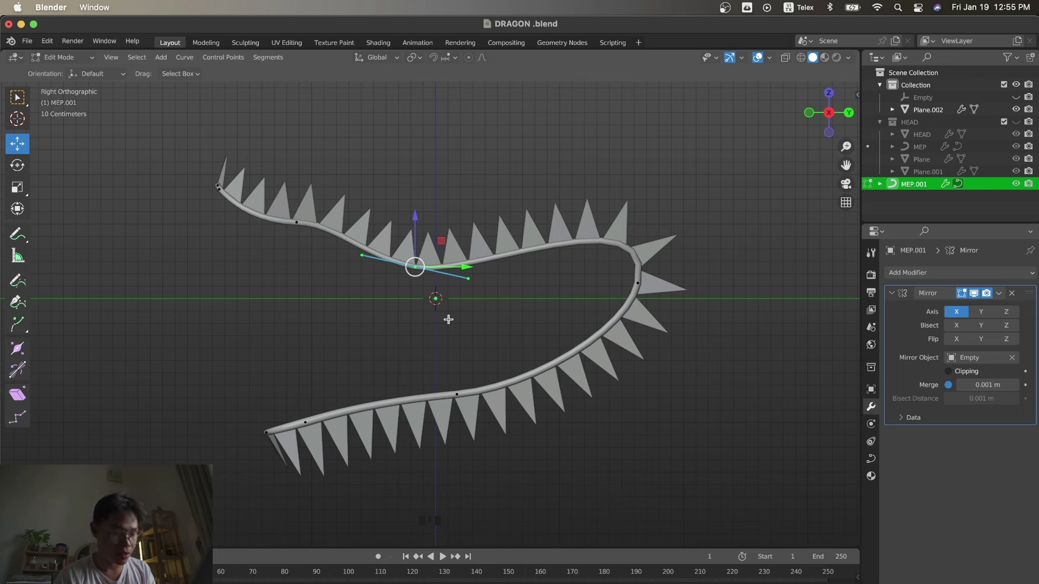
pyautogui.press('s')
pyautogui.press('alt+s')
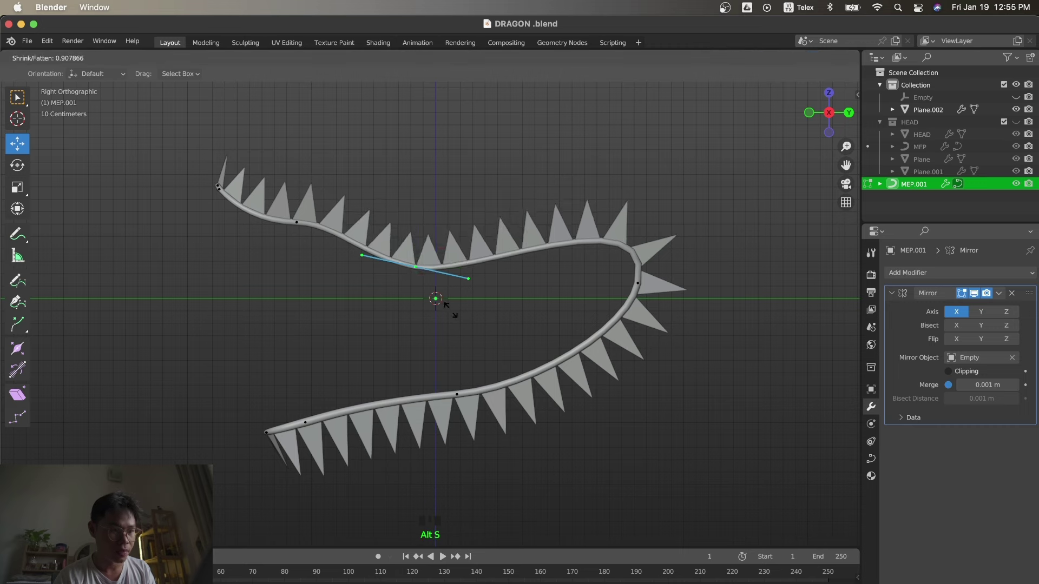
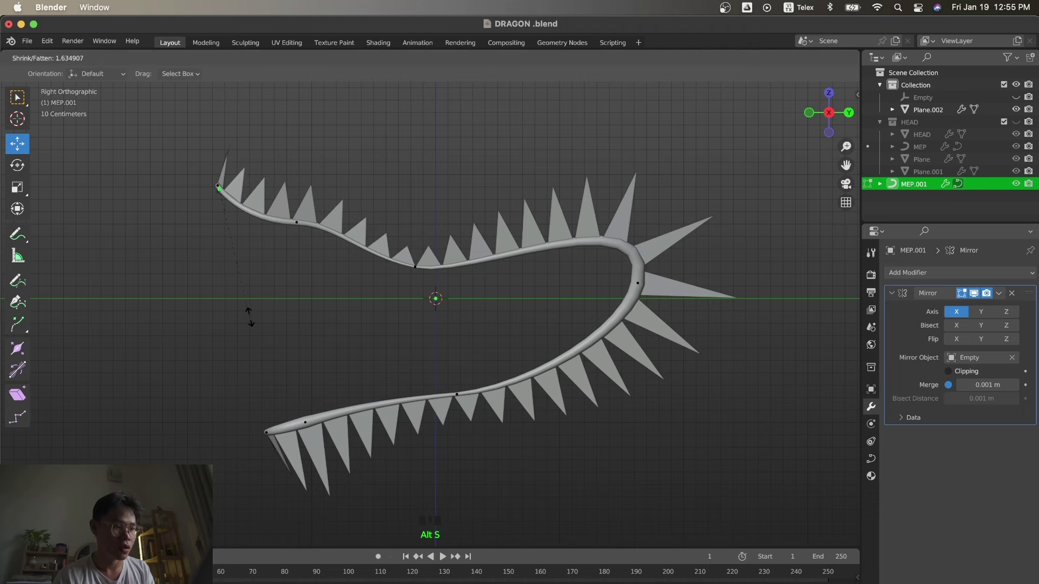
pyautogui.press('alt+s')
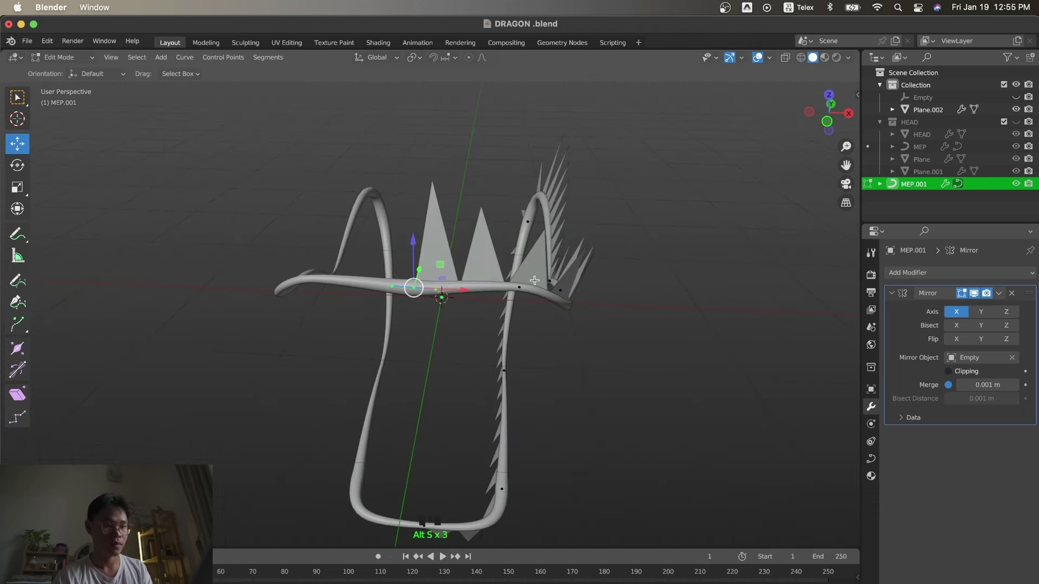
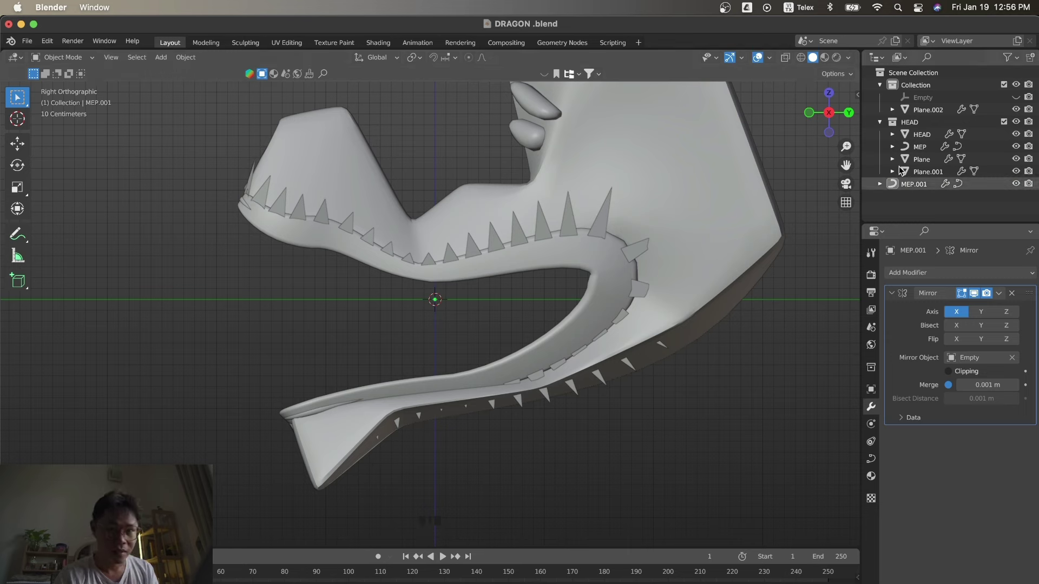
# Move MEP.001's control points and lower tail so the curve traces the lip down to the jaw tip.
pyautogui.click(928, 188)
pyautogui.press('Tab')
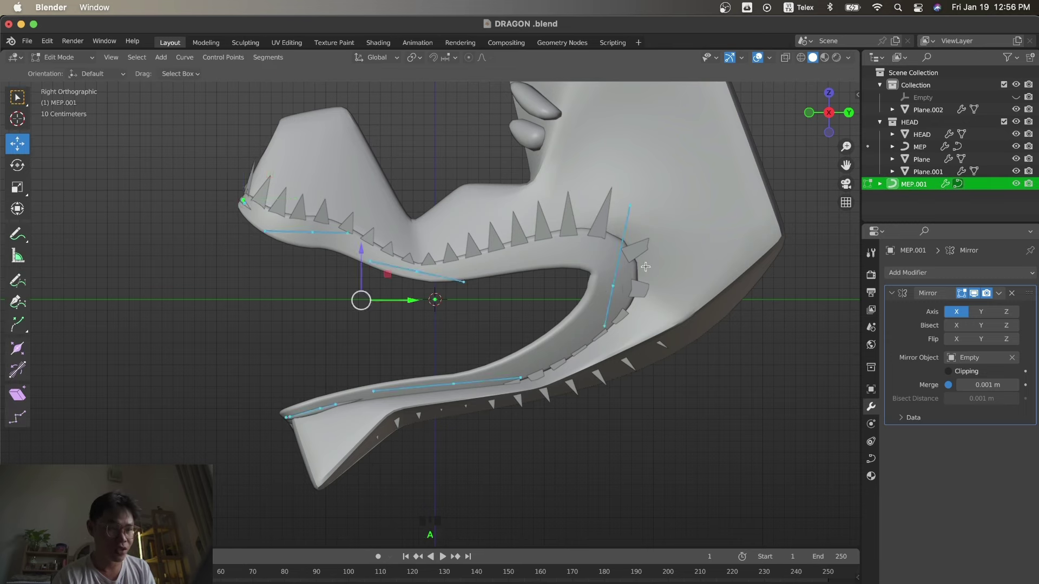
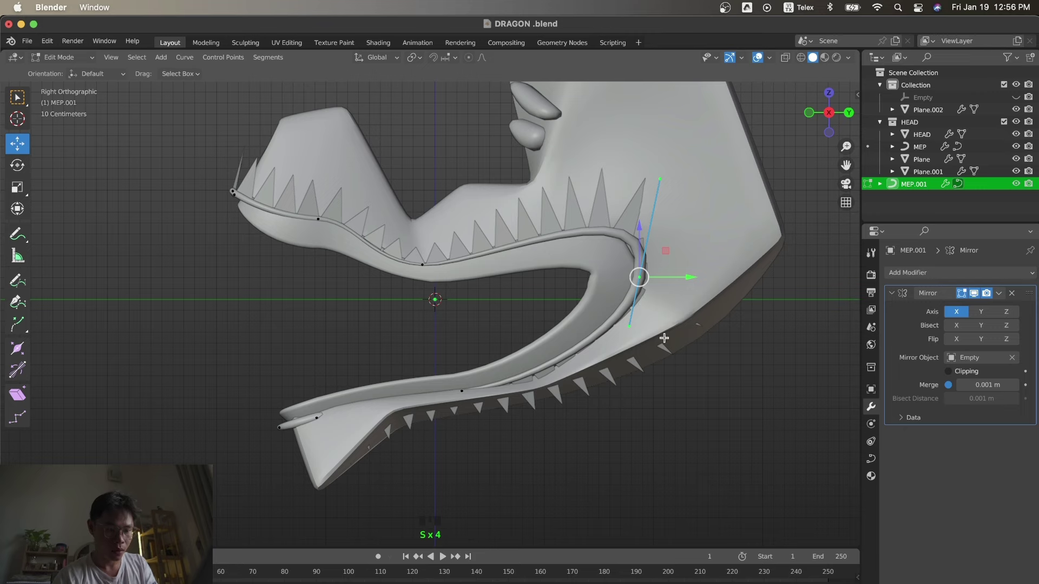
pyautogui.press('KP_1')
pyautogui.press('g')
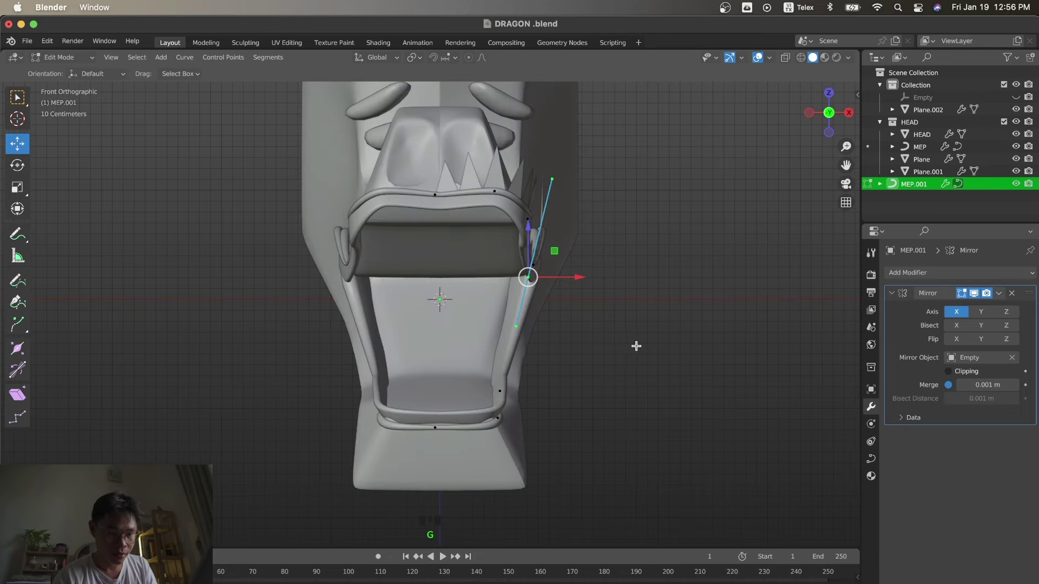
pyautogui.press('KP_7')
pyautogui.press('r')
pyautogui.press('KP_3')
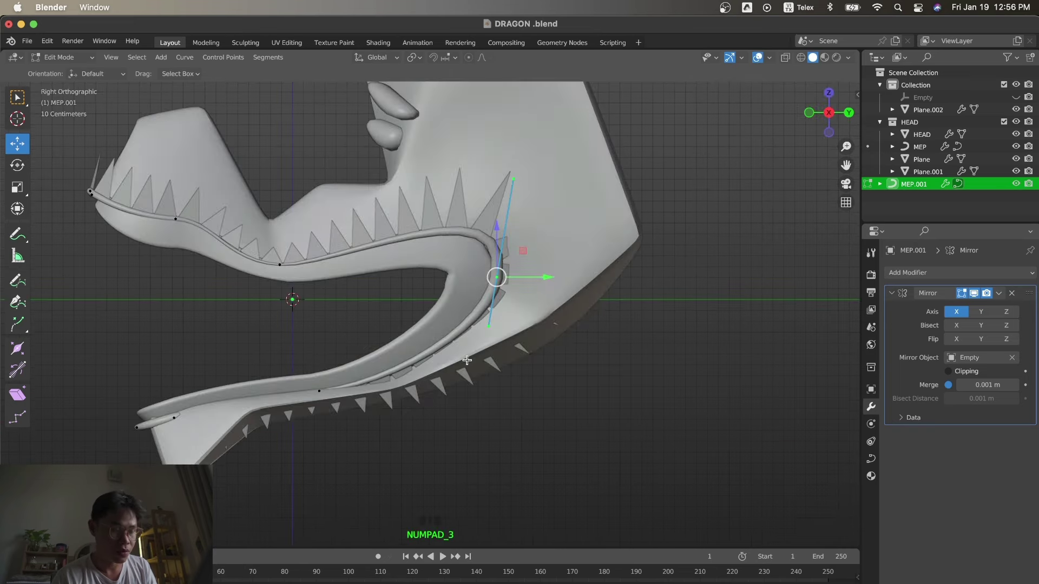
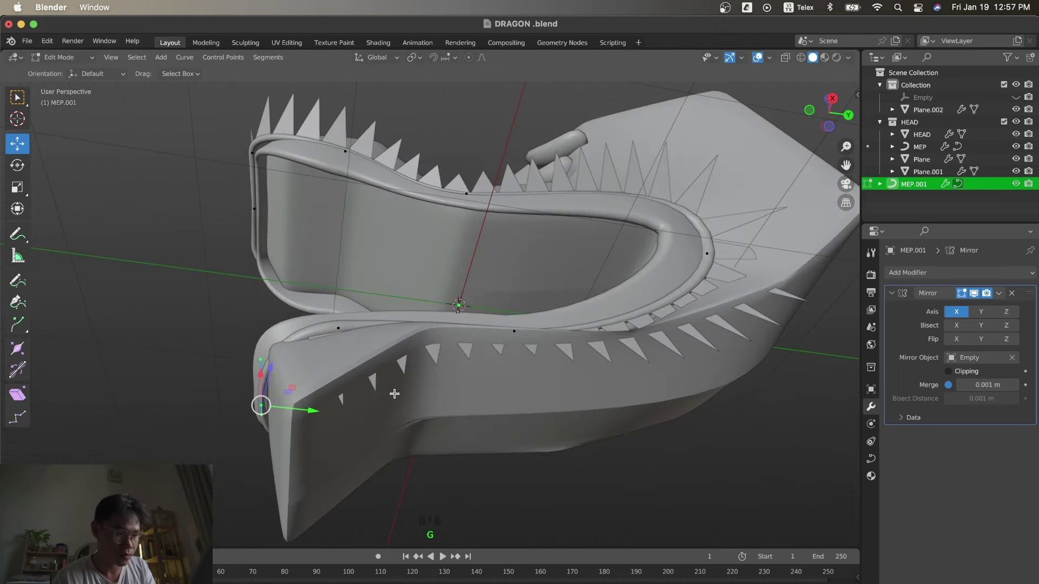
pyautogui.press('Tab')
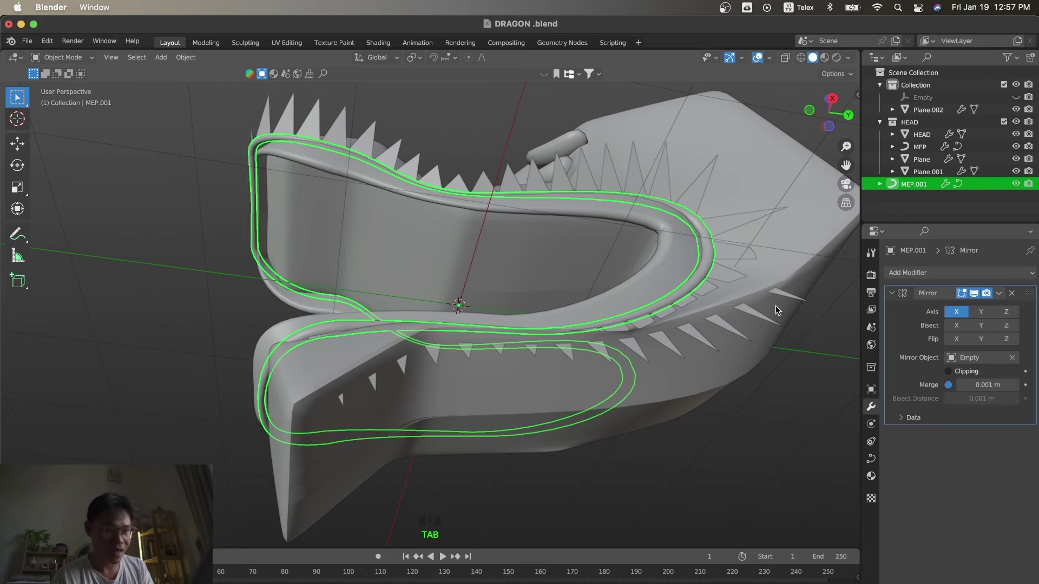
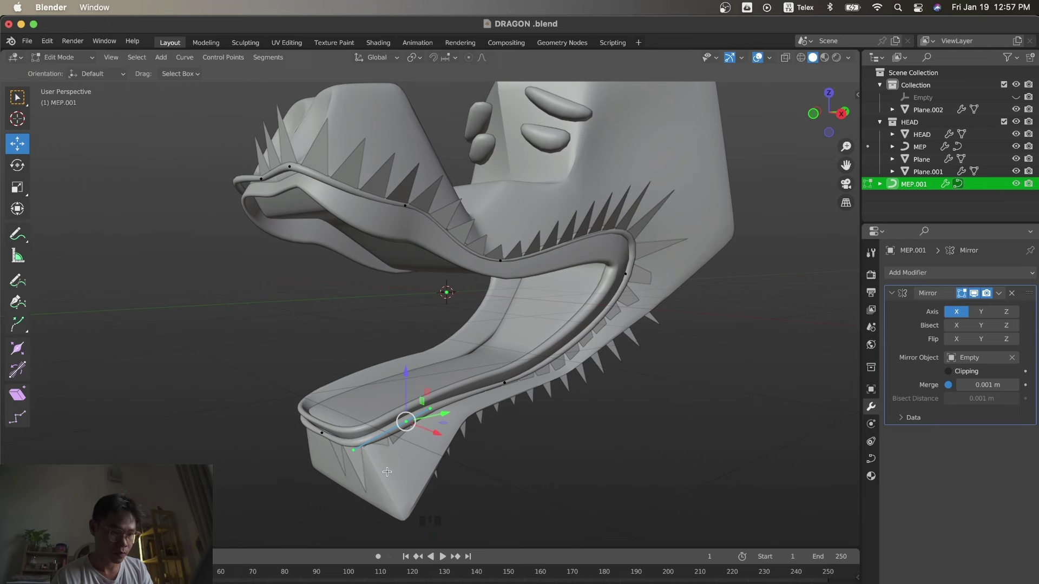
# Move the lower-jaw curve point into place in front view, then select the Plane.002 tooth row.
pyautogui.press('KP_1')
pyautogui.press('g')
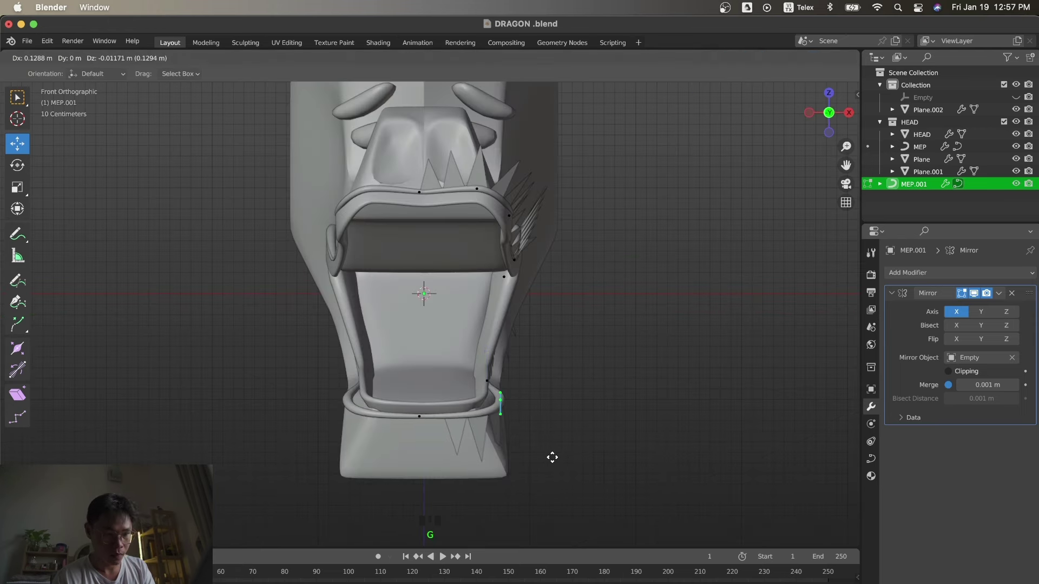
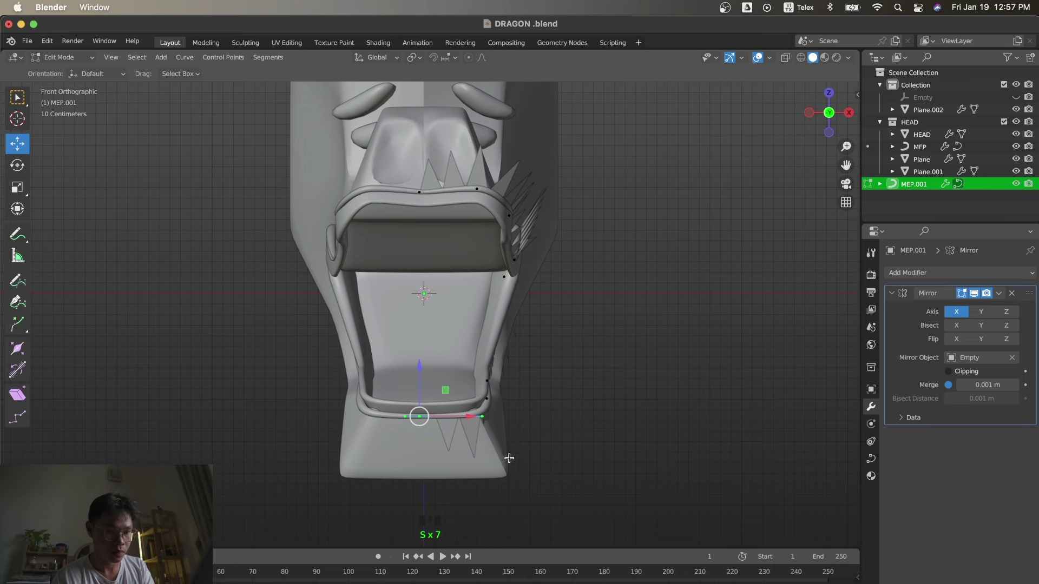
pyautogui.press('z')
pyautogui.press('Tab')
pyautogui.click(475, 435)
# Cancel rotating the tooth row, reselect MEP.001 and rotate its control points about Z in front and side views.
pyautogui.press('r')
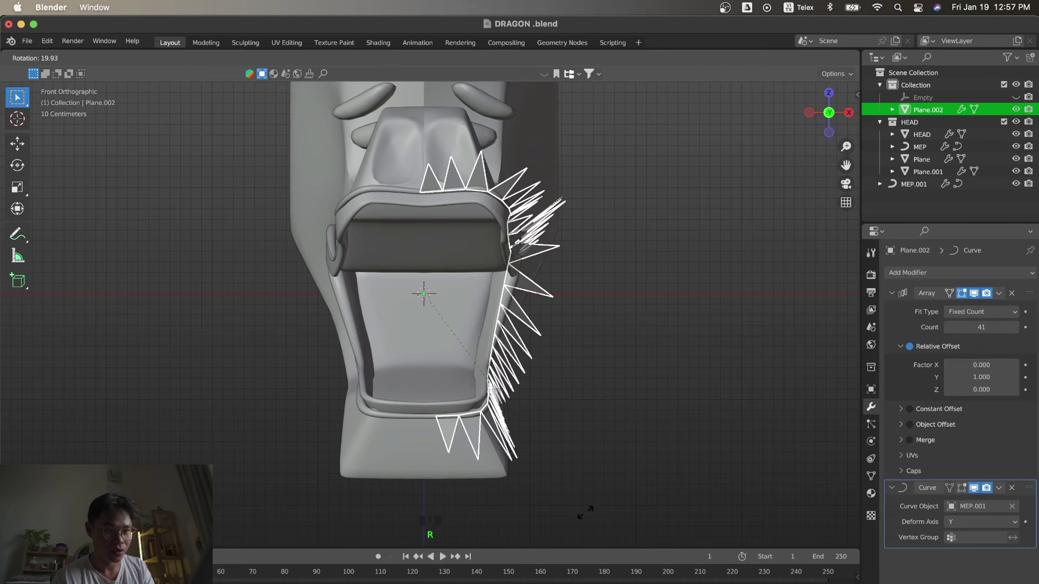
pyautogui.press('KP_3')
pyautogui.click(657, 470)
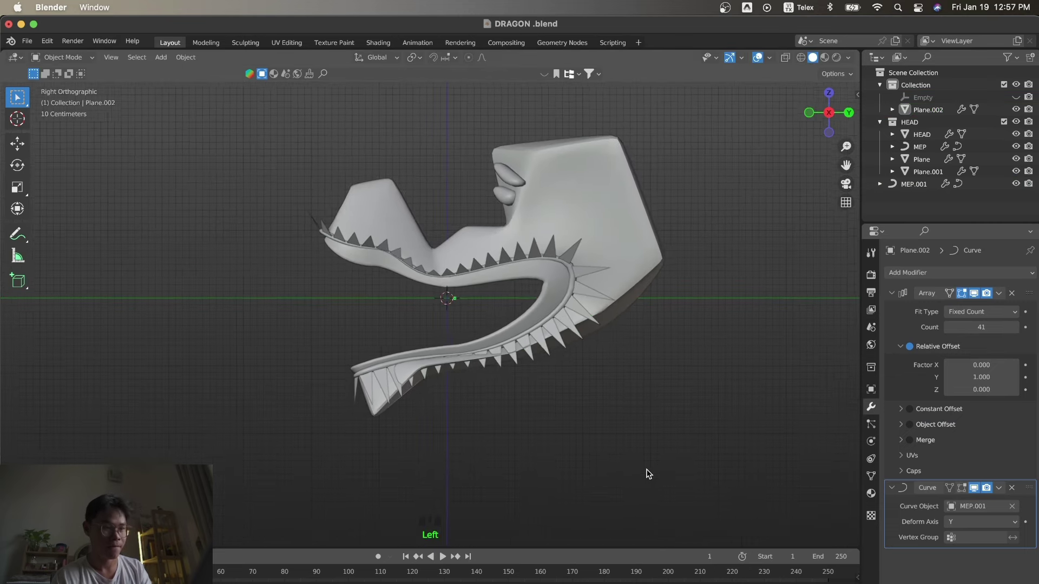
pyautogui.click(294, 204)
pyautogui.press('r')
pyautogui.press('z')
pyautogui.press('KP_1')
pyautogui.press('r')
pyautogui.press('KP_3')
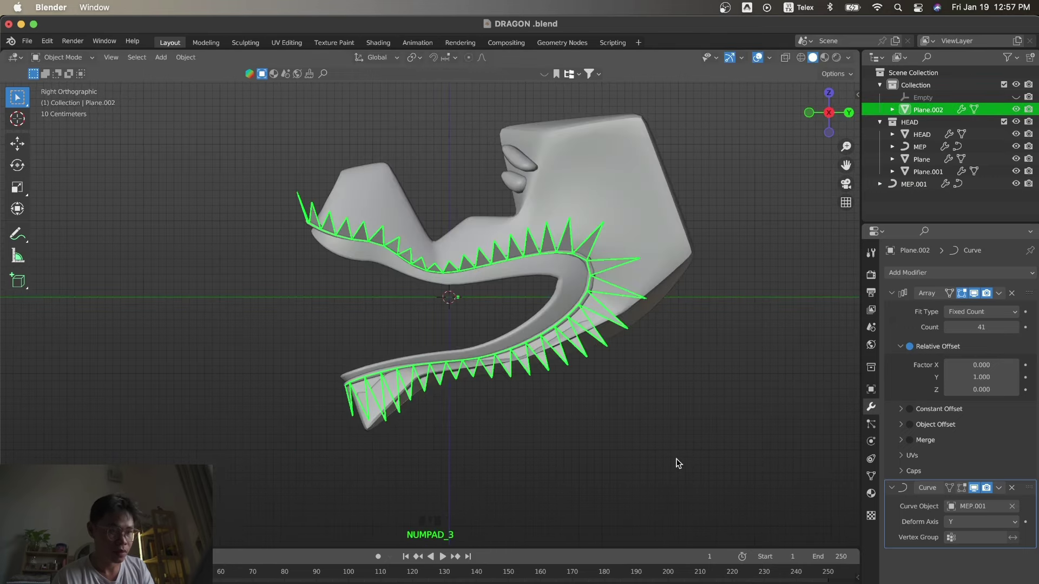
pyautogui.press('r')
pyautogui.press('KP_3')
# Reselect the tooth curve beside the head mesh and re-enter edit mode on it.
pyautogui.click(630, 421)
pyautogui.click(588, 280)
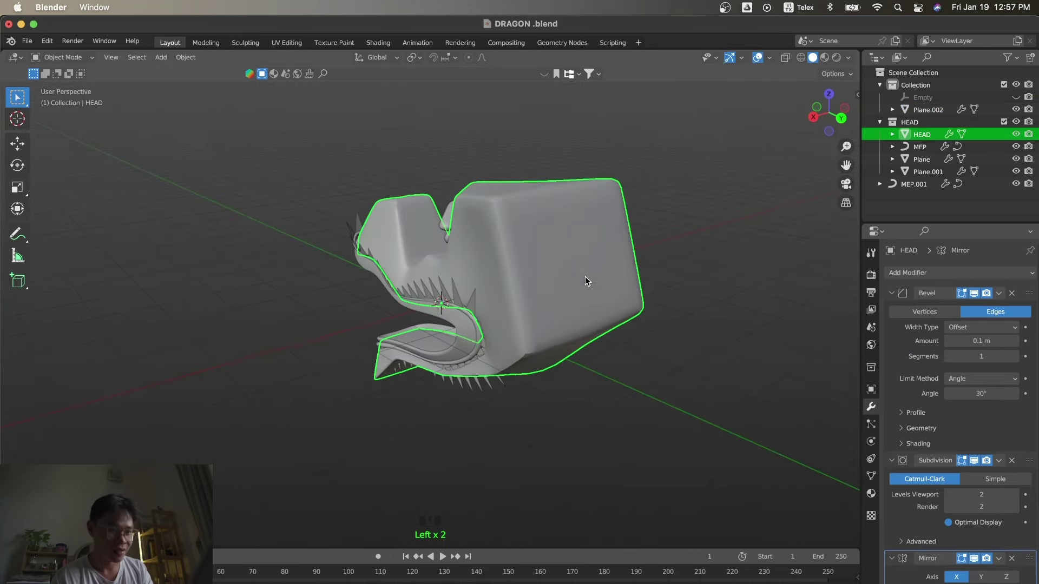
pyautogui.click(480, 353)
pyautogui.press('Tab')
pyautogui.click(482, 336)
pyautogui.click(448, 350)
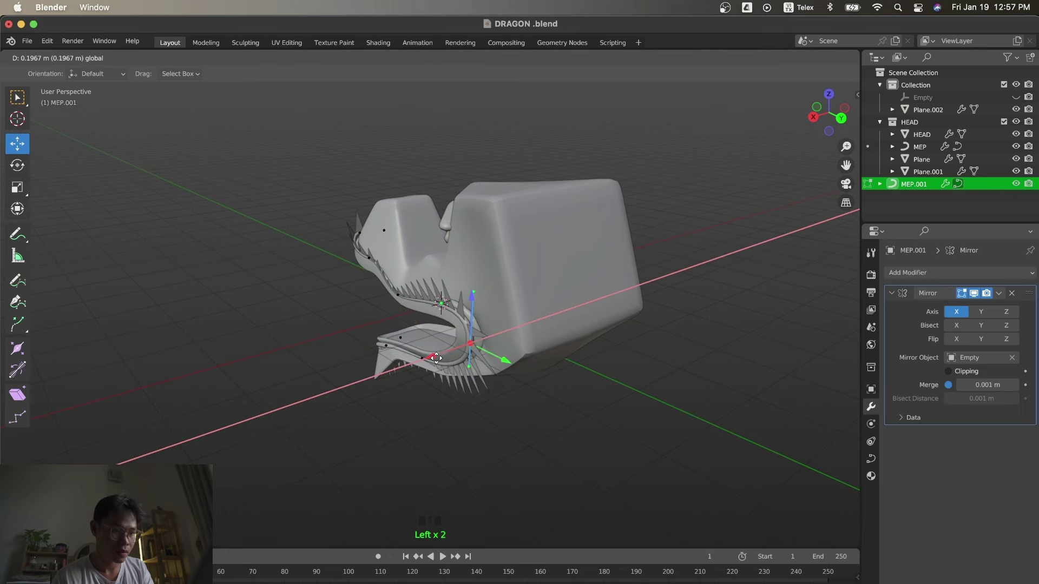
# Tilt the mouth-corner curve point in front view to angle the nearby spikes, then return to side view.
pyautogui.press('z')
pyautogui.press('KP_3')
pyautogui.press('r')
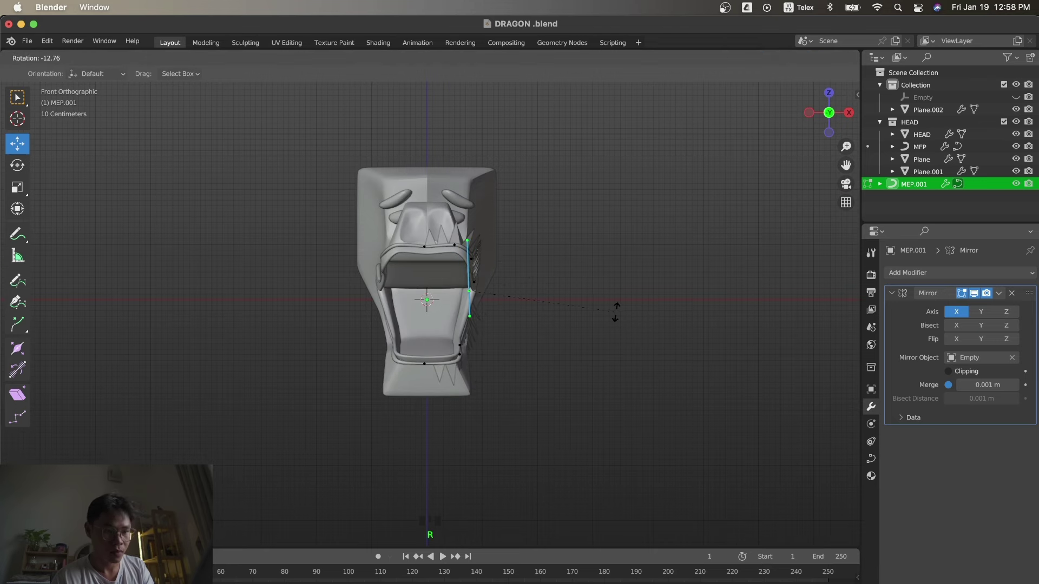
pyautogui.press('KP_3')
pyautogui.press('KP_3')
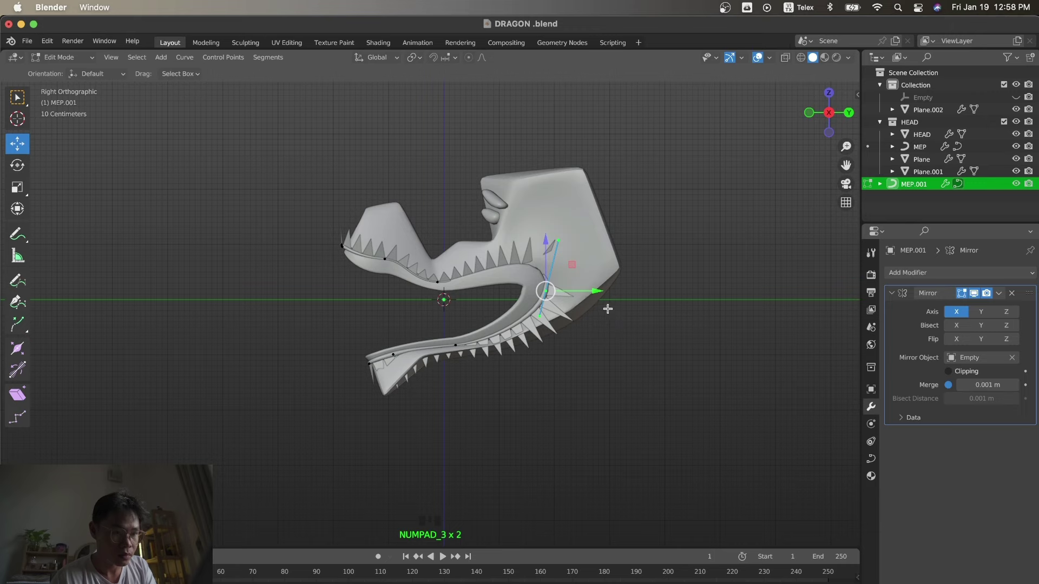
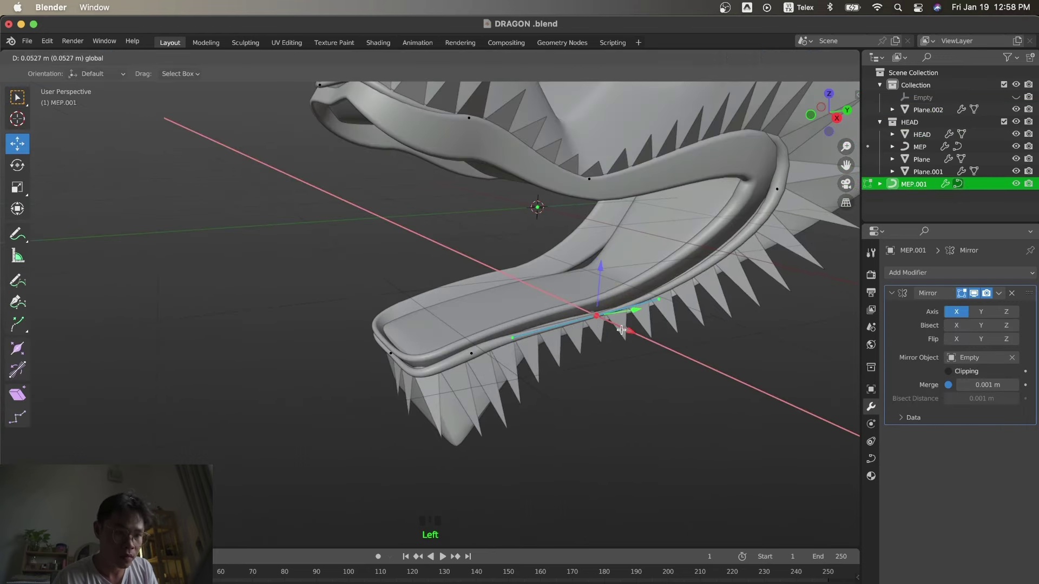
# Confirm the nudged lower-jaw point and return to Object Mode to check the teeth against the mouth rim.
pyautogui.press('Tab')
pyautogui.press('KP_3')
pyautogui.click(625, 370)
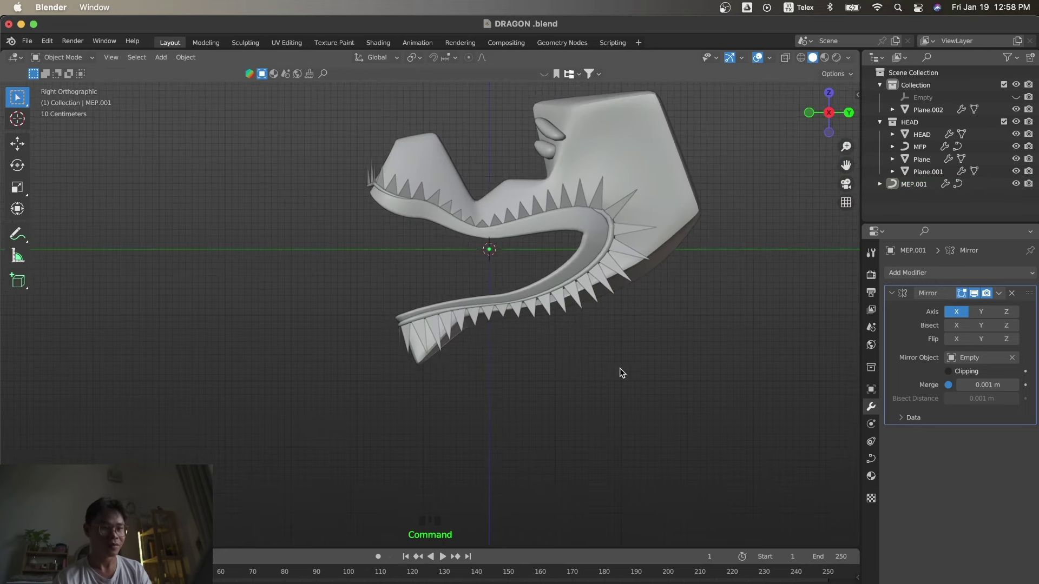
# Move the MEP.001 mouth-corner control point in Right Ortho so the corner teeth follow the jaw.
pyautogui.press('s')
pyautogui.press('s')
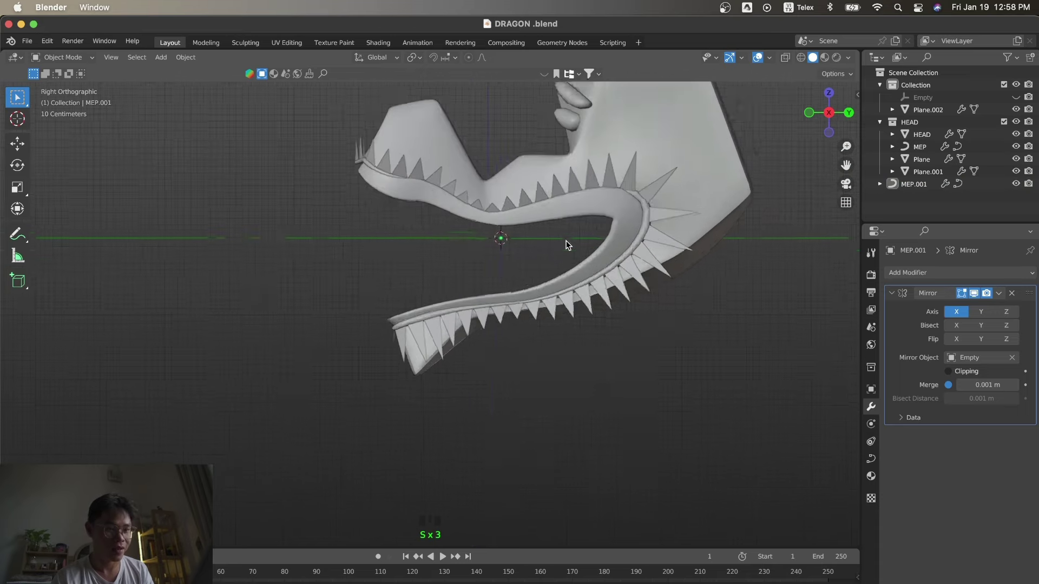
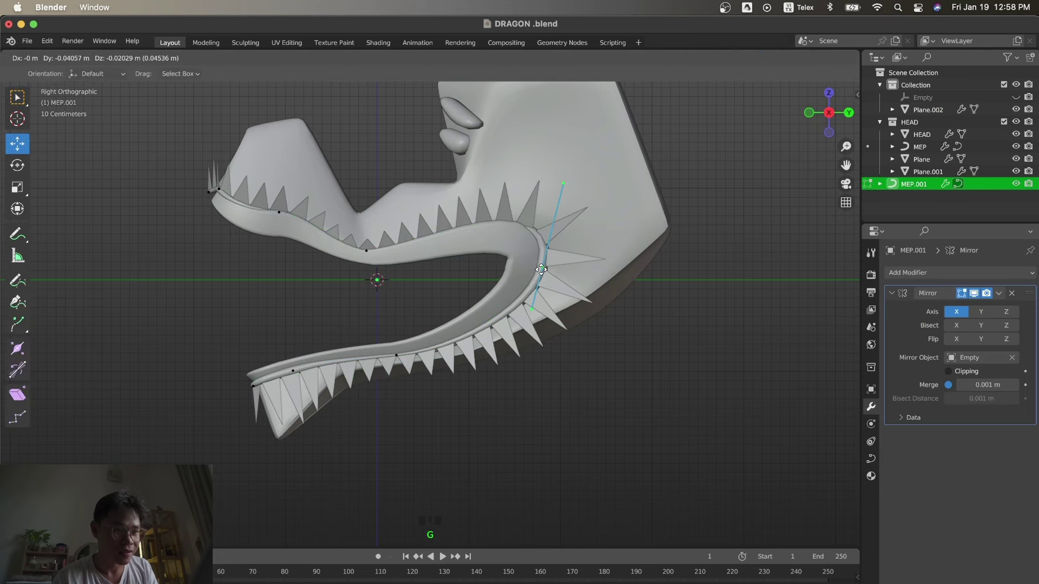
pyautogui.press('KP_1')
pyautogui.press('g')
pyautogui.press('KP_3')
pyautogui.press('g')
pyautogui.press('KP_3')
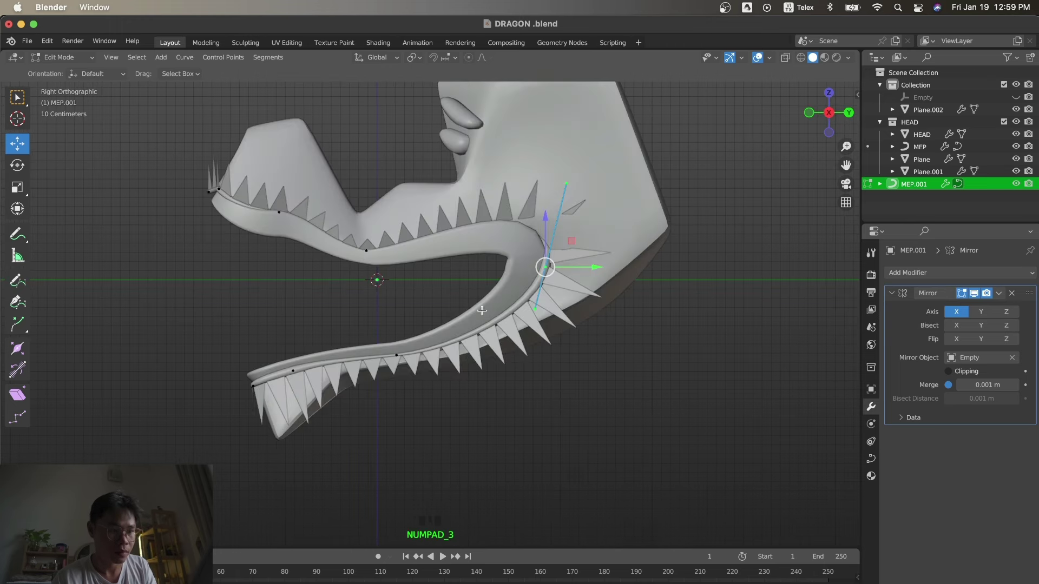
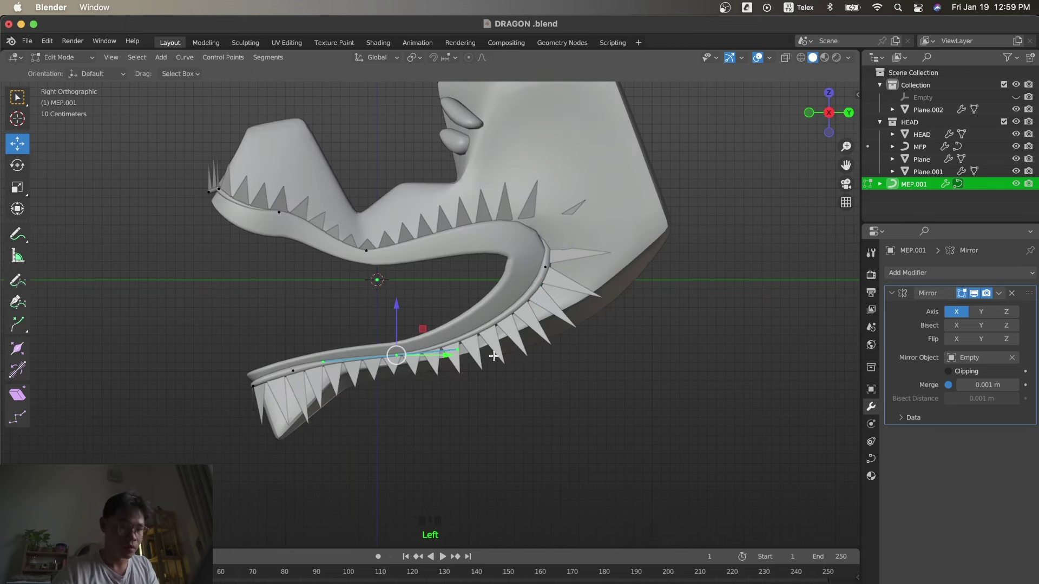
# Check the mouth-corner point from top and front and shift it sideways along X to tuck the teeth in.
pyautogui.press('s')
pyautogui.press('KP_7')
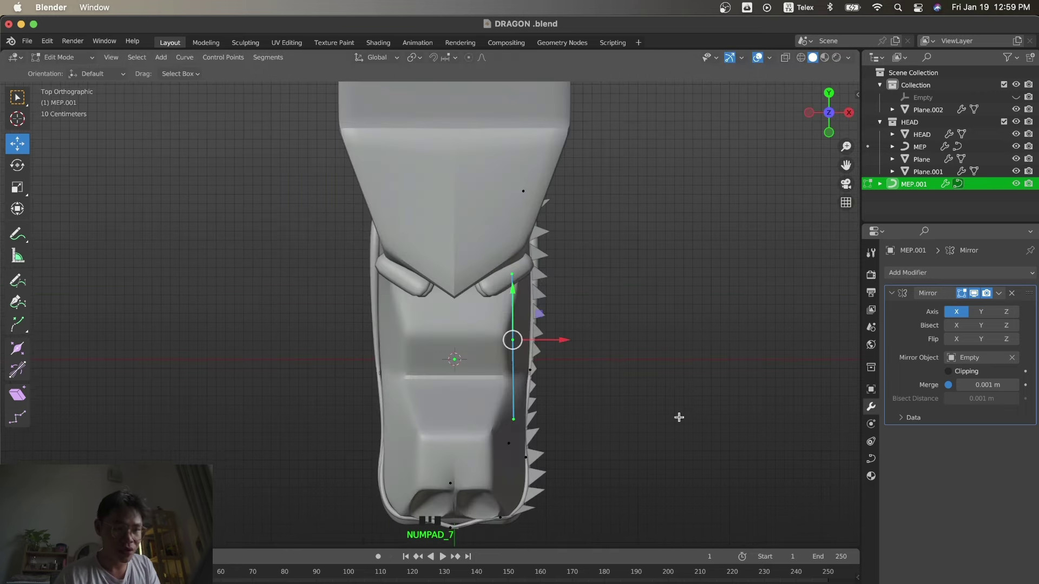
pyautogui.press('r')
pyautogui.press('KP_1')
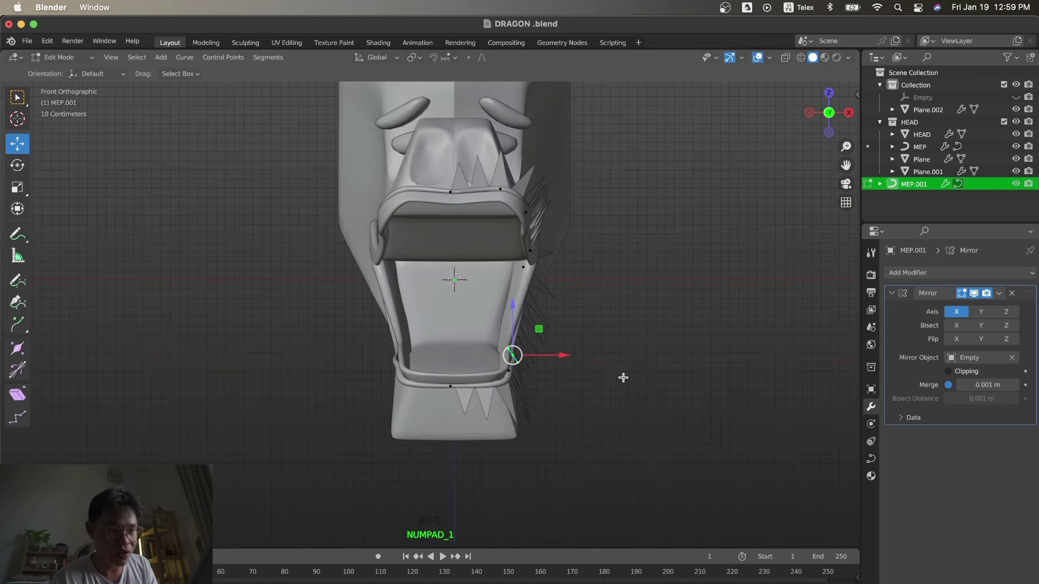
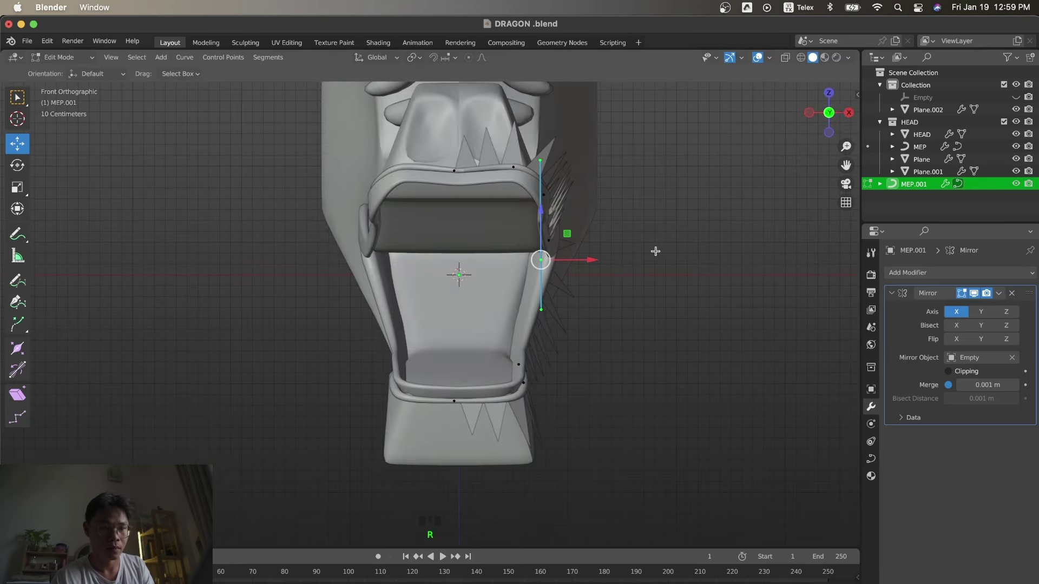
pyautogui.press('KP_3')
# Shrink the corner point's handles and return to the side view of the head.
pyautogui.press('Tab')
pyautogui.press('s')
pyautogui.press('Tab')
pyautogui.press('KP_3')
pyautogui.press('s')
pyautogui.press('g')
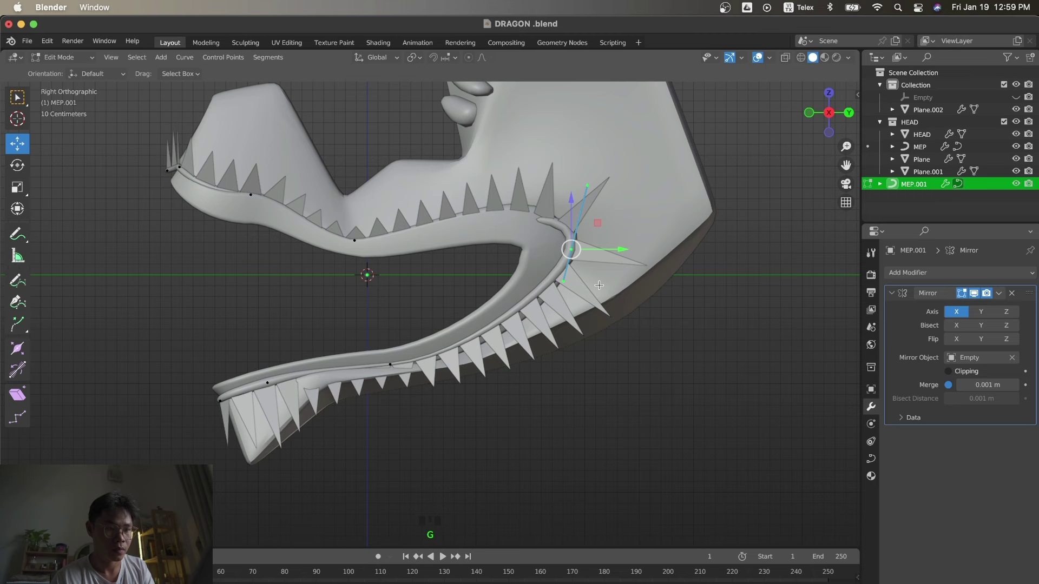
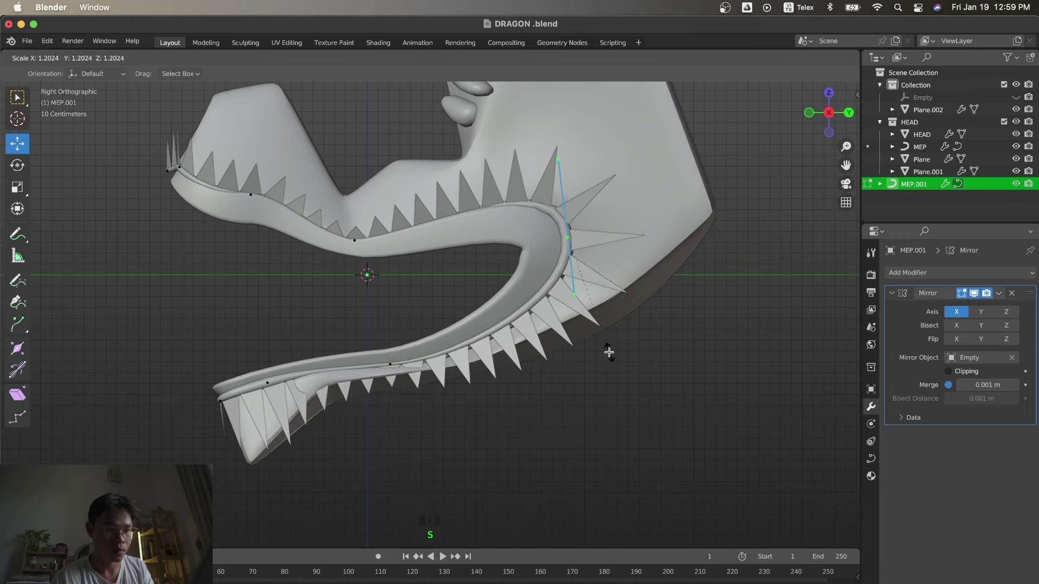
# Slim the tongue curve's radius at the jaw-corner bend with Alt+S and confirm.
pyautogui.press('KP_1')
pyautogui.press('g')
pyautogui.press('KP_3')
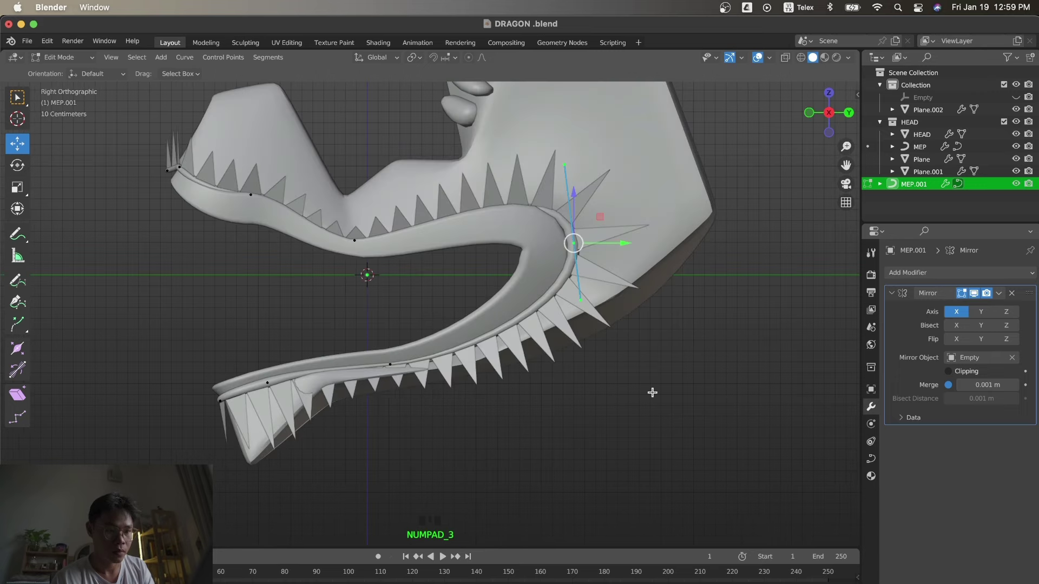
pyautogui.press('alt+s')
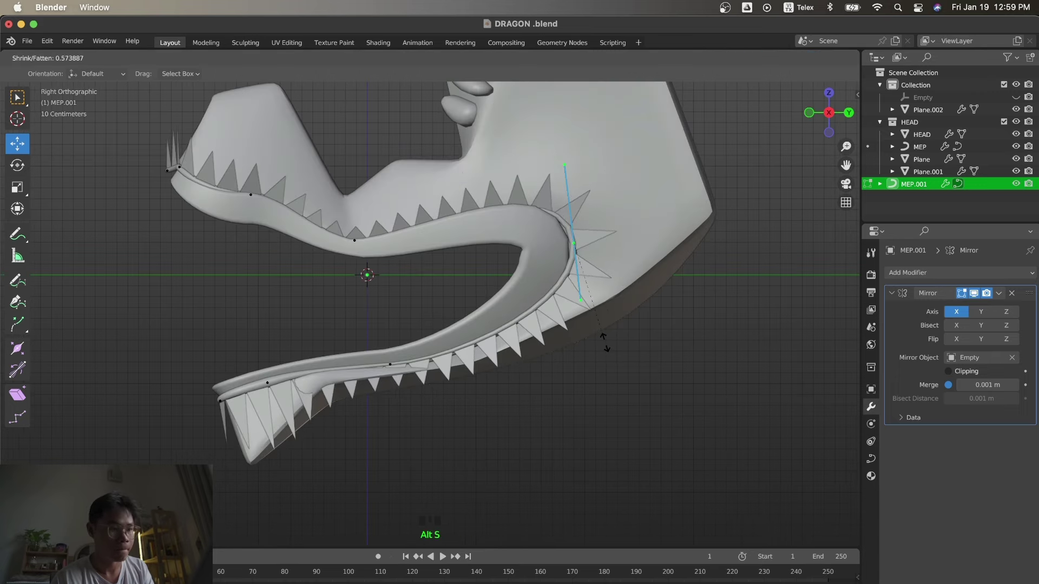
pyautogui.press('alt+s')
pyautogui.press('Tab')
pyautogui.click(669, 467)
# Leave Edit Mode, view the jaw from the side and show the curve's shape settings.
pyautogui.press('s')
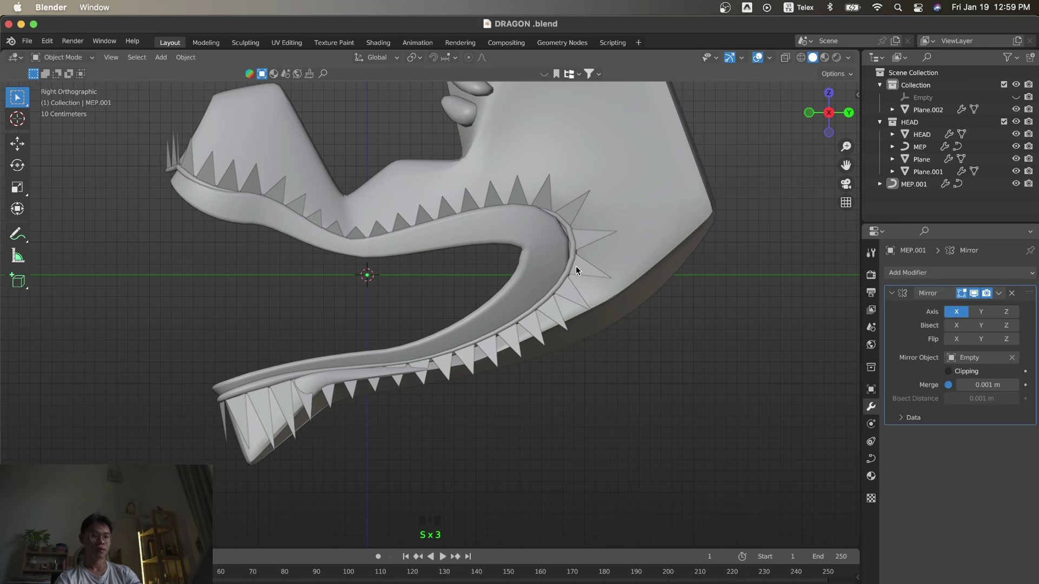
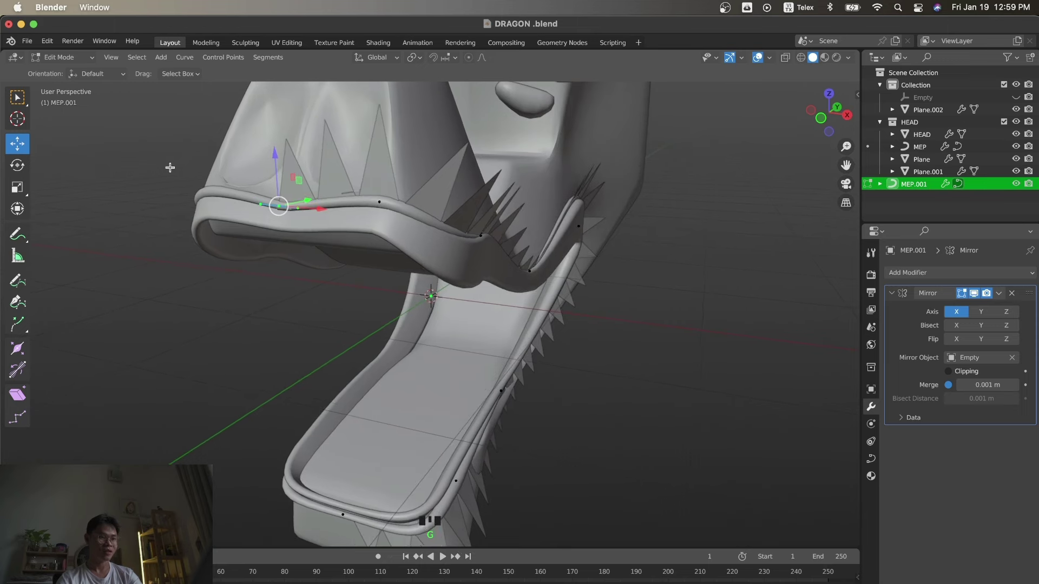
pyautogui.press('s')
pyautogui.press('KP_3')
pyautogui.press('Tab')
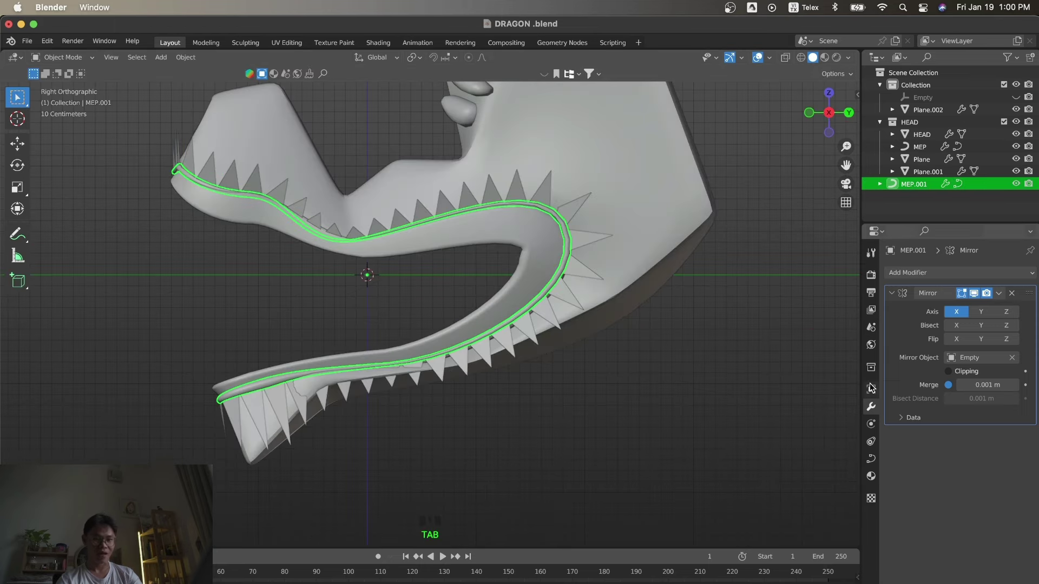
pyautogui.click(877, 465)
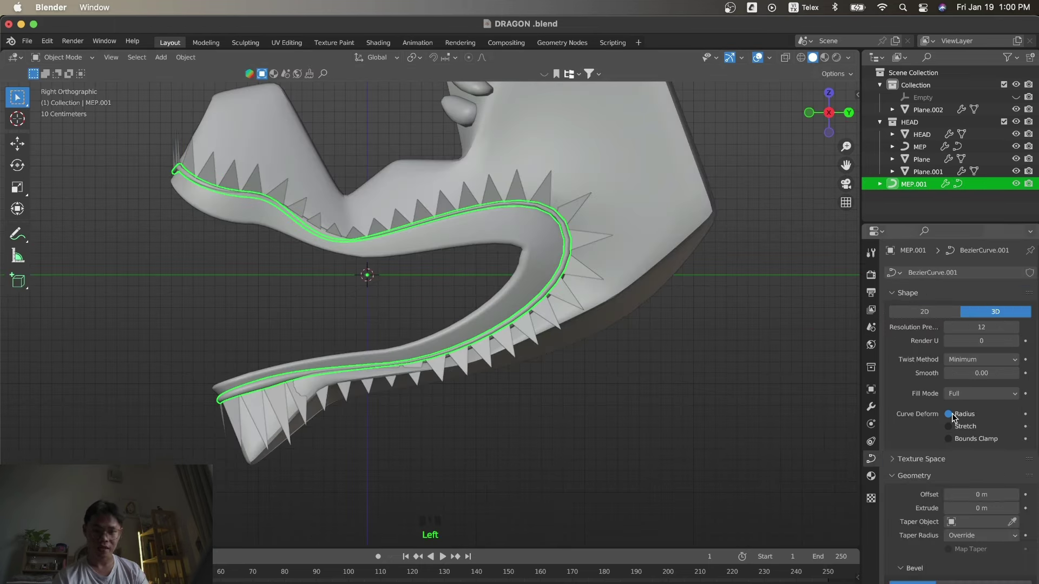
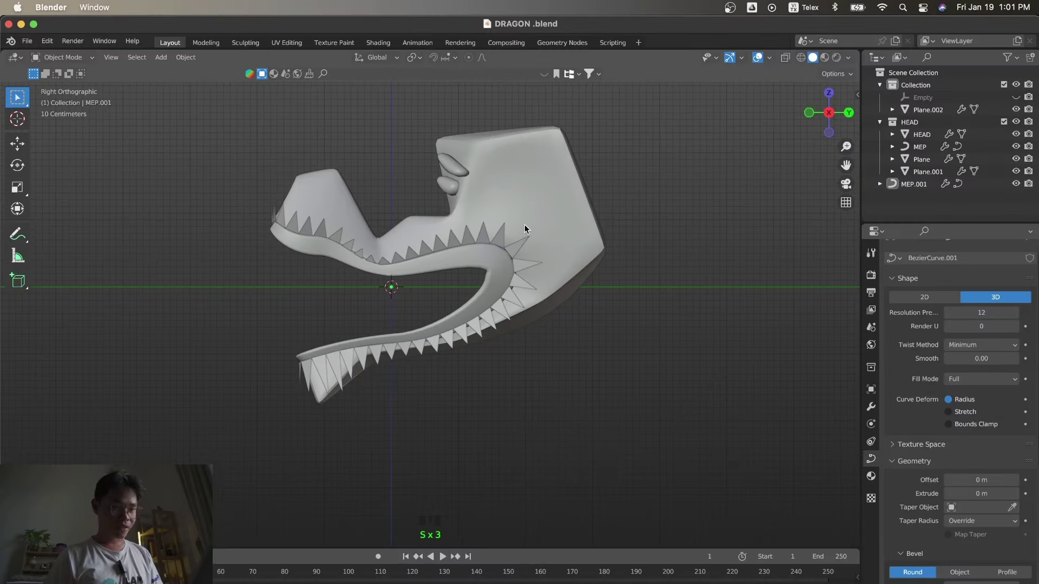
# Adjust the Plane.002 tooth strip's vertices in Edit Mode, moving the selected tooth geometry upward.
pyautogui.click(523, 244)
pyautogui.press('s')
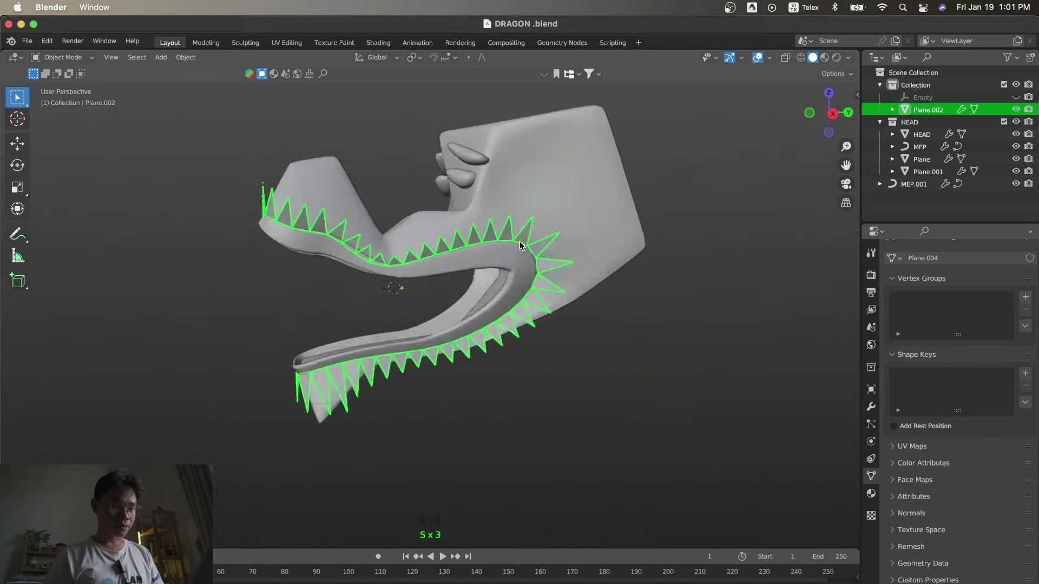
pyautogui.press('KP_3')
pyautogui.press('Tab')
pyautogui.press('Tab')
pyautogui.press('s')
pyautogui.click(344, 244)
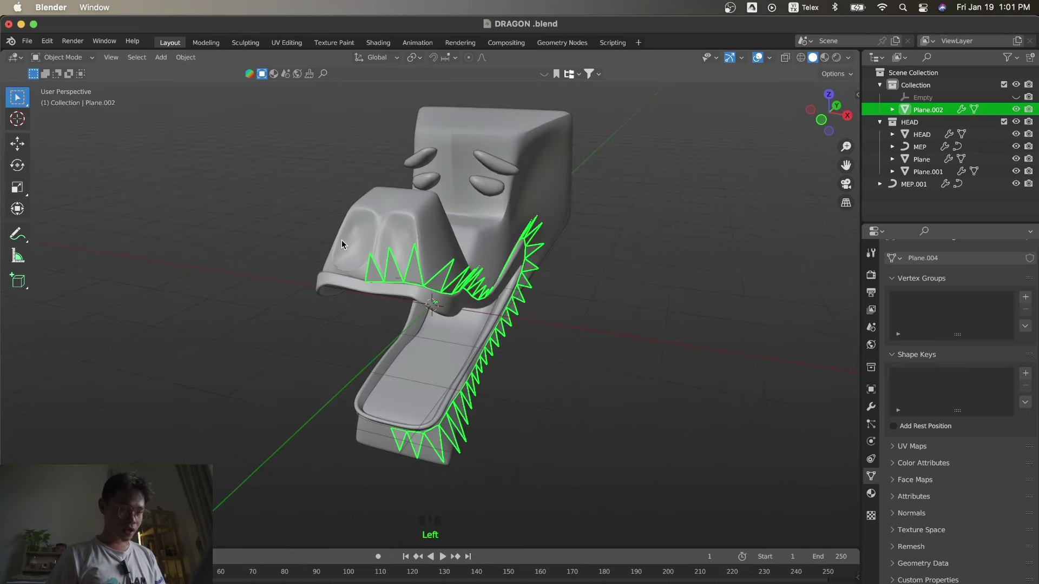
pyautogui.press('KP_7')
pyautogui.press('Tab')
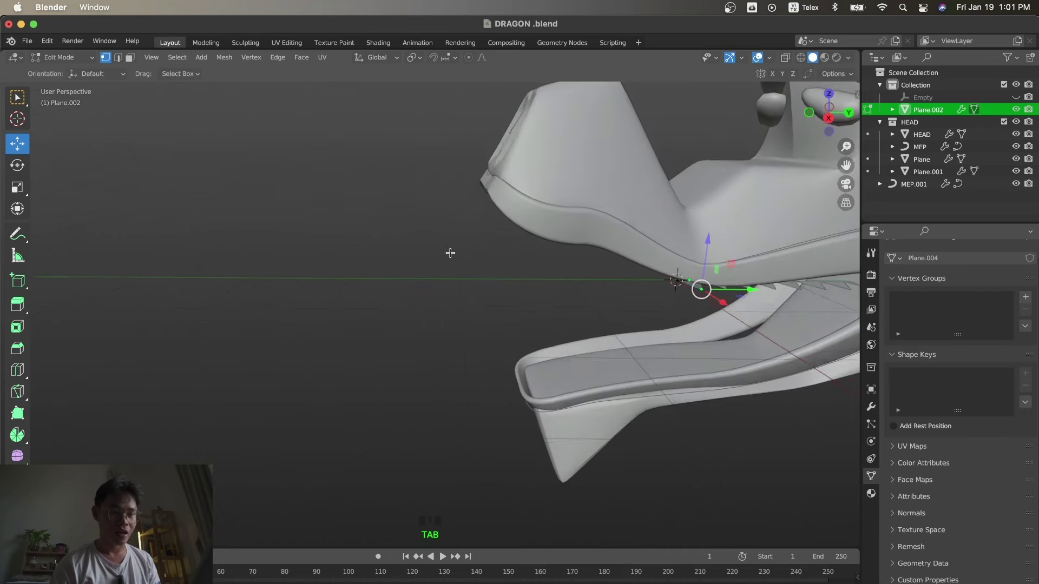
pyautogui.press('KP_3')
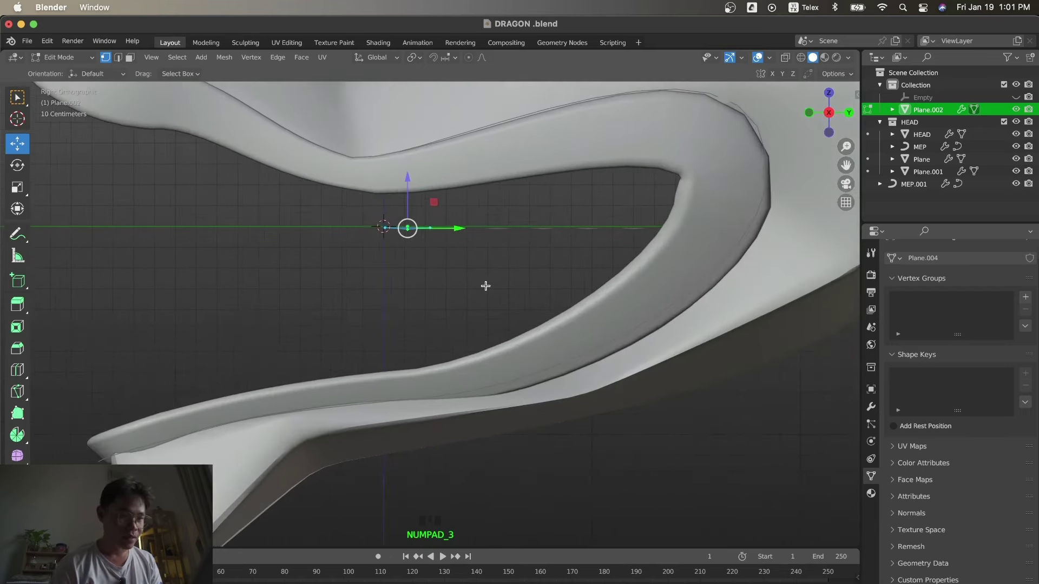
pyautogui.press('shift+d')
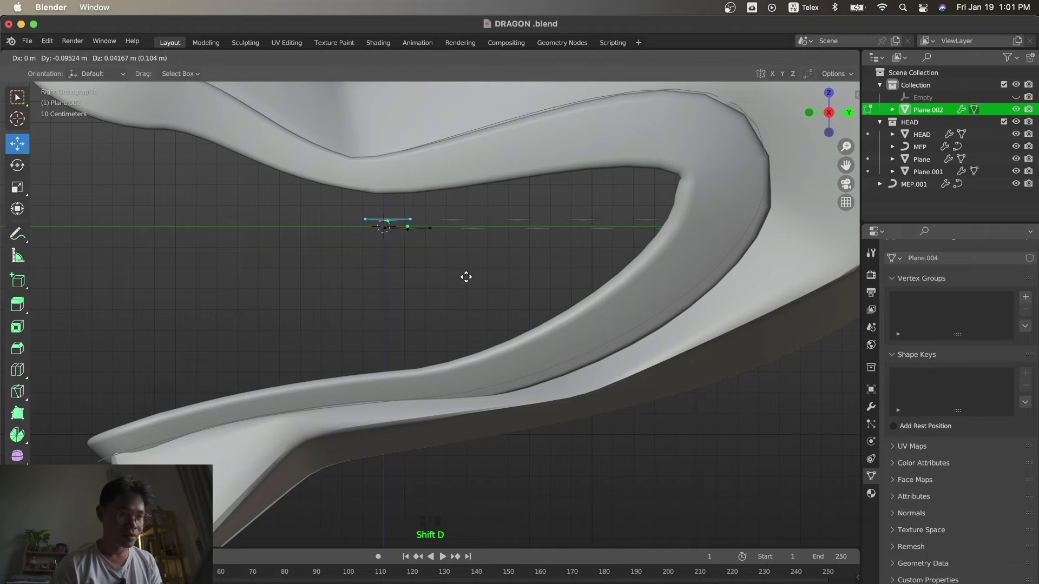
pyautogui.press('Tab')
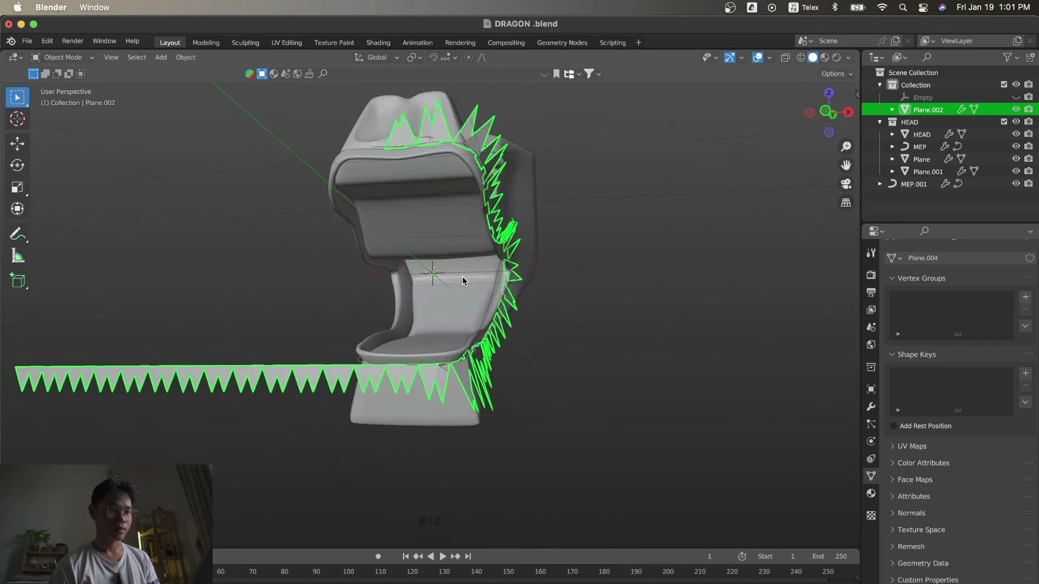
# Duplicate the row of jaw teeth into a second spike object.
pyautogui.press('z')
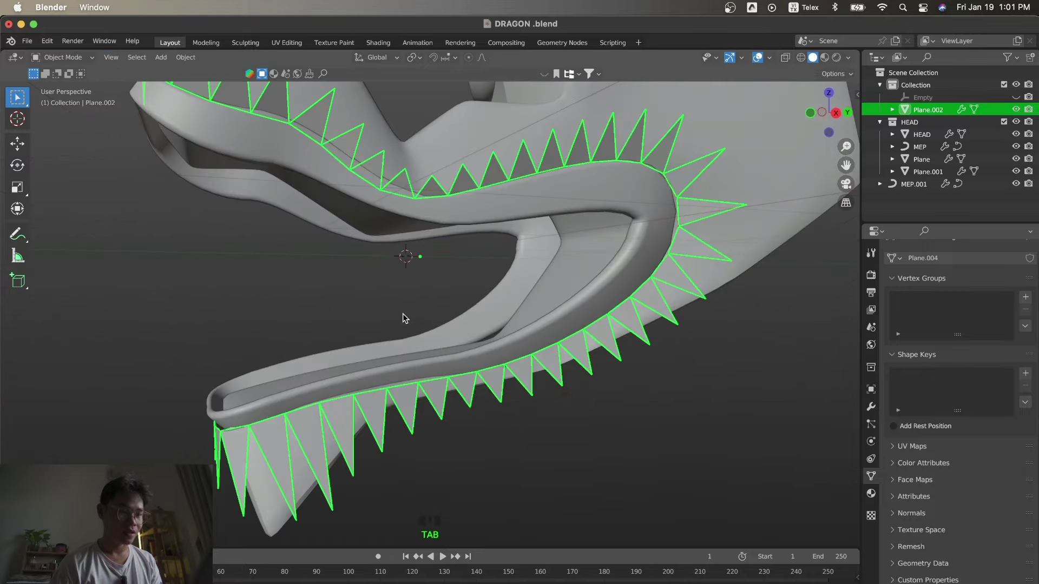
pyautogui.press('shift+d')
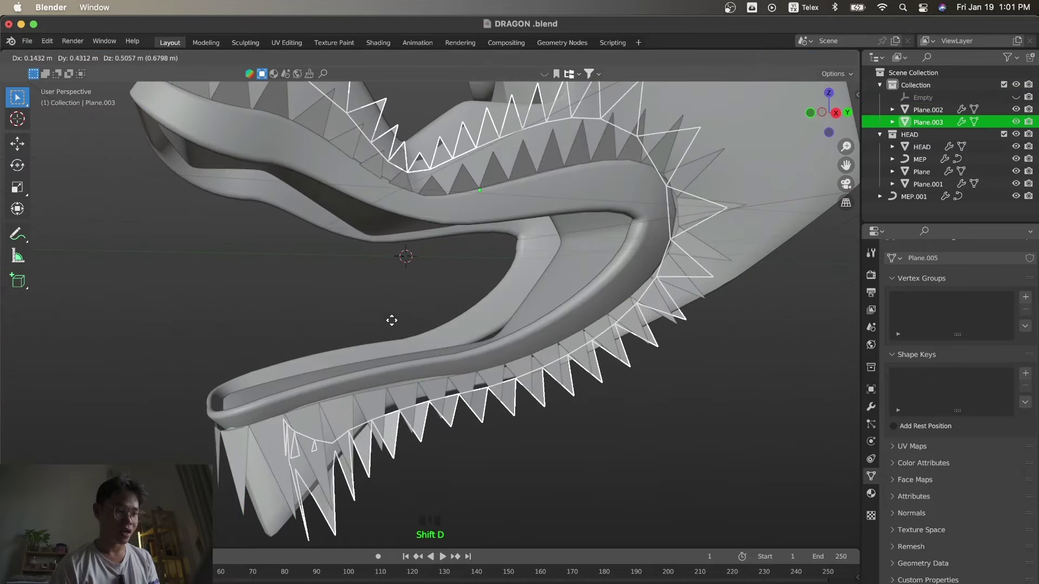
# Slide the Plane.003 teeth copy along the jaw into a staggered position behind the first row, with Array Count 40.
pyautogui.press('KP_7')
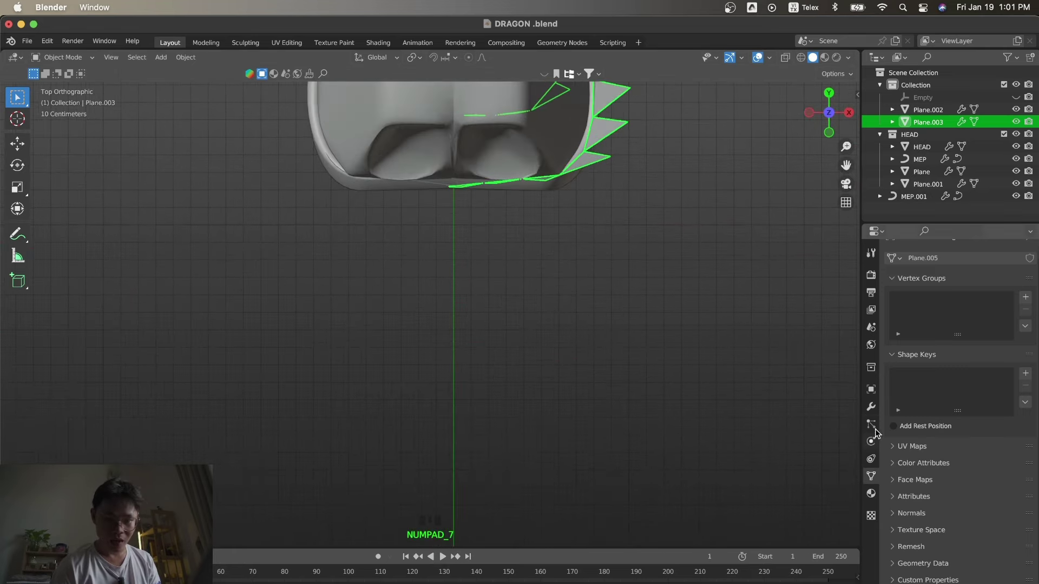
pyautogui.click(875, 404)
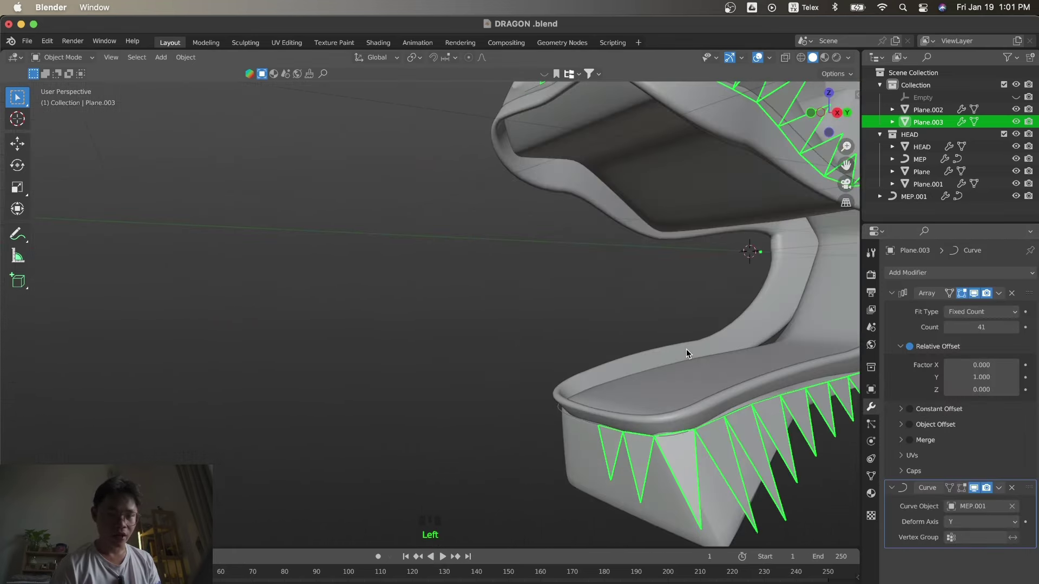
pyautogui.press('KP_3')
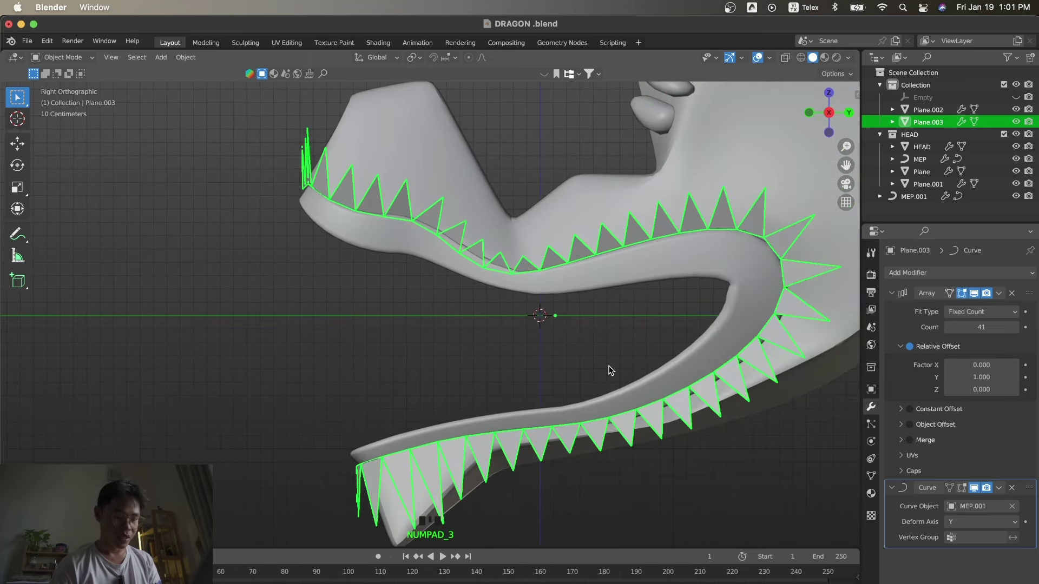
pyautogui.press('KP_1')
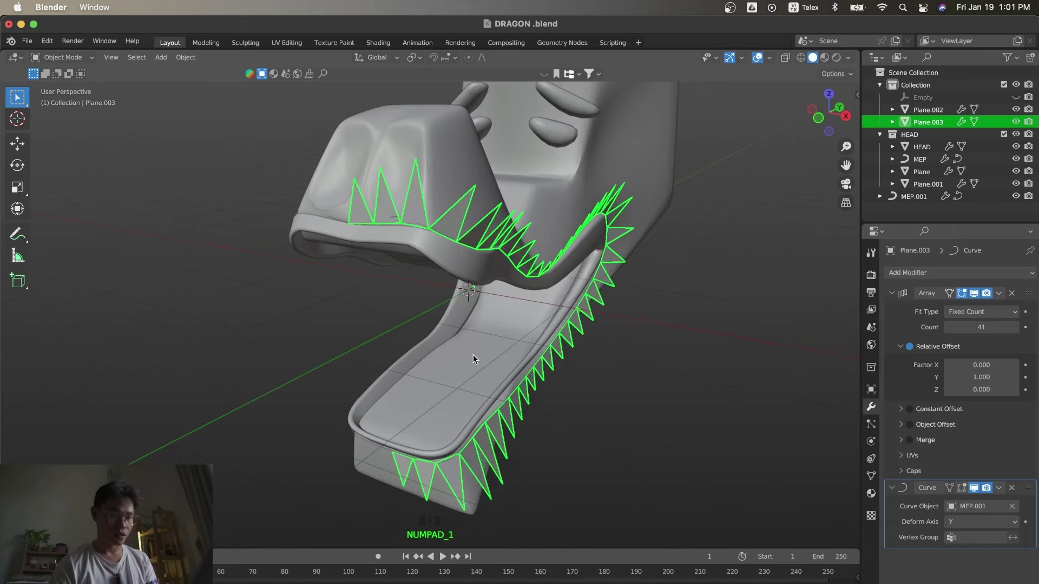
pyautogui.press('g')
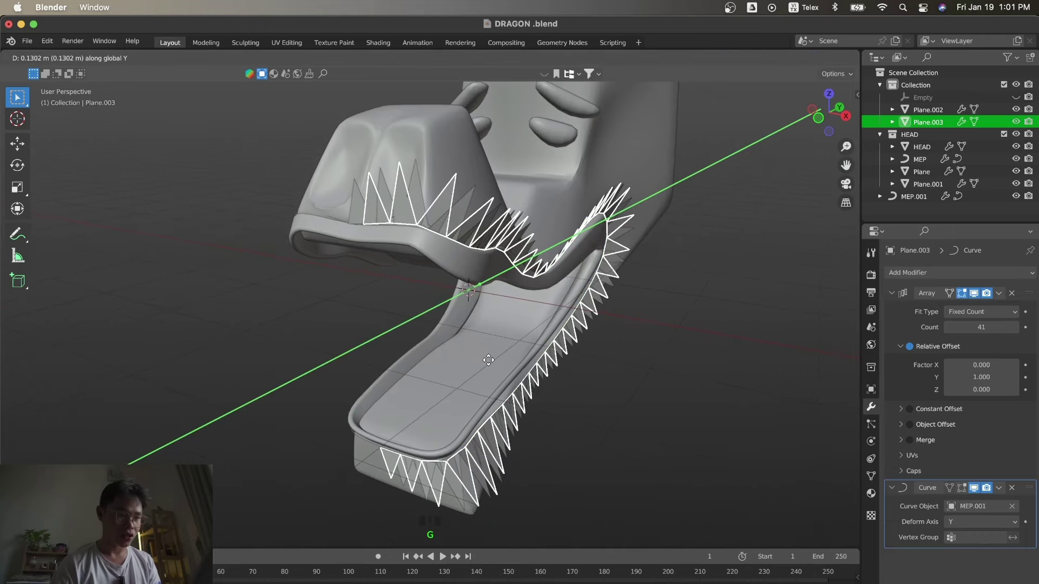
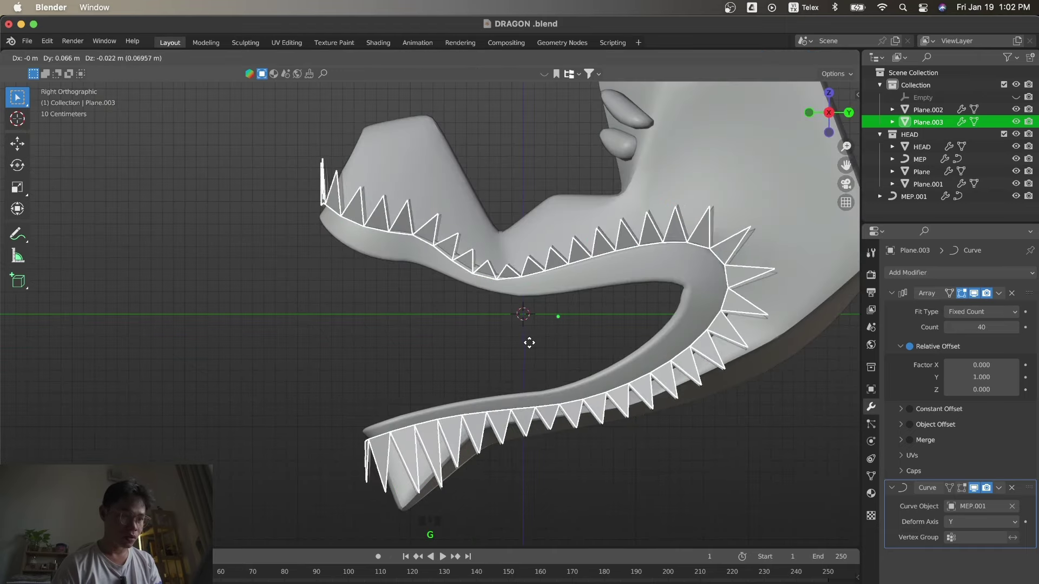
pyautogui.press('z')
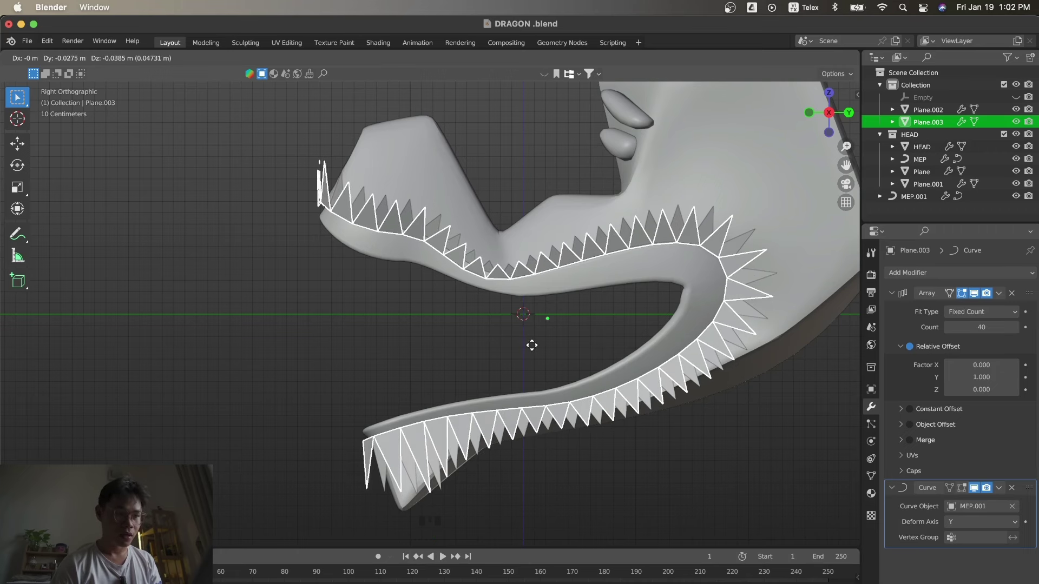
pyautogui.press('Tab')
# Inspect the doubled, staggered row of spikes from the side with the whole jaw in view.
pyautogui.press('Tab')
pyautogui.click(510, 355)
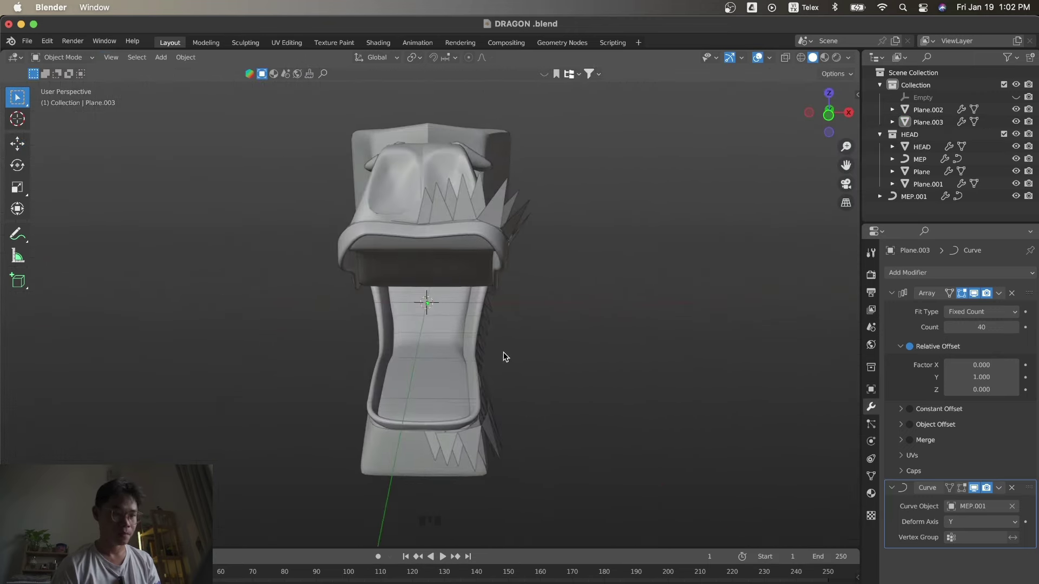
pyautogui.press('KP_3')
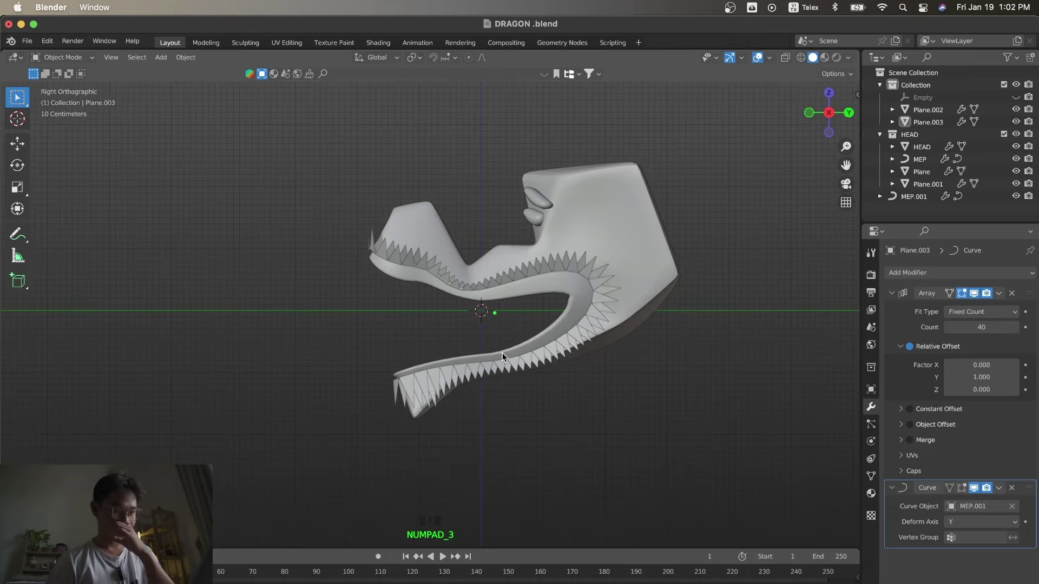
pyautogui.press('s')
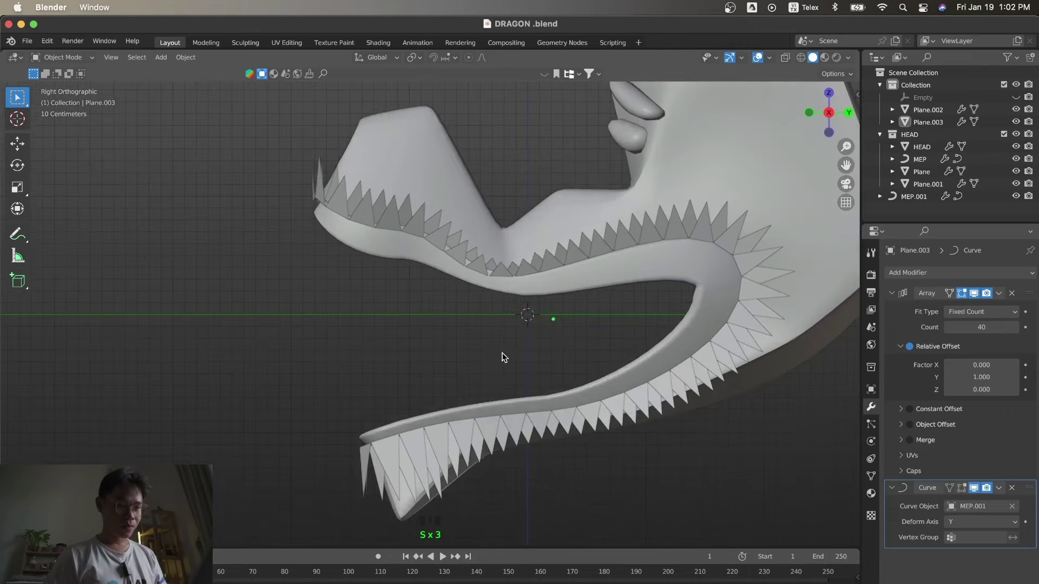
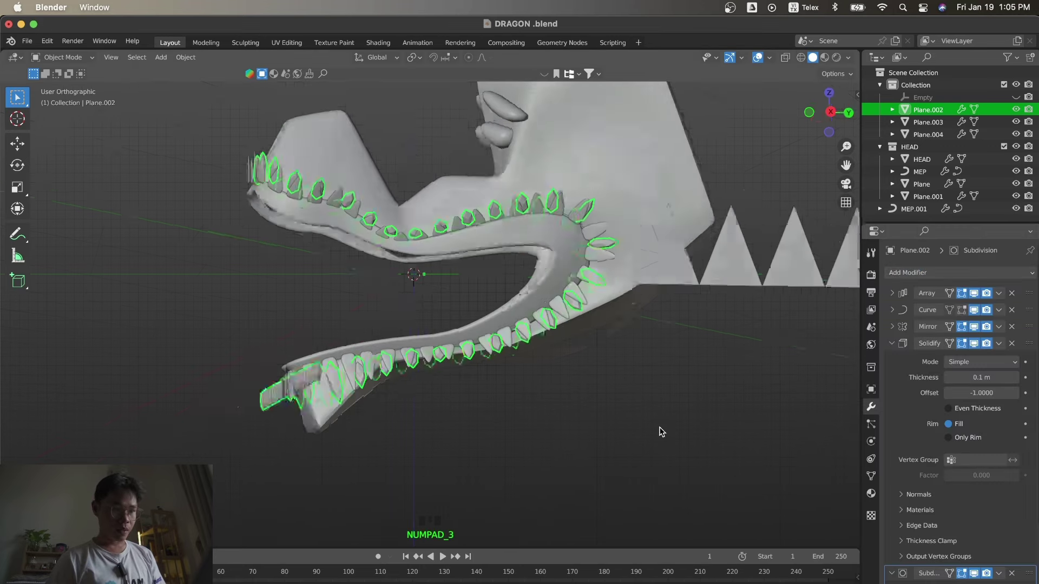
# Select the rounded teeth row Plane.002 and shift its geometry along the jaw in Edit Mode.
pyautogui.click(664, 430)
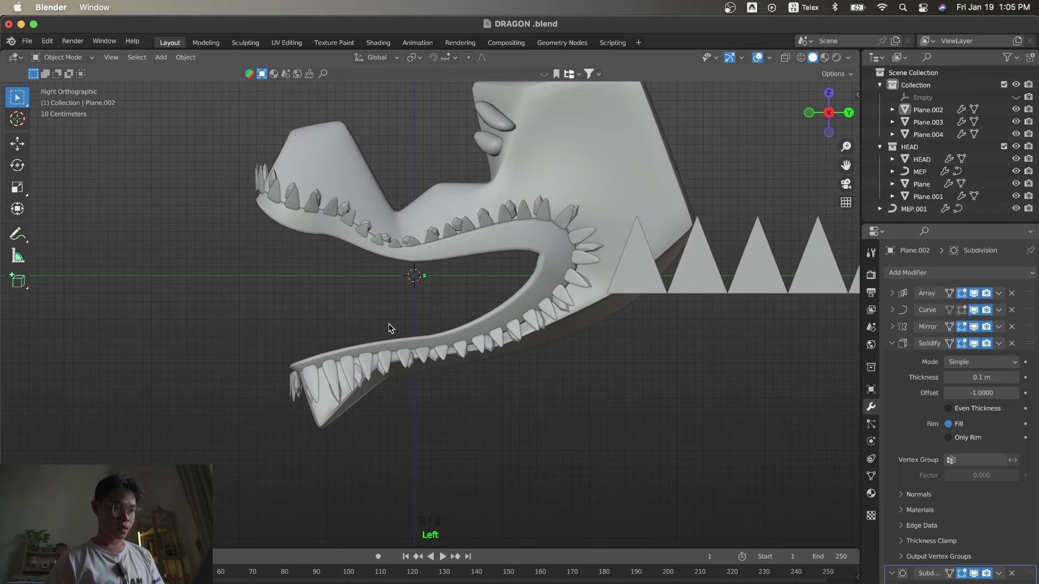
pyautogui.click(366, 217)
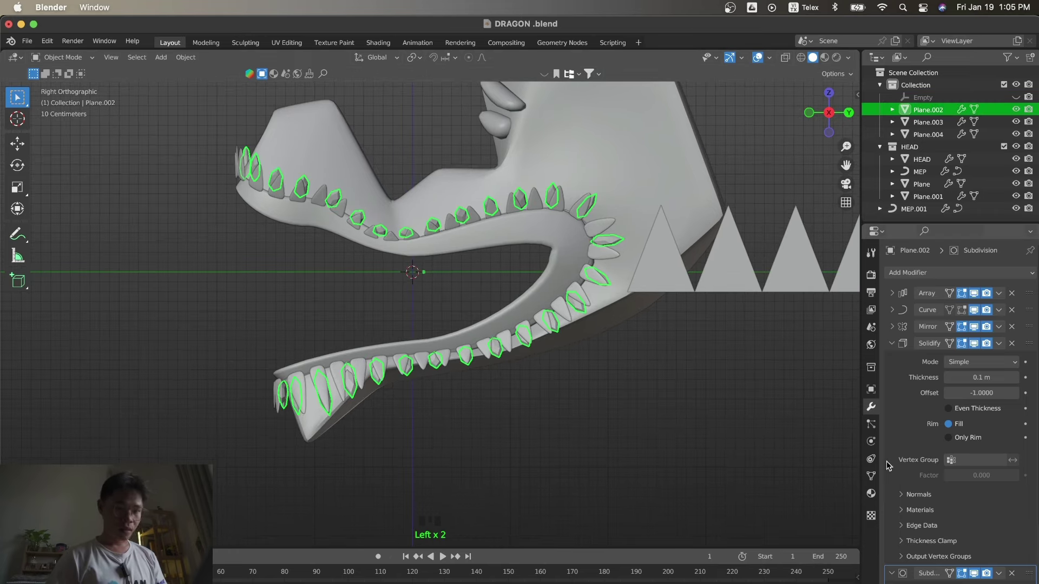
pyautogui.press('Tab')
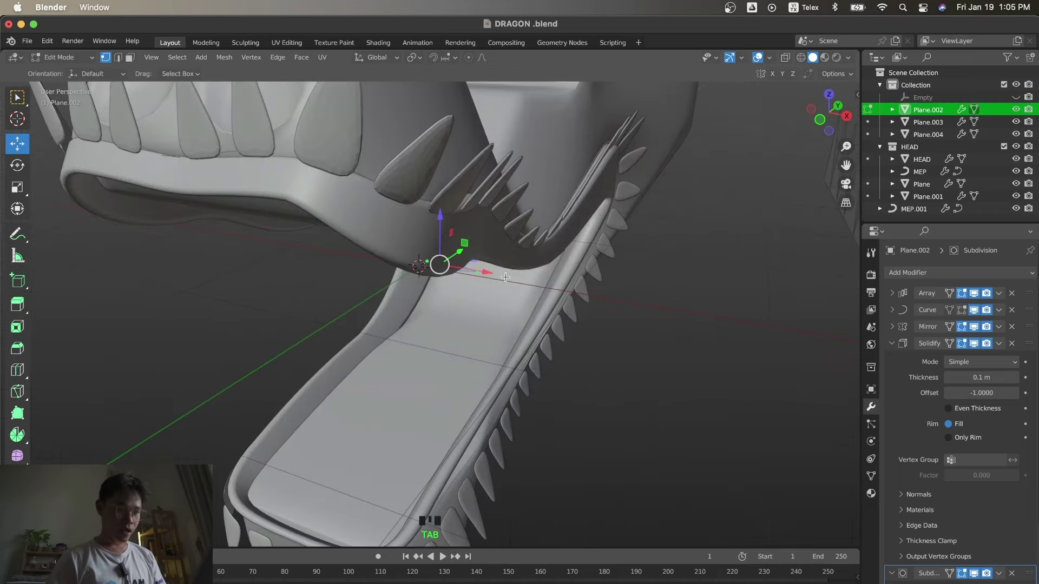
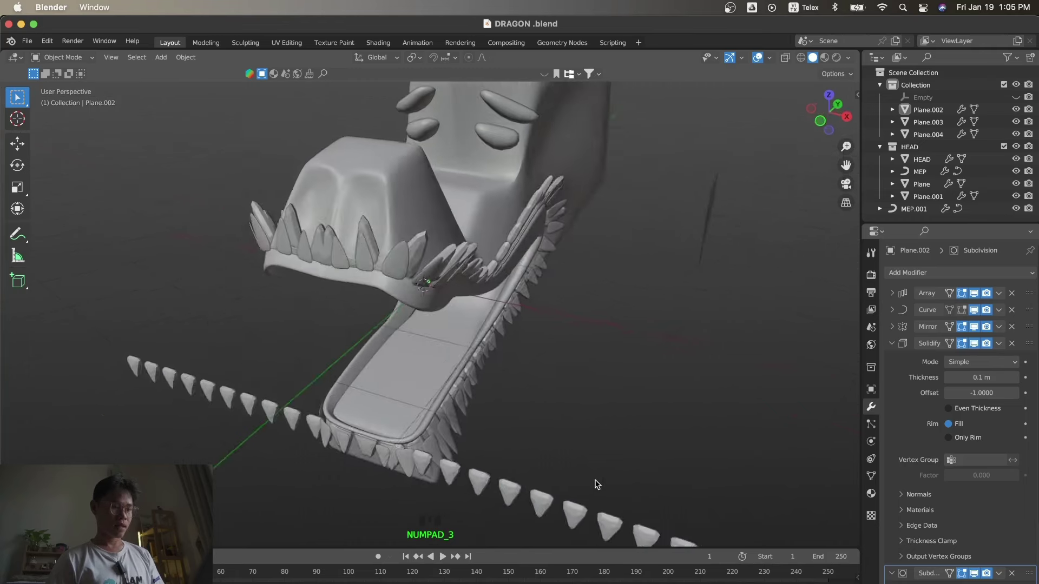
pyautogui.press('KP_3')
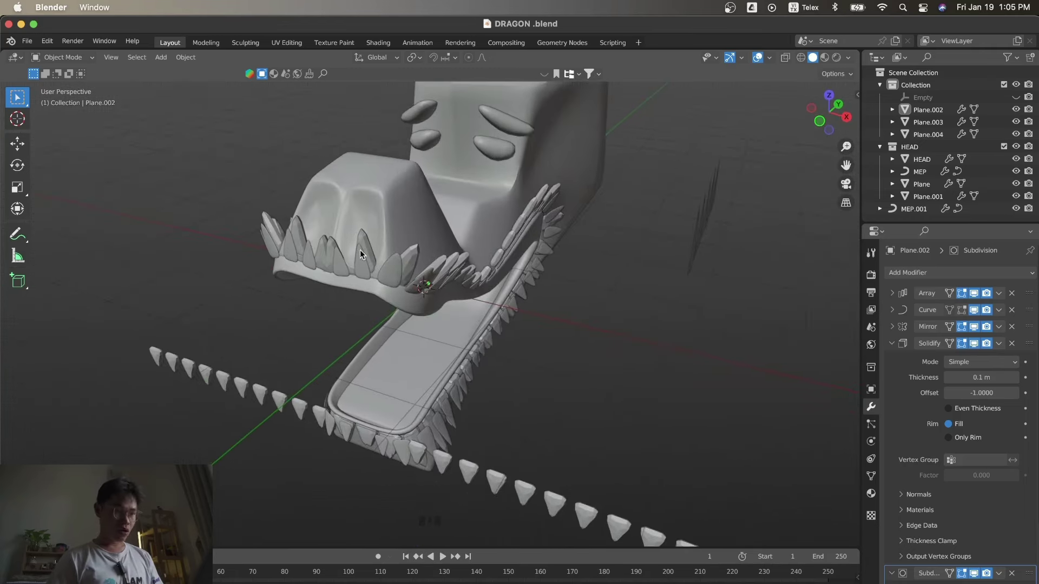
# Leave Edit Mode and inspect the rounded teeth lining both jaw rims.
pyautogui.click(361, 234)
pyautogui.press('x')
pyautogui.click(649, 422)
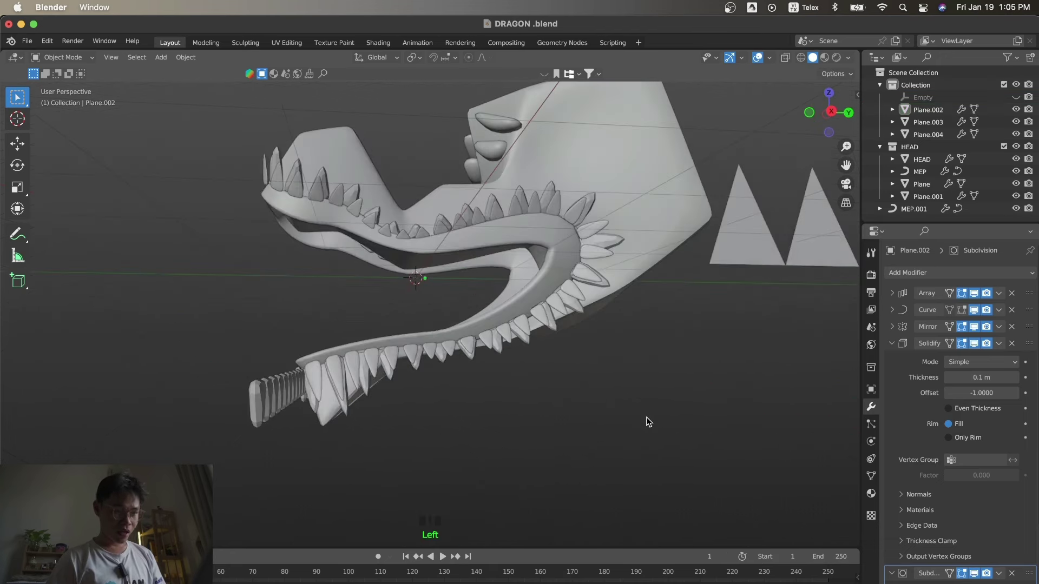
pyautogui.click(468, 210)
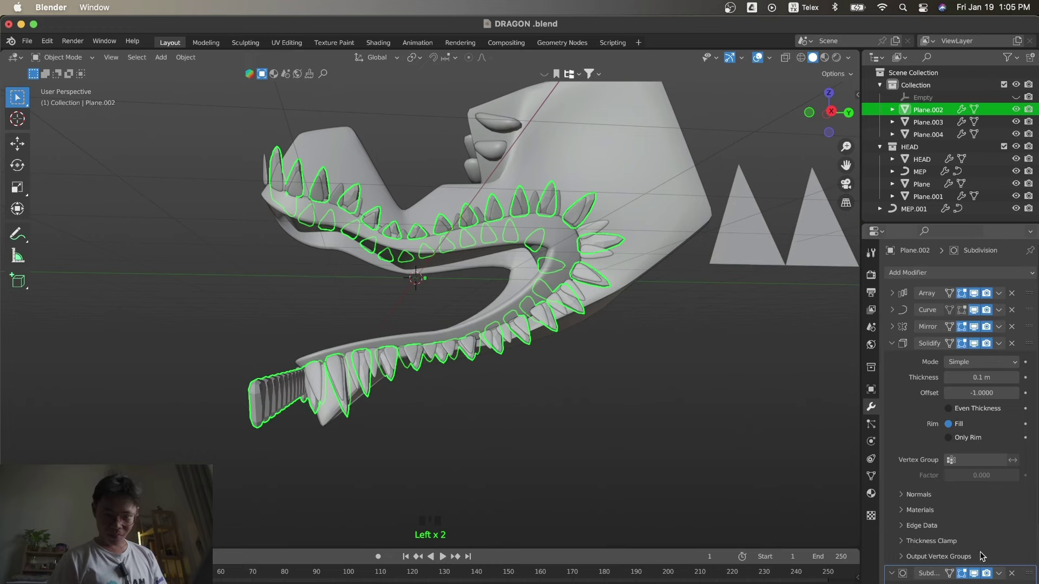
# Remove the Subdivision modifier from the Plane.002 jaw spikes and orbit to check the jaw.
pyautogui.click(979, 499)
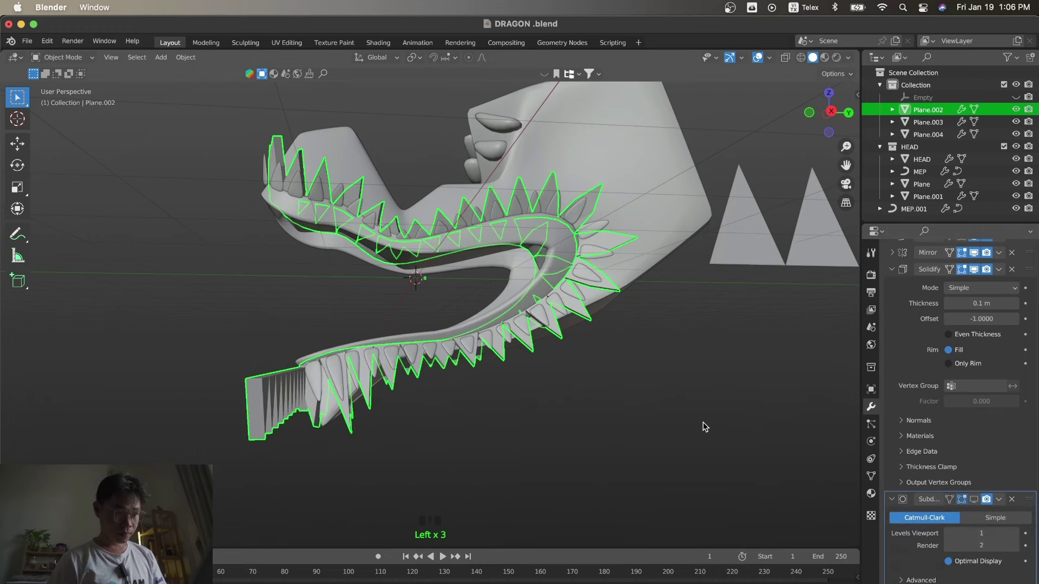
pyautogui.click(705, 424)
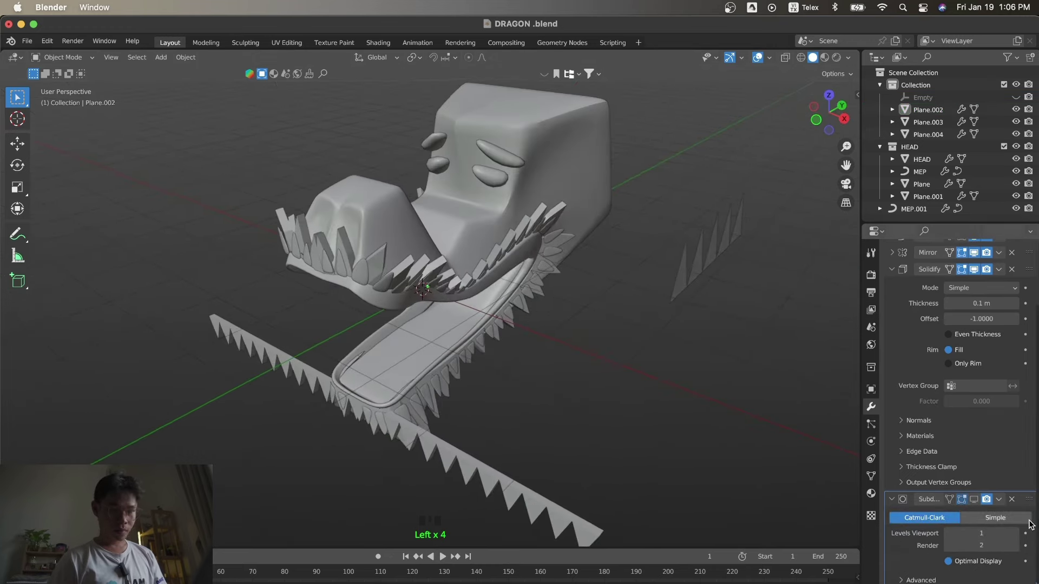
pyautogui.moveTo(1017, 501); pyautogui.dragTo(642, 387)
pyautogui.press('s')
pyautogui.press('KP_3')
# Drop the Solidify thickness to 0.01 m, restoring thin pointed spikes, and reselect the object from the side.
pyautogui.click(642, 386)
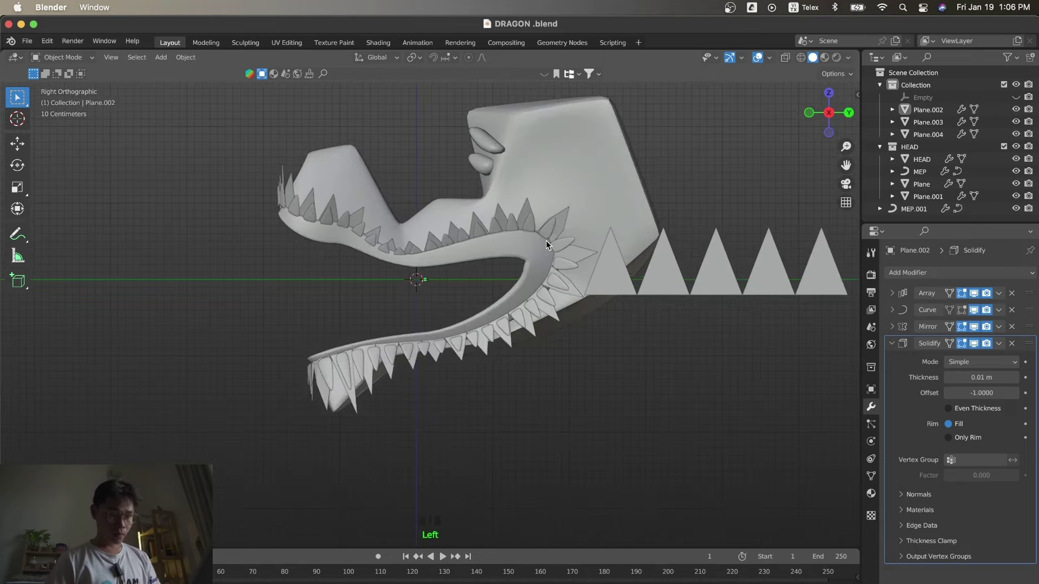
pyautogui.press('s')
pyautogui.press('s')
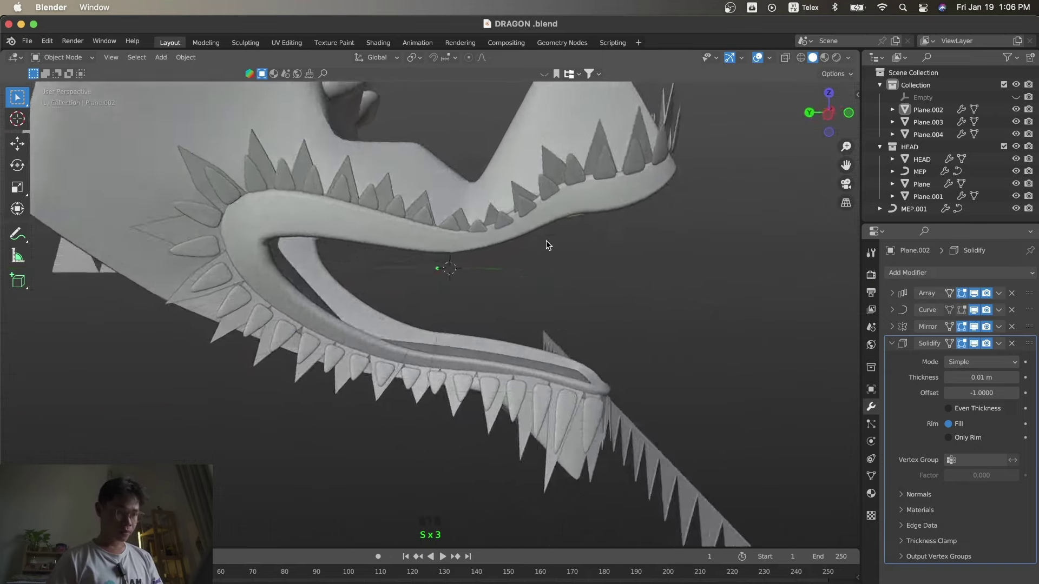
pyautogui.click(715, 230)
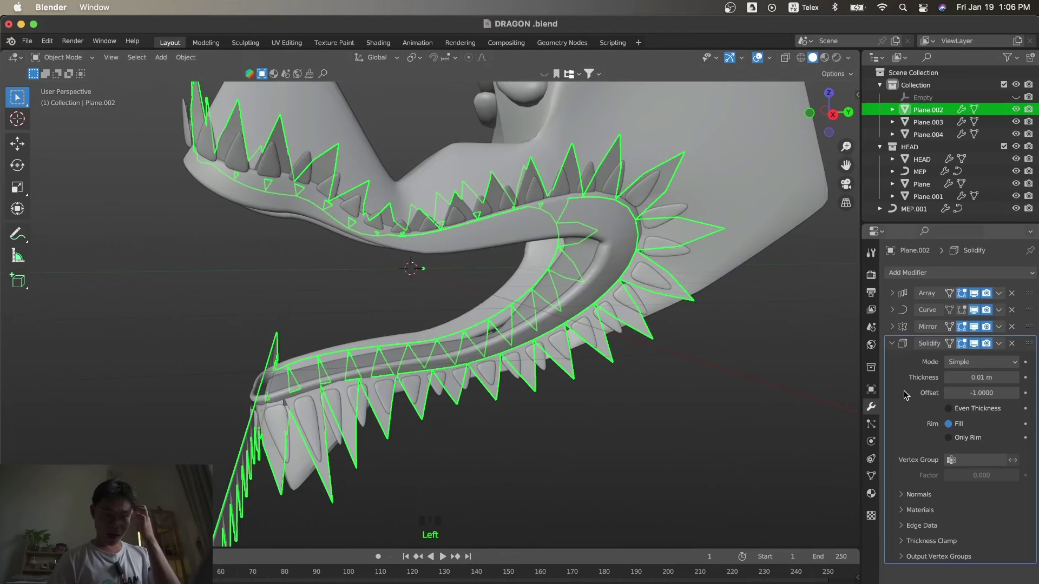
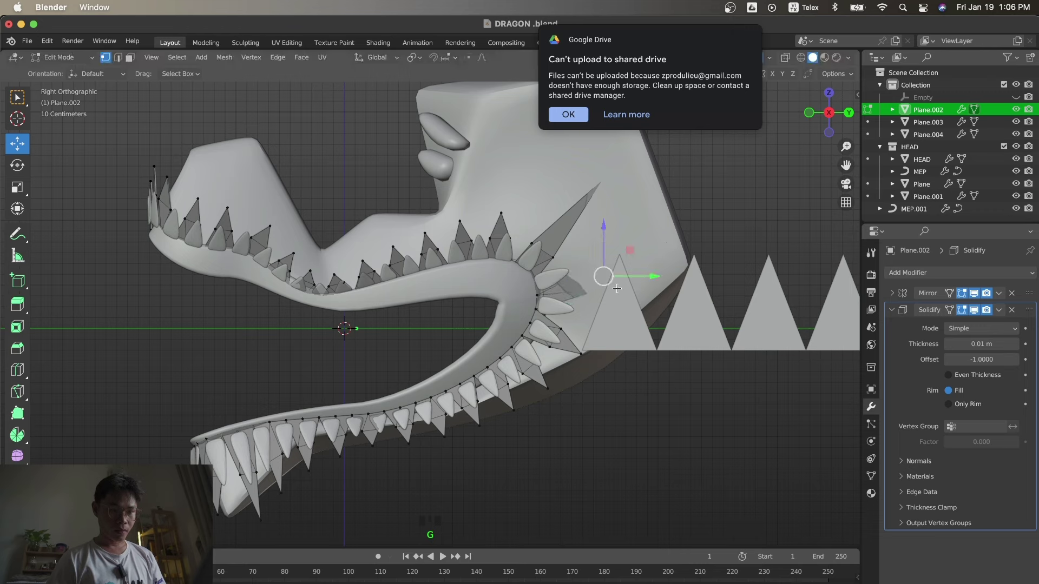
# Select the spike vertices at the back jaw corner and fan them outward into long points.
pyautogui.moveTo(787, 62); pyautogui.dragTo(631, 333)
pyautogui.click(619, 289)
pyautogui.click(605, 263)
pyautogui.press('r')
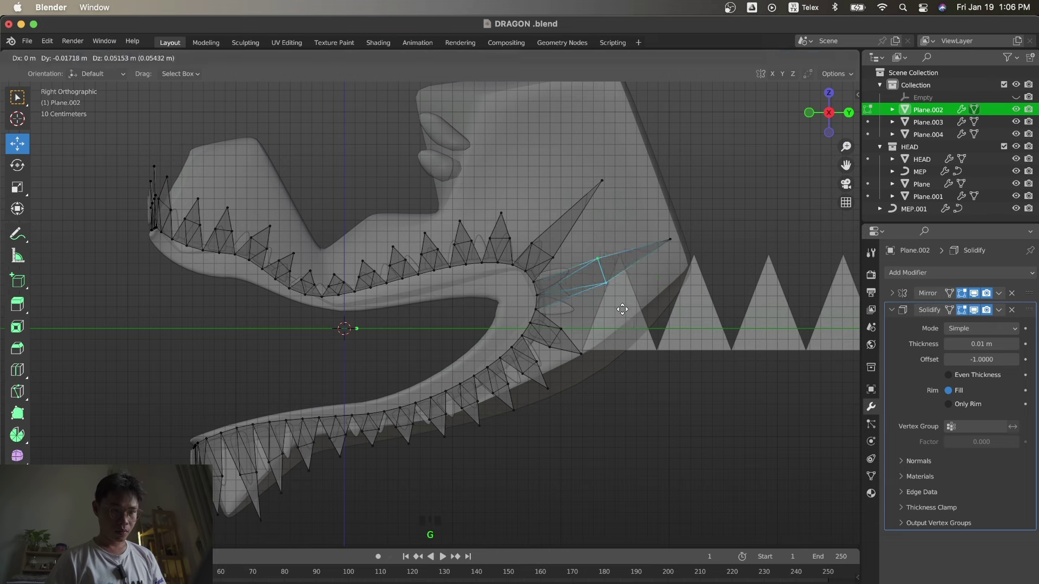
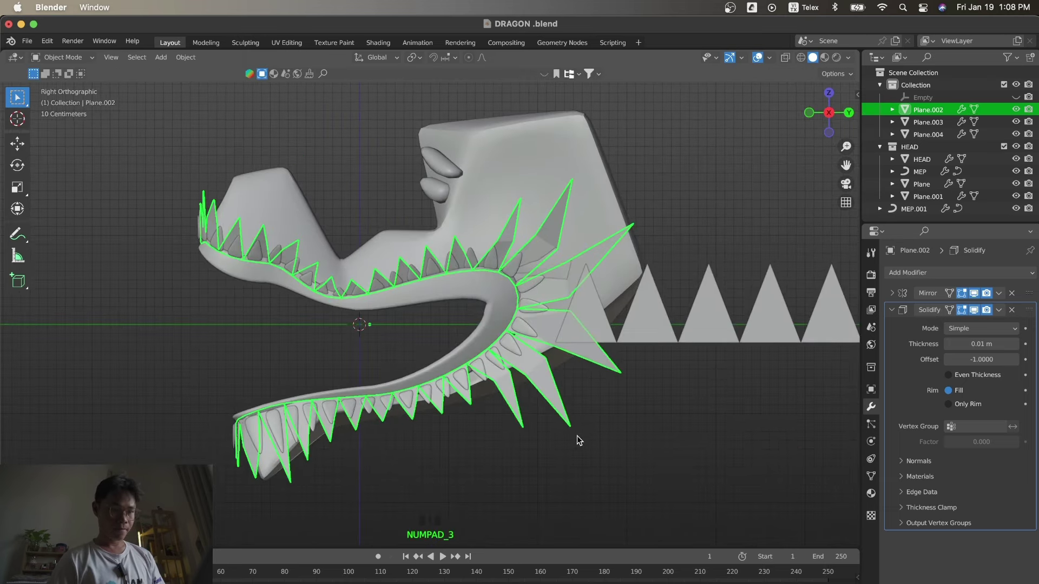
# Delete the leftover Plane.004 row of large triangular spikes and bring the jaw into side view.
pyautogui.click(579, 440)
pyautogui.click(624, 297)
pyautogui.press('x')
pyautogui.click(689, 320)
pyautogui.press('x')
pyautogui.press('s')
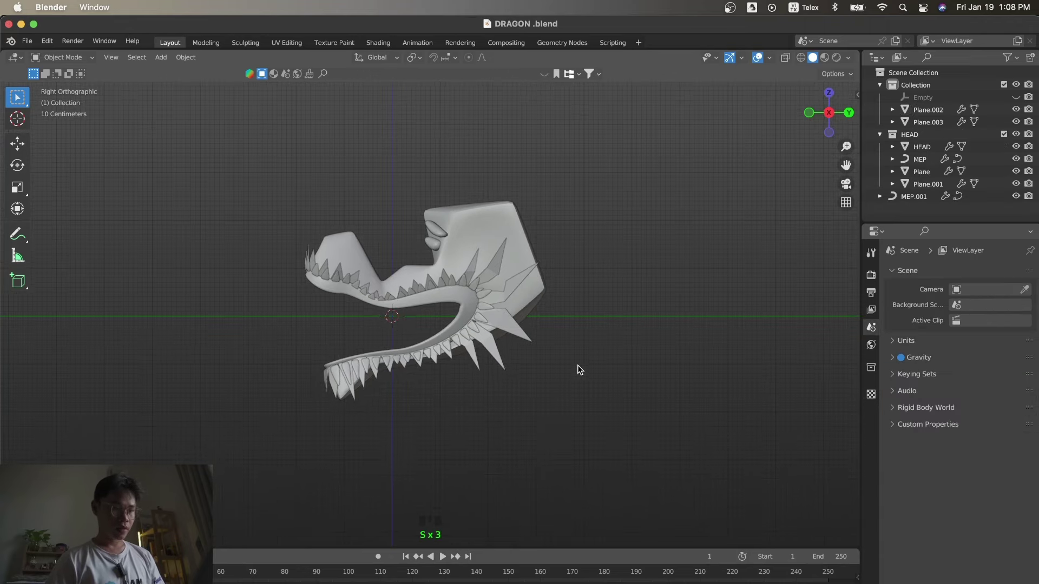
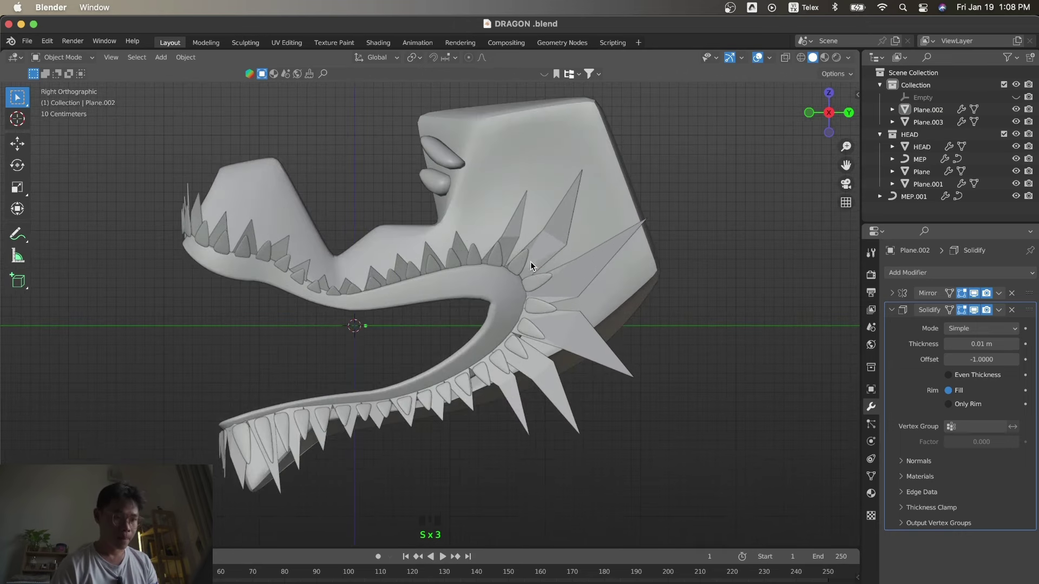
# Pull Plane.002's jaw-corner spike tips down and outward into a wider fan, checked from front and side.
pyautogui.press('Tab')
pyautogui.click(643, 377)
pyautogui.press('g')
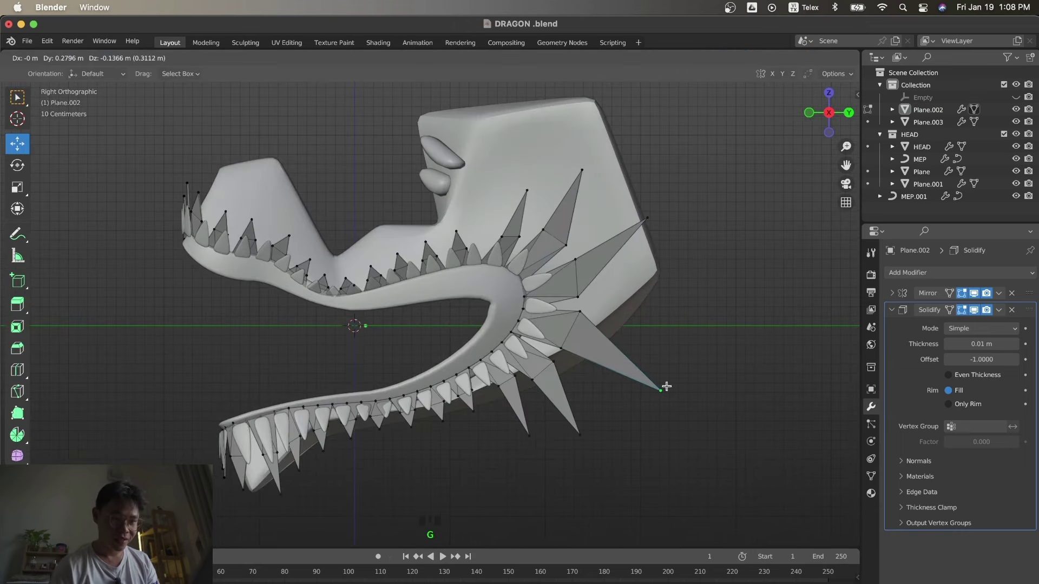
pyautogui.click(584, 312)
pyautogui.press('g')
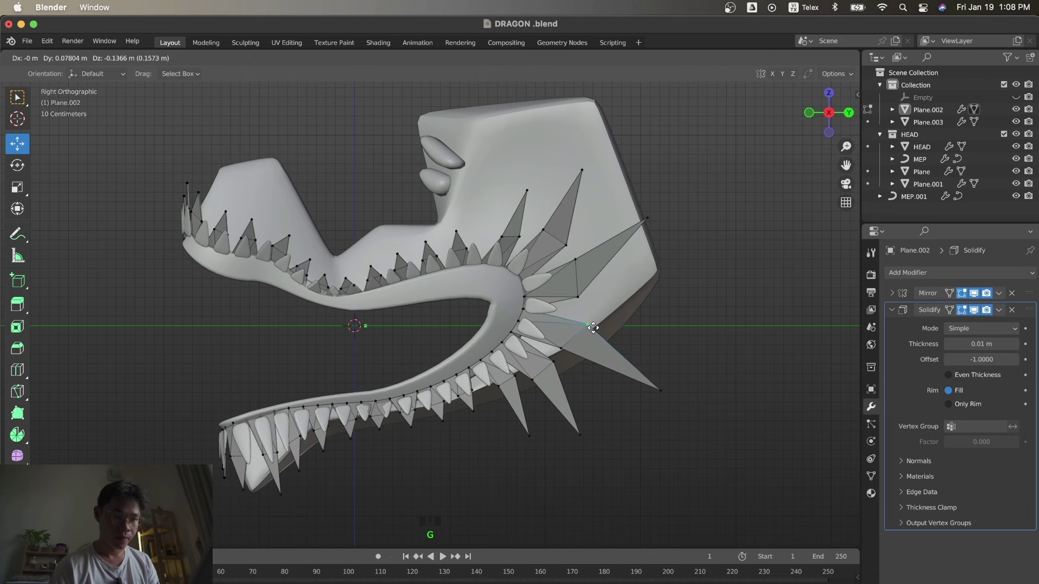
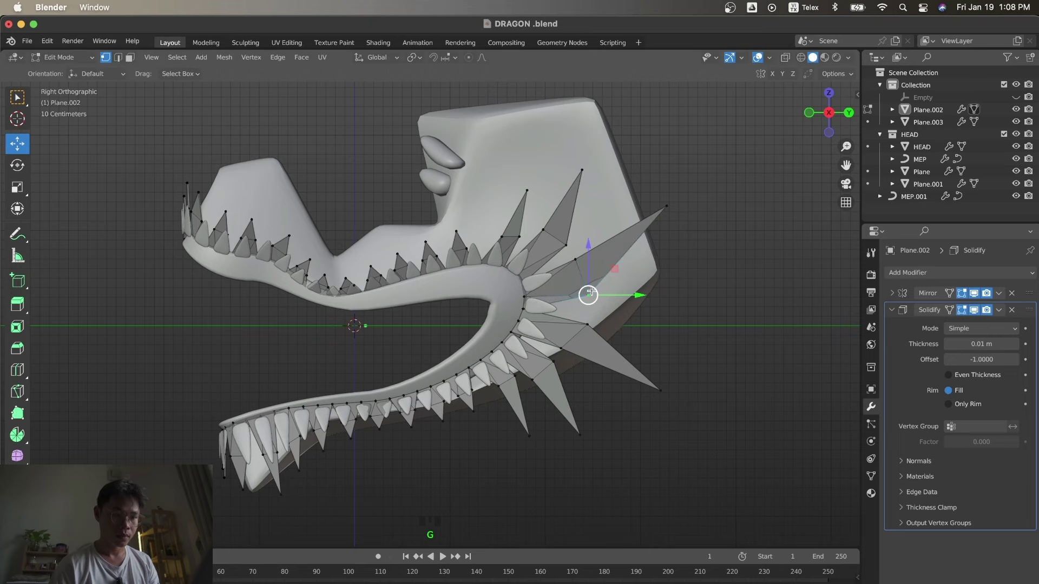
pyautogui.press('KP_1')
pyautogui.press('g')
pyautogui.press('KP_3')
# Add Subdivision Surface smoothing to Plane.002 so the teeth and spikes round off.
pyautogui.press('Tab')
pyautogui.click(638, 379)
pyautogui.press('s')
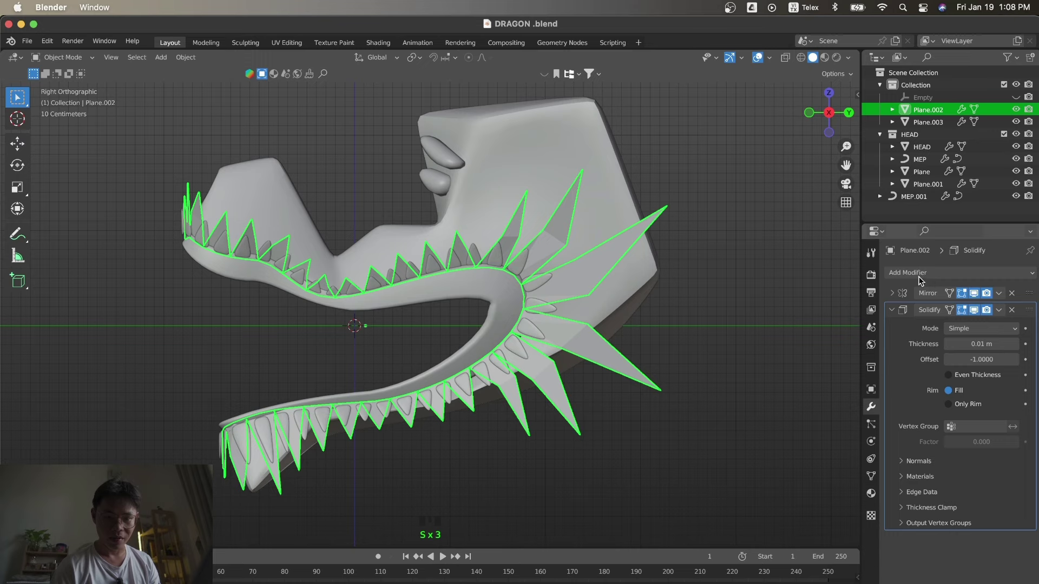
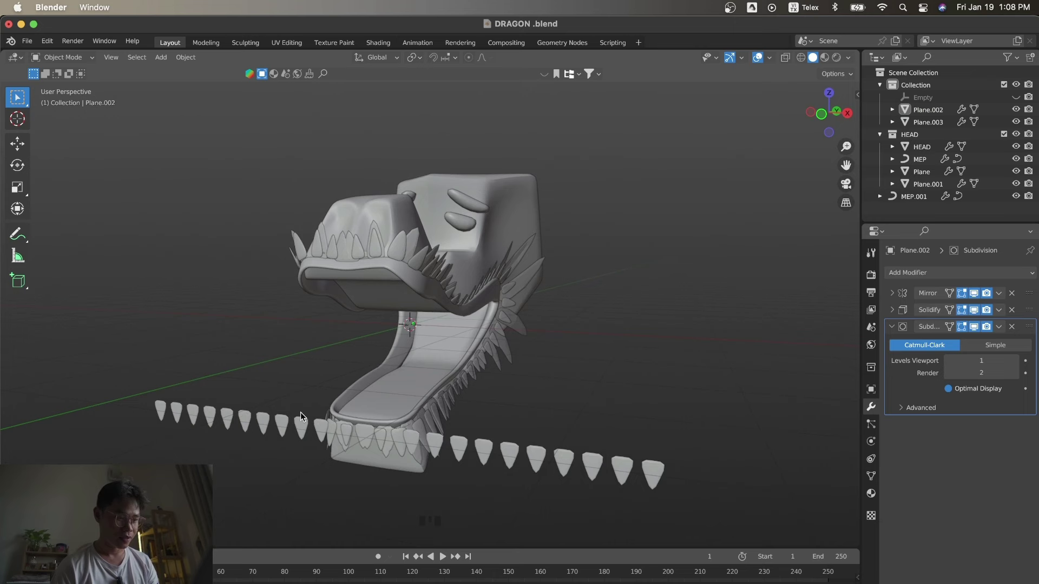
pyautogui.click(281, 425)
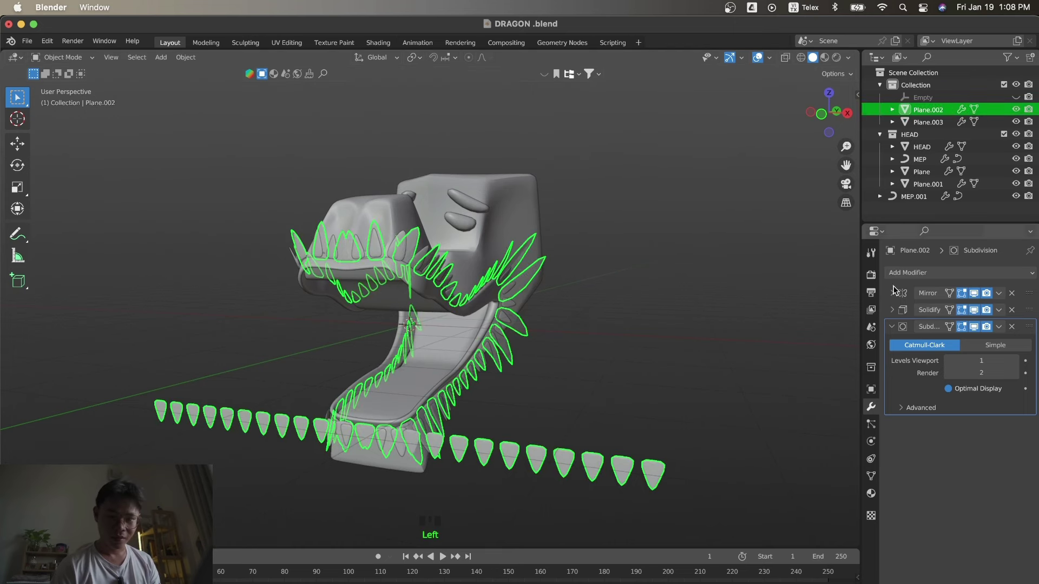
pyautogui.press('Tab')
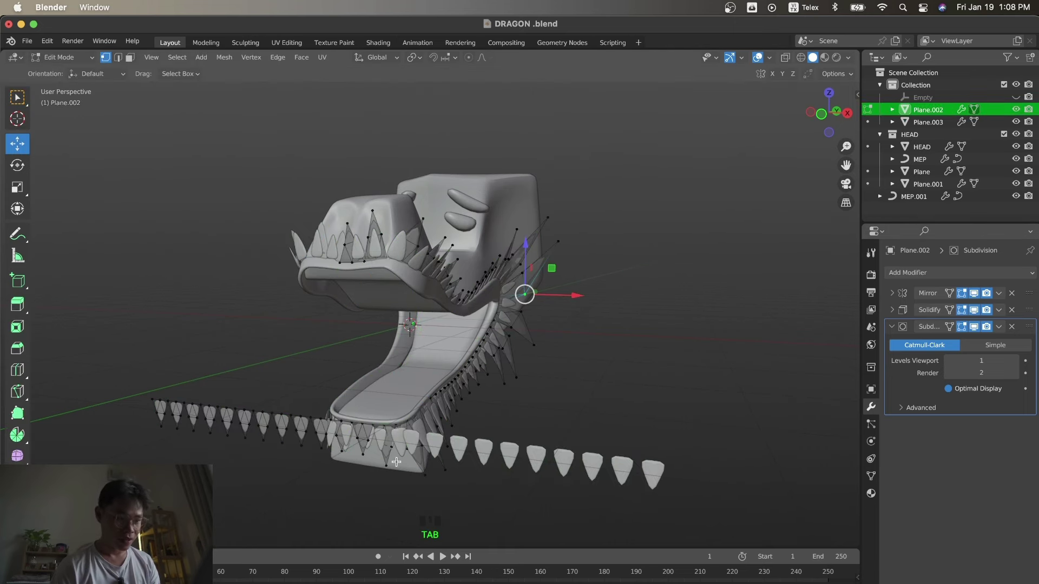
pyautogui.press('Tab')
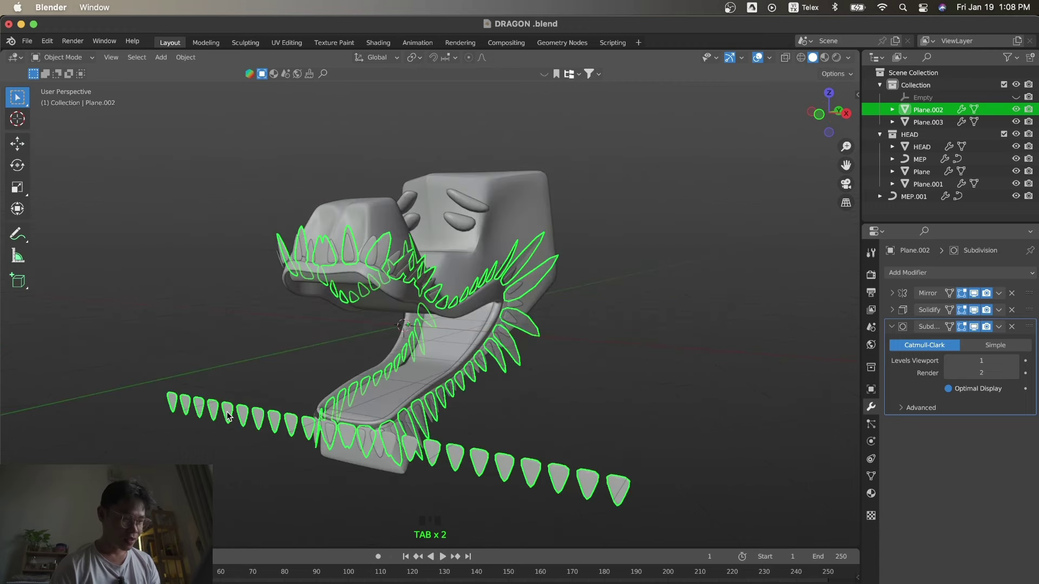
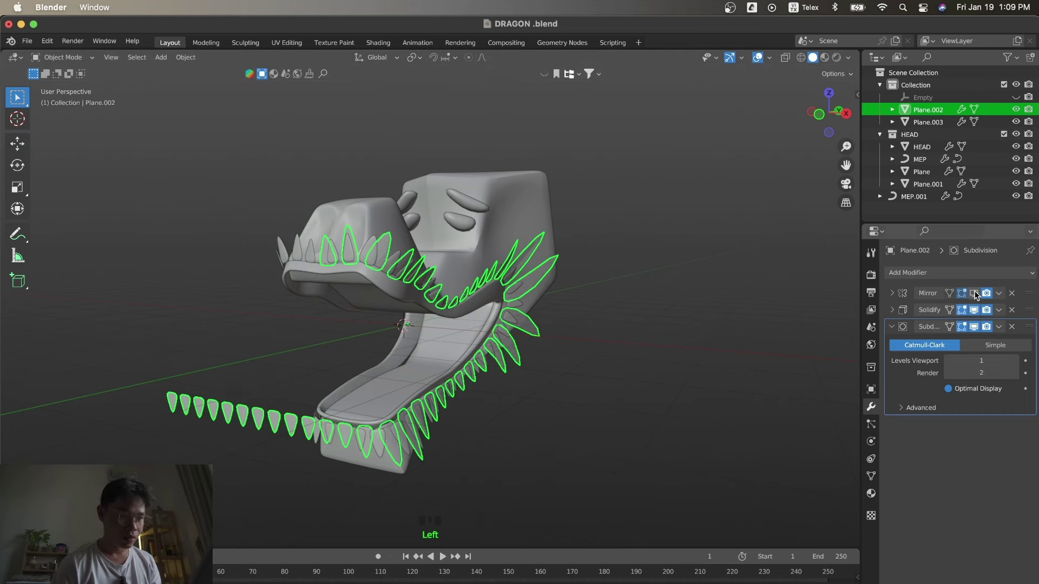
# Hide the mirrored copy of the spike row so only one side of the teeth shows.
pyautogui.click(978, 293)
pyautogui.click(978, 294)
pyautogui.click(978, 294)
pyautogui.click(978, 294)
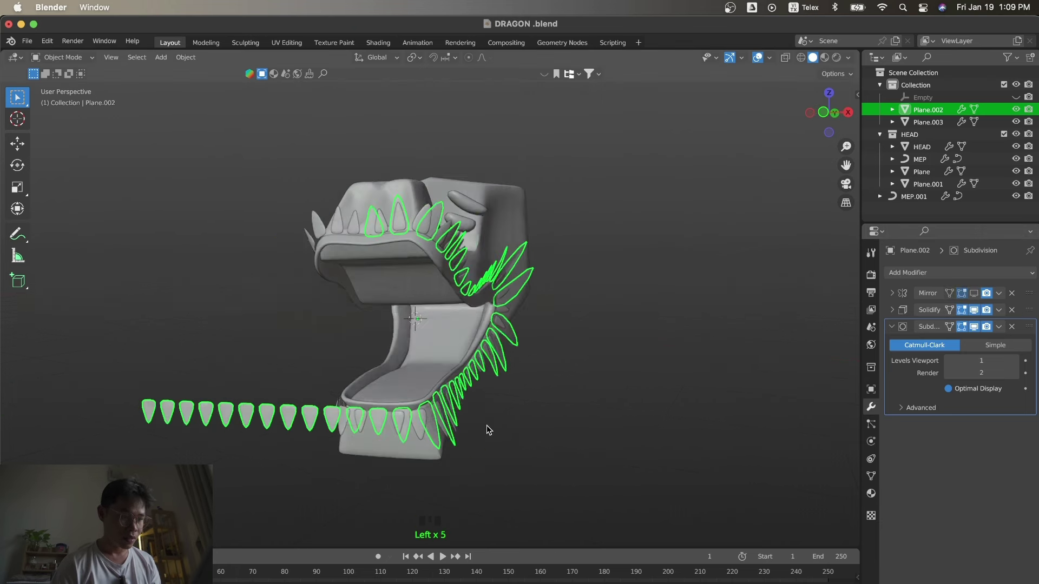
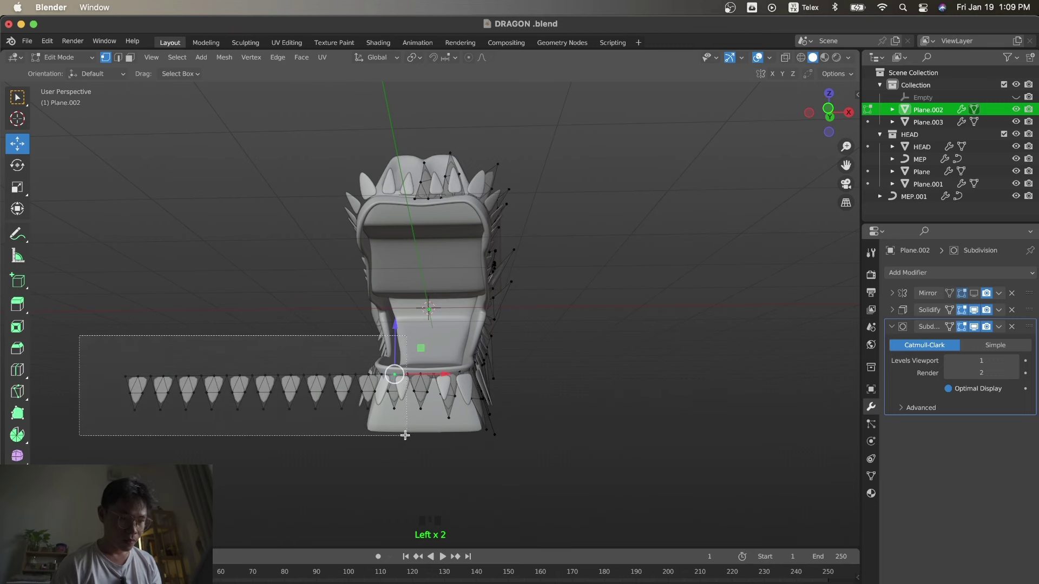
# Delete the stray straight row of teeth vertices and check the jaw from the side.
pyautogui.press('x')
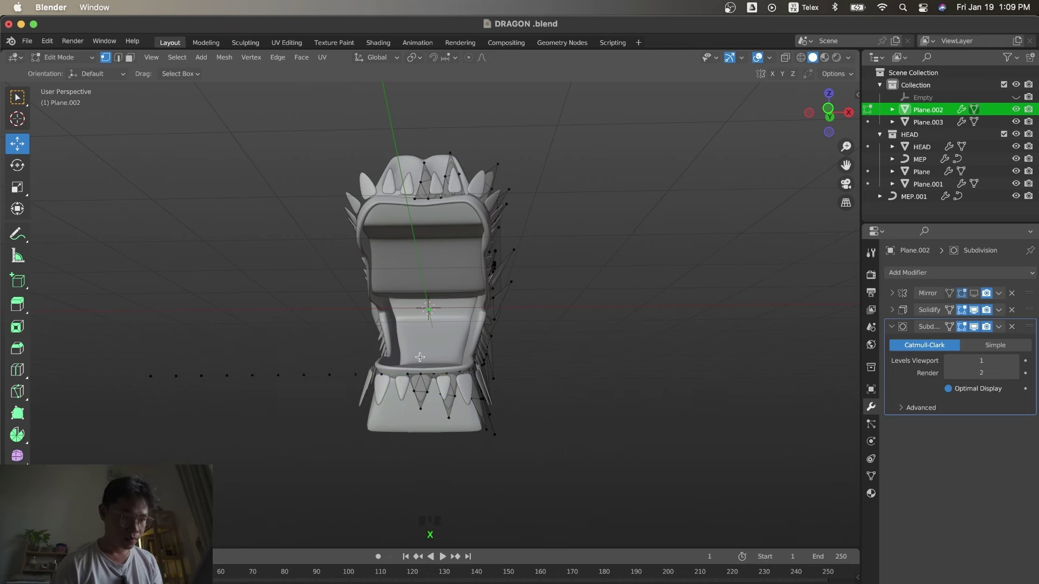
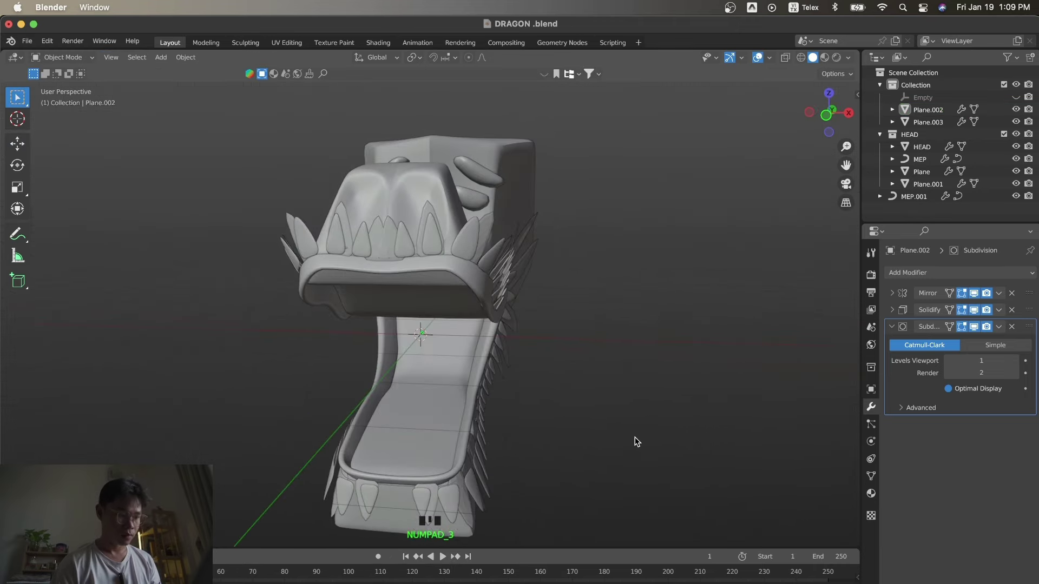
pyautogui.press('z')
pyautogui.press('z')
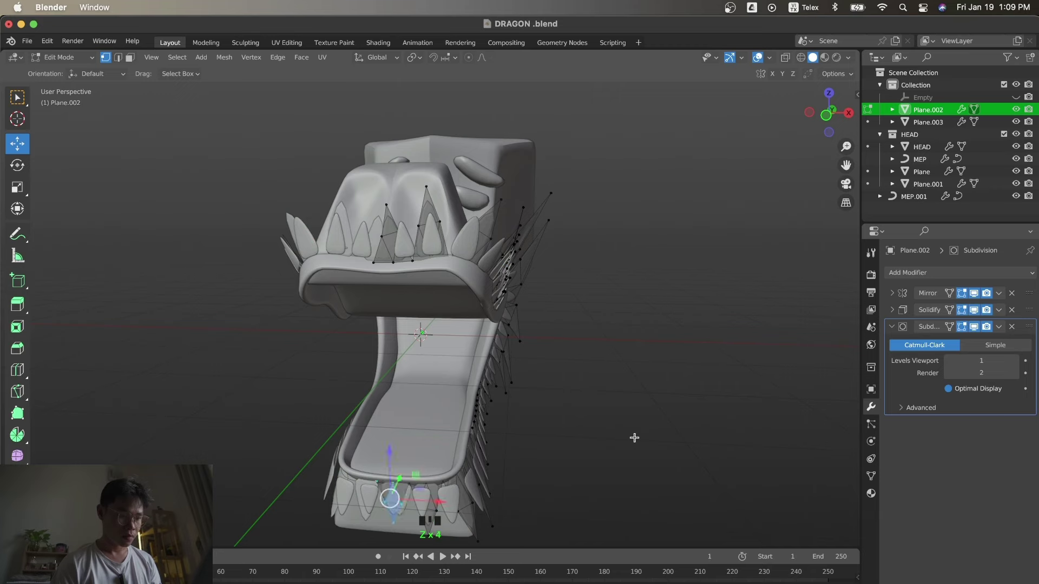
pyautogui.press('Tab')
pyautogui.press('KP_3')
# Select the other teeth object Plane.003 and bring up the dragon reference art.
pyautogui.click(638, 439)
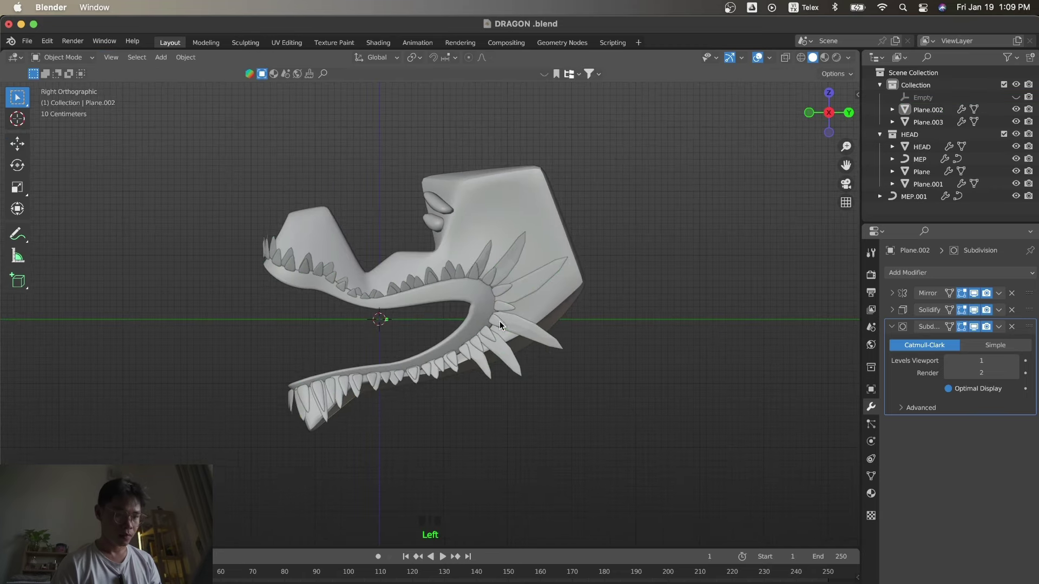
pyautogui.click(494, 324)
pyautogui.click(579, 466)
pyautogui.press('s')
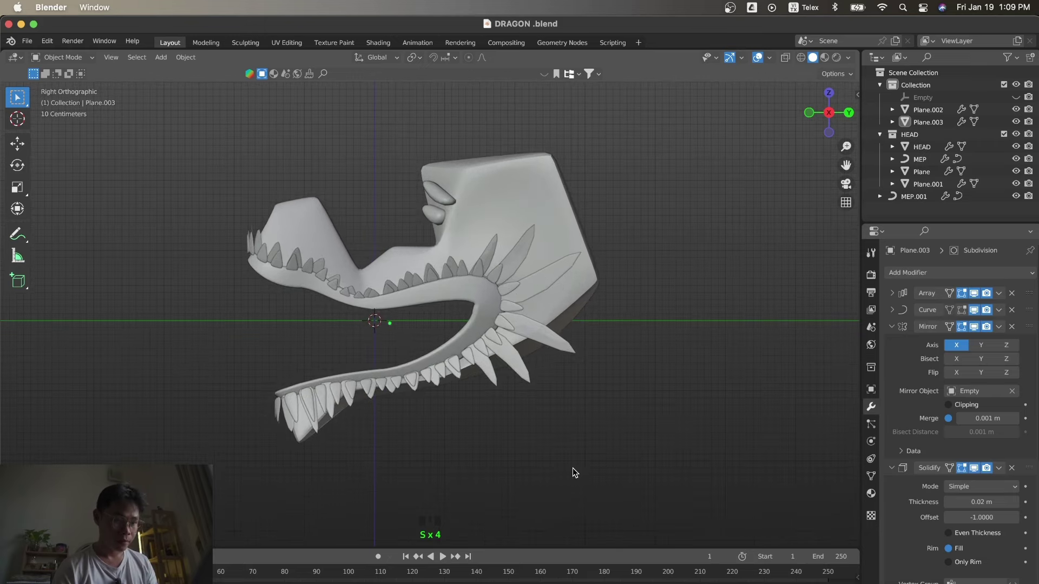
pyautogui.press('s')
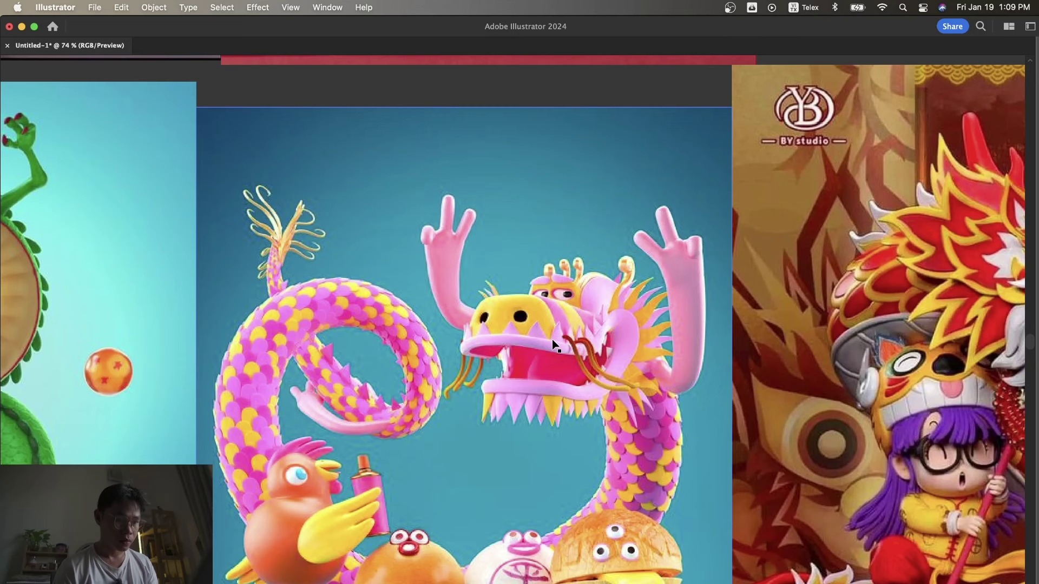
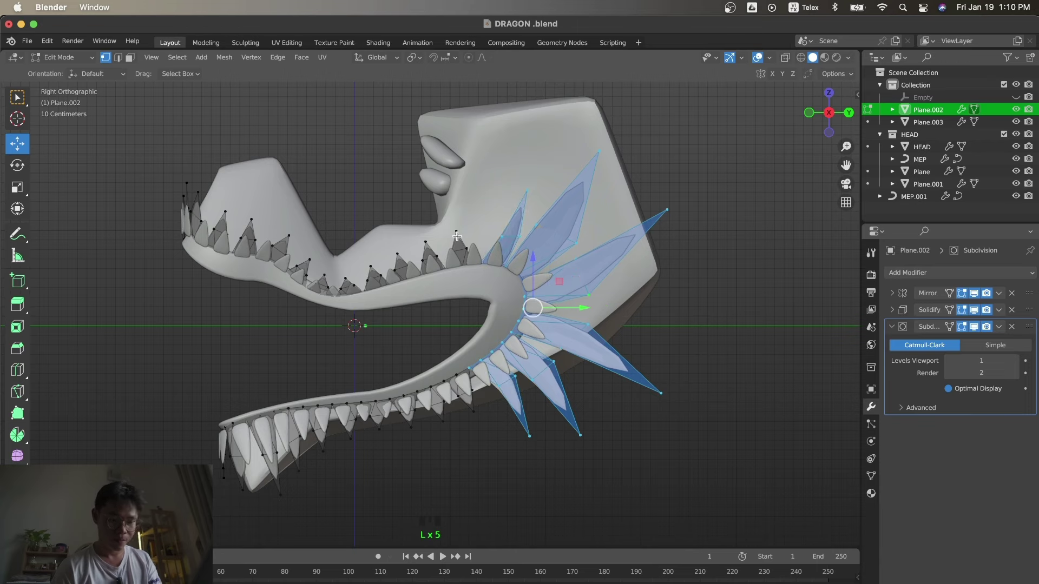
# Move and rotate the fanned jaw-corner spikes outward, working from front and side views.
pyautogui.press('KP_1')
pyautogui.press('shift+d')
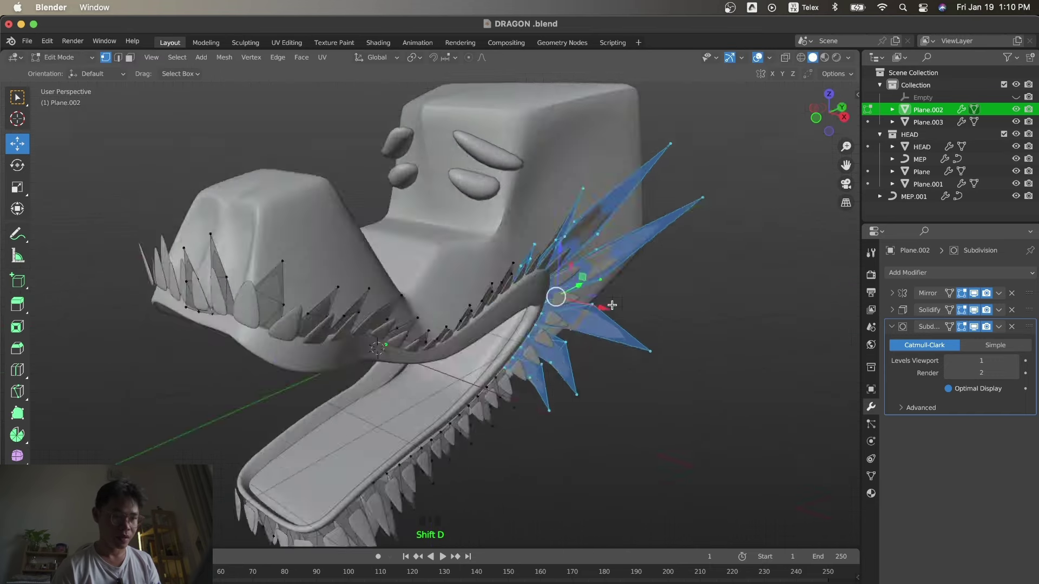
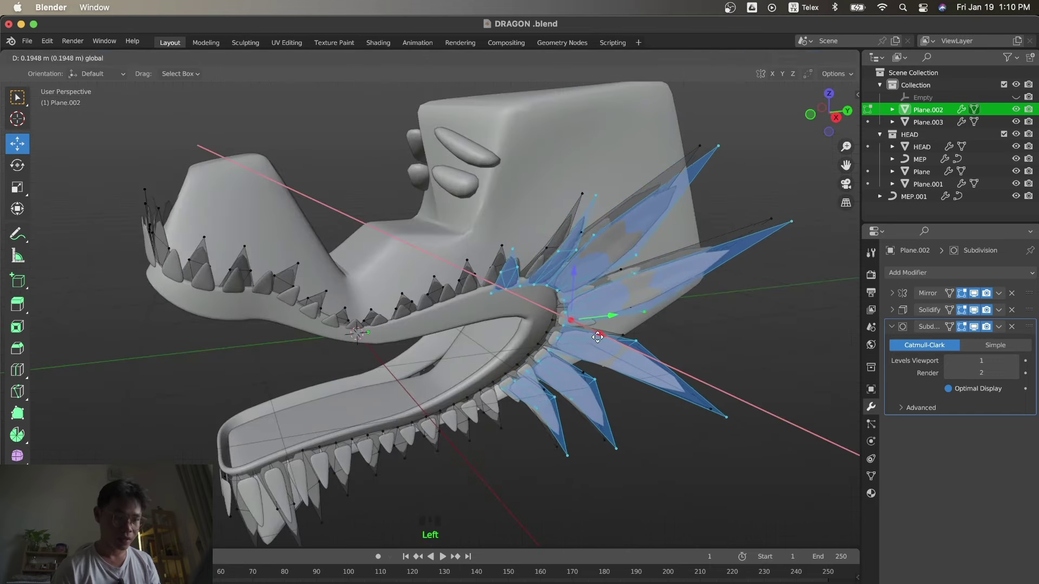
pyautogui.press('KP_3')
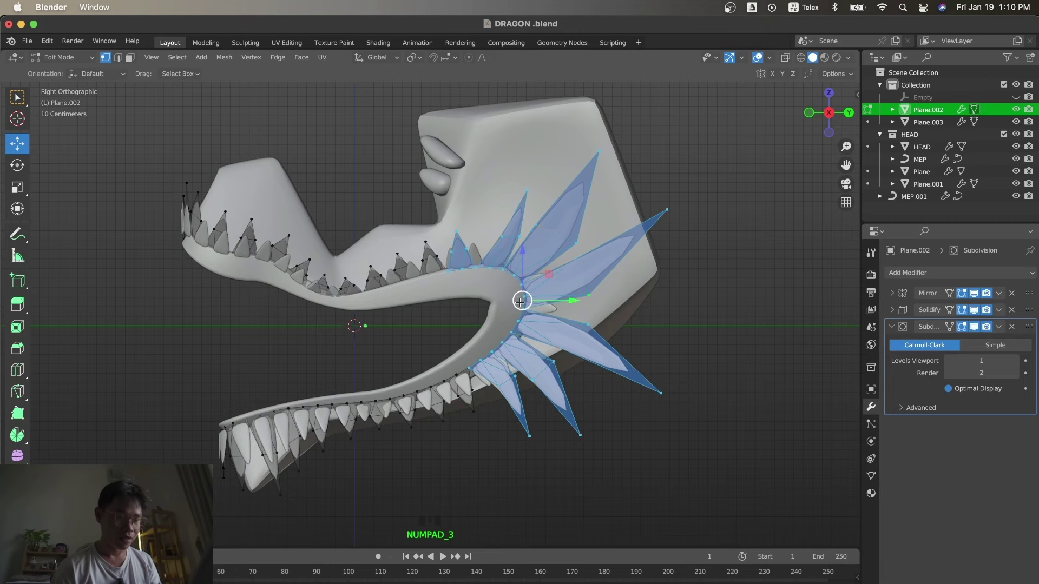
pyautogui.press('g')
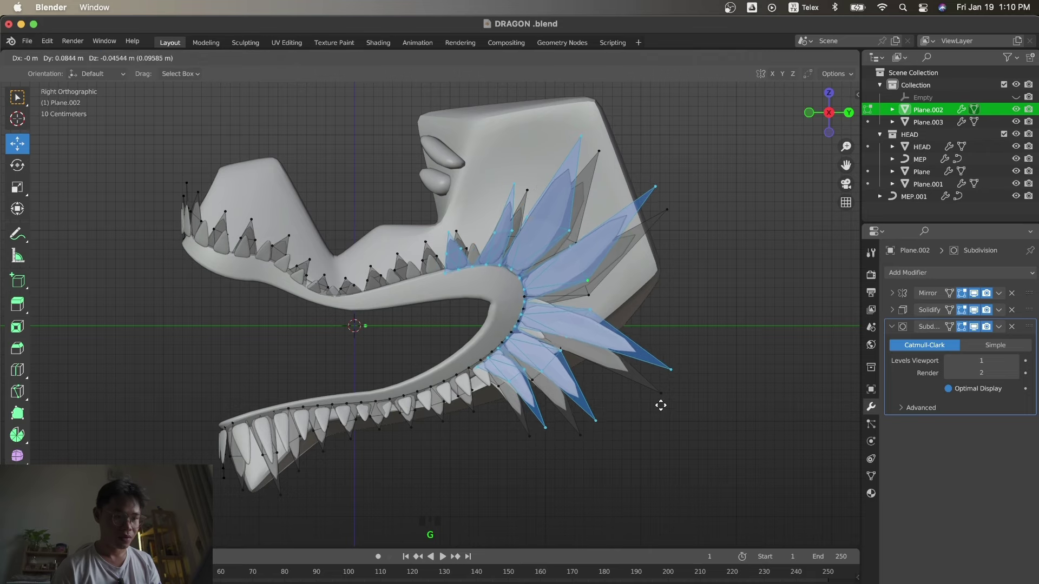
pyautogui.press('KP_1')
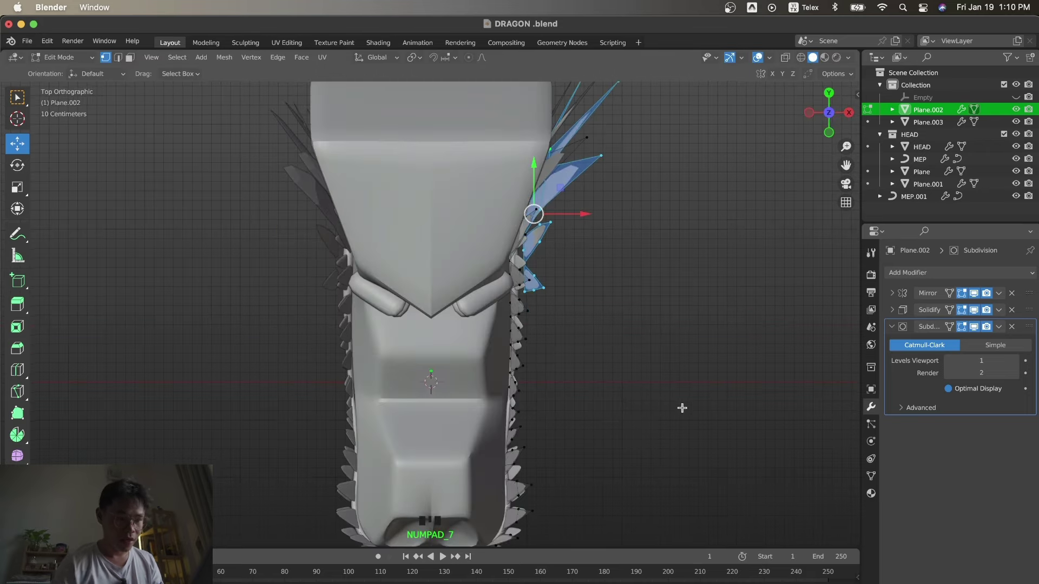
pyautogui.press('r')
pyautogui.press('KP_3')
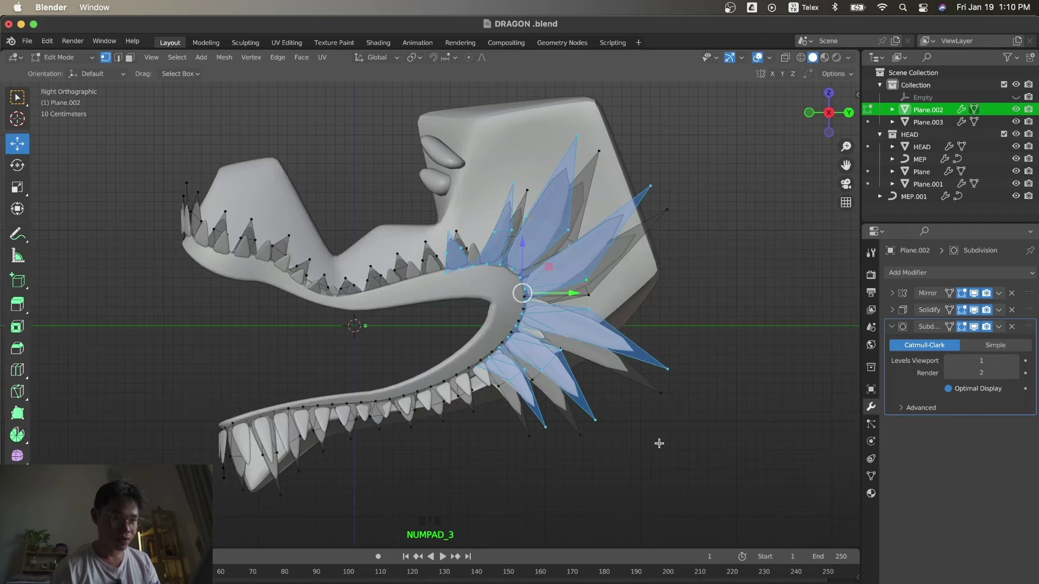
# Move and rotate individual spike faces near the mouth corner upward to spread the fan.
pyautogui.press('Tab')
pyautogui.click(662, 444)
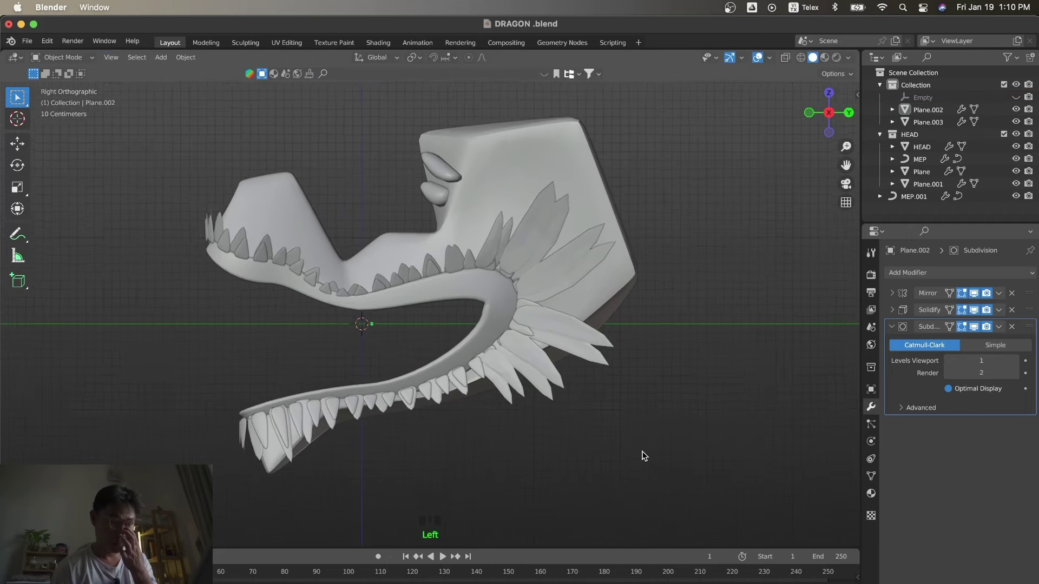
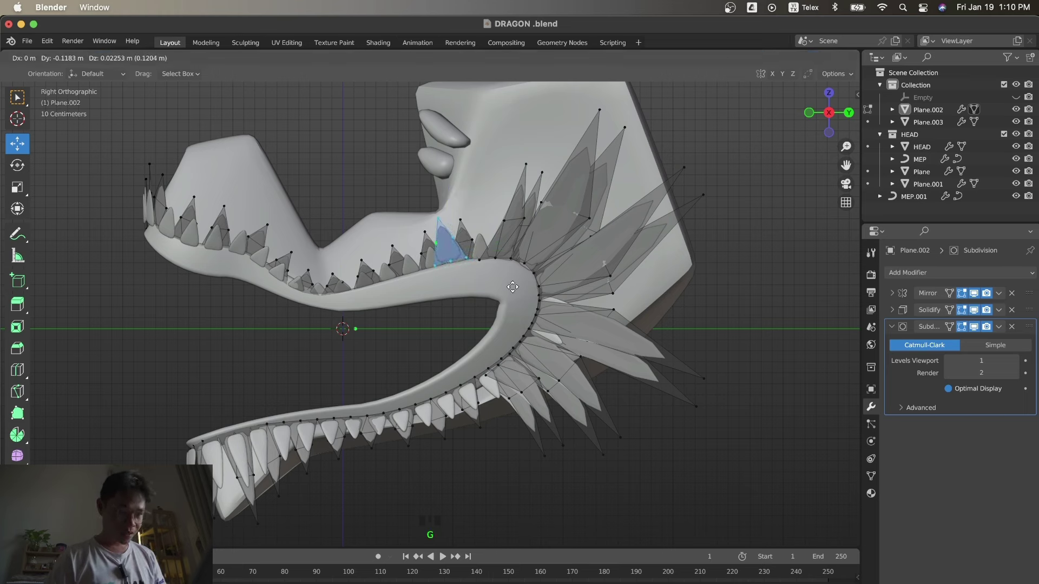
pyautogui.click(506, 219)
pyautogui.press('l')
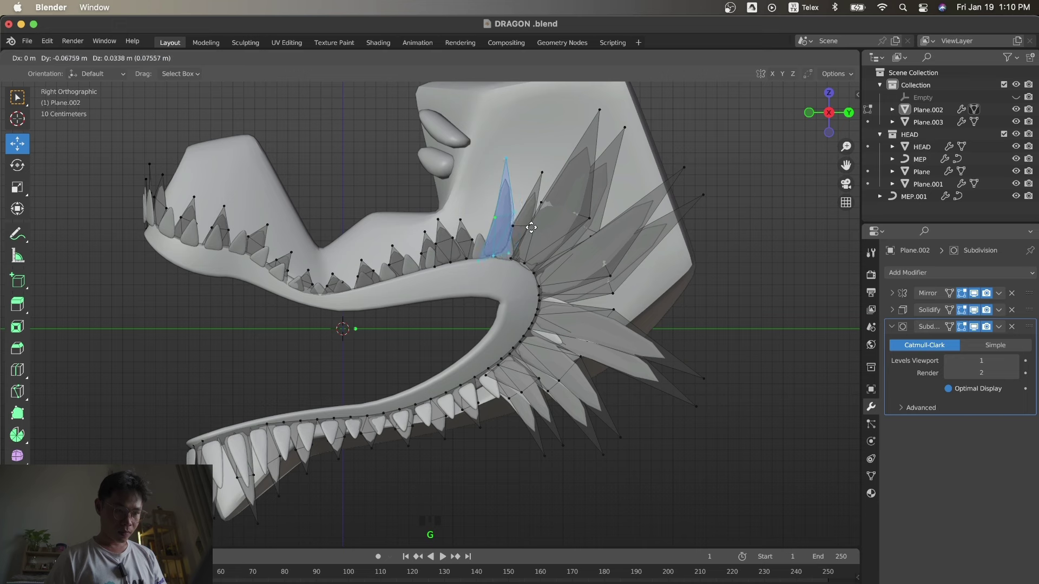
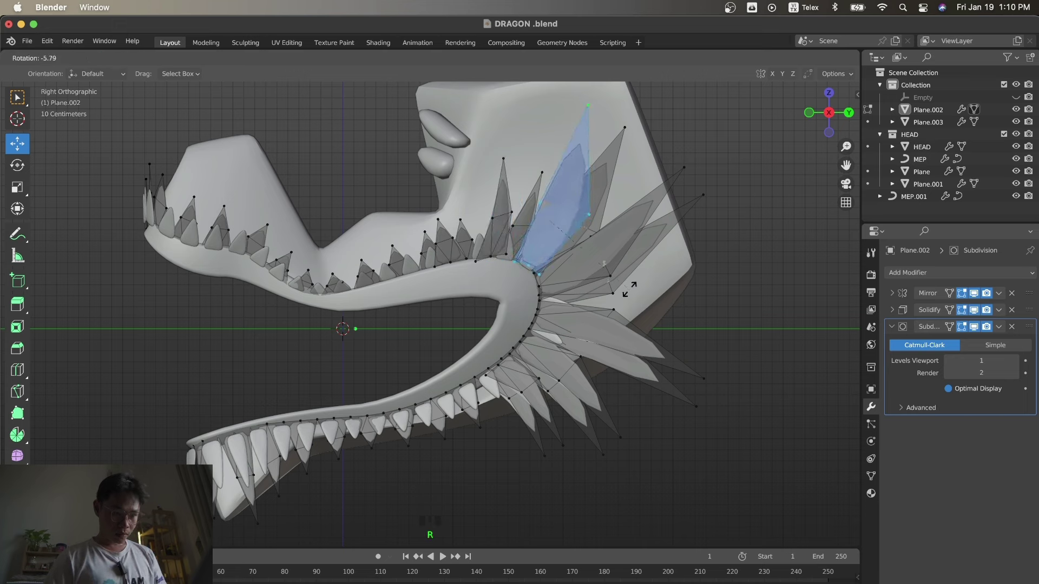
pyautogui.click(676, 172)
pyautogui.press('l')
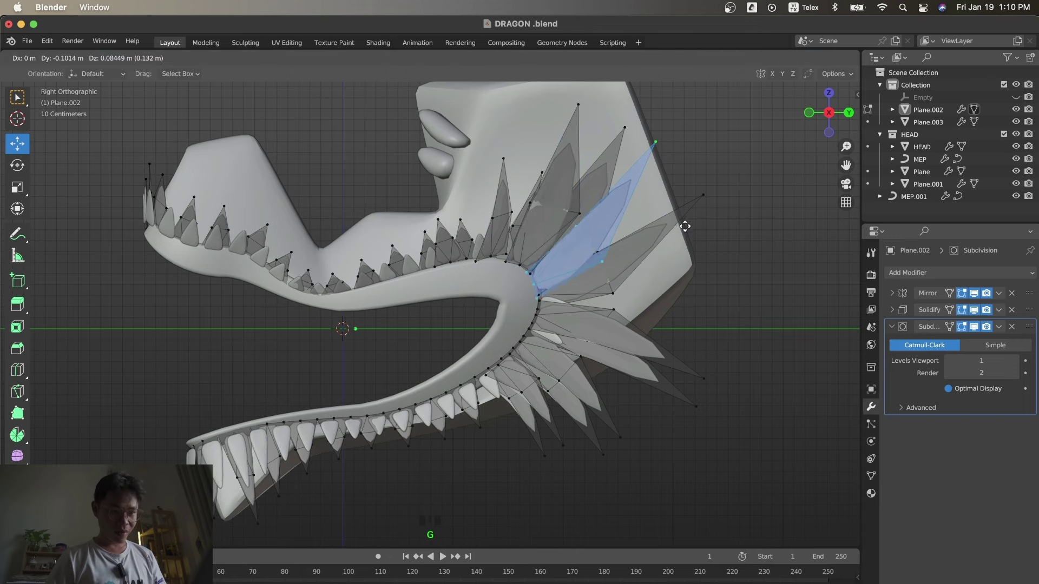
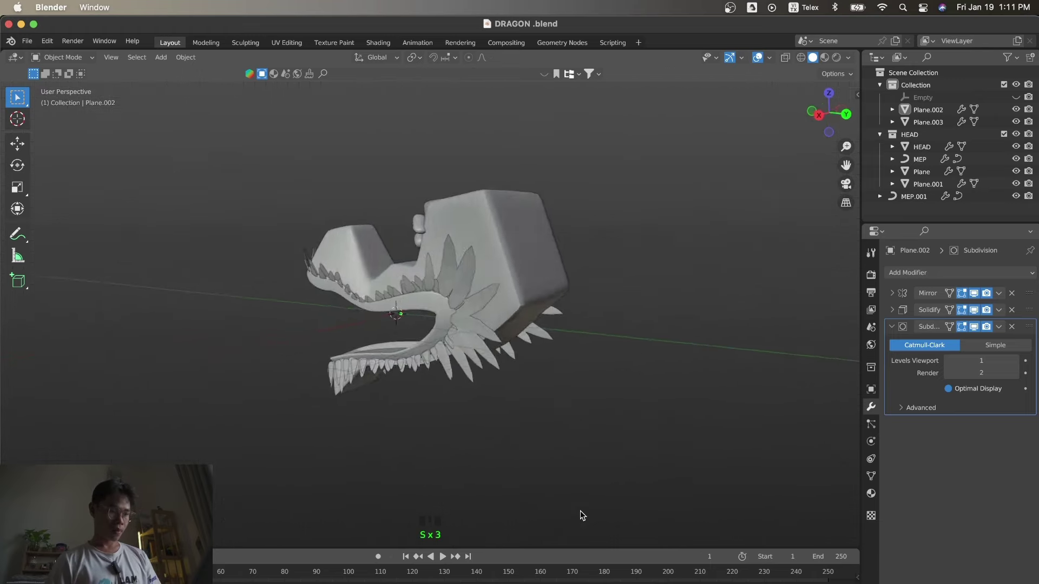
# In side view, select the teeth object Plane.003 and cancel an accidental move.
pyautogui.press('s')
pyautogui.press('KP_3')
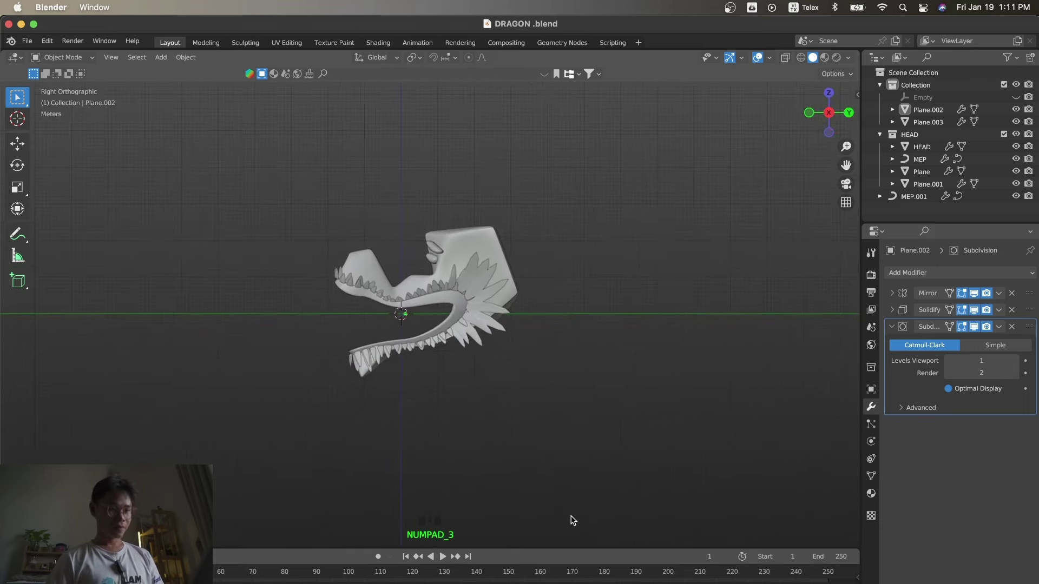
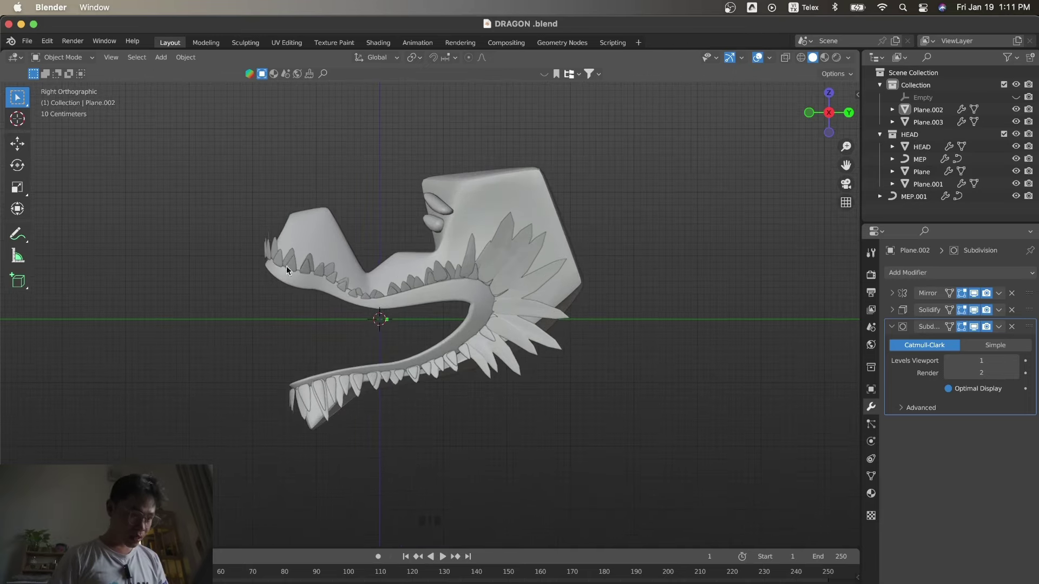
pyautogui.click(315, 267)
pyautogui.press('g')
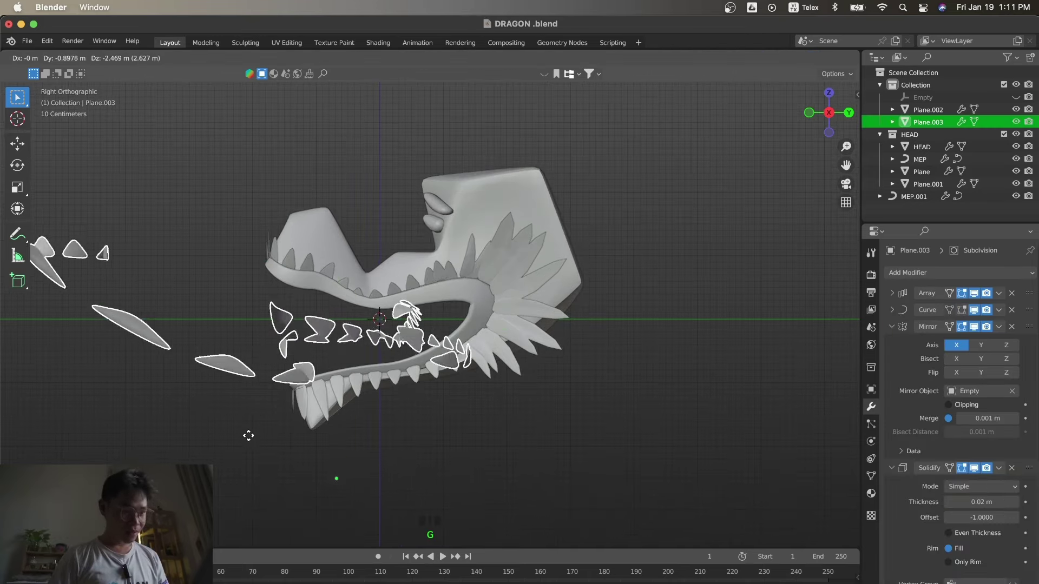
pyautogui.press('z')
# Edit Plane.002, select the upper jaw spikes and remove the lower-jaw tip tooth section.
pyautogui.click(220, 220)
pyautogui.press('Tab')
pyautogui.click(200, 179)
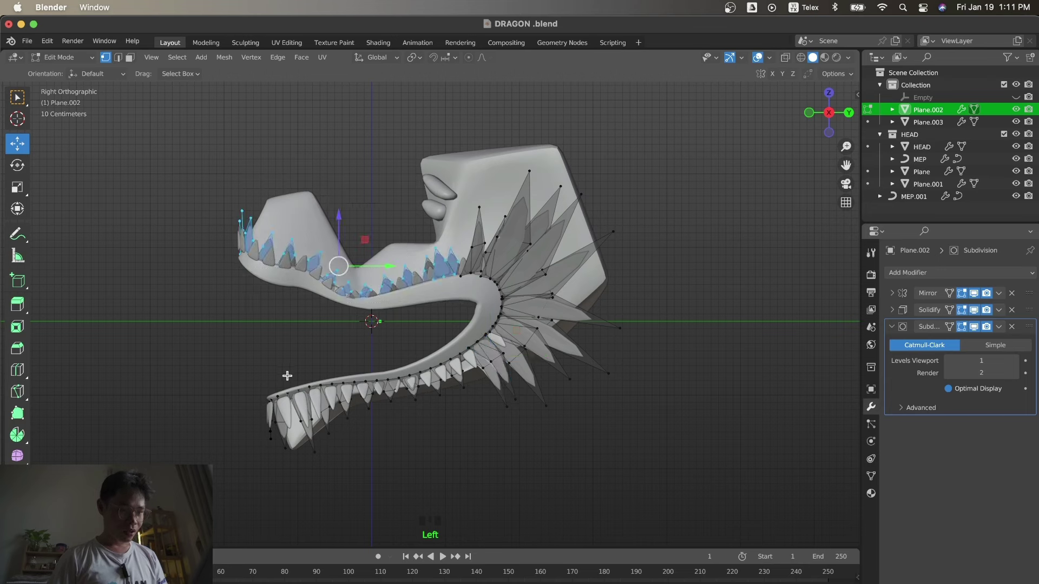
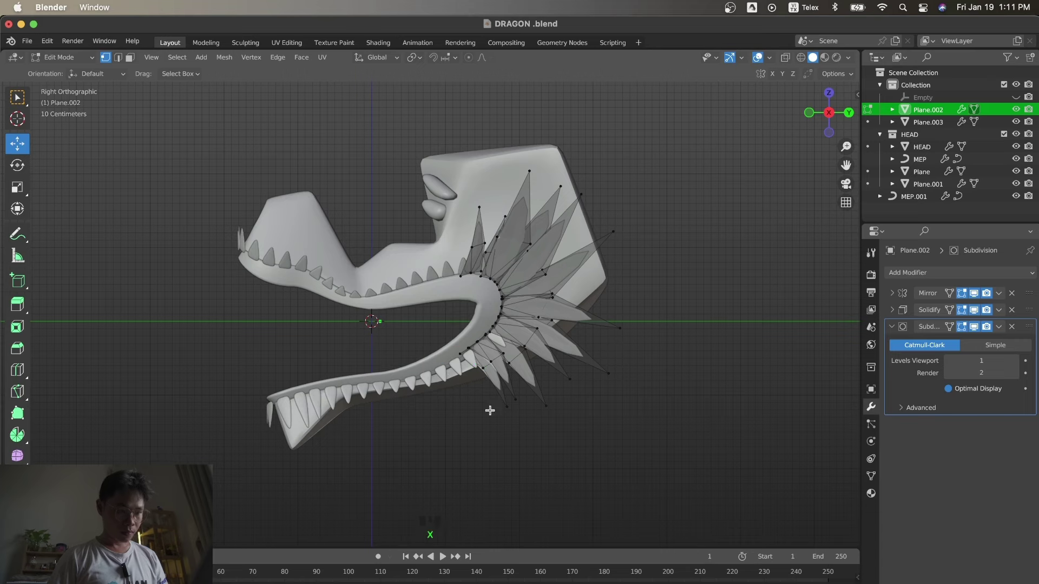
pyautogui.click(510, 422)
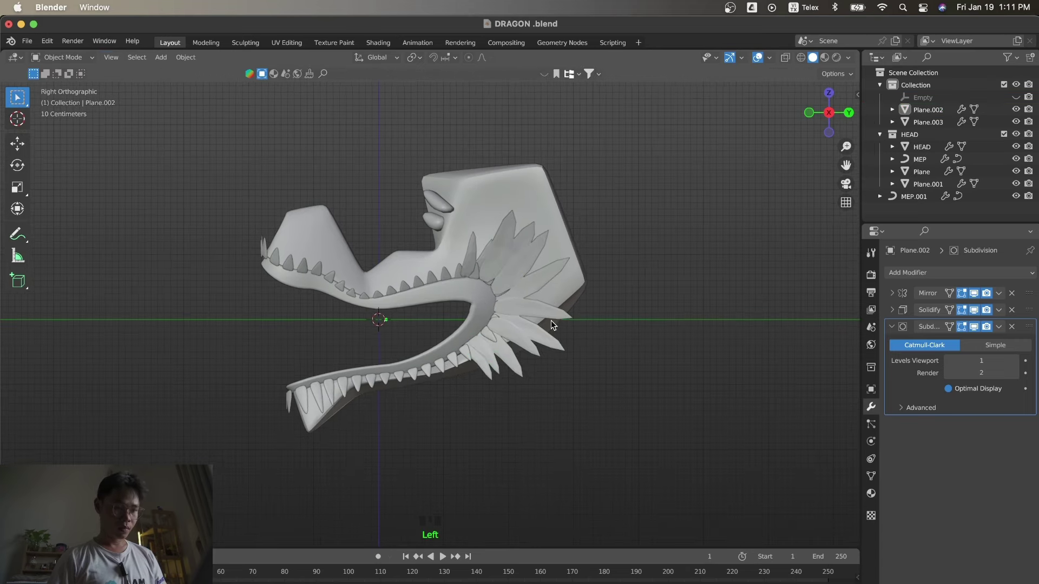
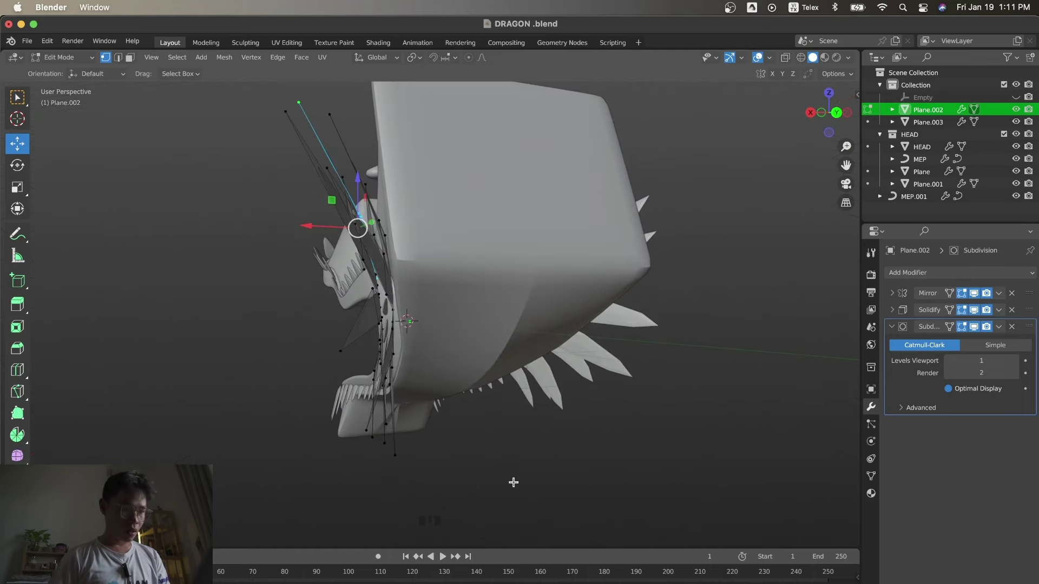
# Move the spike faces at the back of the head and below the mouth corner, then preview the smoothed fan in side view.
pyautogui.click(349, 346)
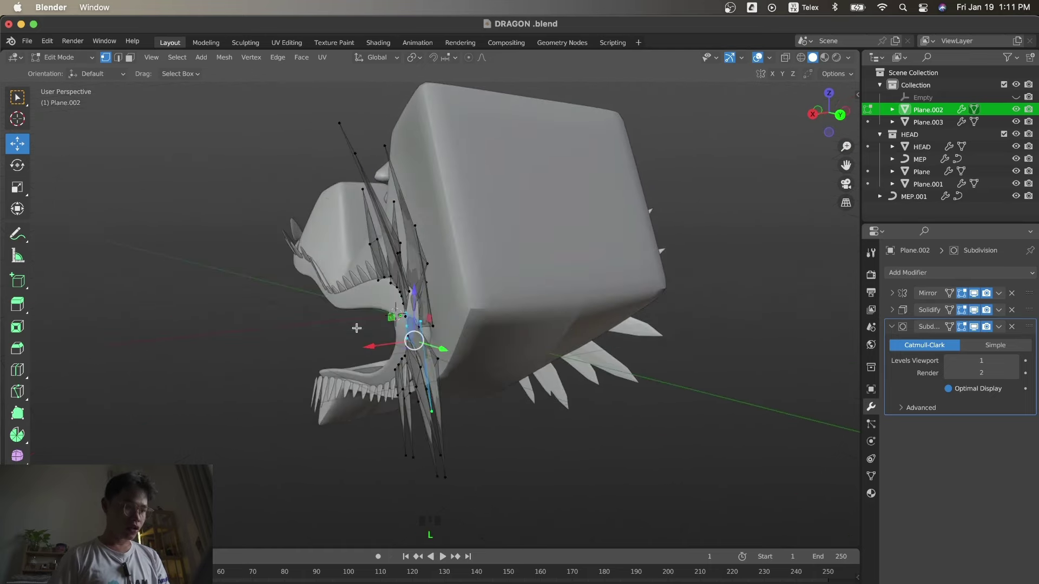
pyautogui.click(291, 193)
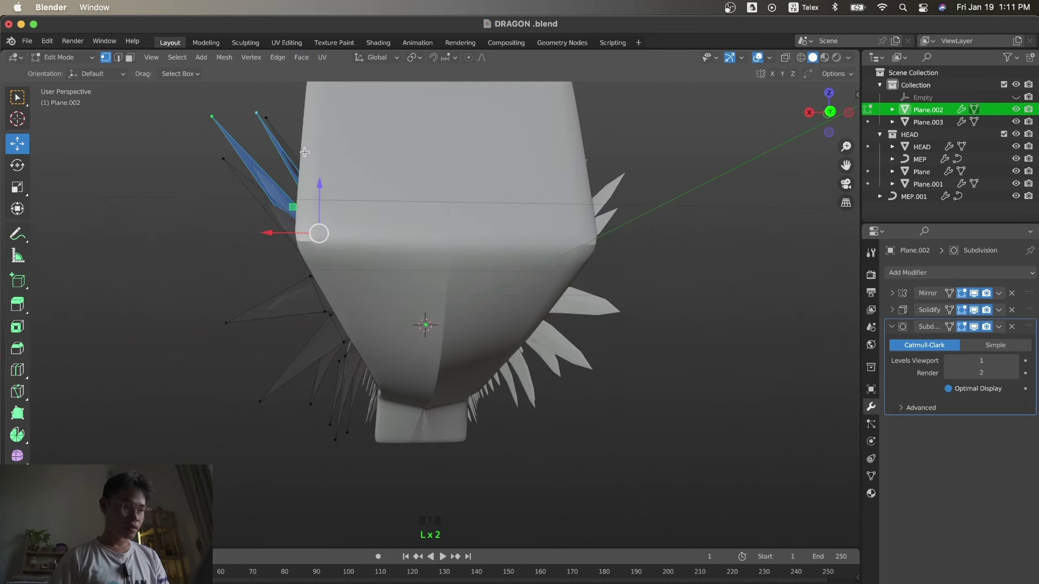
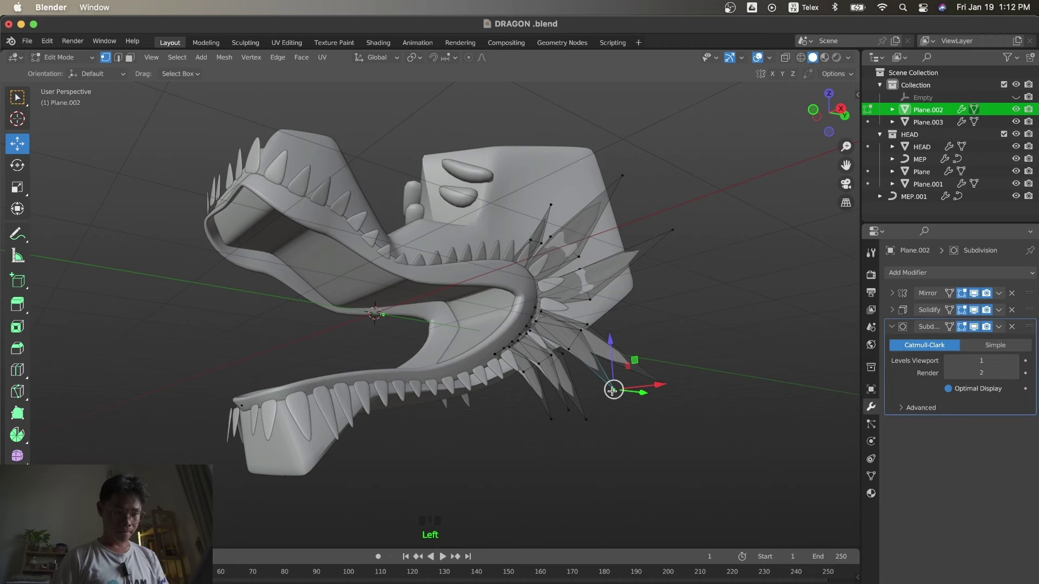
pyautogui.press('l')
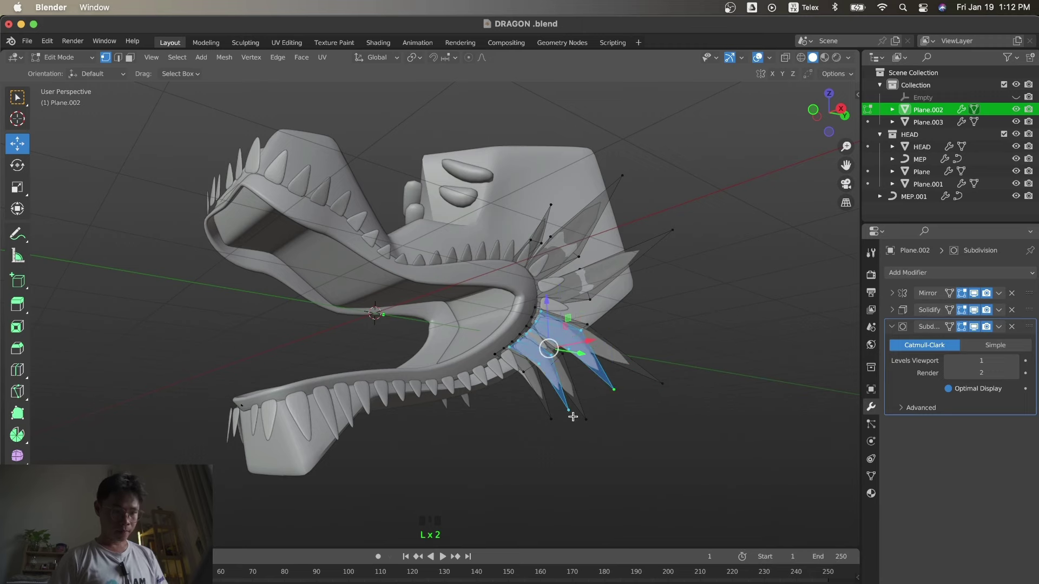
pyautogui.press('KP_3')
pyautogui.press('Tab')
pyautogui.click(609, 438)
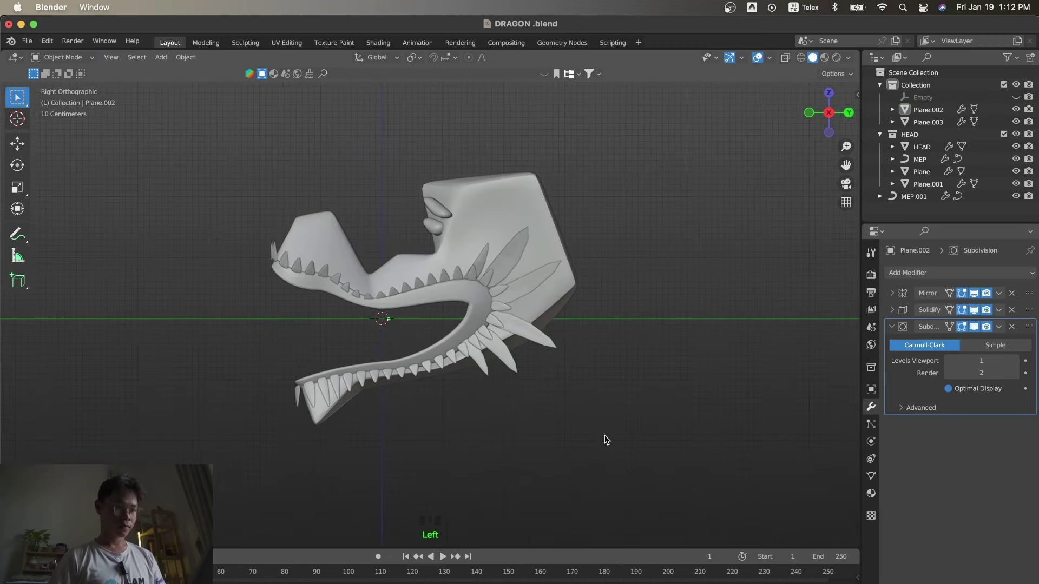
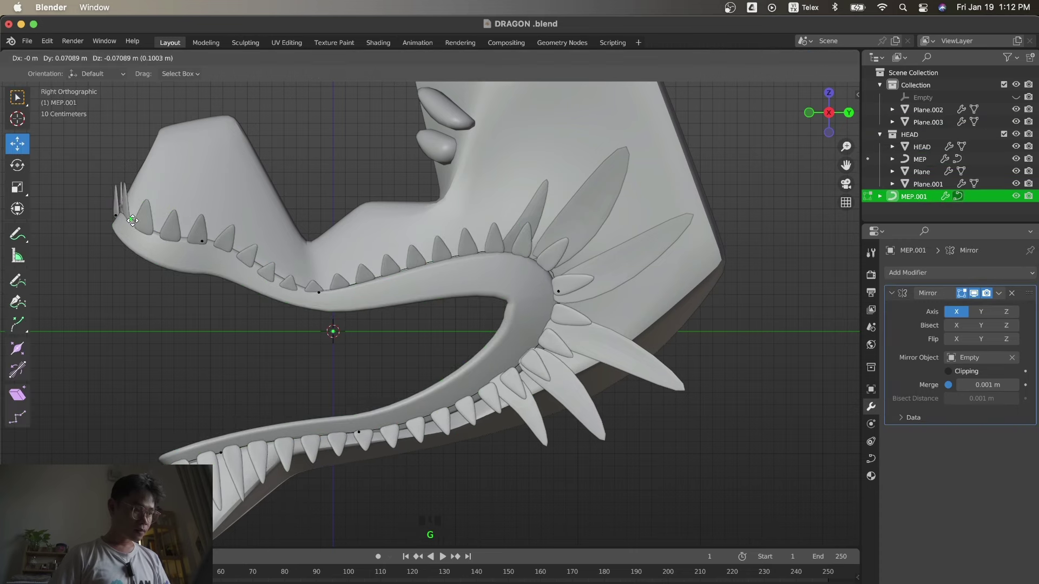
# Confirm the nudge of MEP.001's snout-tip curve point and bring up the dragon reference.
pyautogui.press('Tab')
pyautogui.press('s')
pyautogui.click(261, 314)
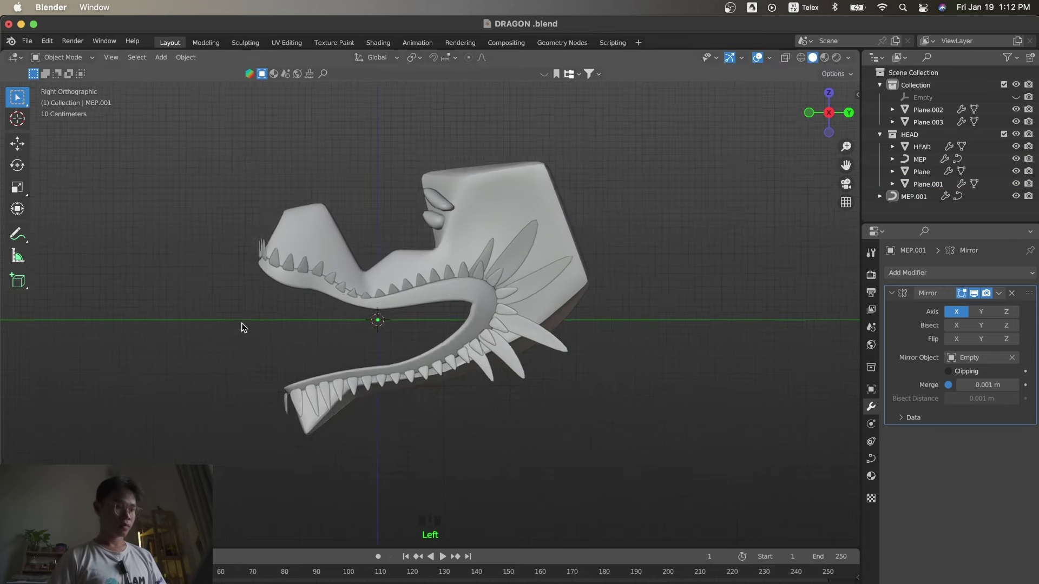
pyautogui.click(370, 396)
# Back on the head model, set Plane.002's viewport subdivision level to 2 and re-enter its mesh edit.
pyautogui.press('s')
pyautogui.press('KP_3')
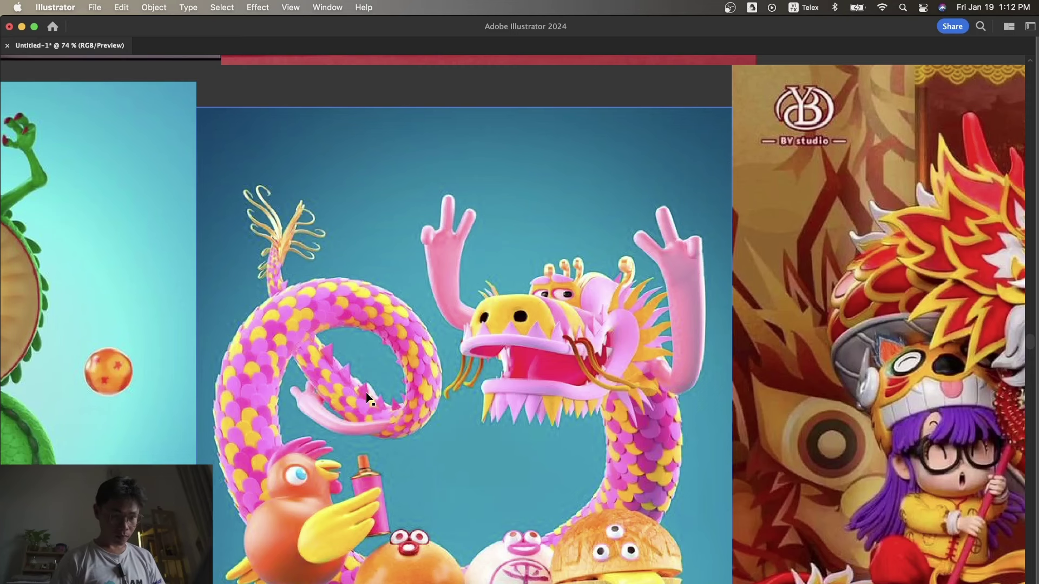
pyautogui.press('Tab')
pyautogui.press('Tab')
pyautogui.click(541, 245)
pyautogui.press('Tab')
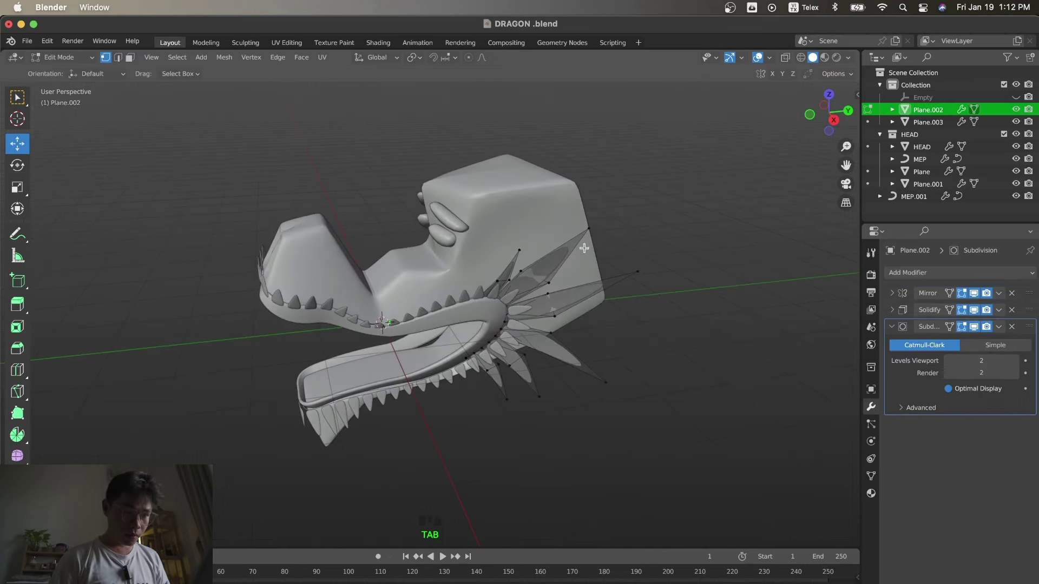
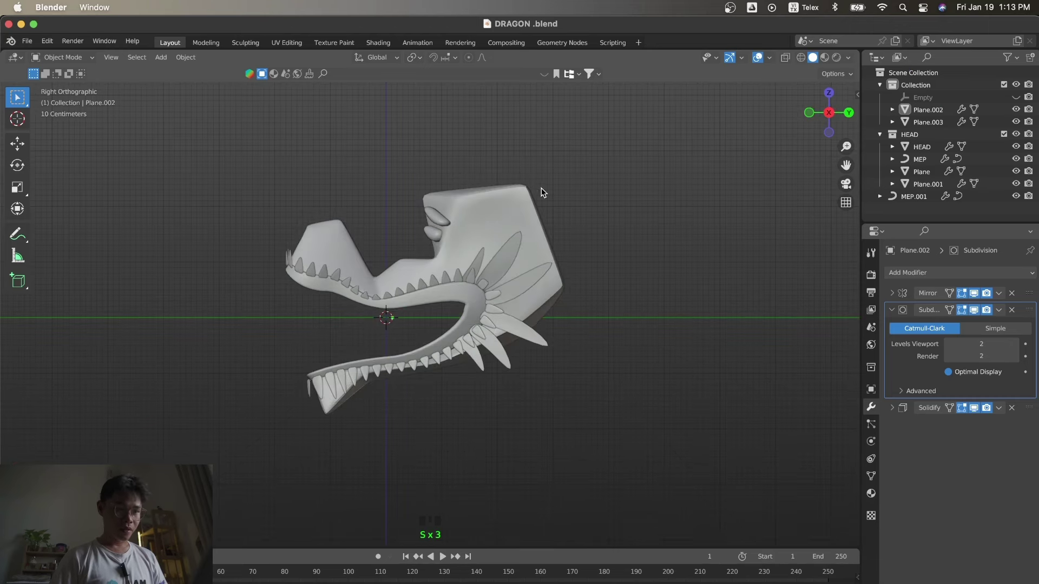
# Order Subdivision above Solidify on the spike mesh and add a new Bezier curve at the origin.
pyautogui.press('s')
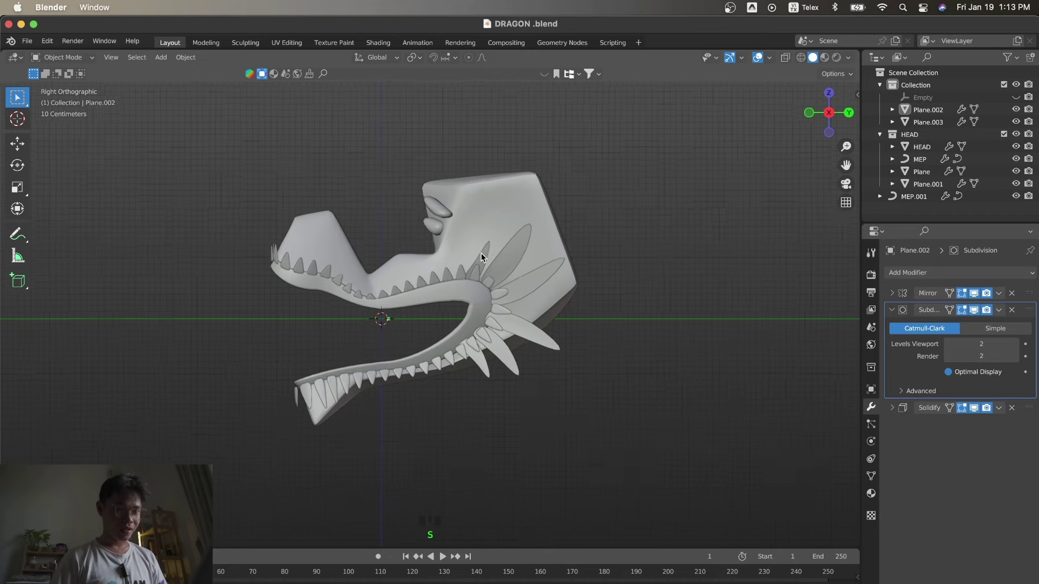
pyautogui.press('shift+a')
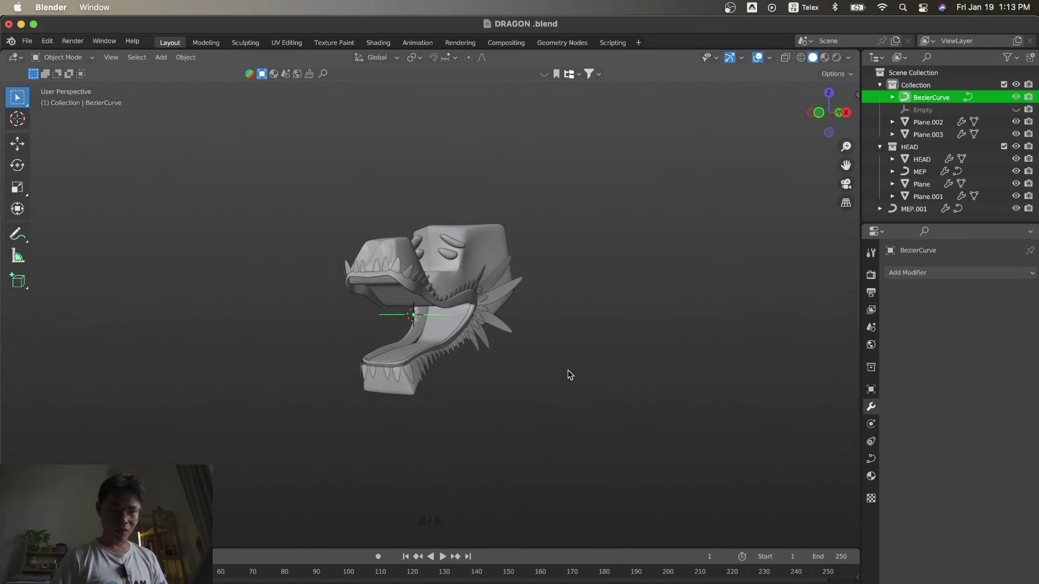
# Give the new BezierCurve a tube bevel and rotate it upright 90 degrees in front view.
pyautogui.click(876, 461)
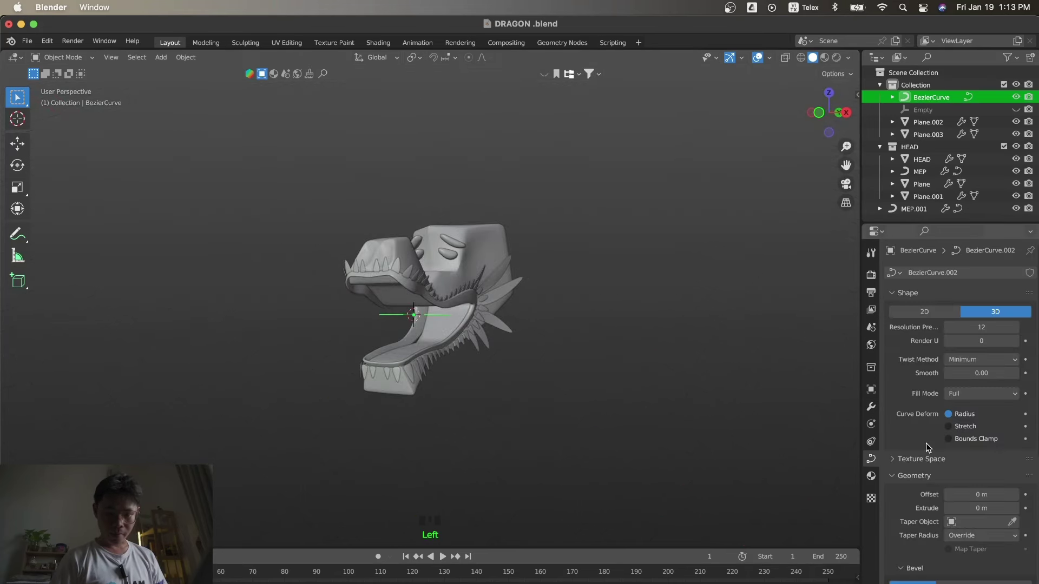
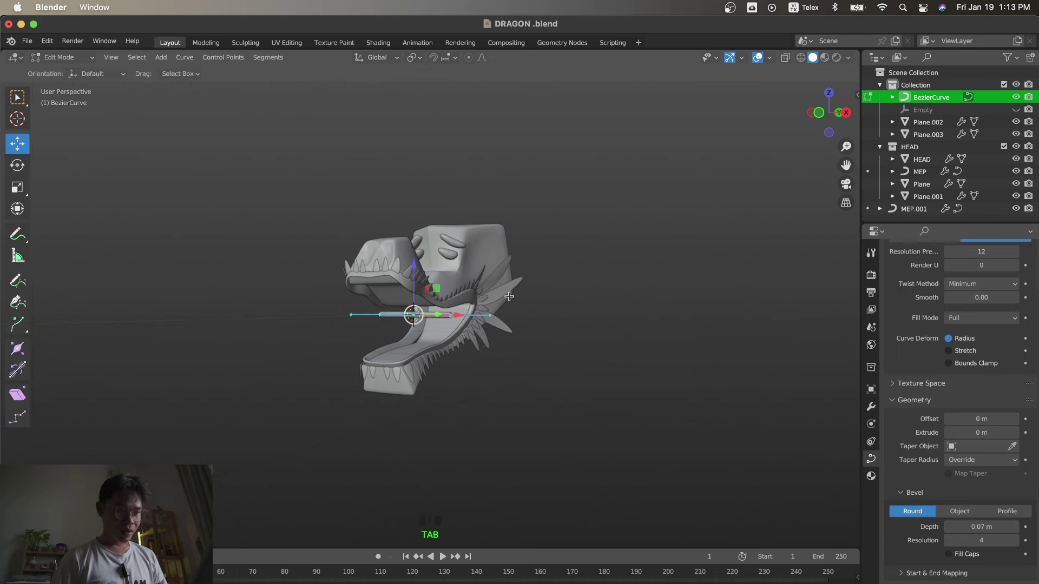
pyautogui.press('KP_1')
pyautogui.press('r')
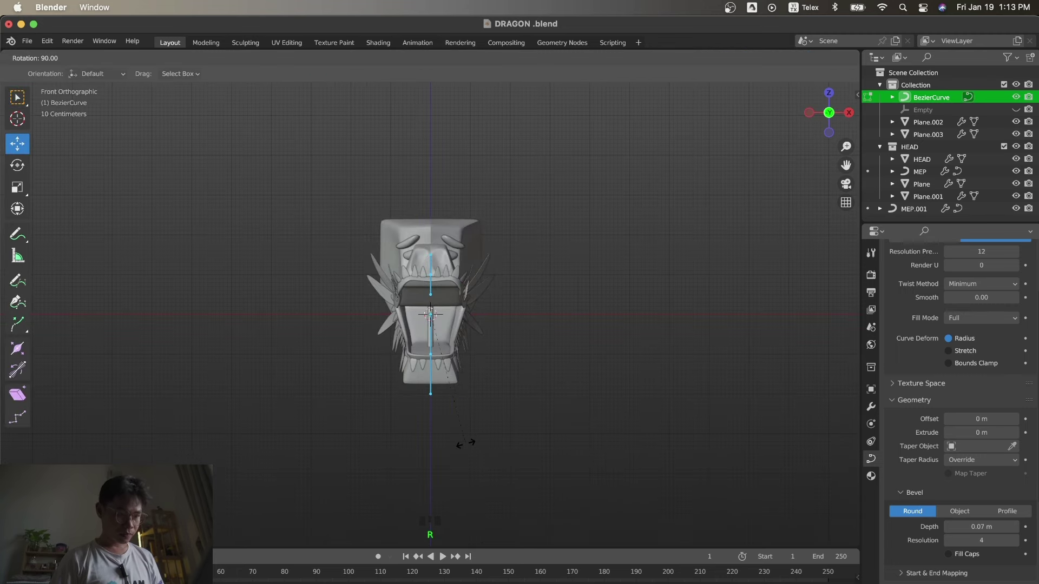
pyautogui.click(465, 312)
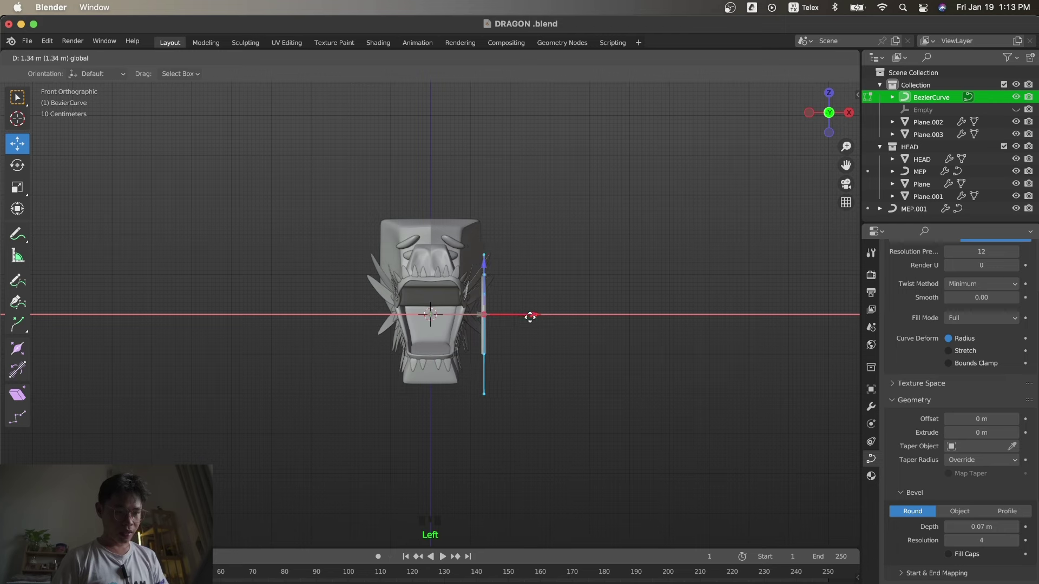
# Move and tilt the horn curve onto the top of the dragon head in side view.
pyautogui.press('KP_3')
pyautogui.press('g')
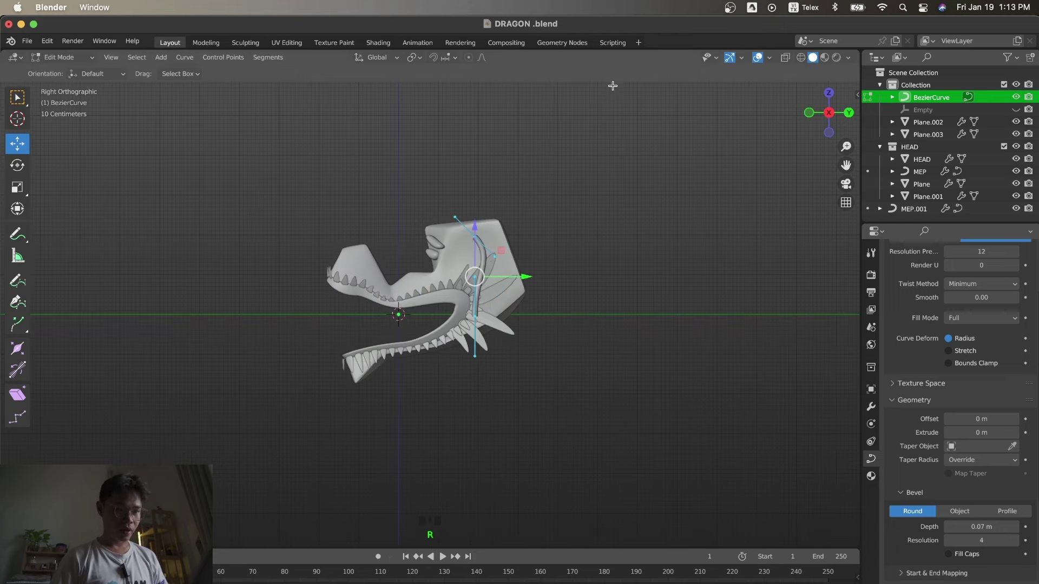
pyautogui.press('r')
pyautogui.press('g')
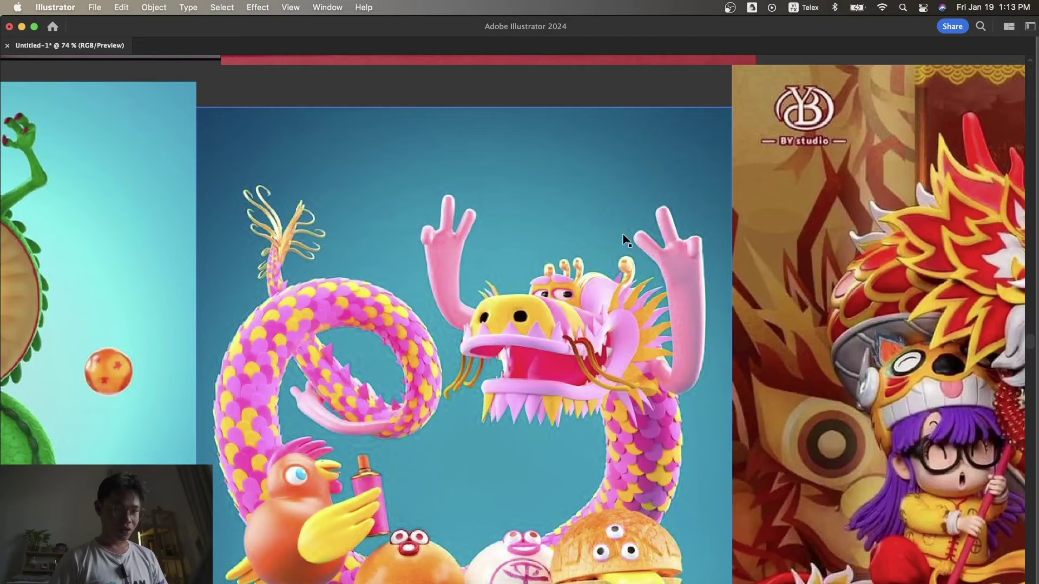
pyautogui.press('g')
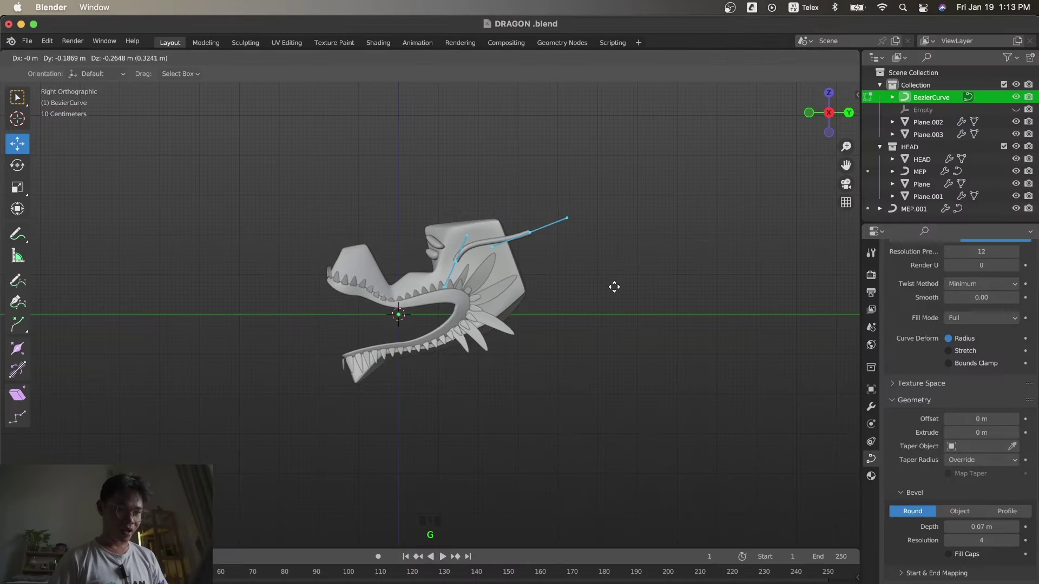
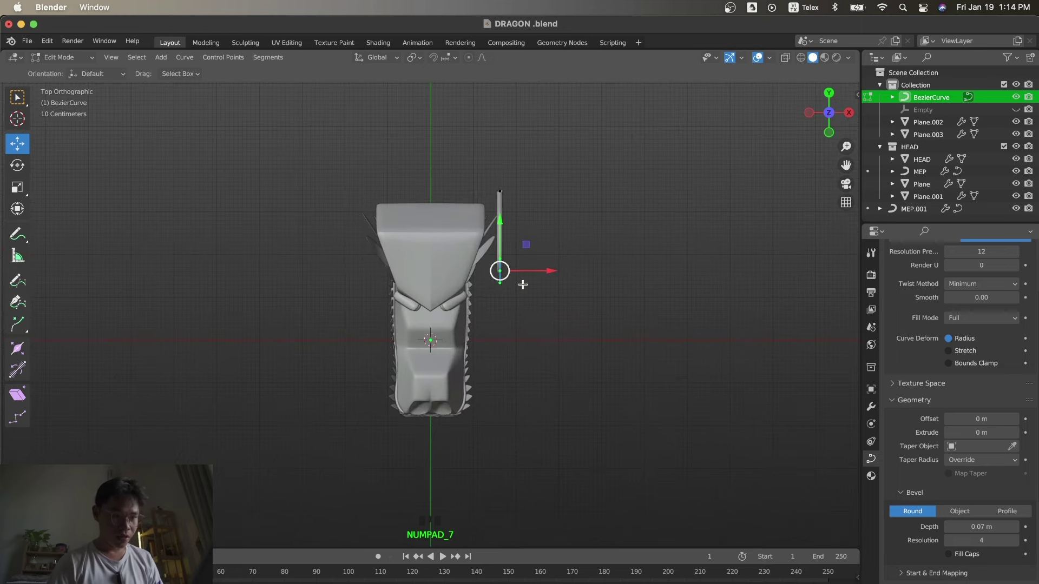
# Stretch the horn curve's end points back from the head and push the tip higher.
pyautogui.click(533, 265)
pyautogui.press('r')
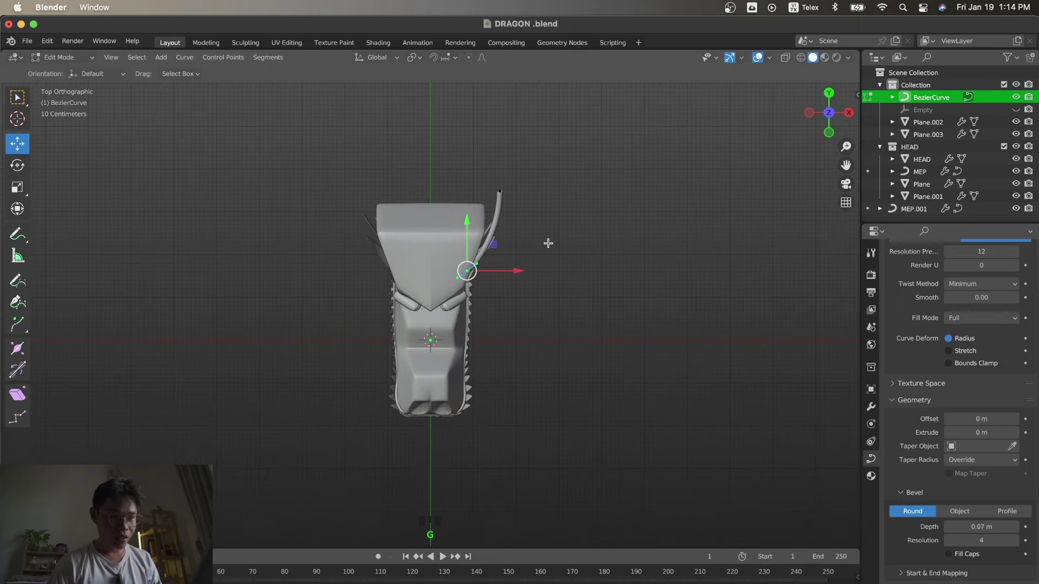
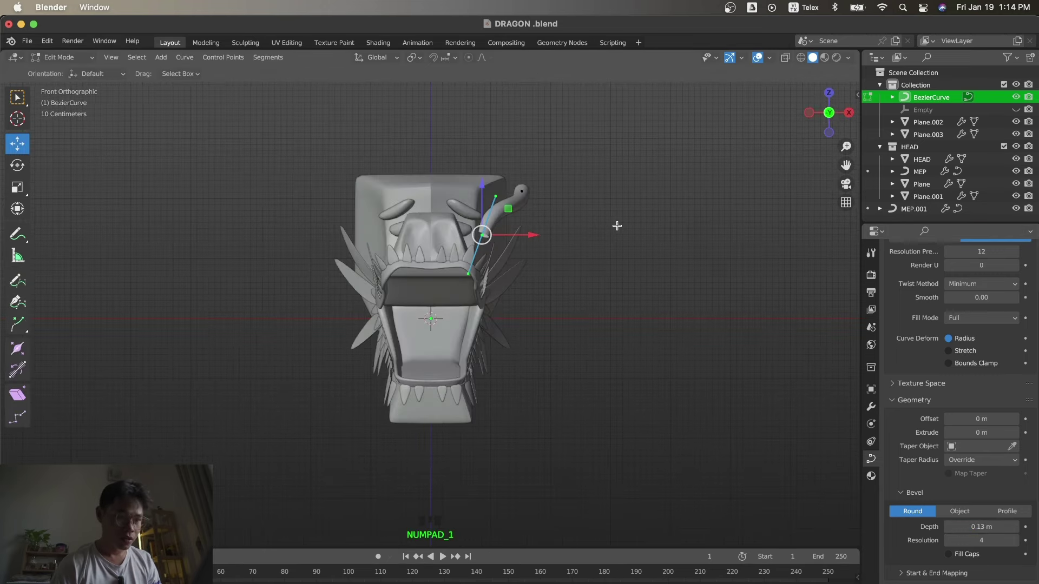
pyautogui.press('r')
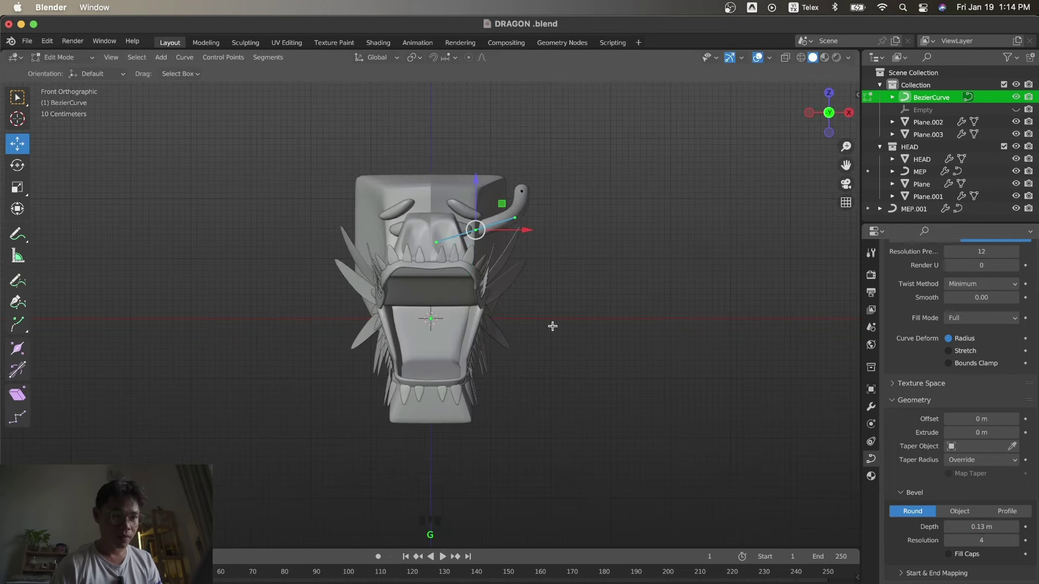
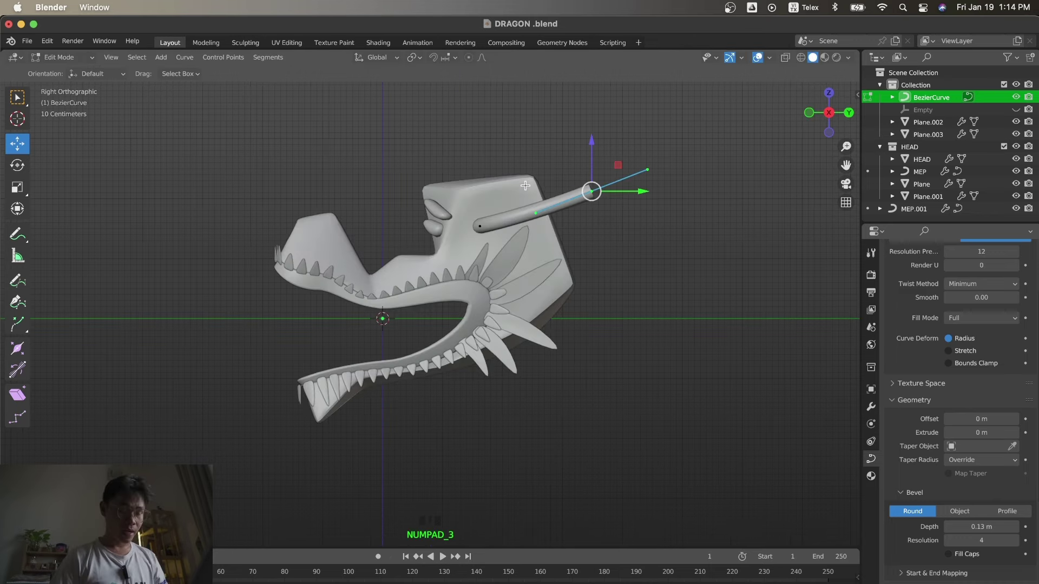
pyautogui.press('r')
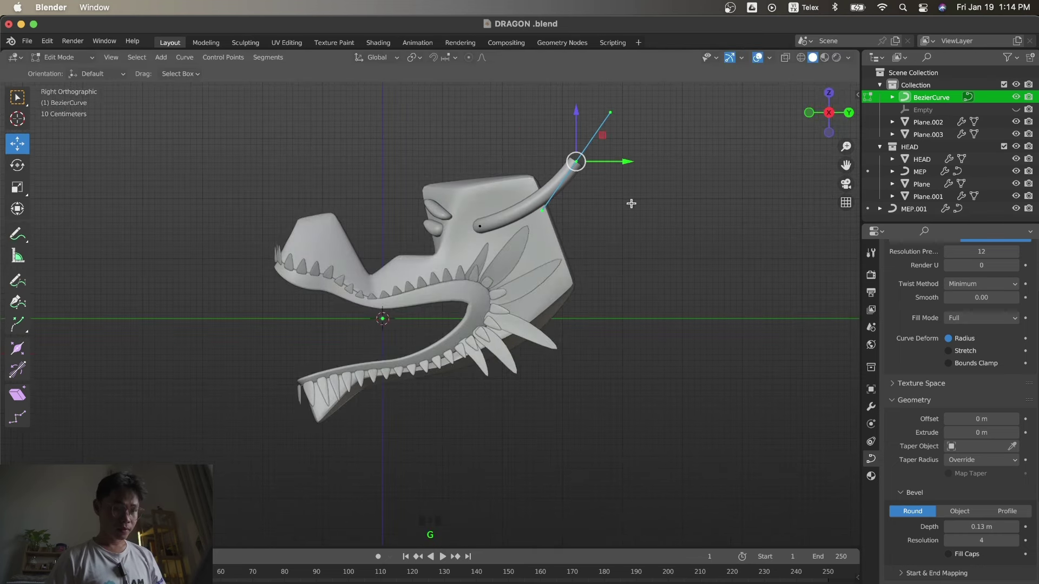
pyautogui.press('g')
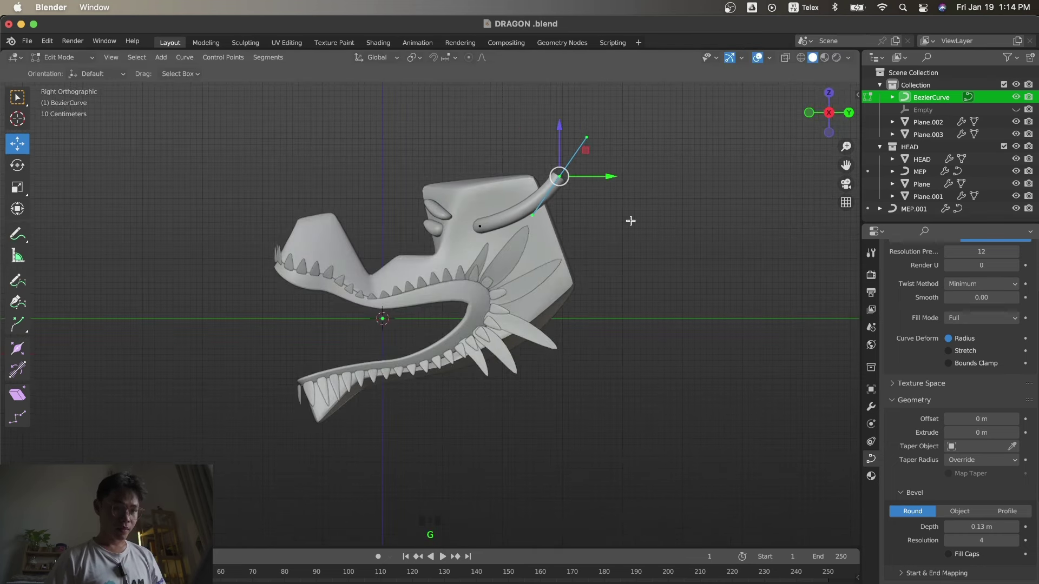
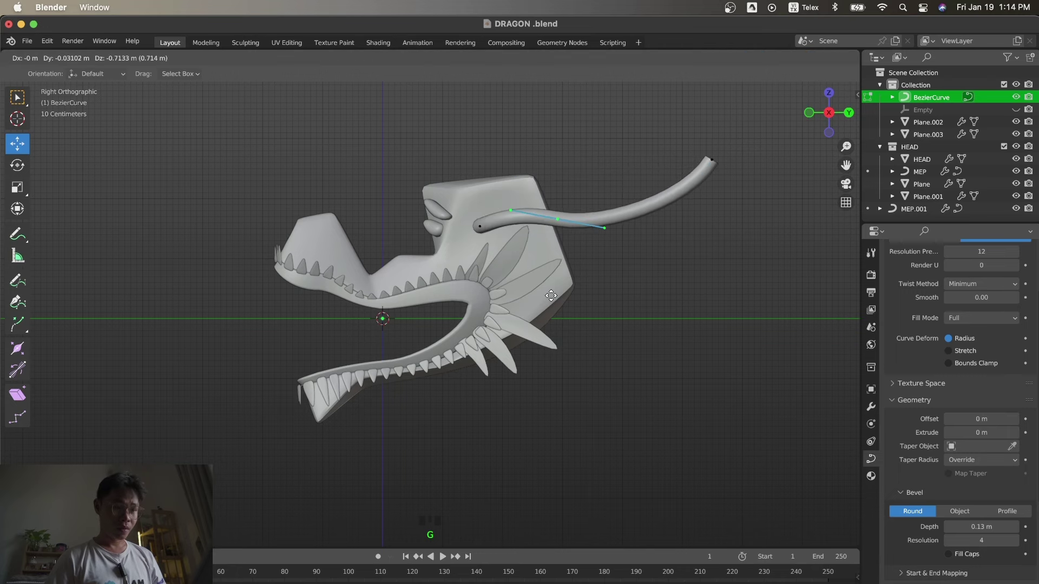
# Lengthen the horn tip with a new point and curl it back into a loop.
pyautogui.click(704, 161)
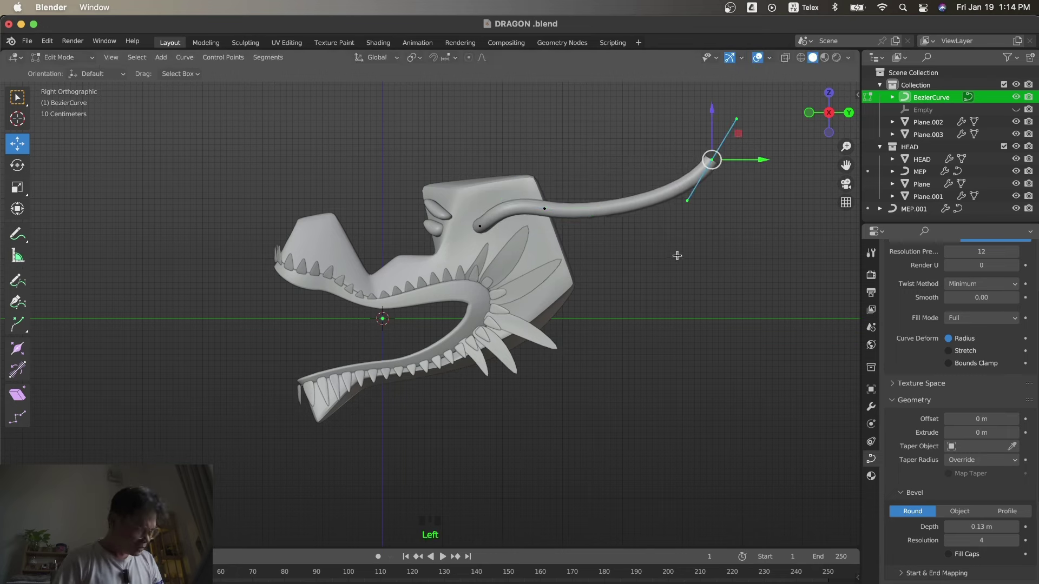
pyautogui.press('s')
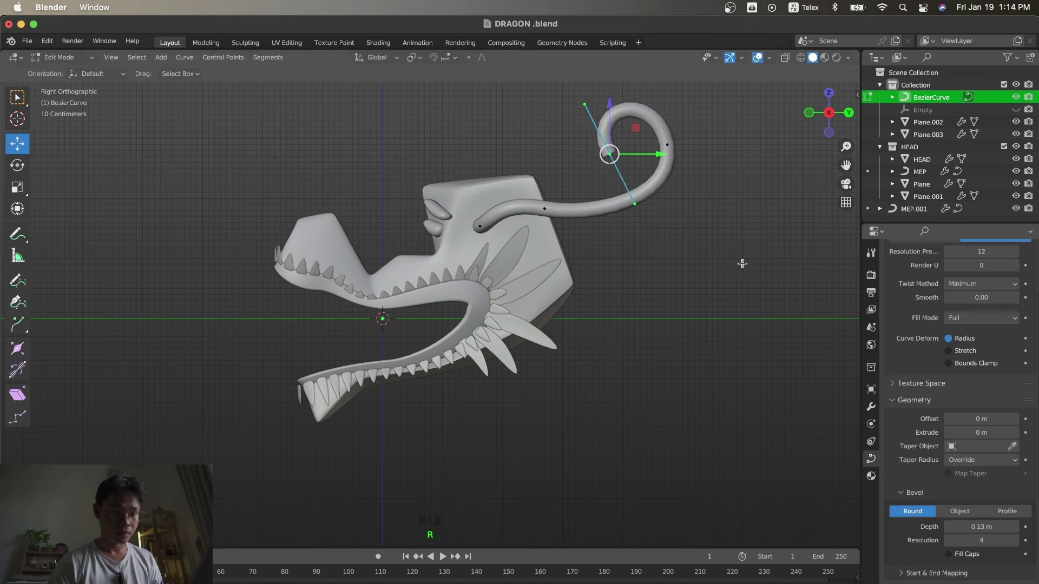
pyautogui.press('g')
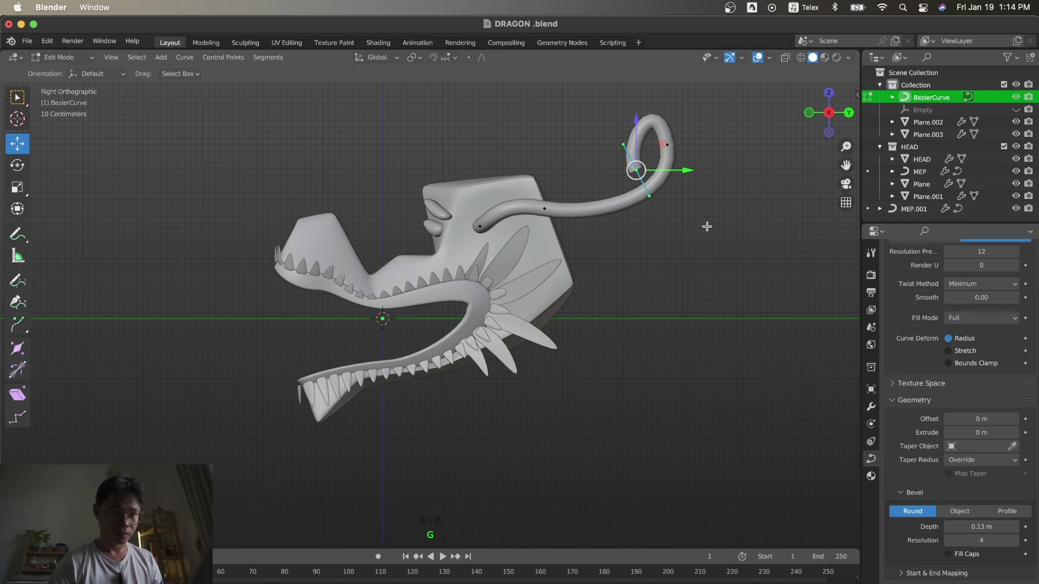
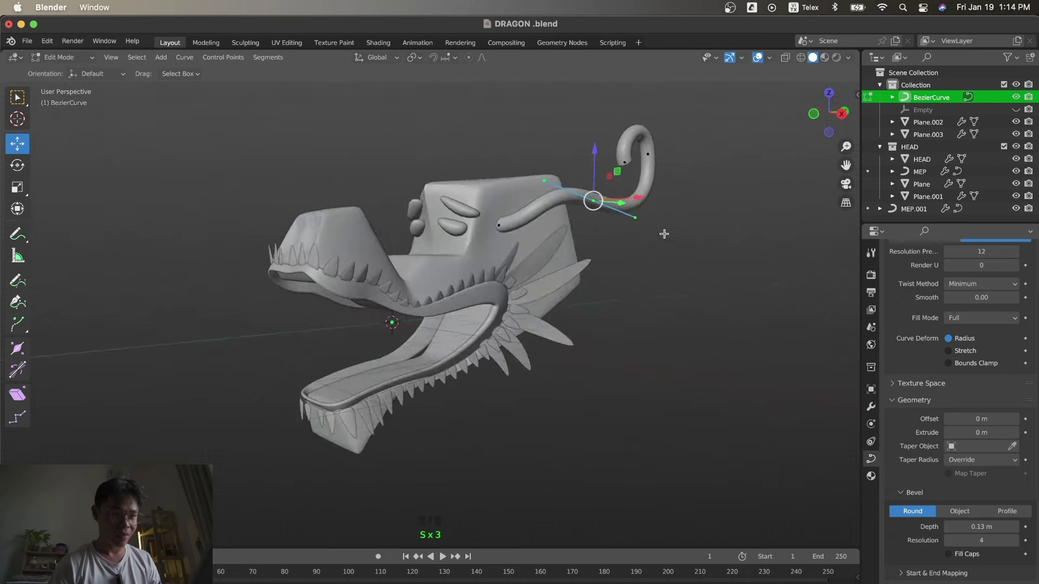
# Angle the horn outward from the head from top view and fatten its curled tip.
pyautogui.press('KP_7')
pyautogui.press('r')
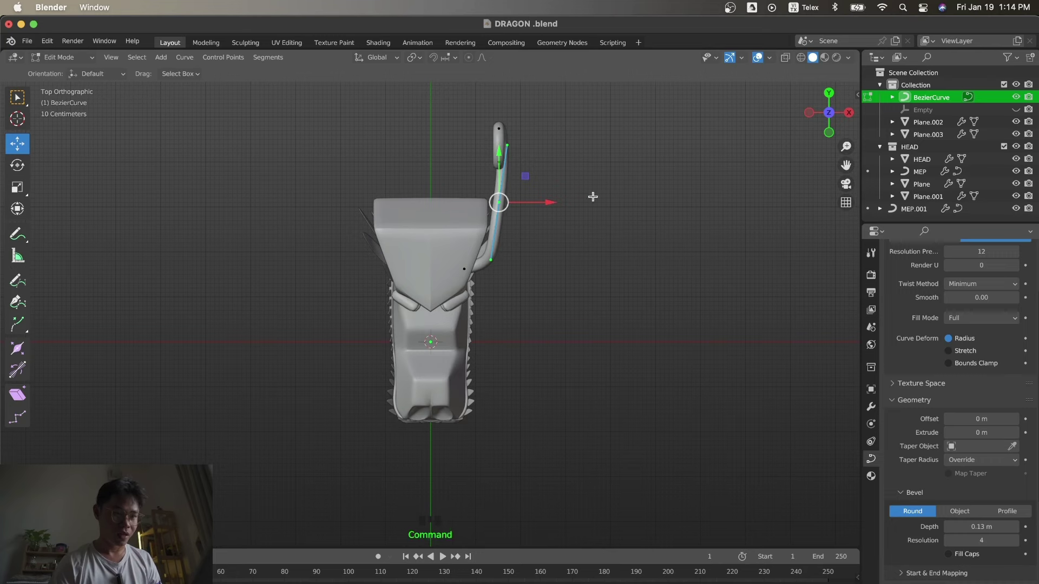
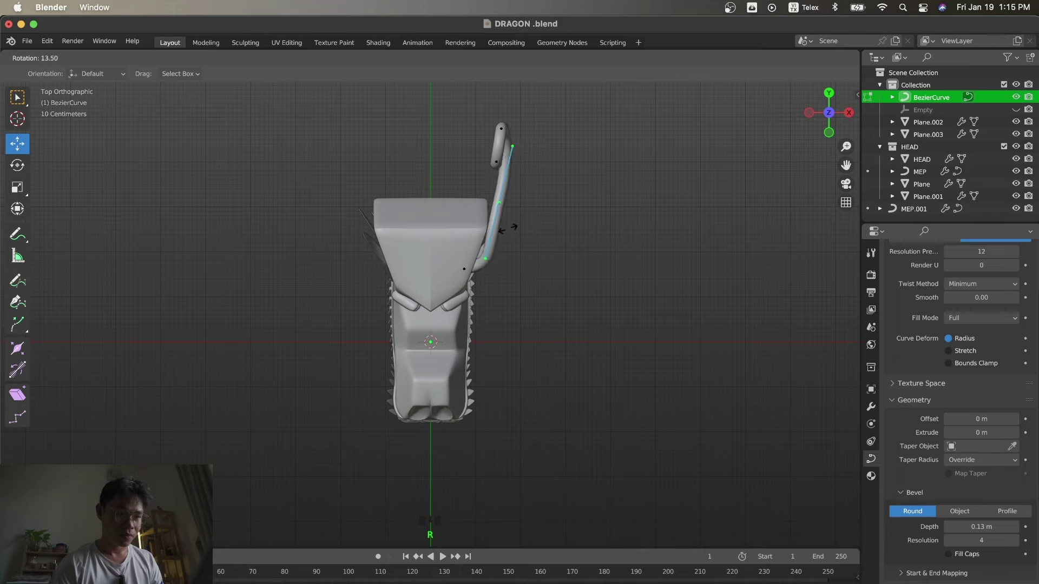
pyautogui.press('KP_1')
pyautogui.press('KP_3')
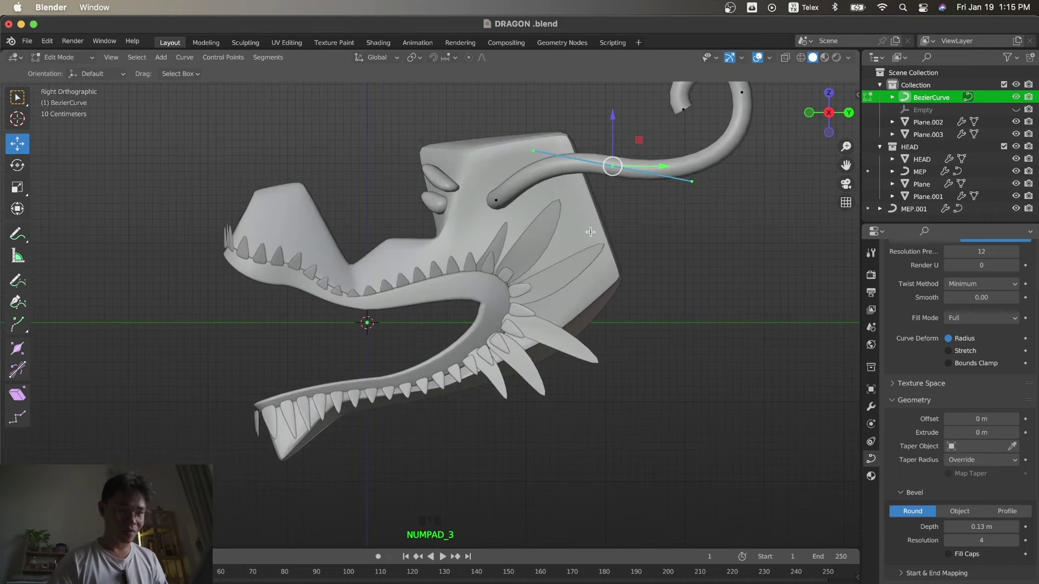
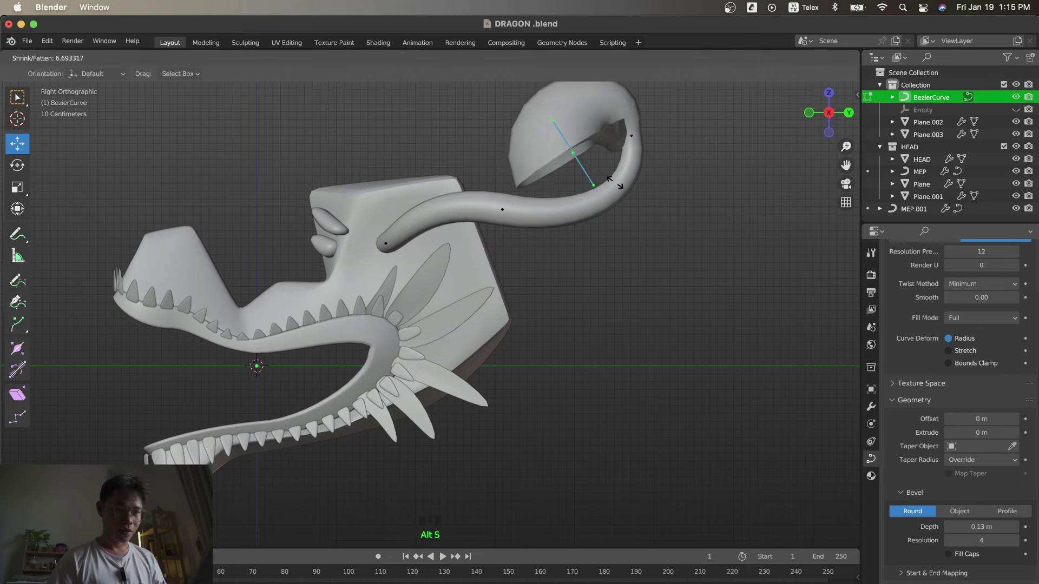
pyautogui.press('alt+s')
pyautogui.press('r')
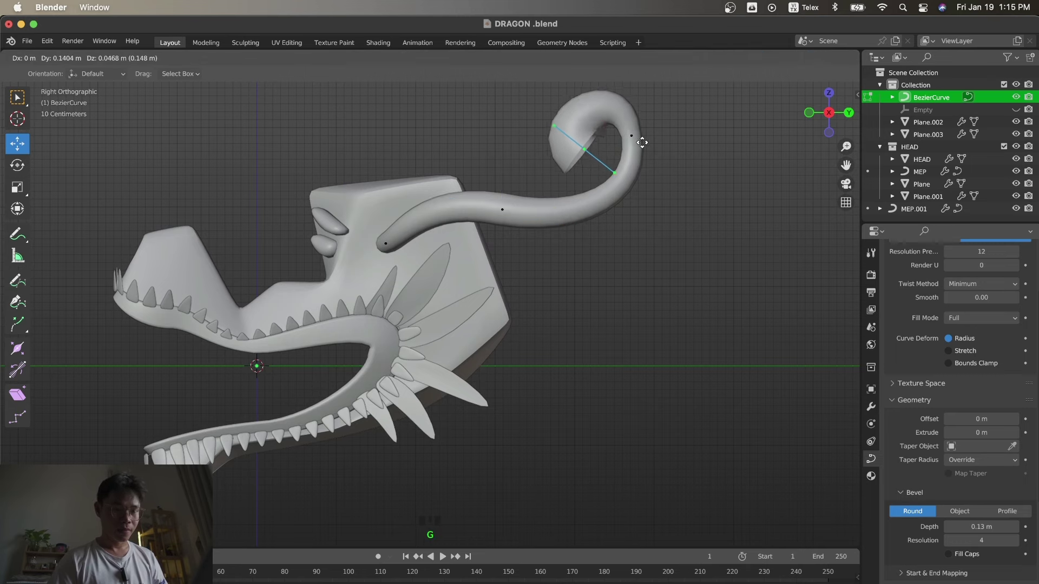
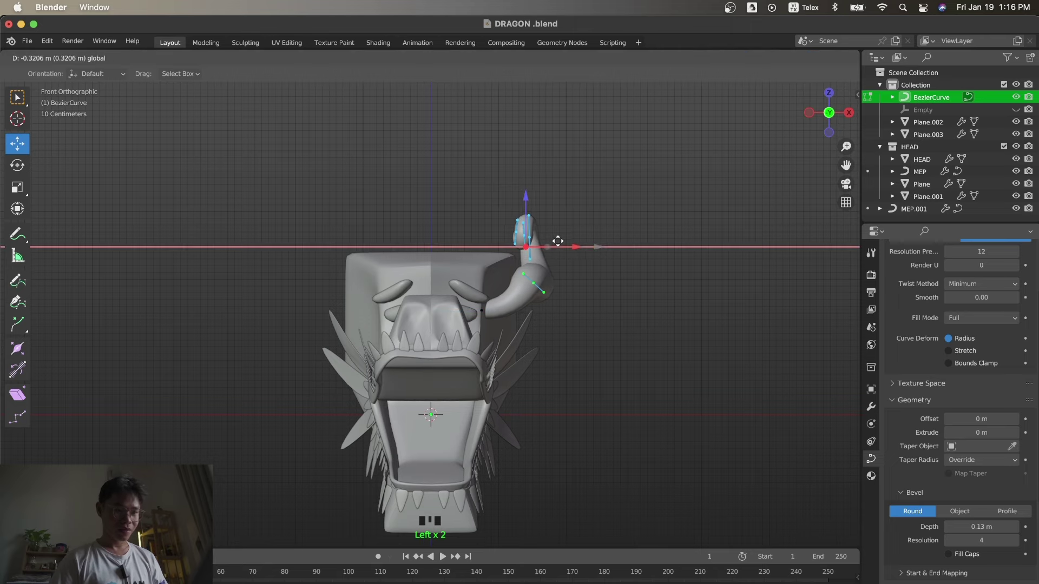
# Shift the horn's top point sideways, finish editing and check it against the dragon reference.
pyautogui.press('Tab')
pyautogui.press('KP_3')
pyautogui.click(630, 295)
pyautogui.press('s')
pyautogui.click(465, 261)
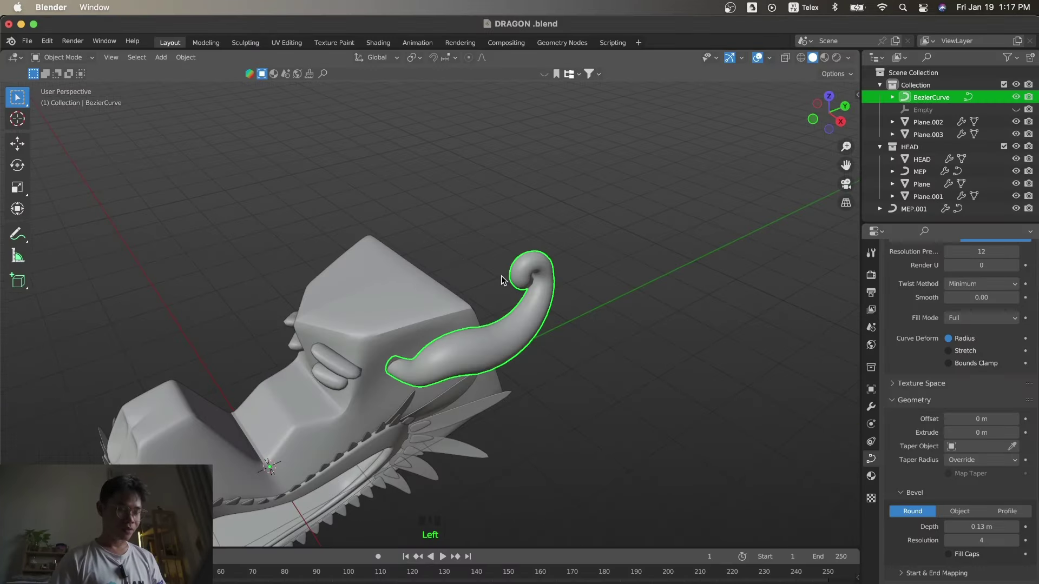
pyautogui.press('KP_3')
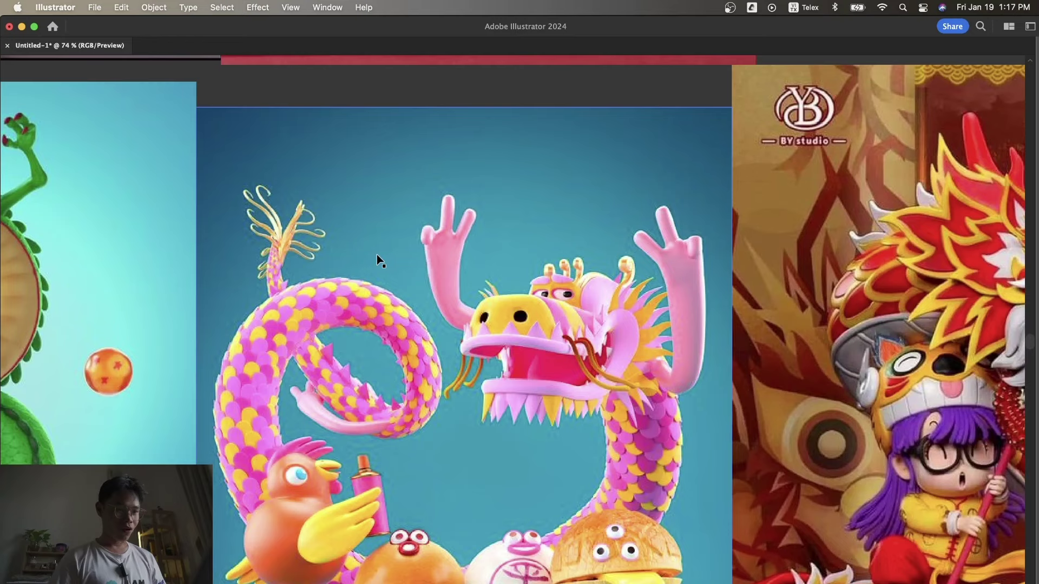
pyautogui.press('KP_3')
# Duplicate the horn curve into BezierCurve.001 and place the copy on top of the head.
pyautogui.press('s')
pyautogui.press('shift+a')
pyautogui.click(408, 174)
pyautogui.click(562, 306)
pyautogui.press('shift+d')
pyautogui.press('g')
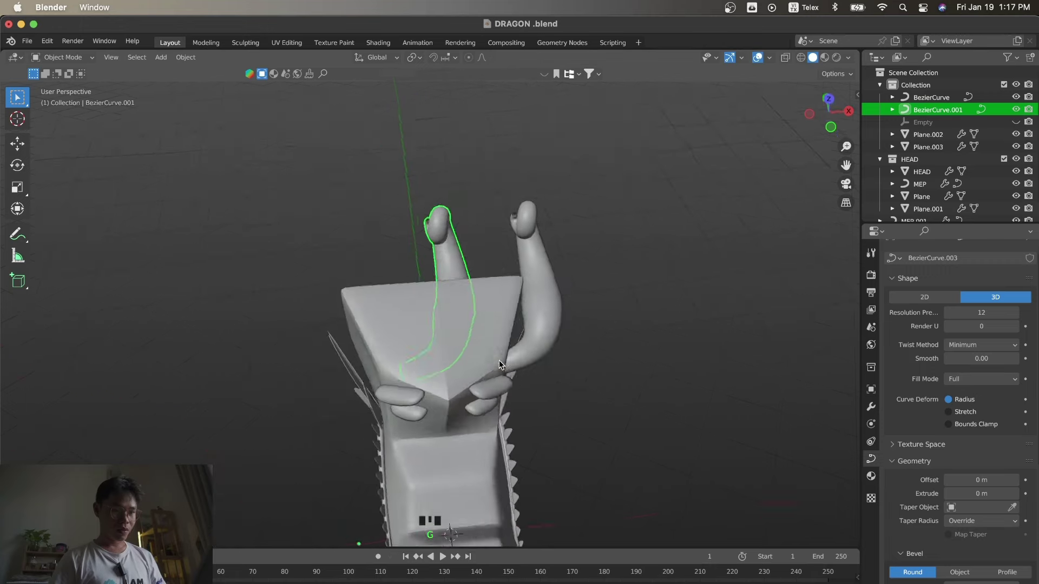
# Move and resize the copied horn's control points from top and side views.
pyautogui.press('Tab')
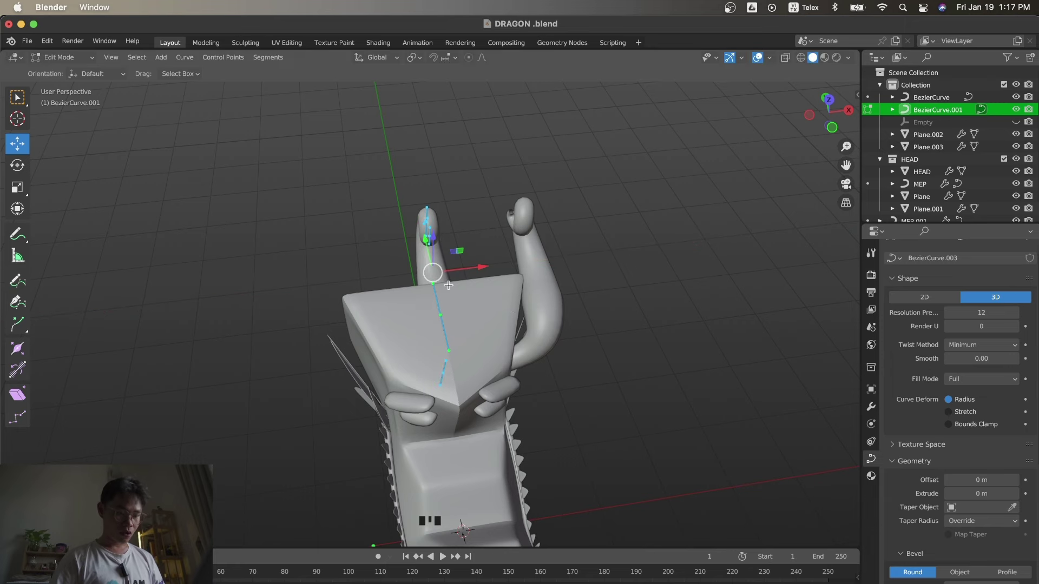
pyautogui.press('KP_7')
pyautogui.press('s')
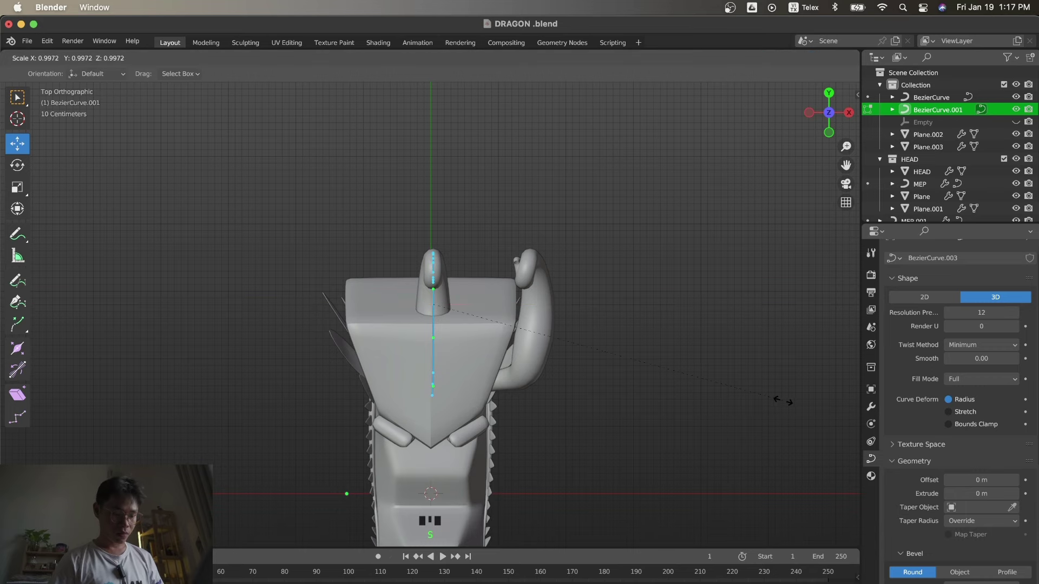
pyautogui.press('KP_3')
pyautogui.press('KP_3')
pyautogui.press('g')
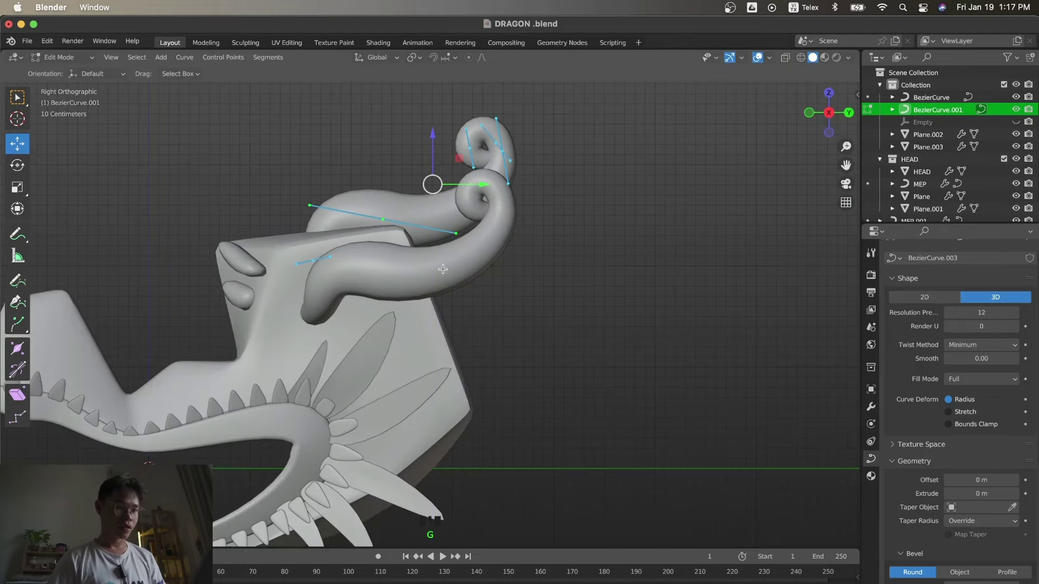
# Pull the second horn's points back into a tall arc and thin its forward-hooking tip.
pyautogui.press('g')
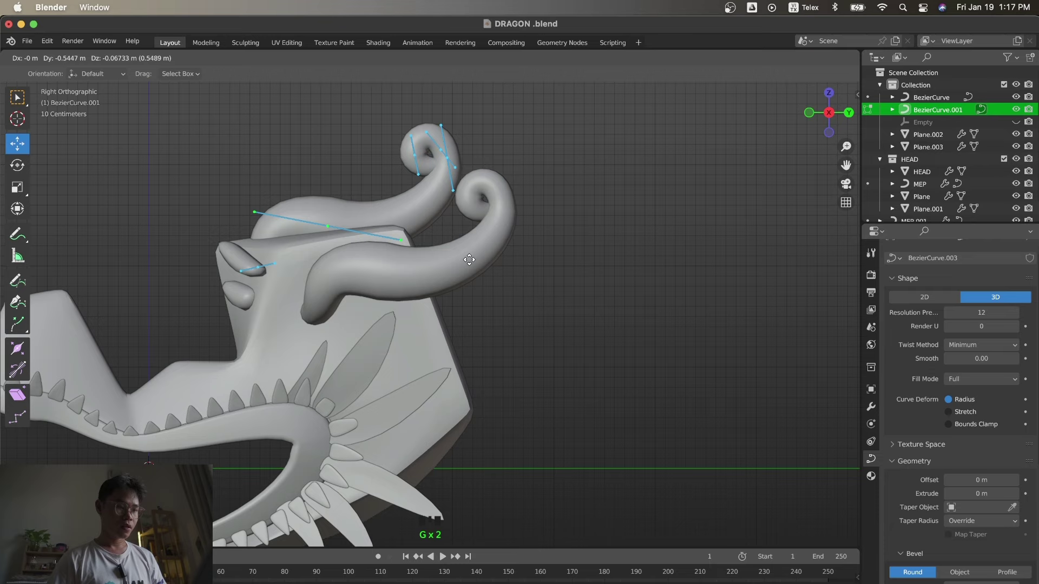
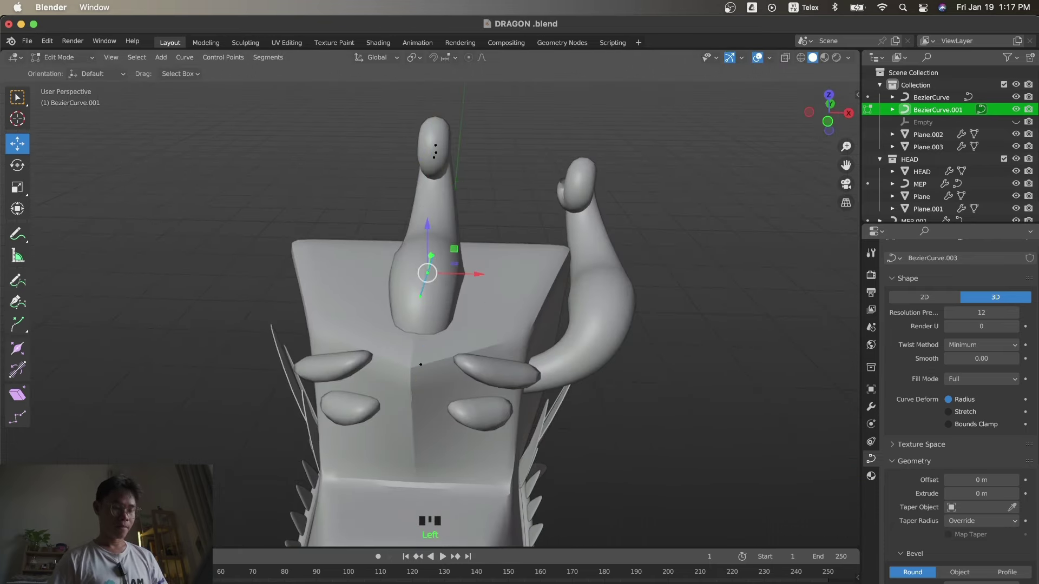
pyautogui.press('alt+s')
pyautogui.press('KP_3')
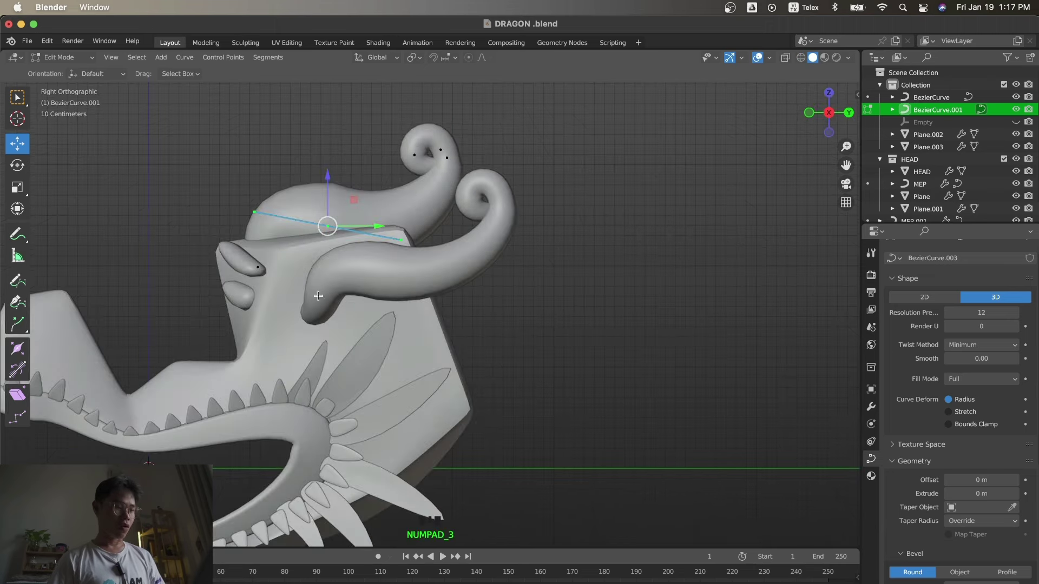
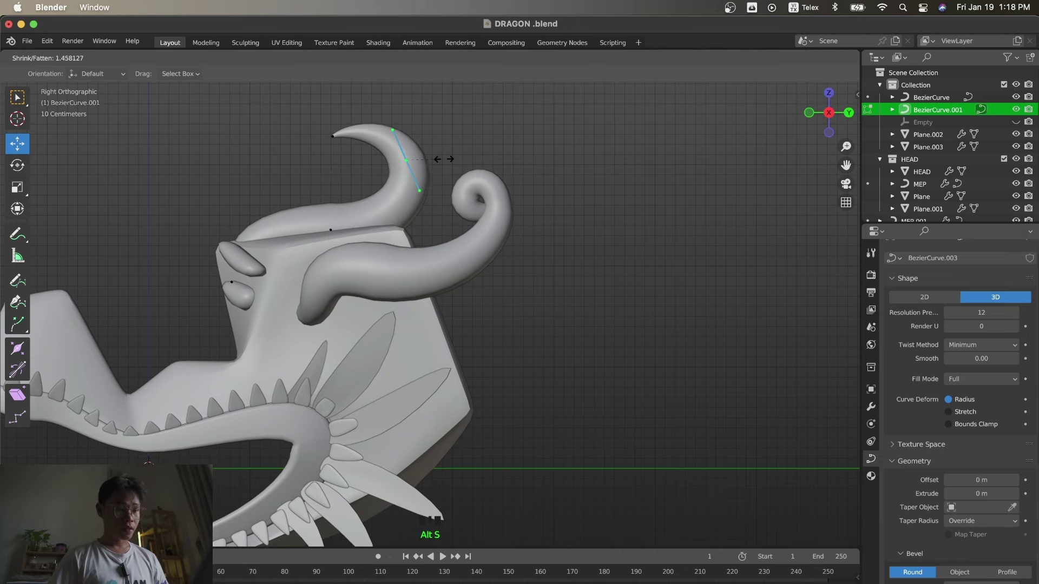
pyautogui.press('alt+s')
pyautogui.press('Tab')
# Review the whole dragon head in Object Mode, then reselect the second horn from the side.
pyautogui.press('KP_1')
pyautogui.press('s')
pyautogui.press('s')
pyautogui.click(515, 144)
pyautogui.press('KP_3')
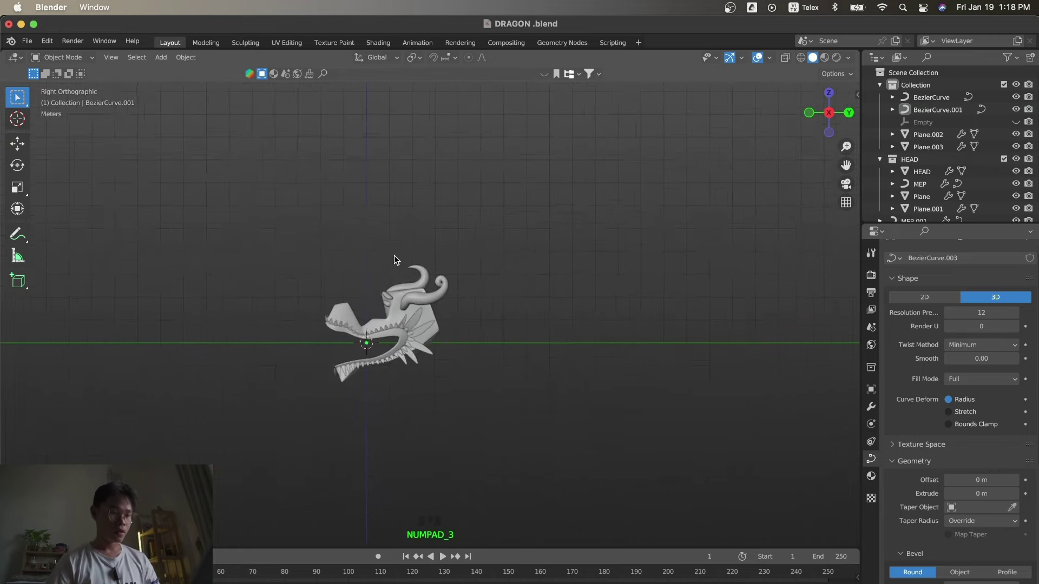